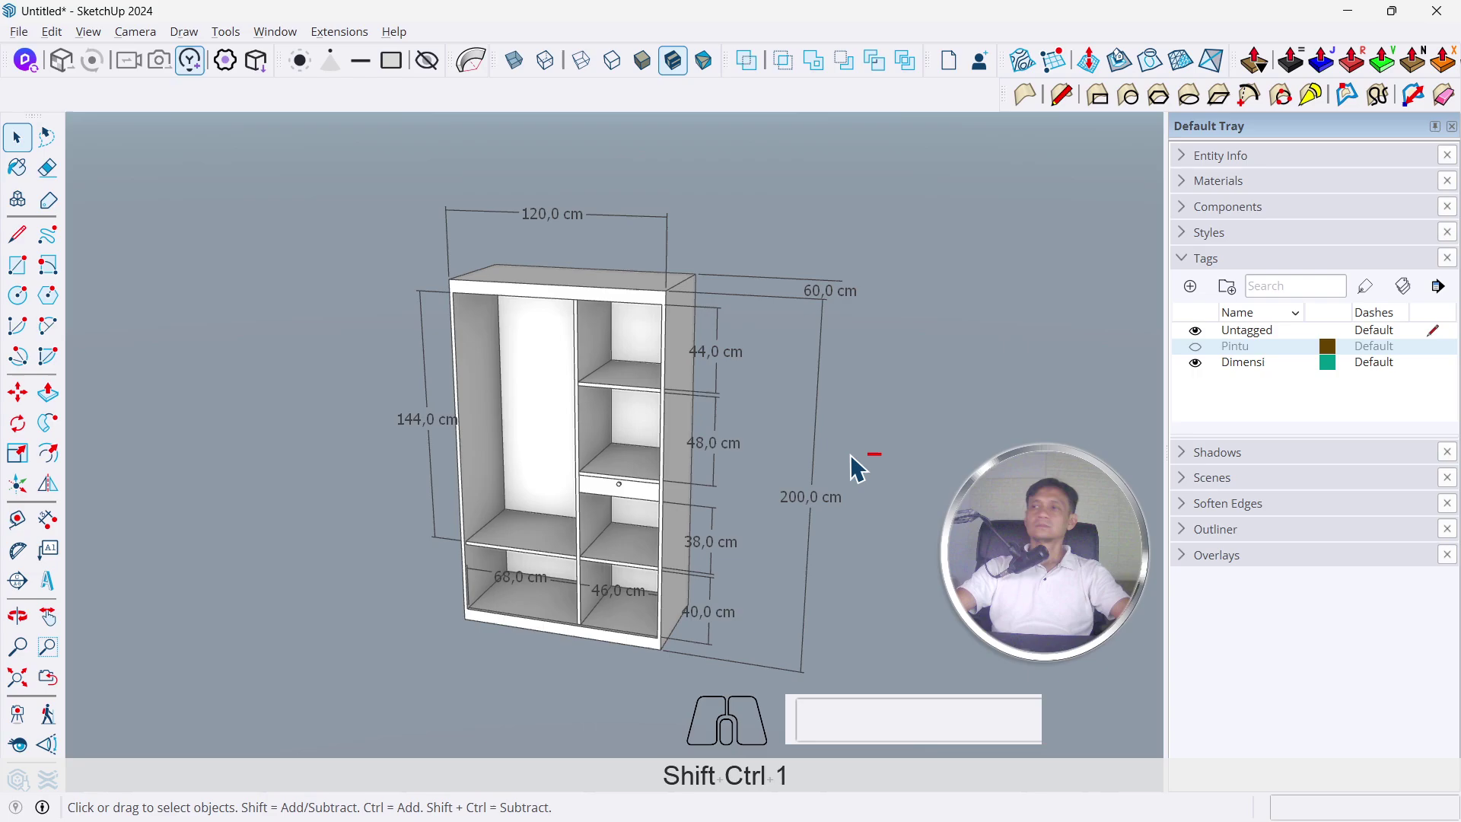
Review the reference wardrobe, toggling its door and dimension tags, and clear space to its right
drag(716, 458, 707, 405)
scroll(up, 3)
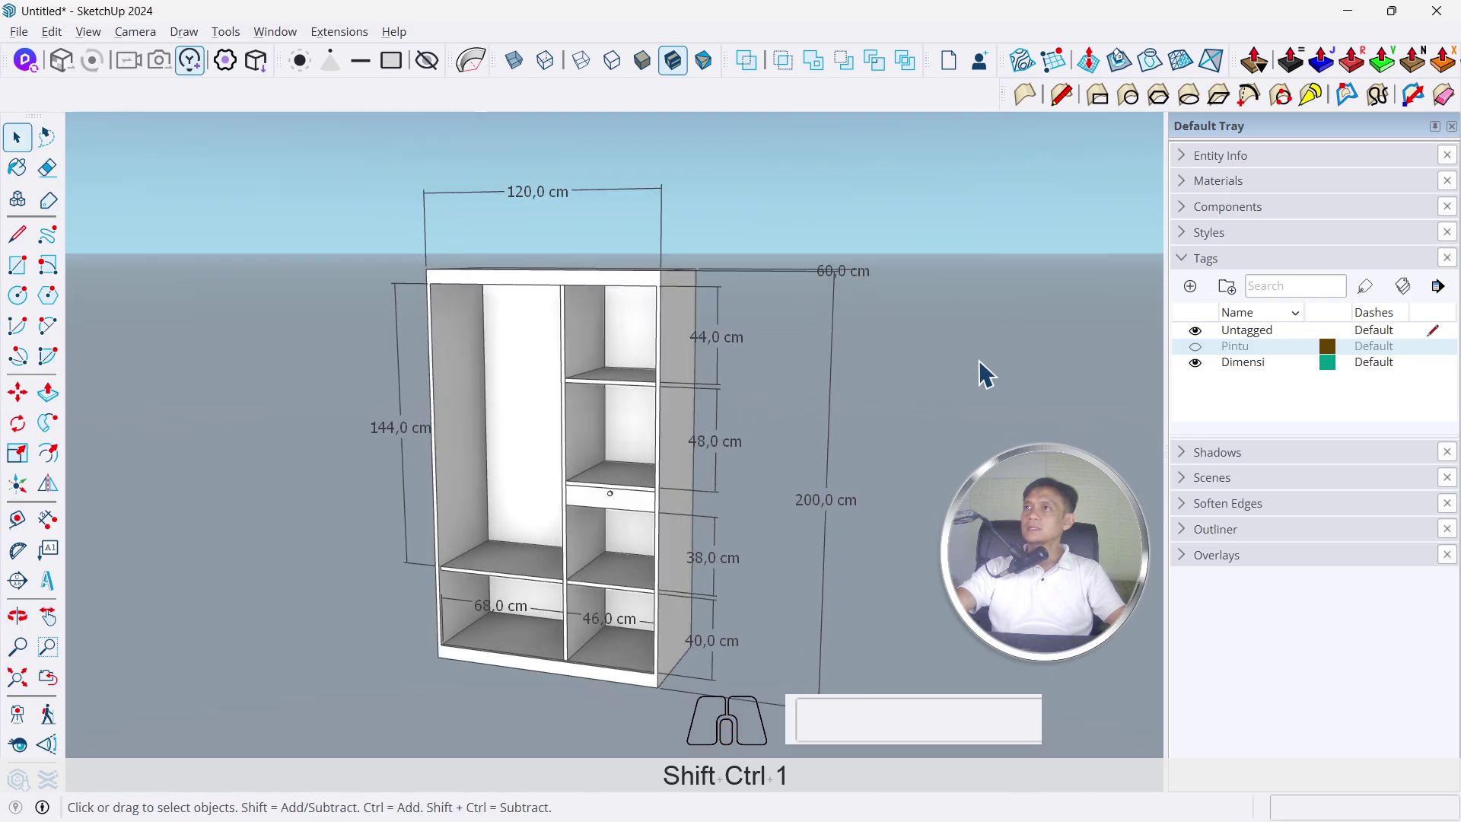
click(1209, 363)
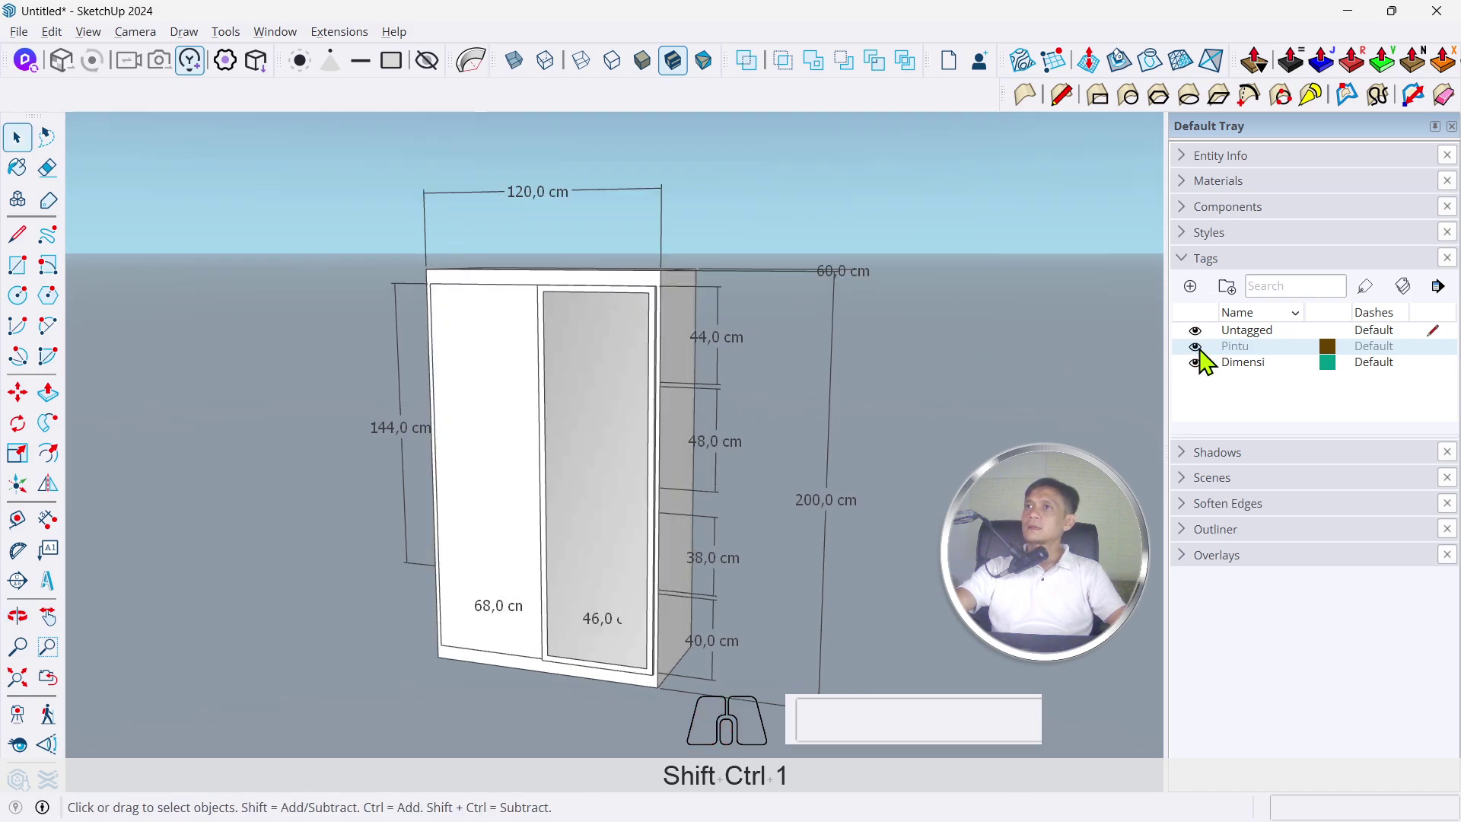
click(1207, 378)
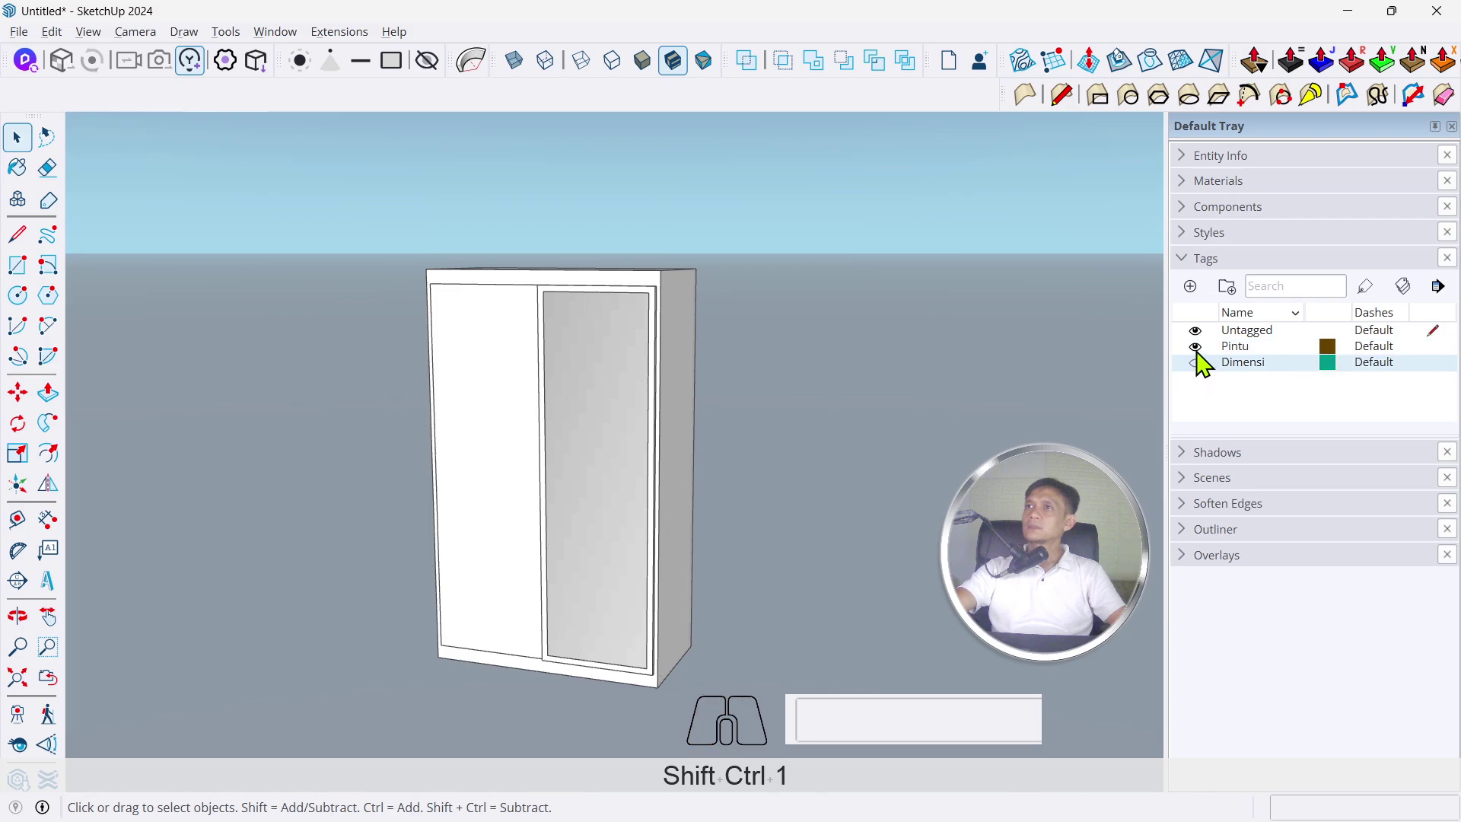
click(1207, 364)
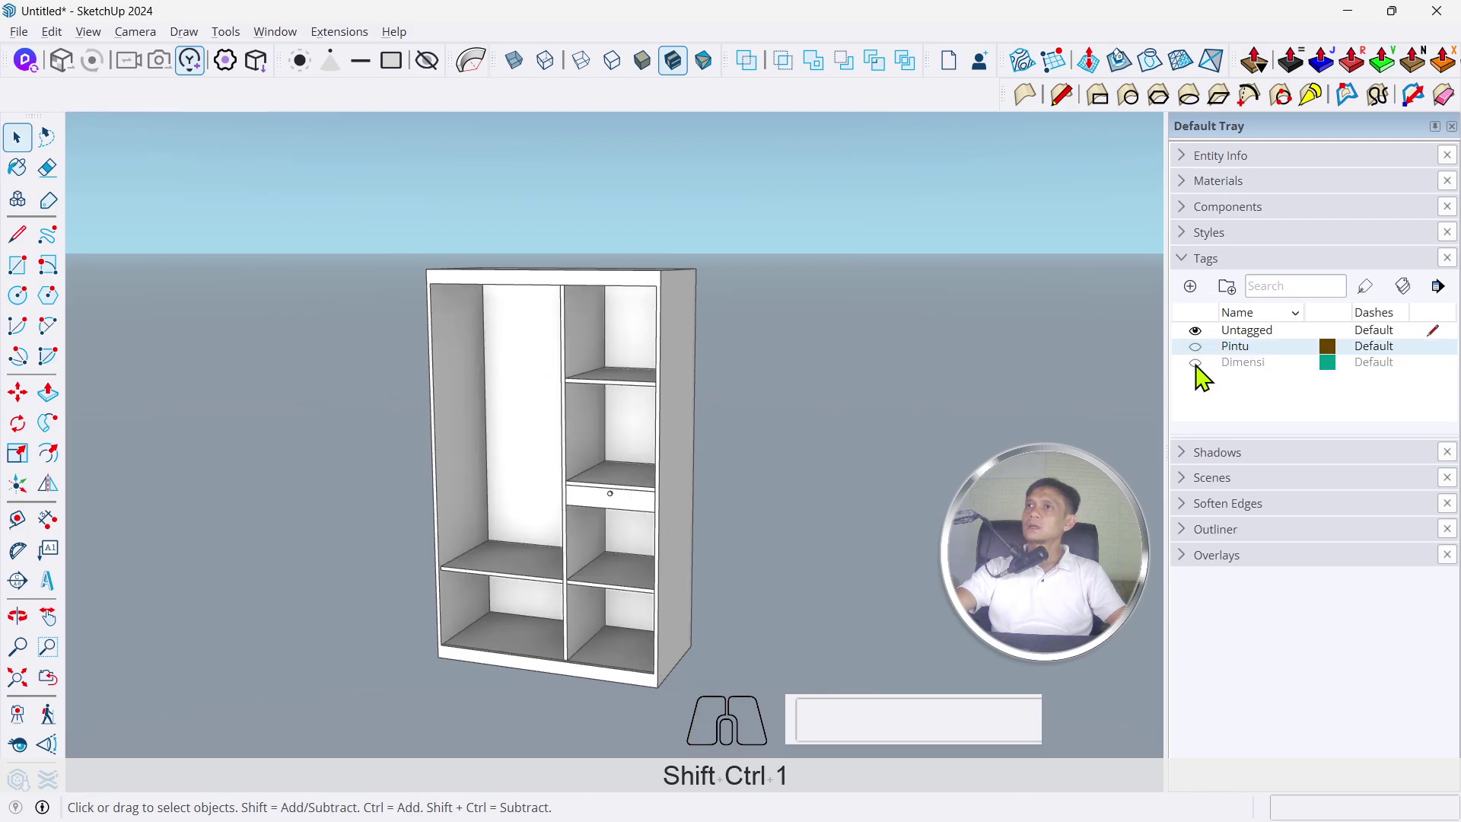
drag(620, 517, 876, 574)
click(1203, 379)
drag(820, 406, 544, 340)
scroll(down, 3)
drag(620, 361, 663, 388)
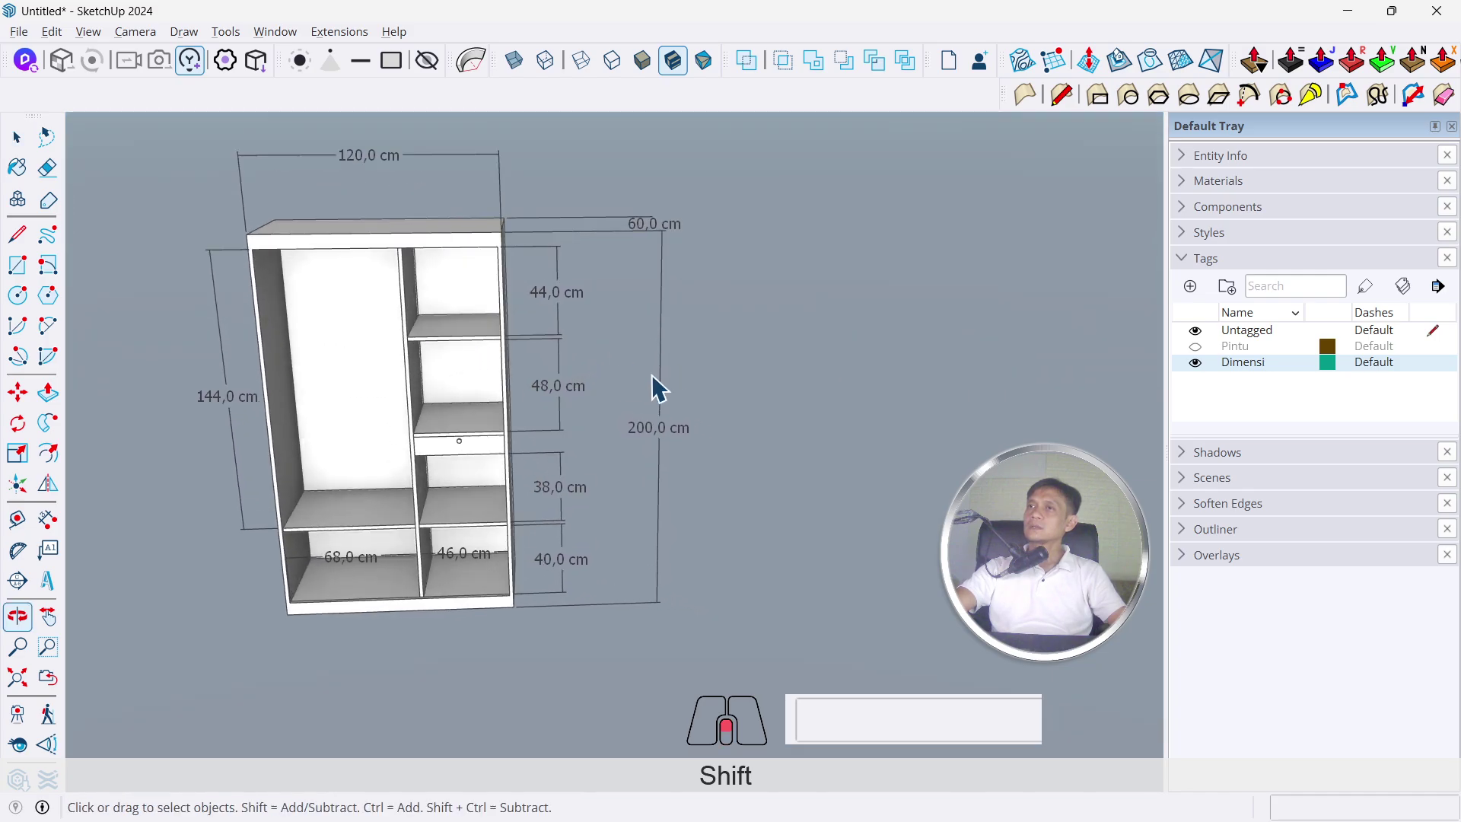
scroll(down, 3)
drag(759, 425, 690, 414)
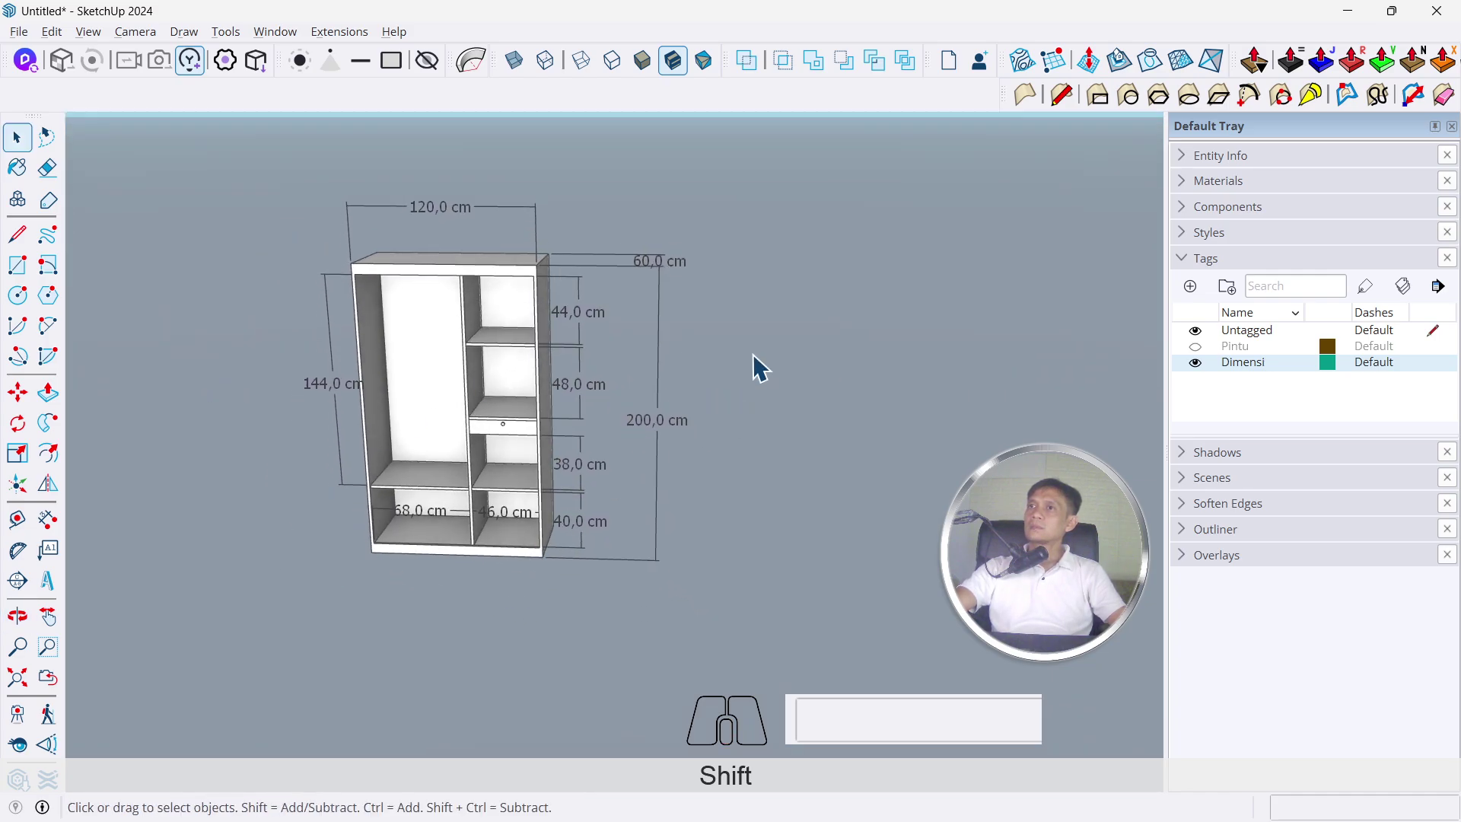
drag(853, 395, 706, 381)
Draw an upright 120×200 cm rectangle (R, 120;200) and push/pull it 60 cm deep
key(r)
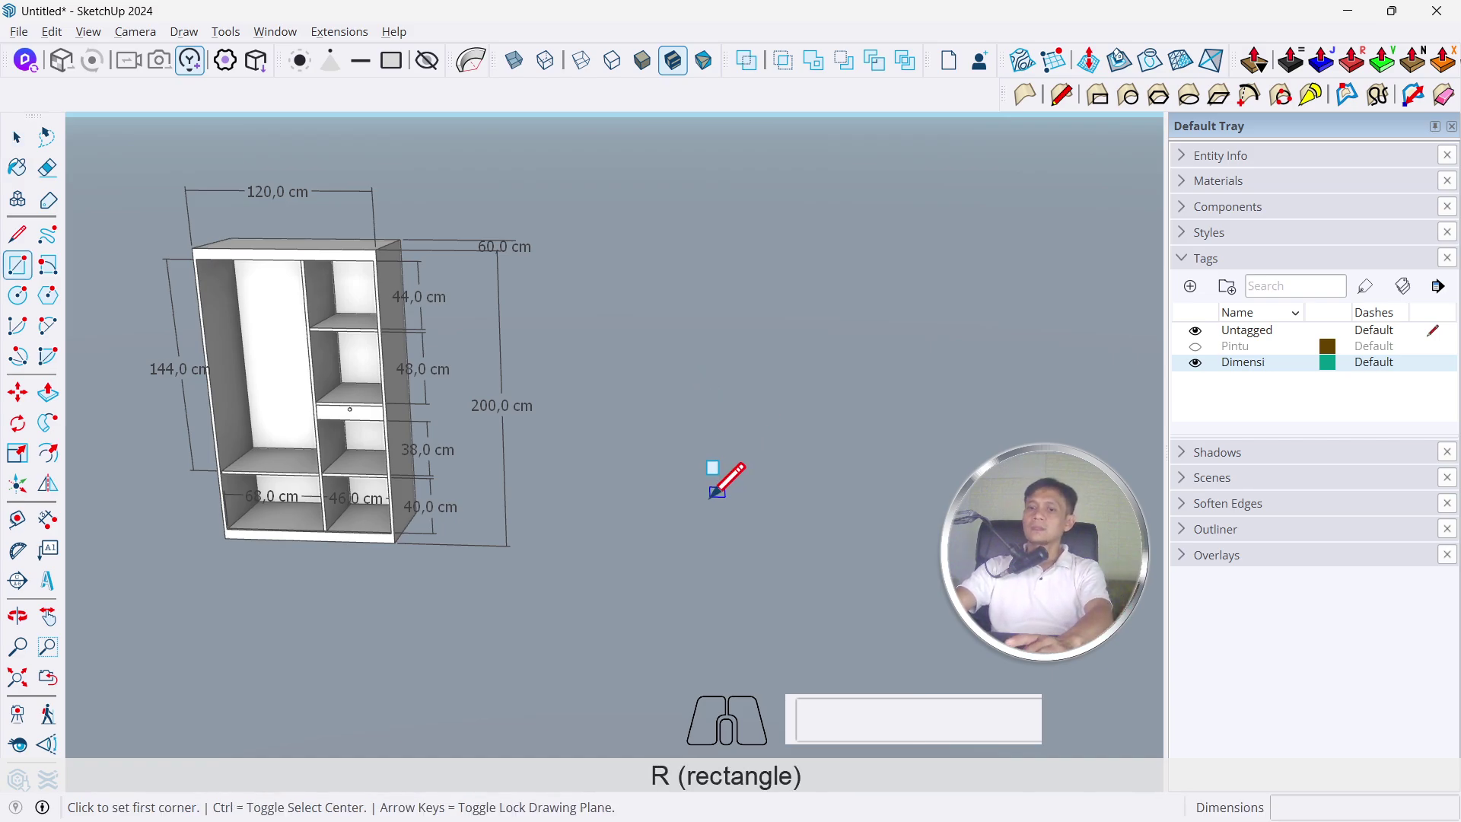
key(Left)
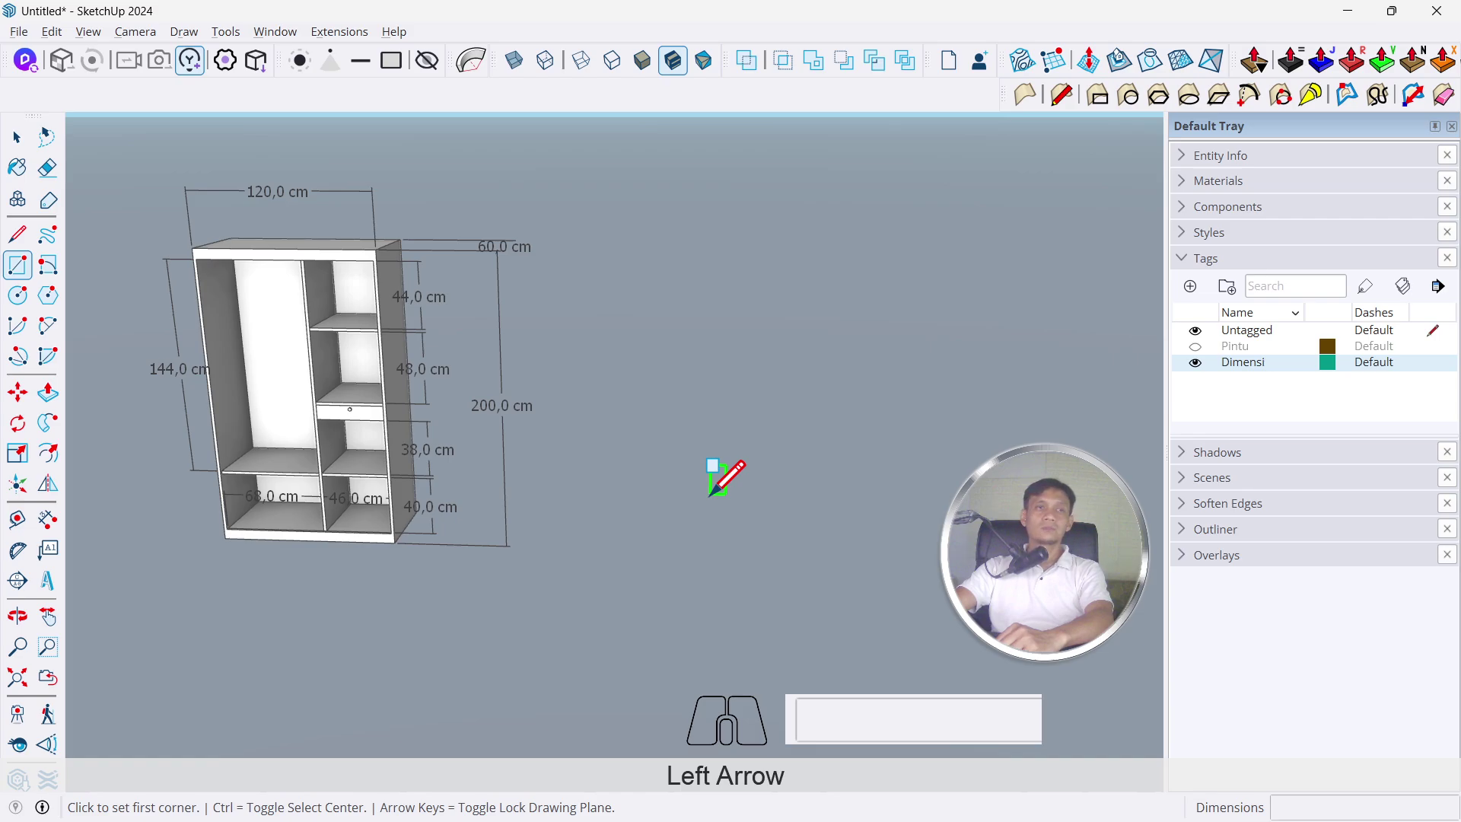
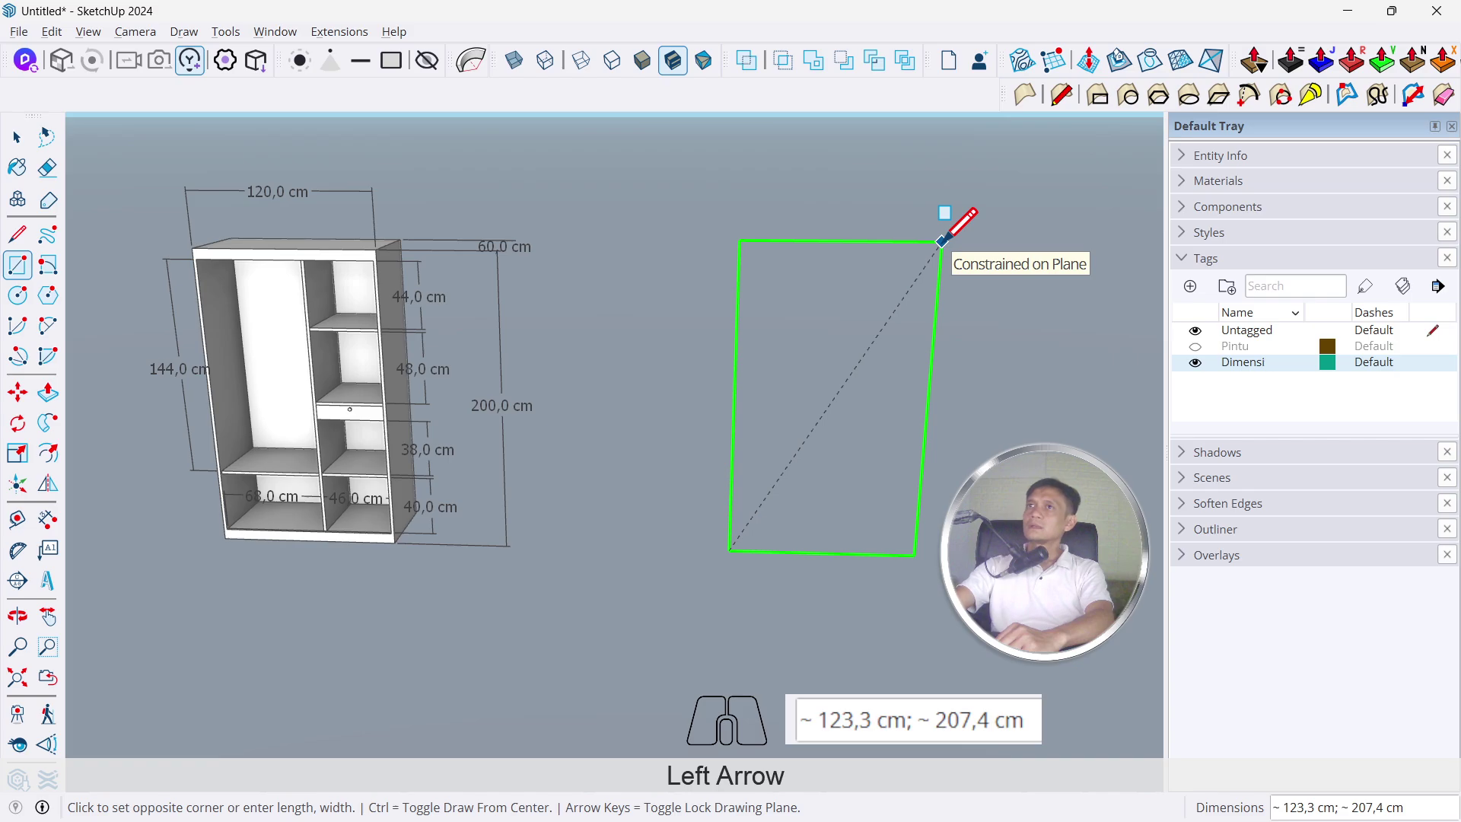
text(1+2+0)
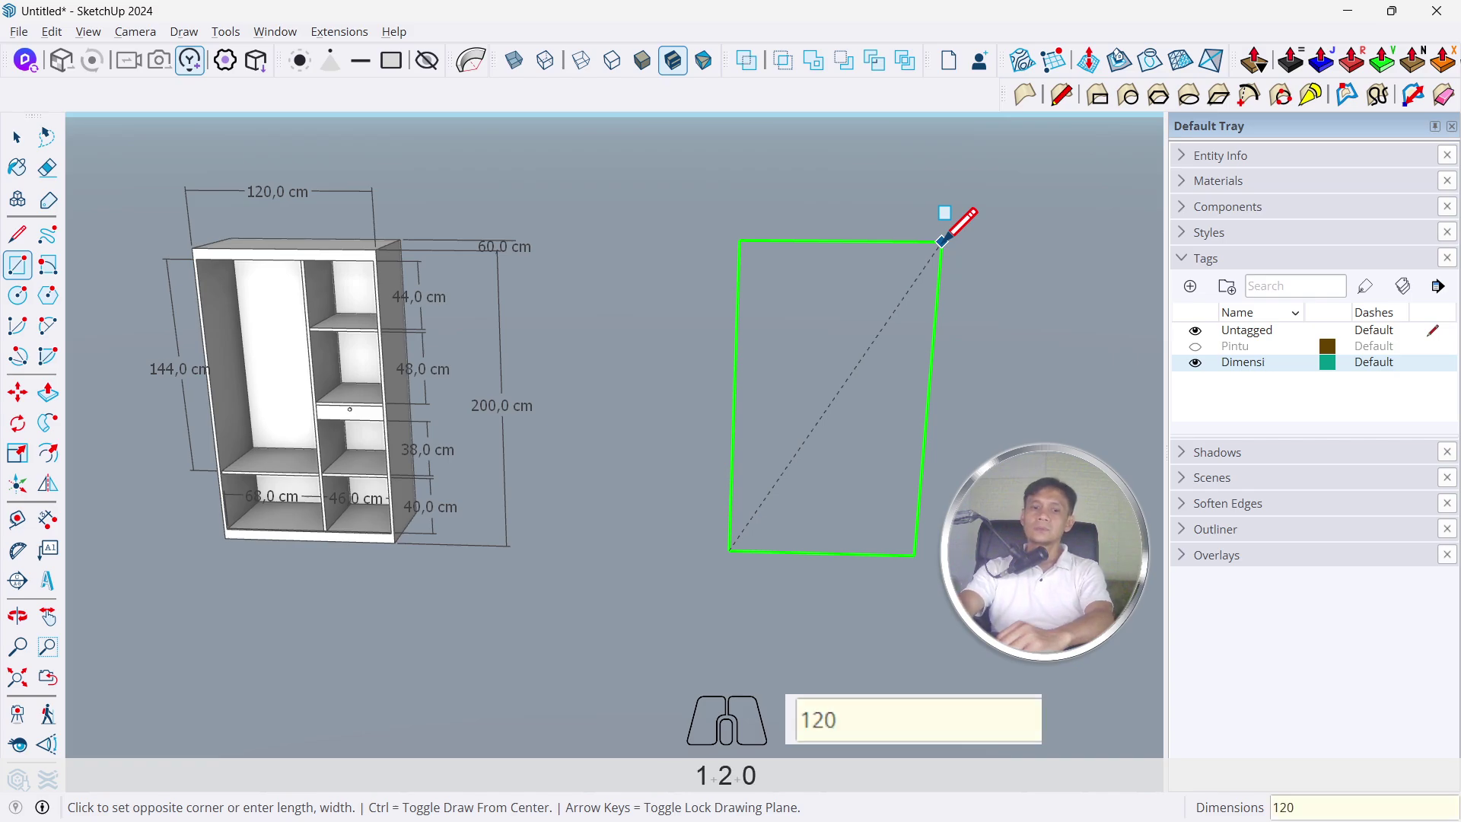
key(;)
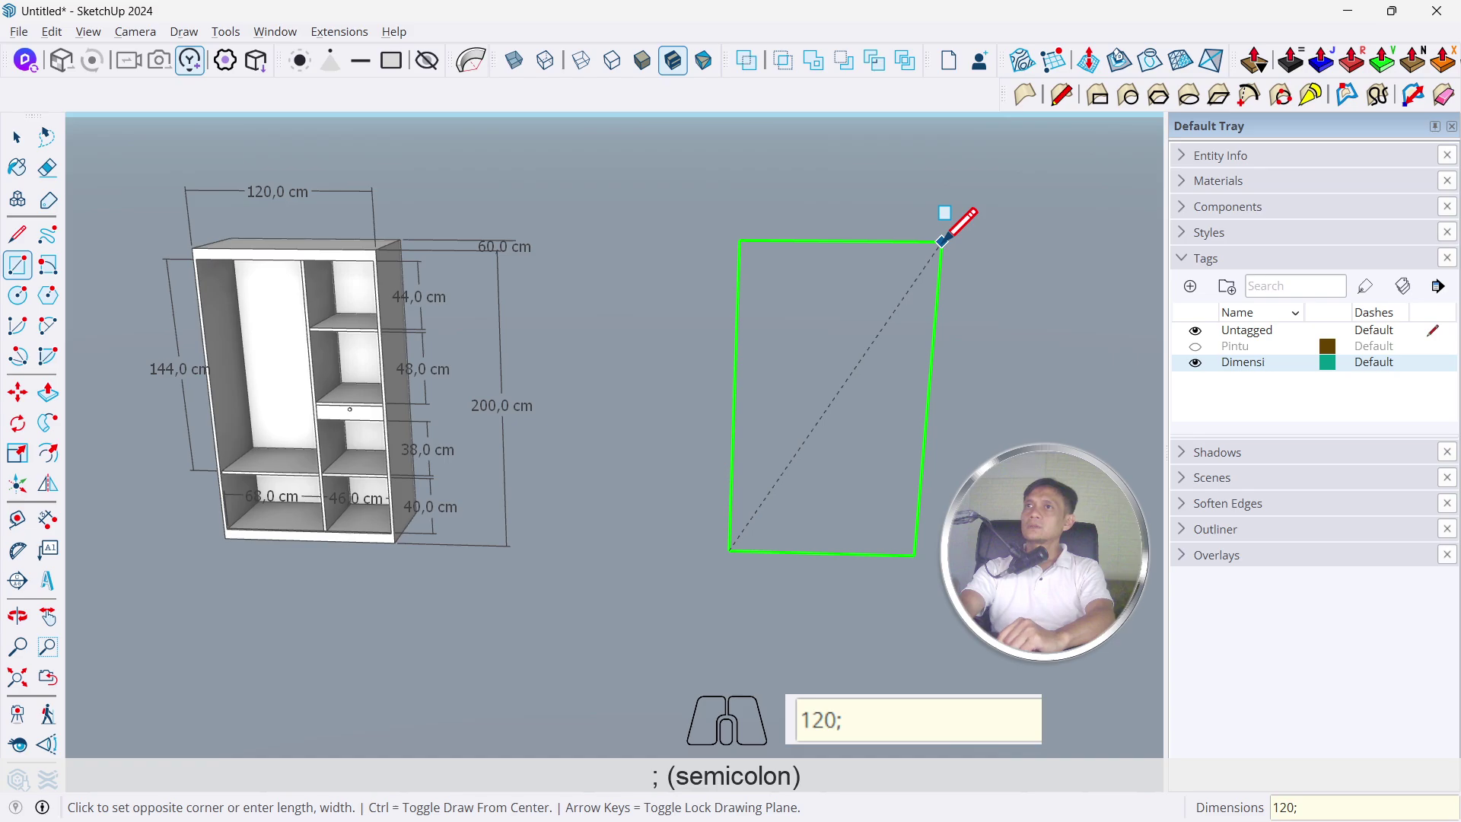
key(2)
key(0)
text(0+0)
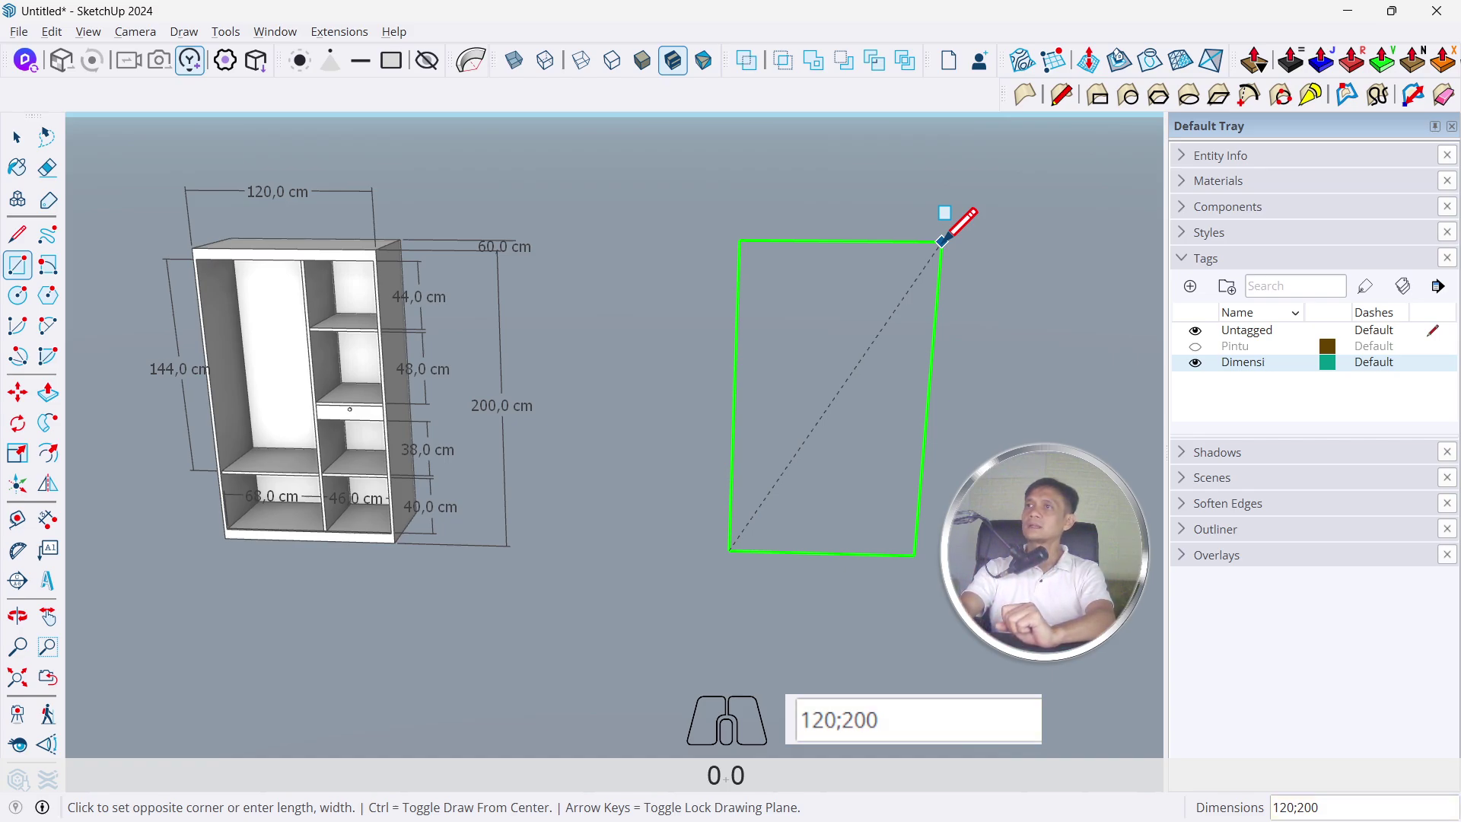
key(Return)
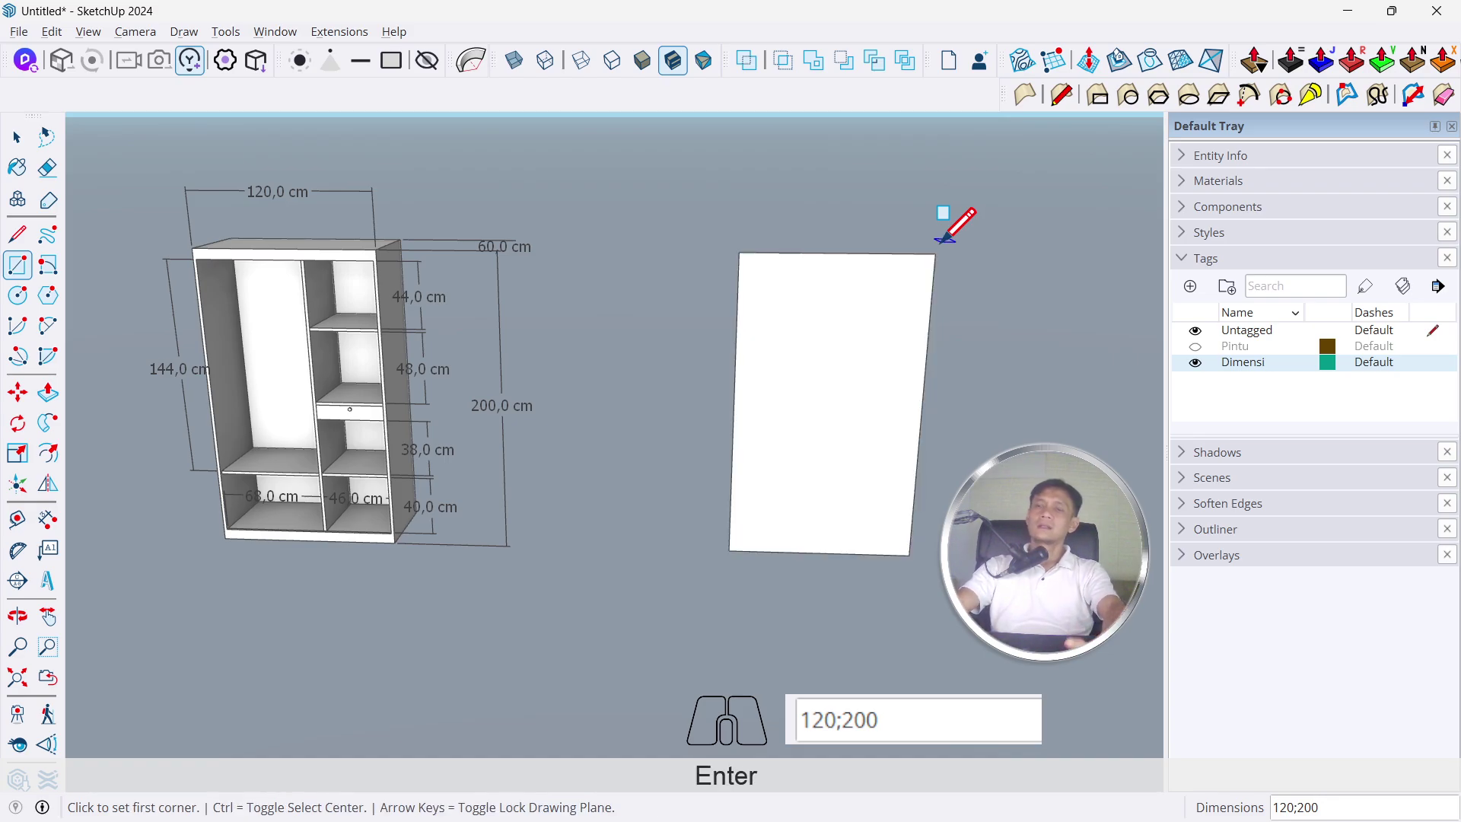
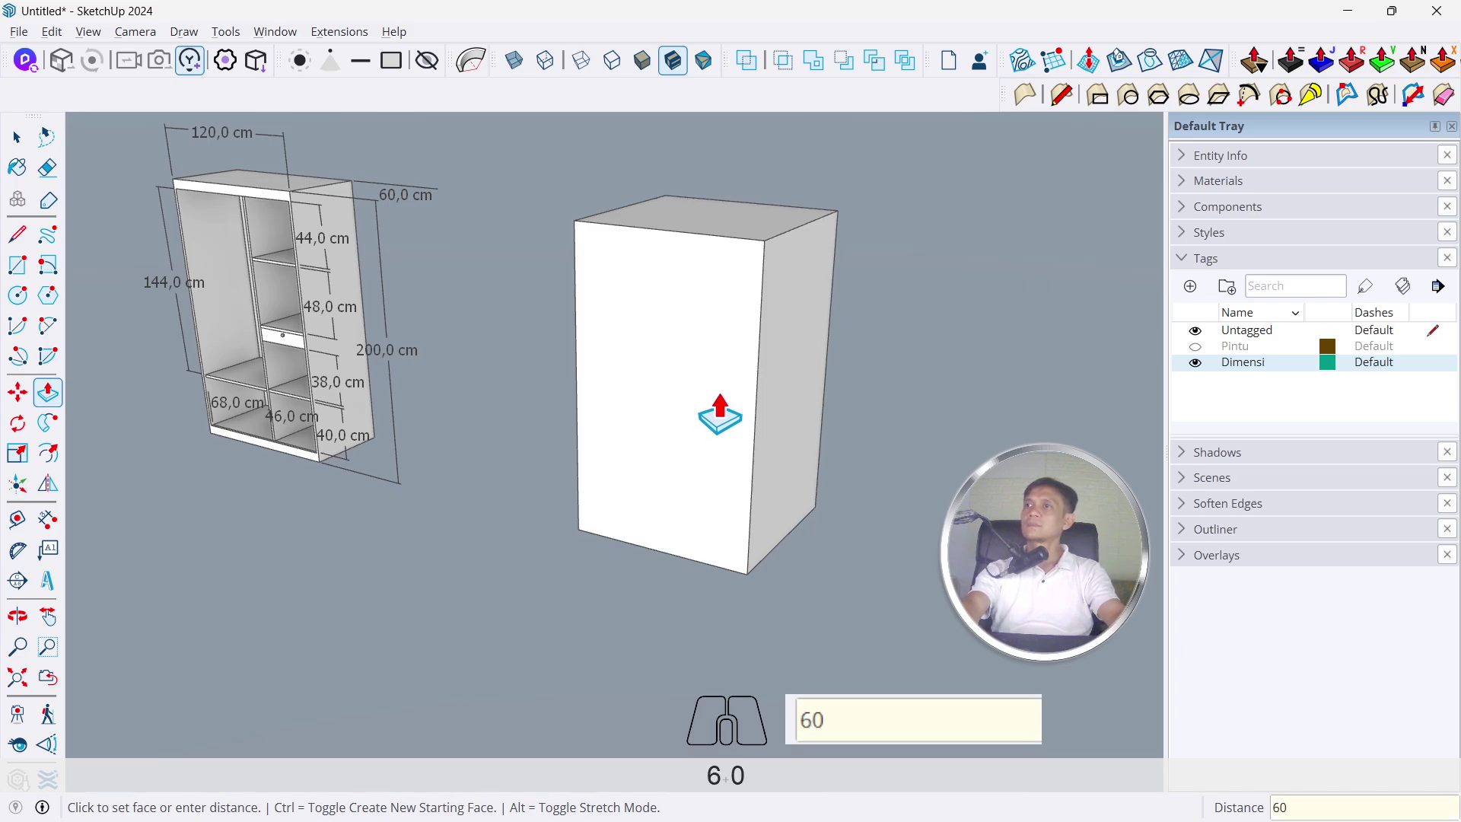
key(Return)
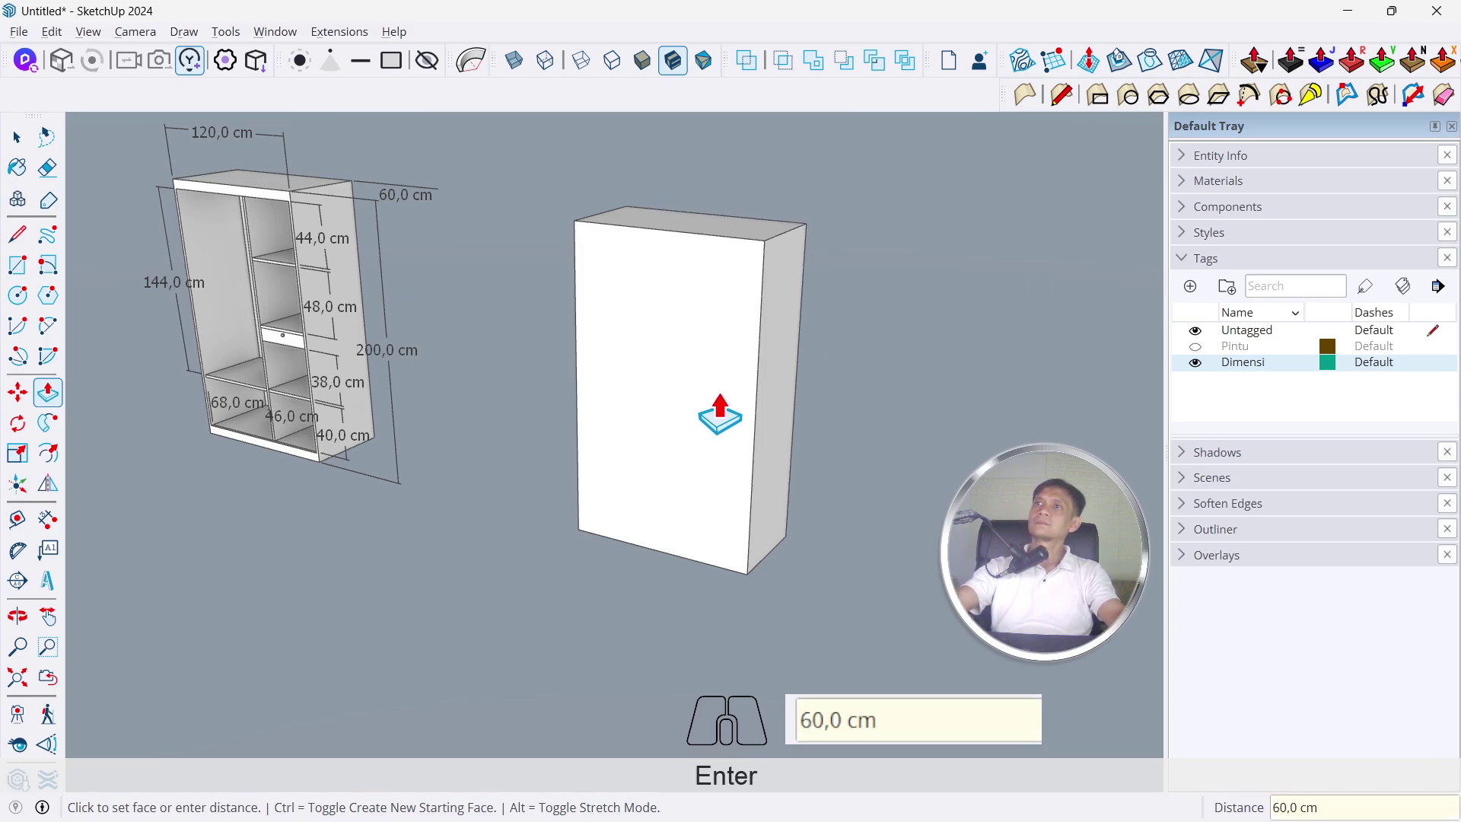
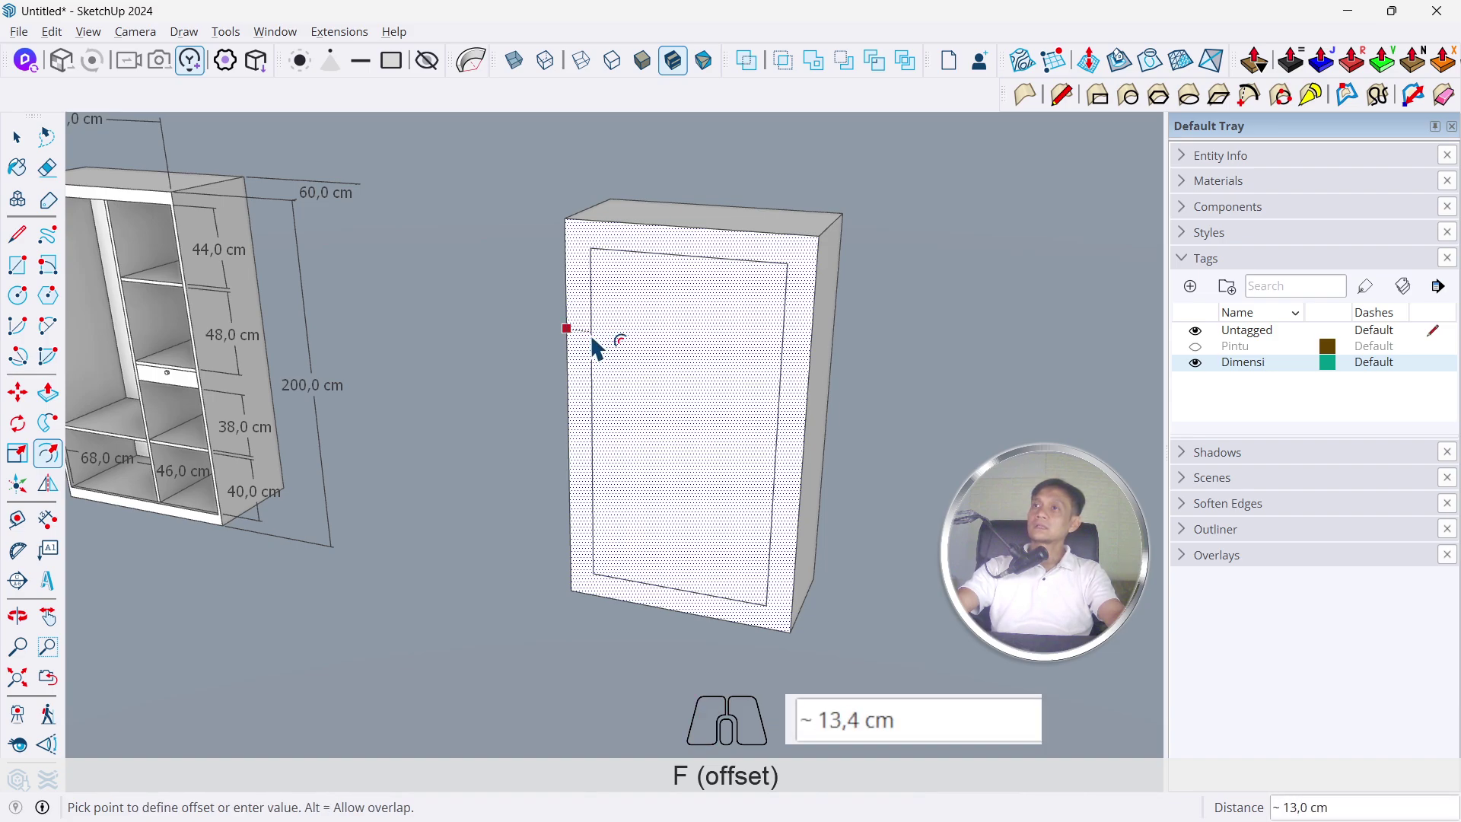
Offset an inner outline 2 cm on the box's front face and face it straight on
key(2)
key(Return)
middle_click(603, 343)
scroll(up, 3)
drag(607, 340, 613, 409)
scroll(up, 3)
Move the inner outline's top and bottom edges 5 cm inward each
key(space)
click(616, 208)
key(m)
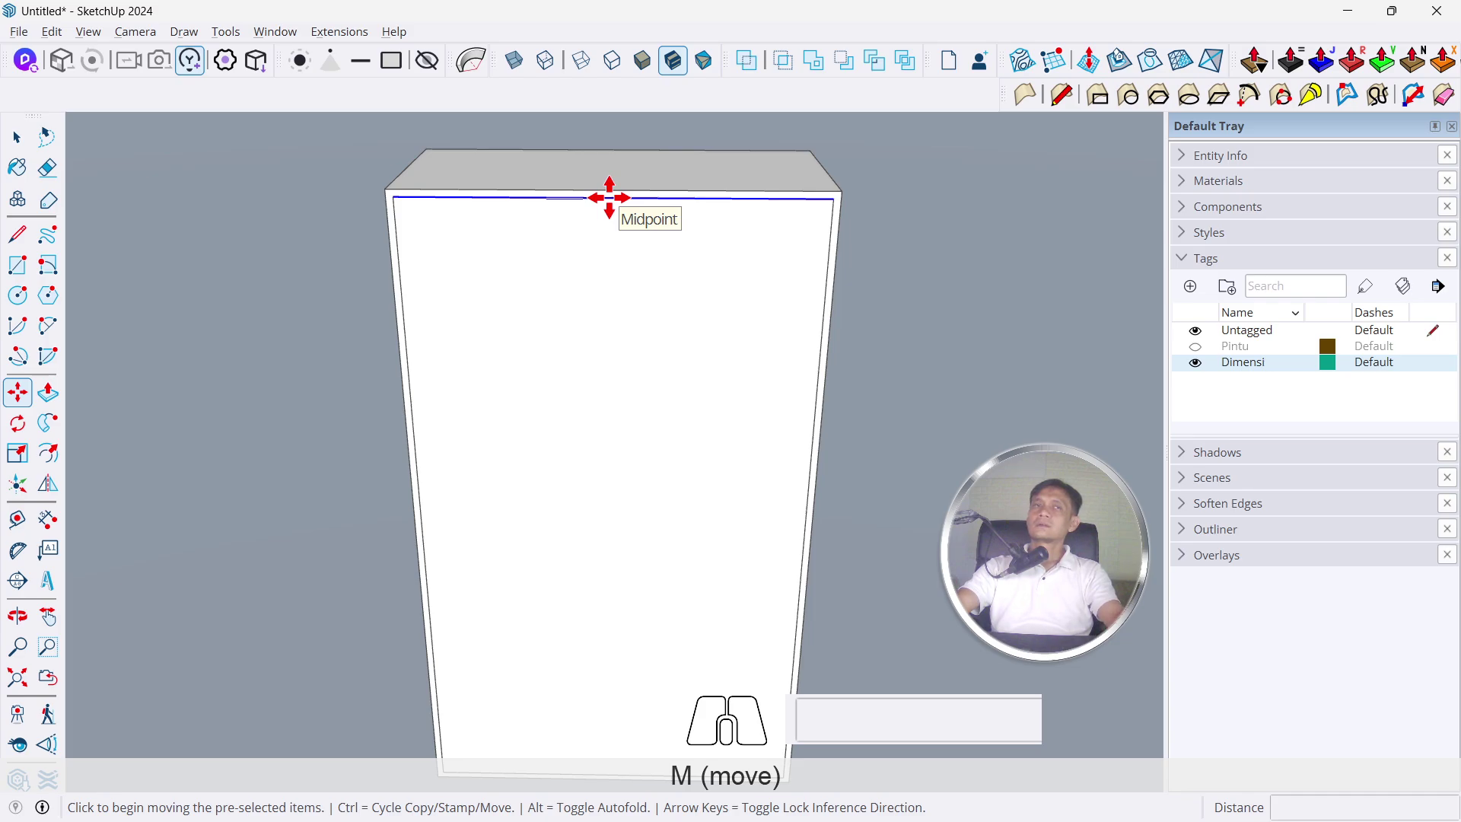
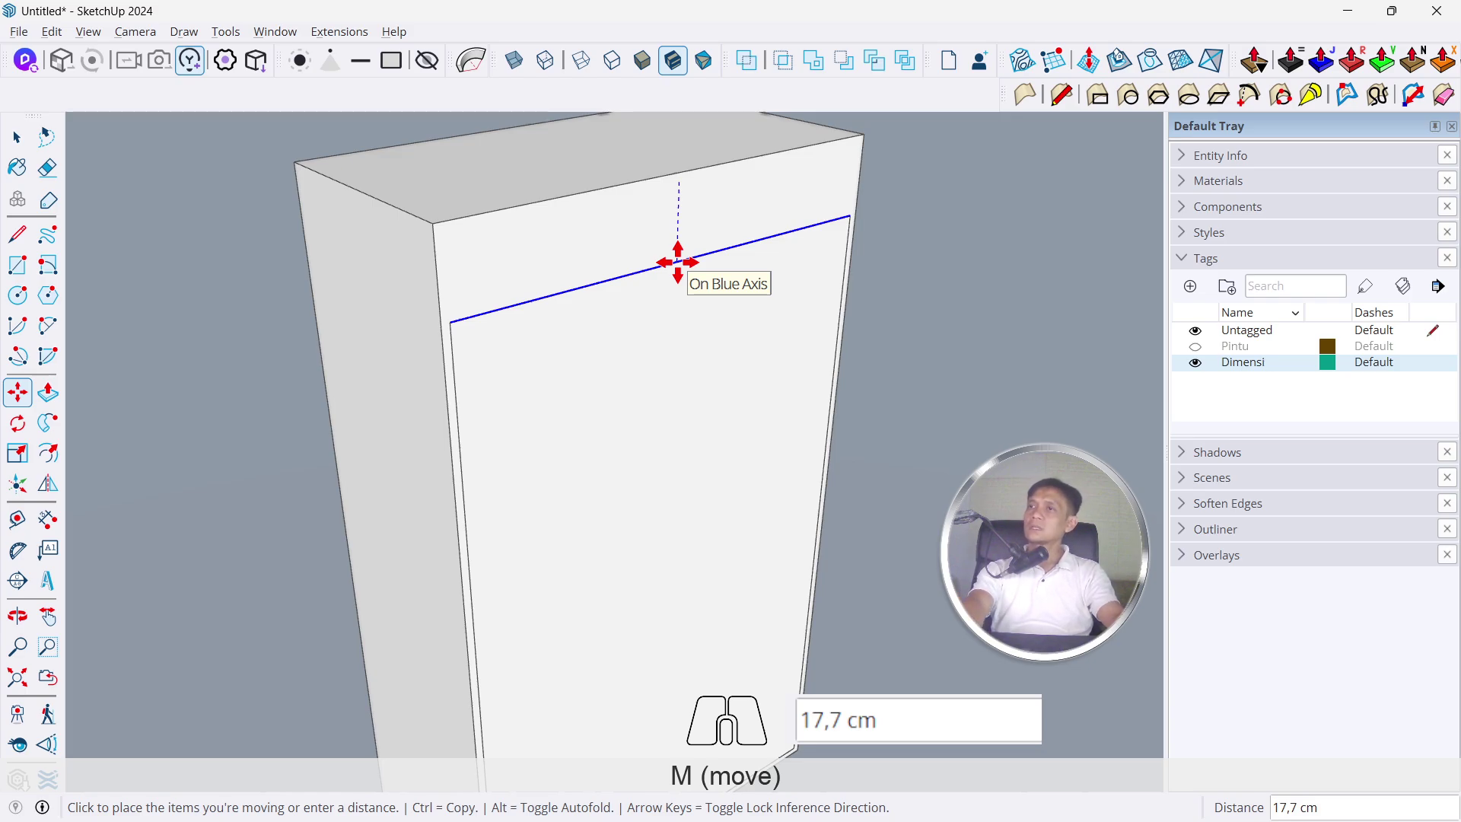
key(5)
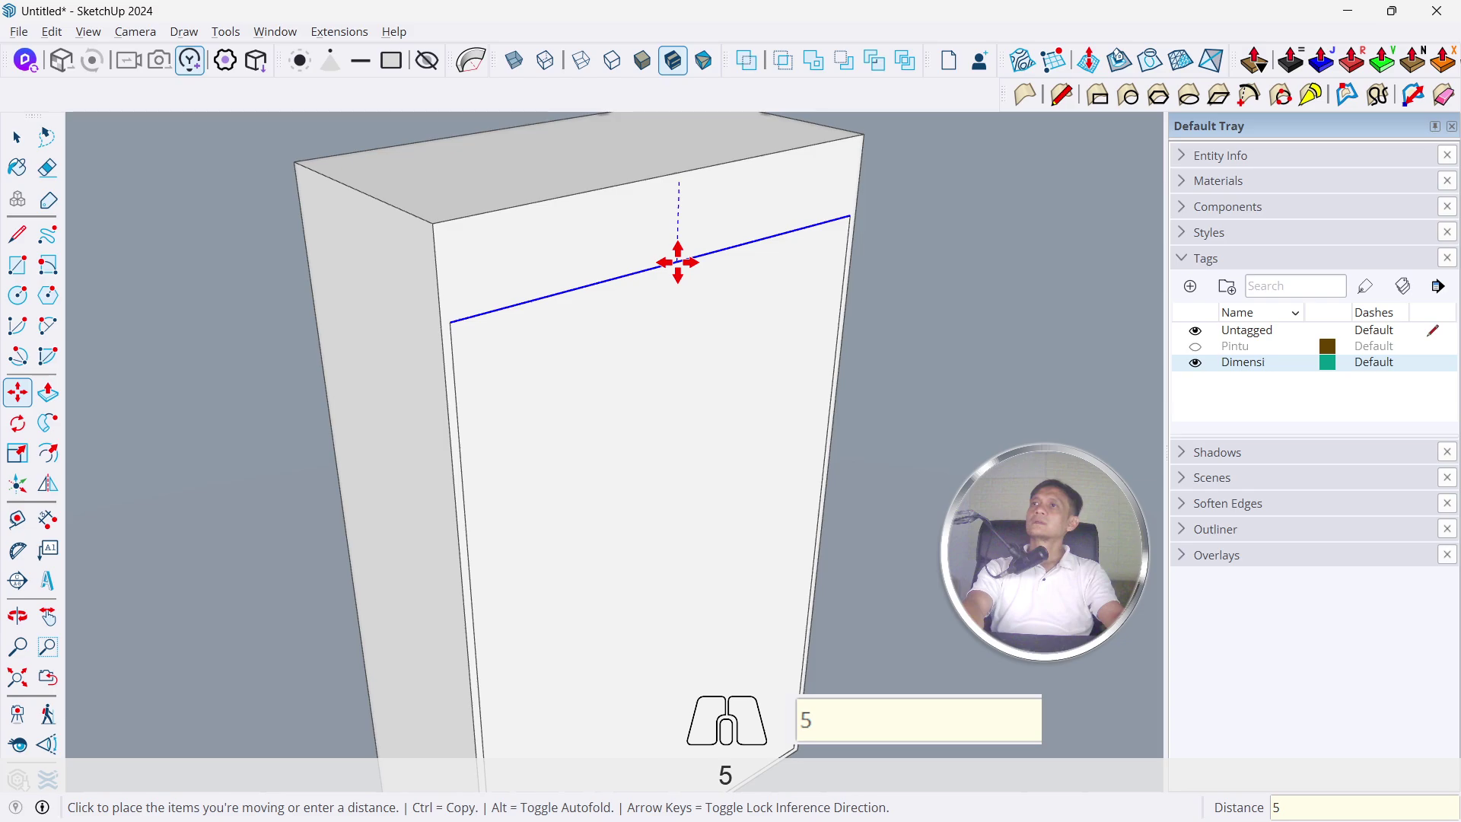
key(Return)
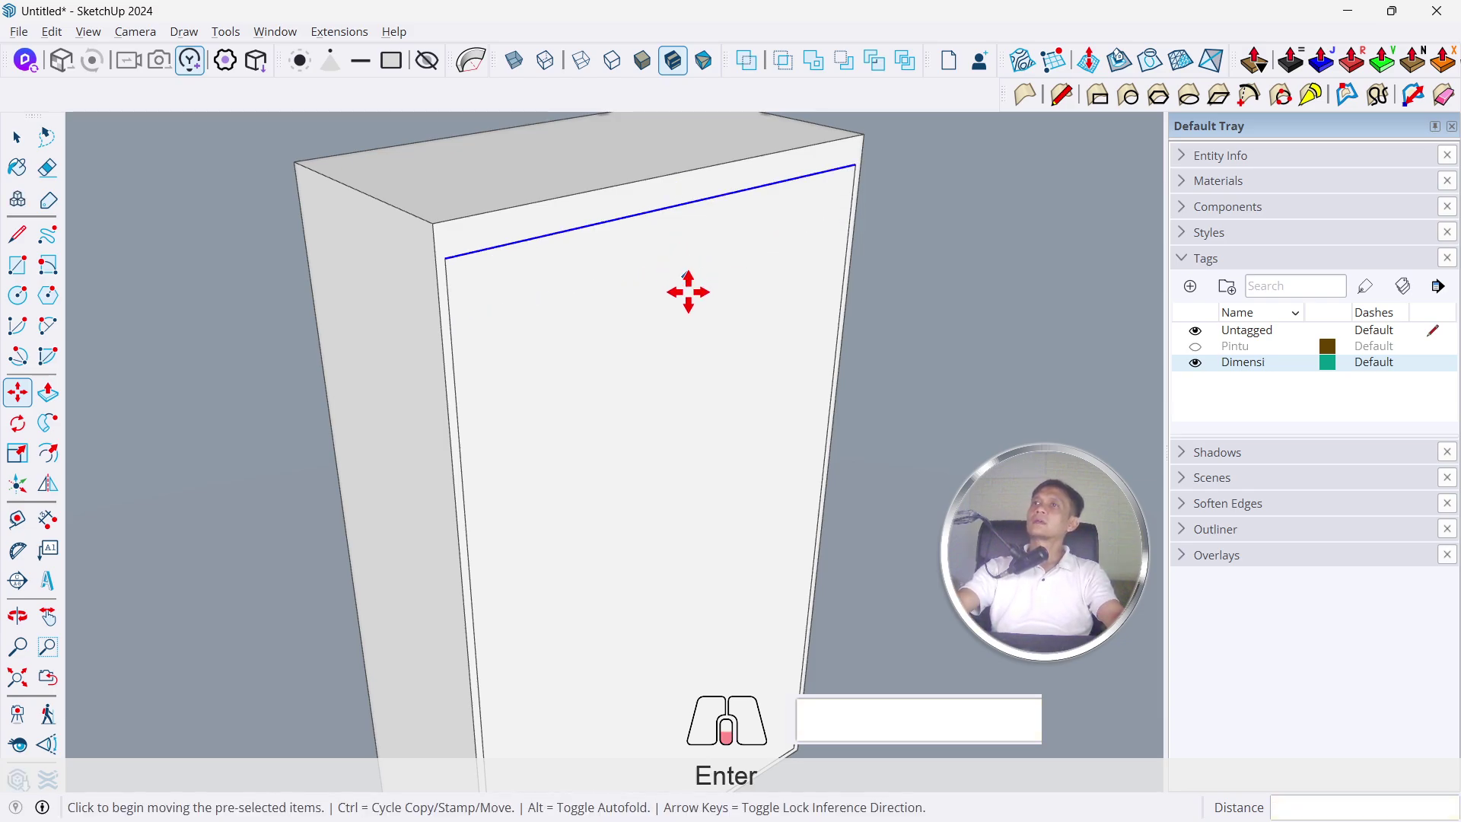
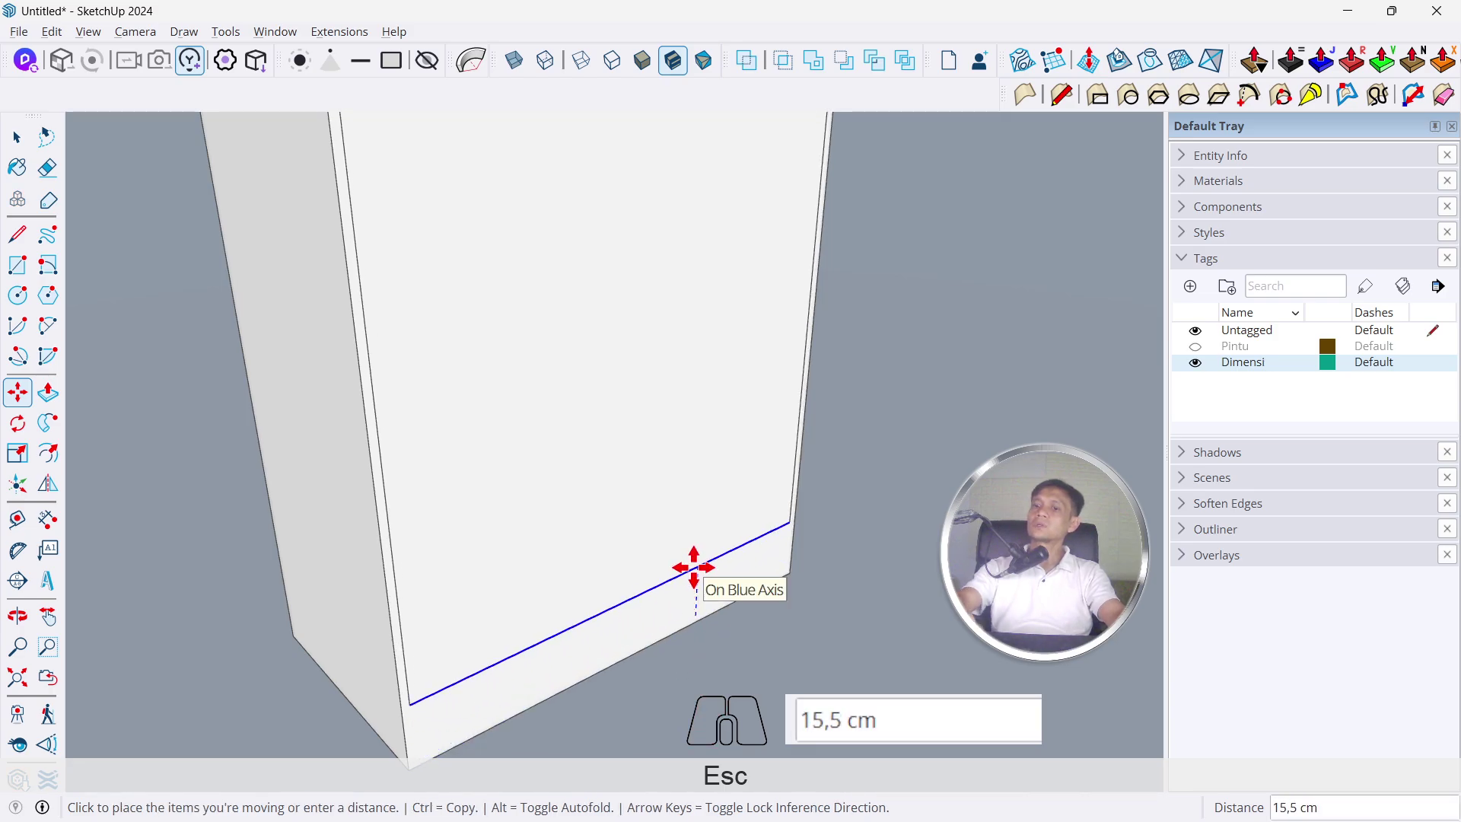
key(5)
key(Return)
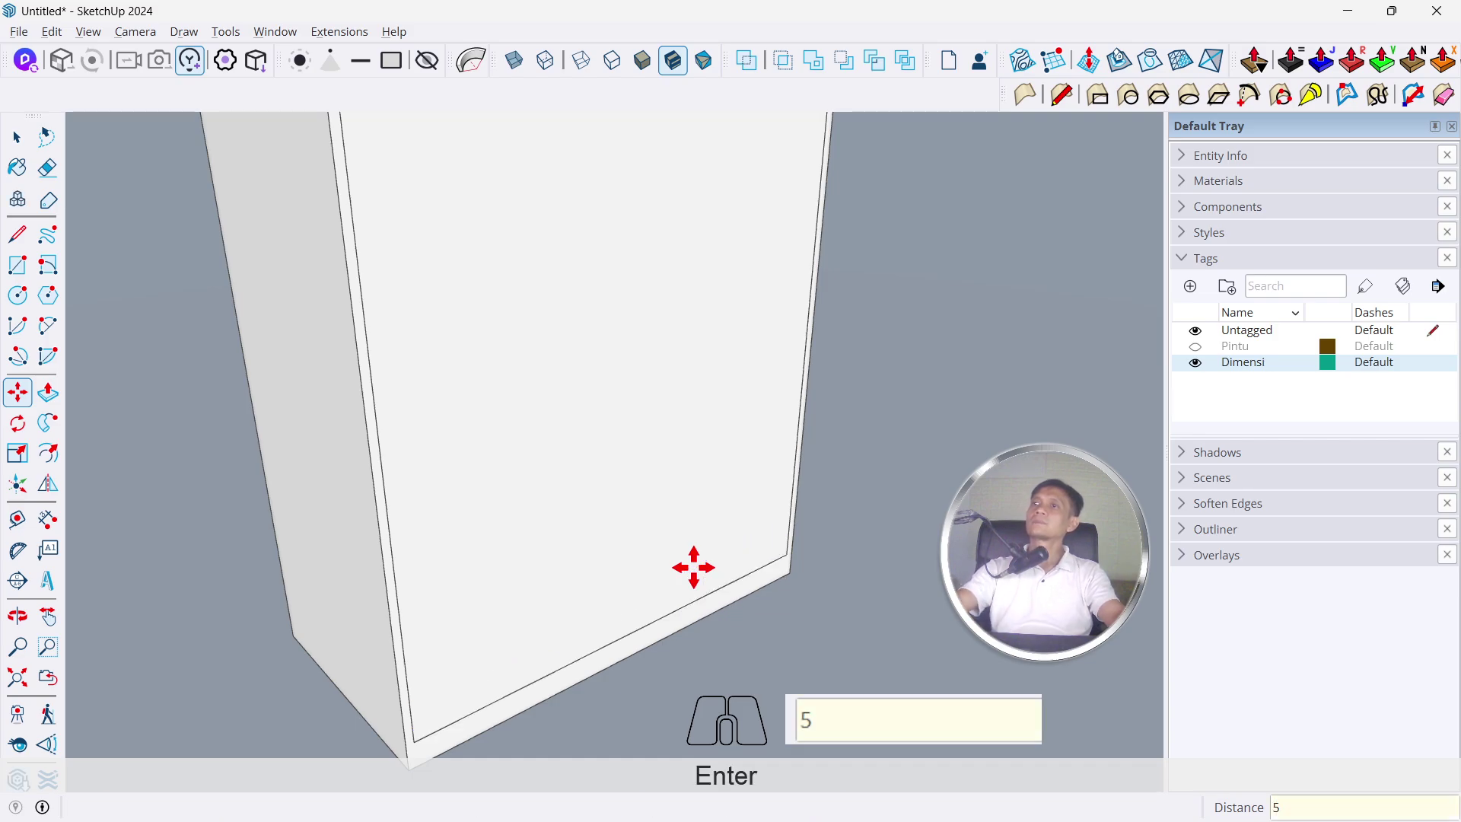
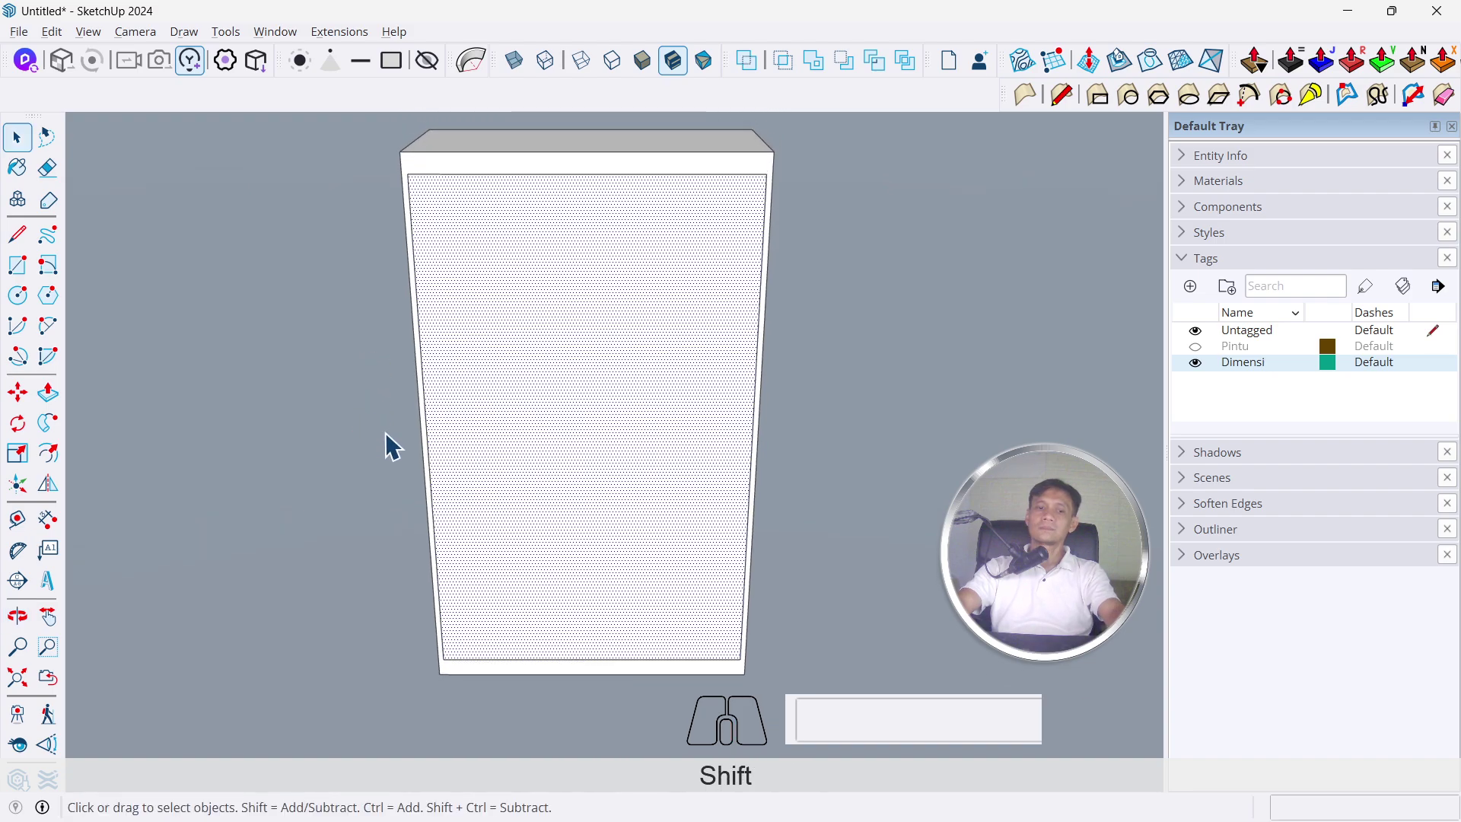
Push the inner front panel 57 cm into the block, hollowing it into a cabinet shell
key(p)
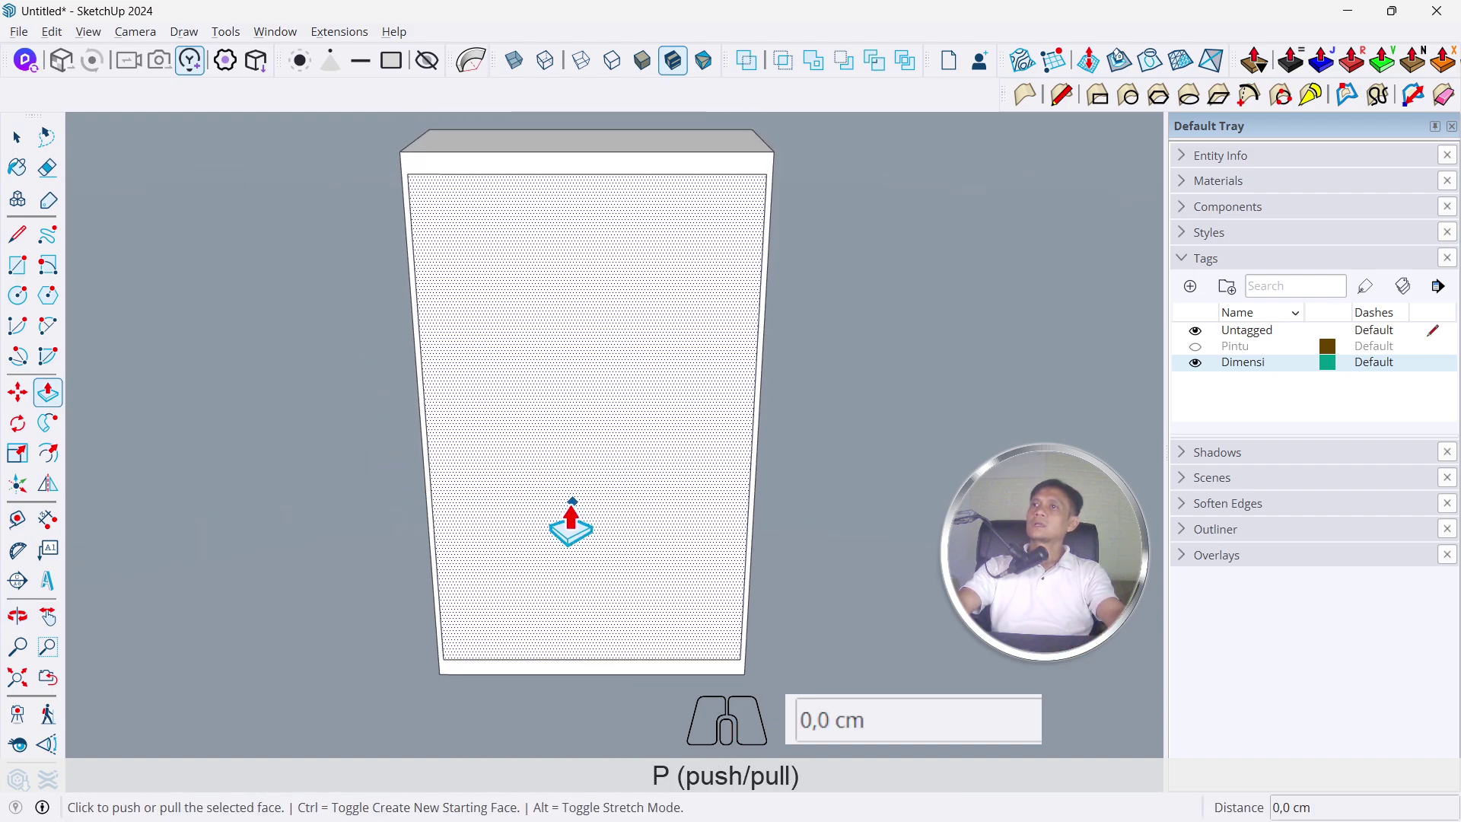
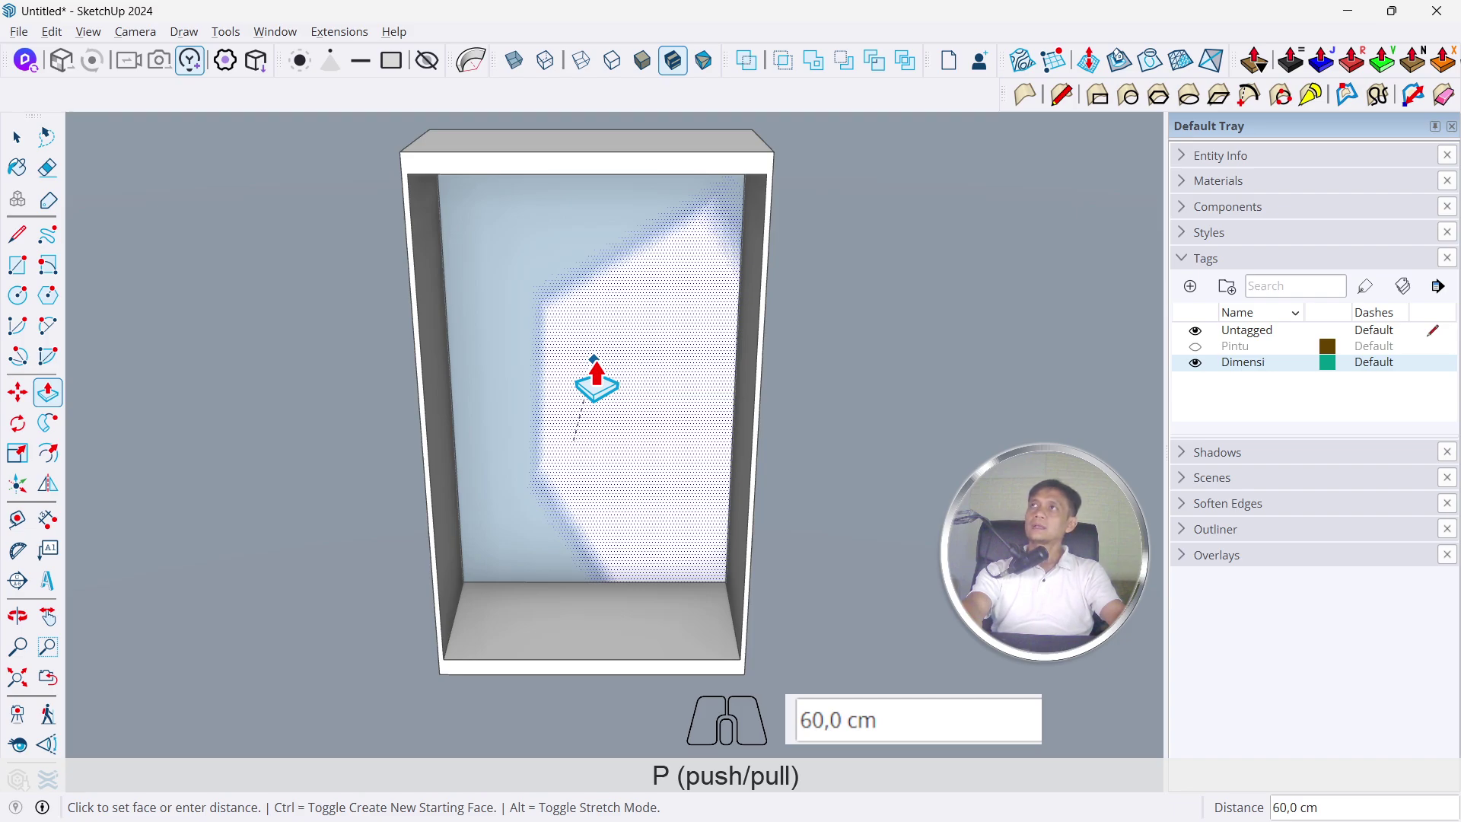
key(5)
key(7)
key(Return)
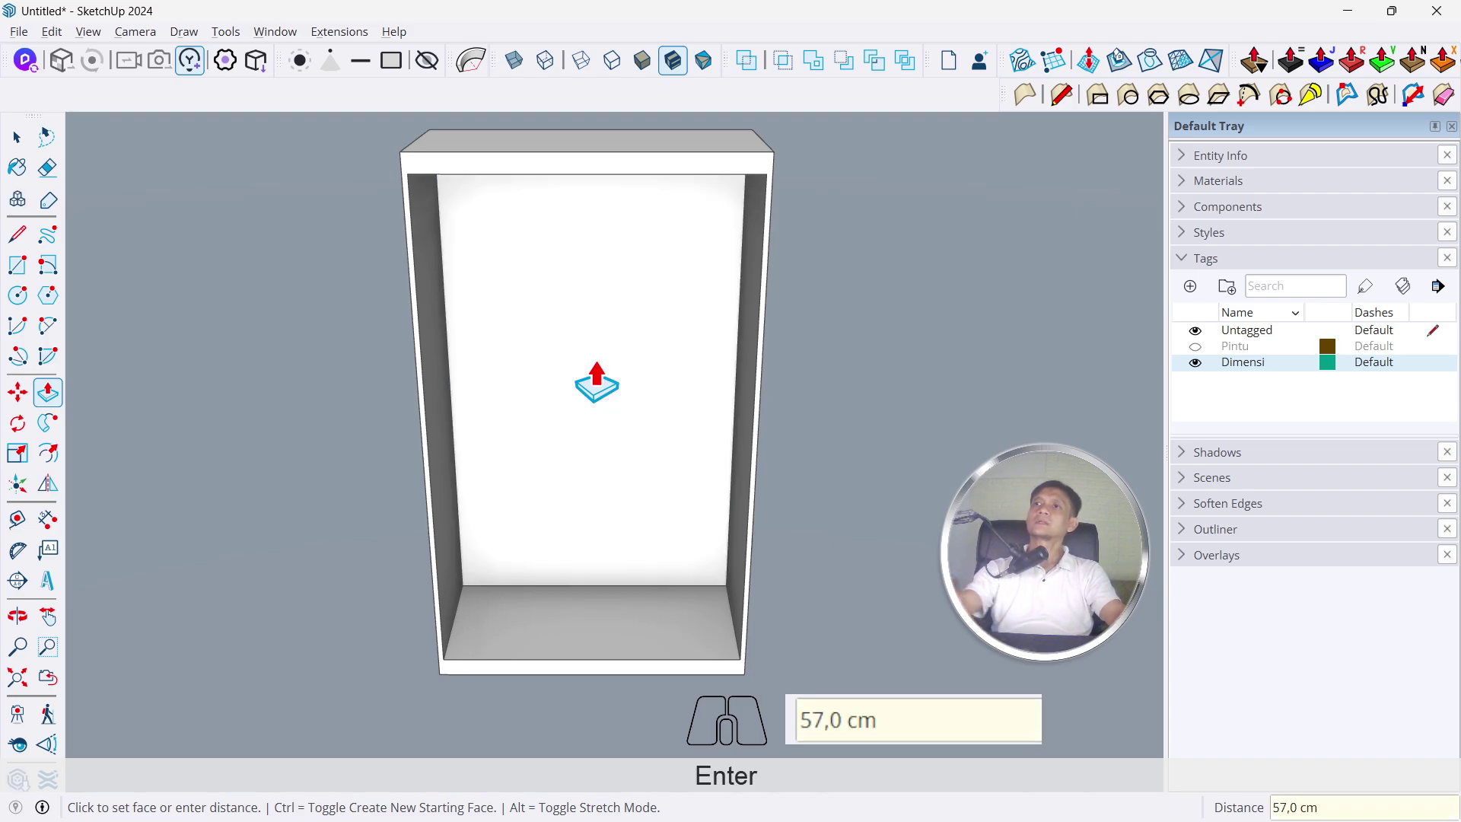
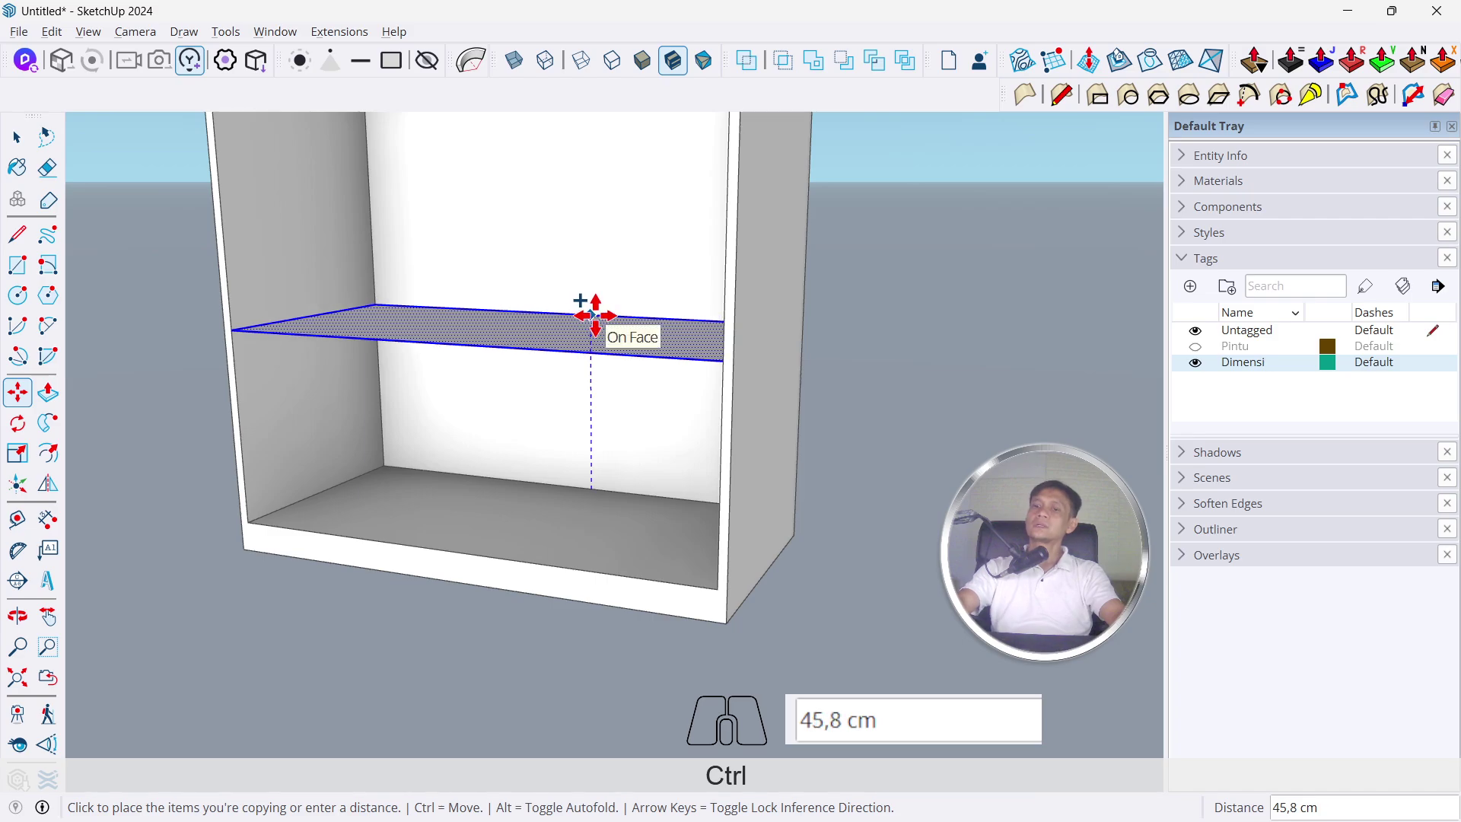
Copy the bottom panel 40 cm upward as a shelf
text(40)
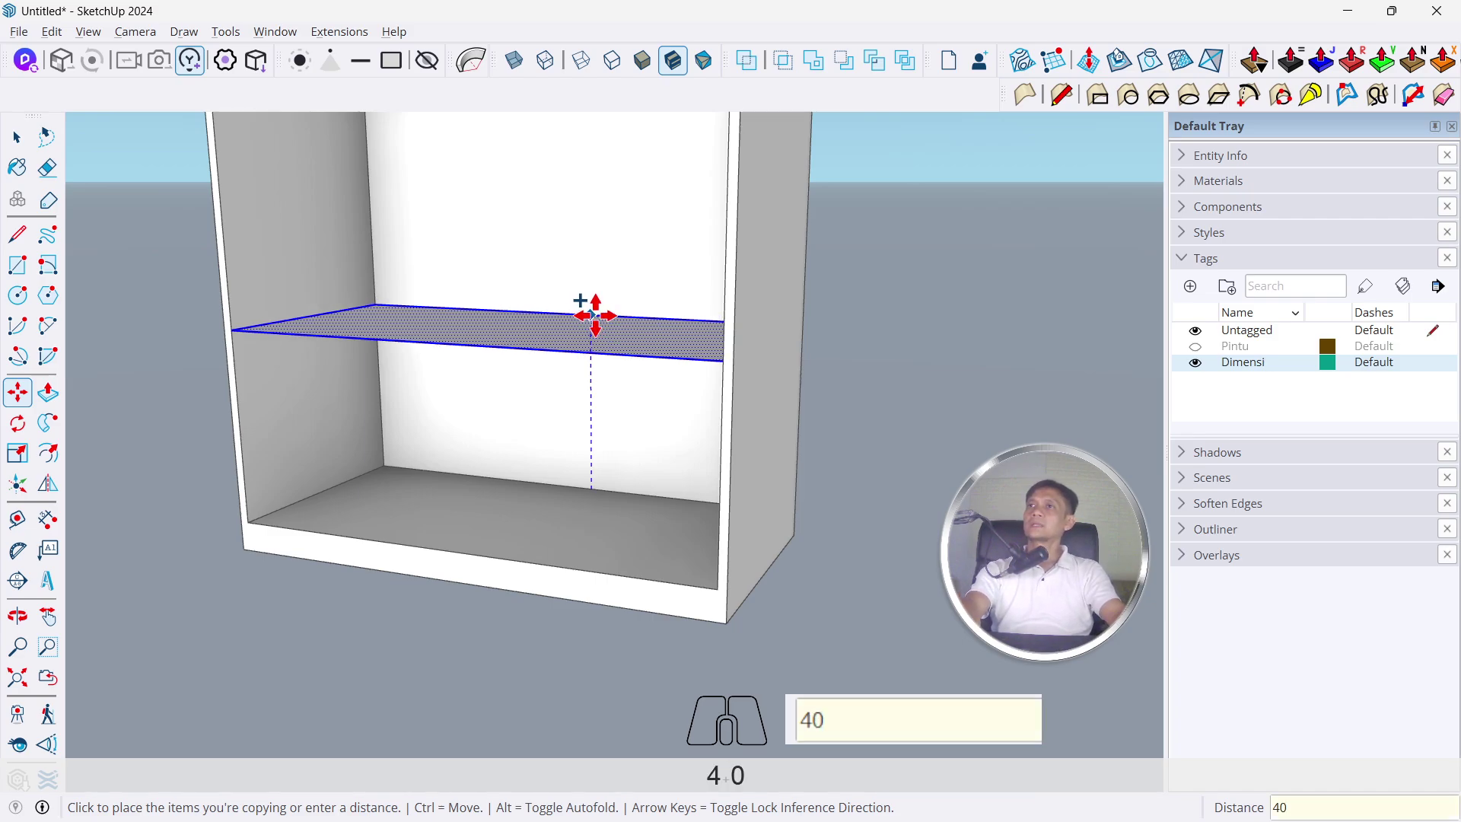
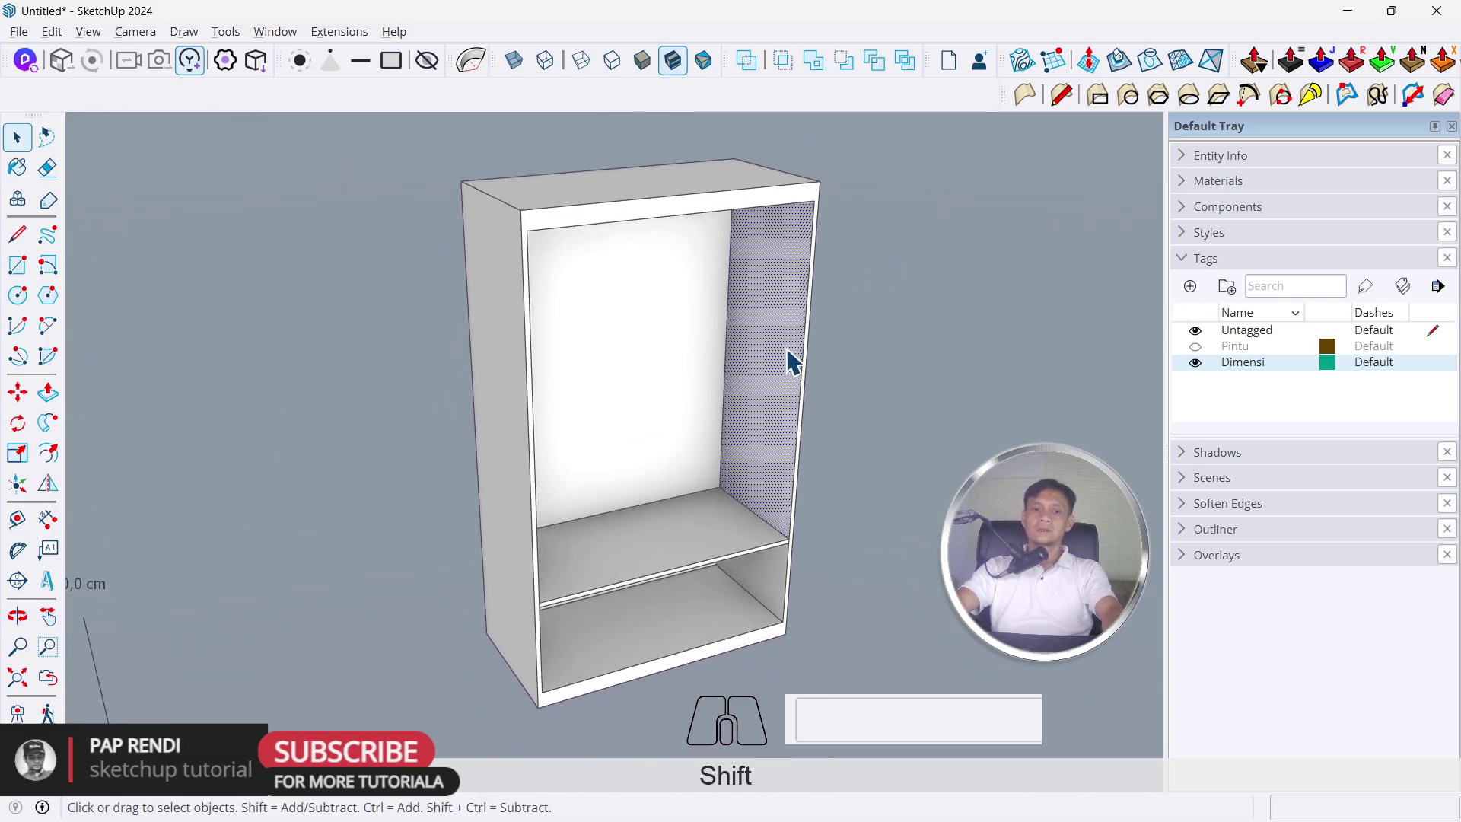
Copy the side wall 46 cm inward as a vertical divider above the shelf
middle_click(765, 429)
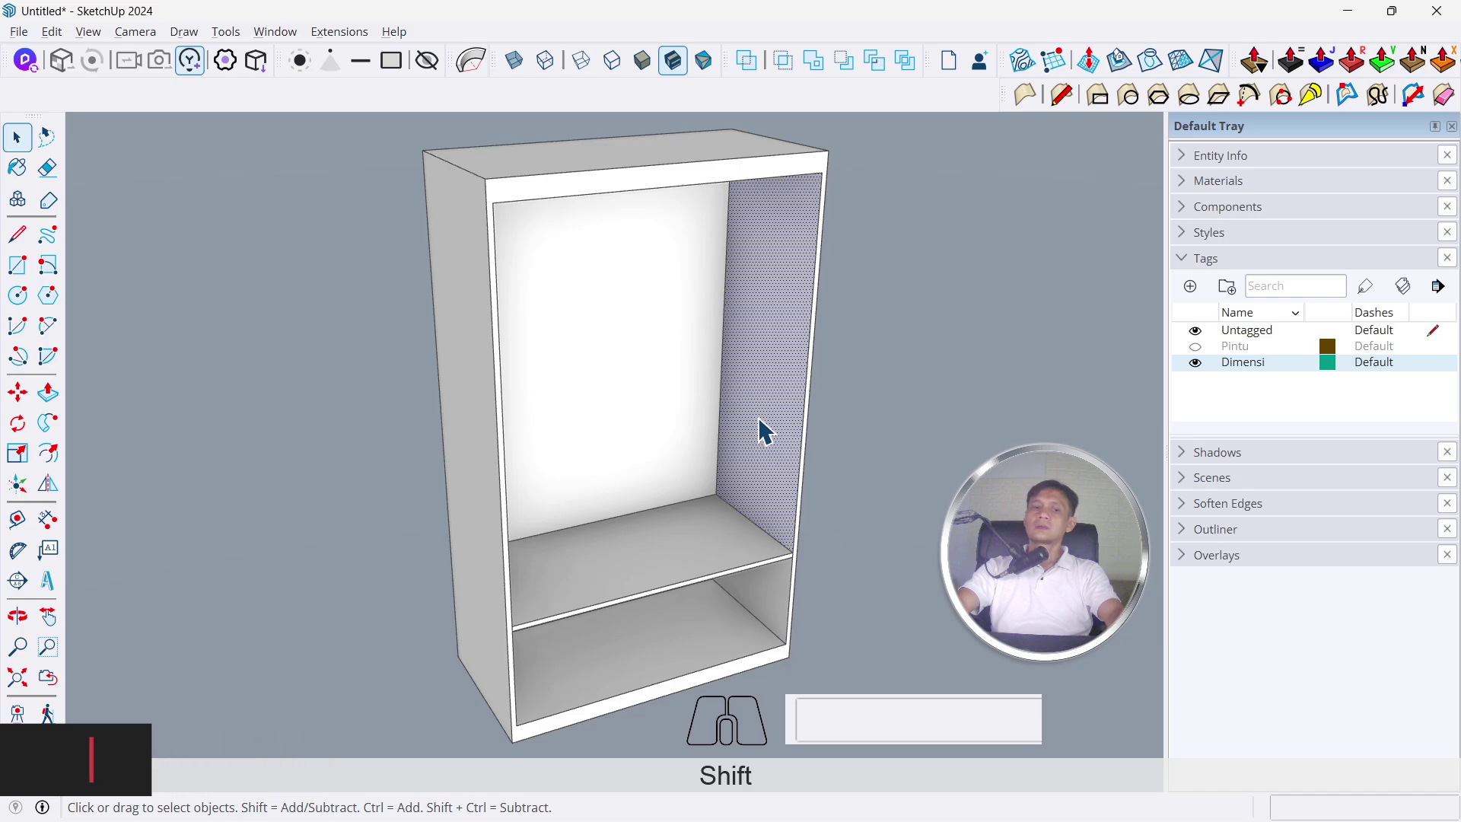
key(m)
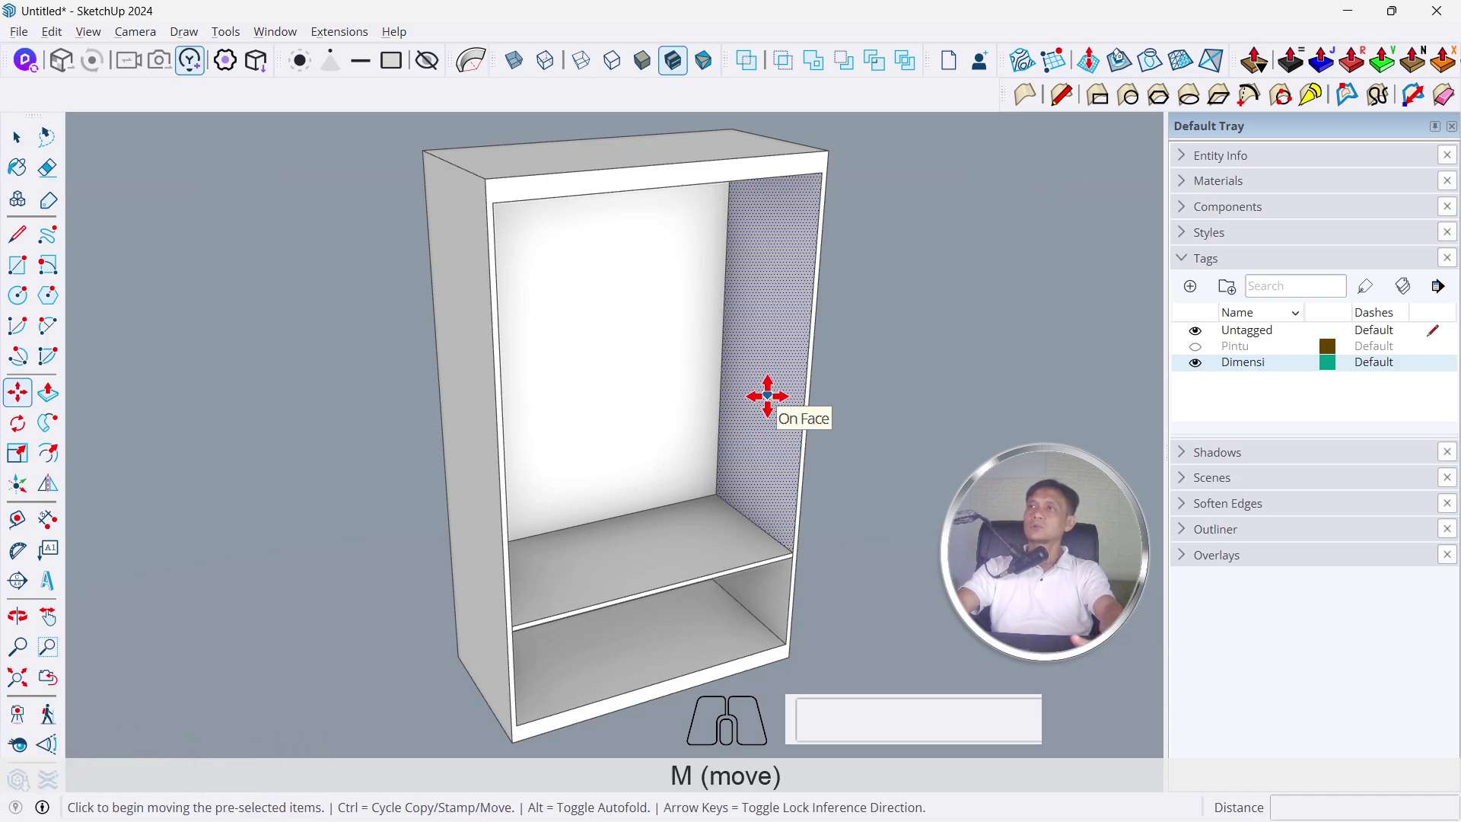
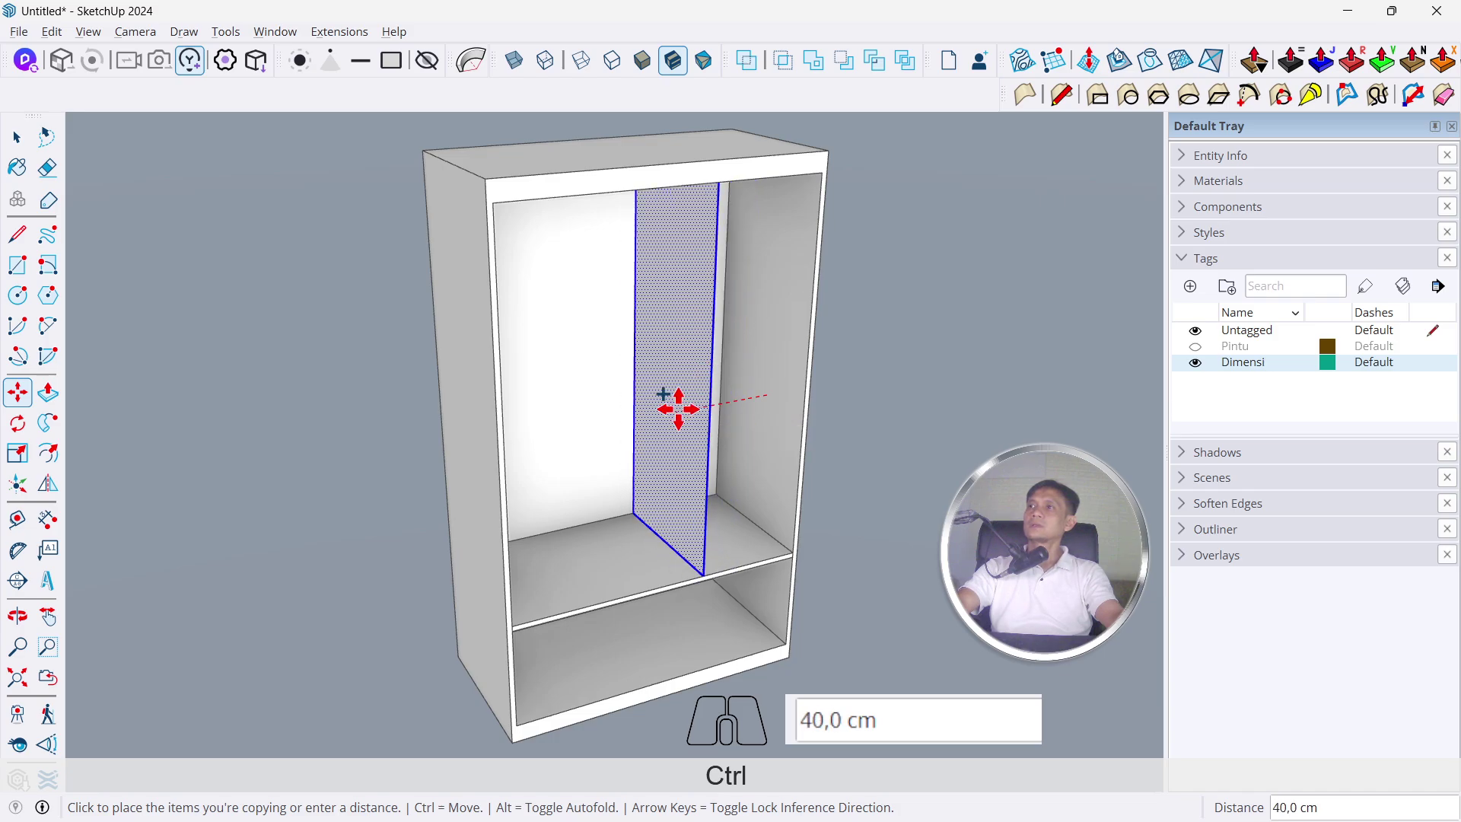
key(Return)
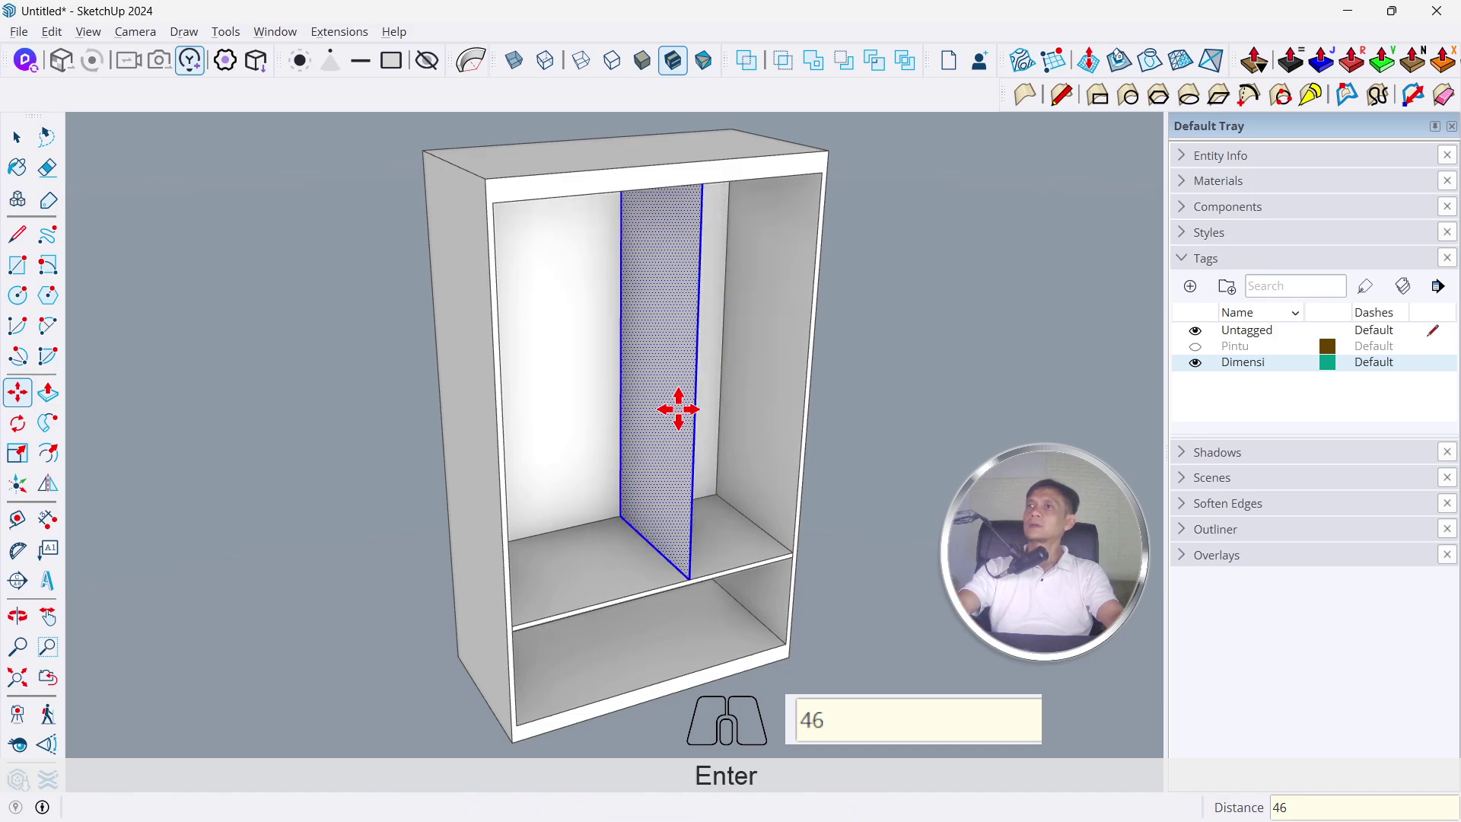
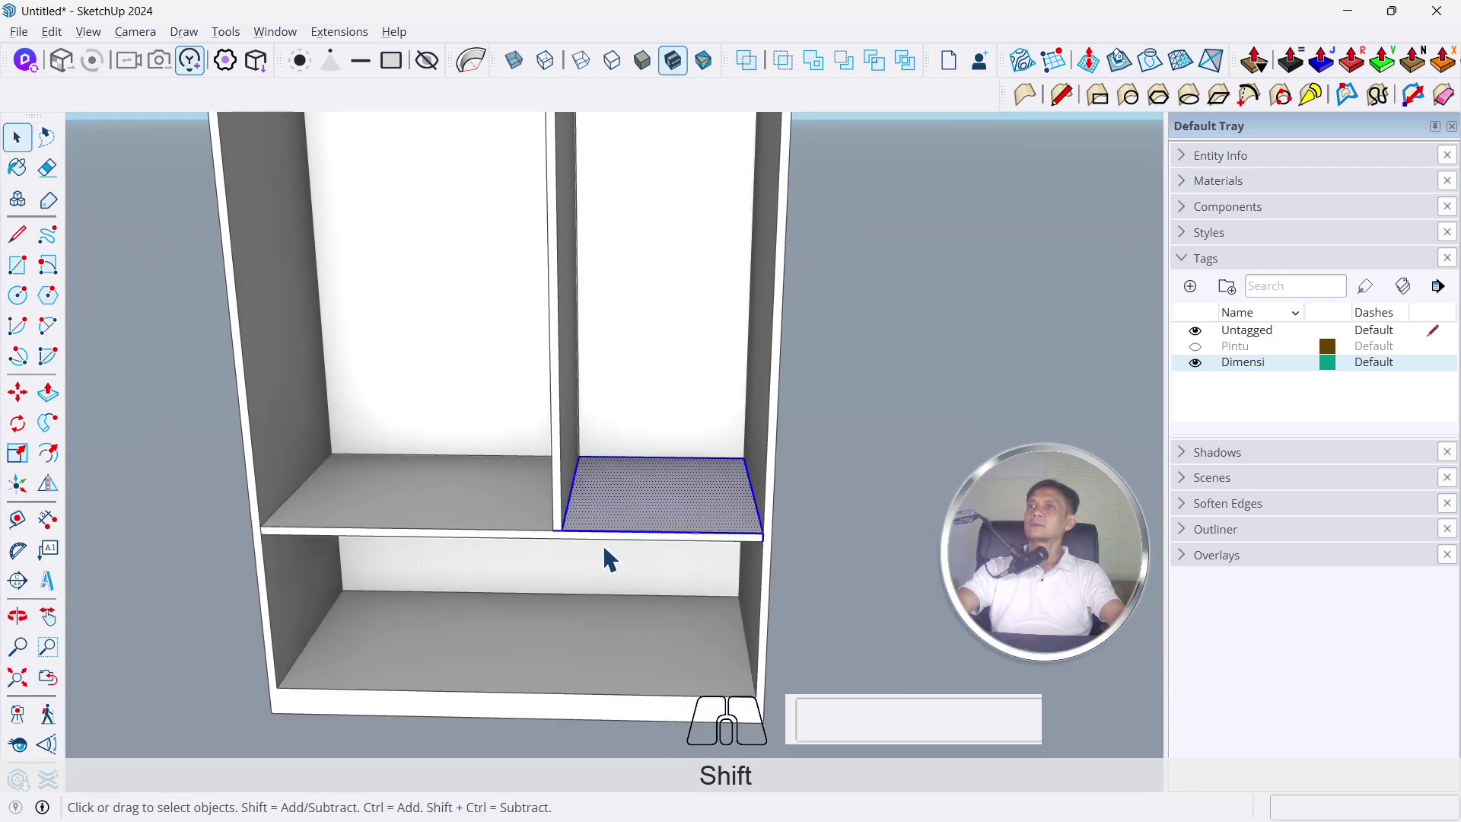
Orbit to the right shelf's front edge and start the split line (L) at the divider base
scroll(up, 3)
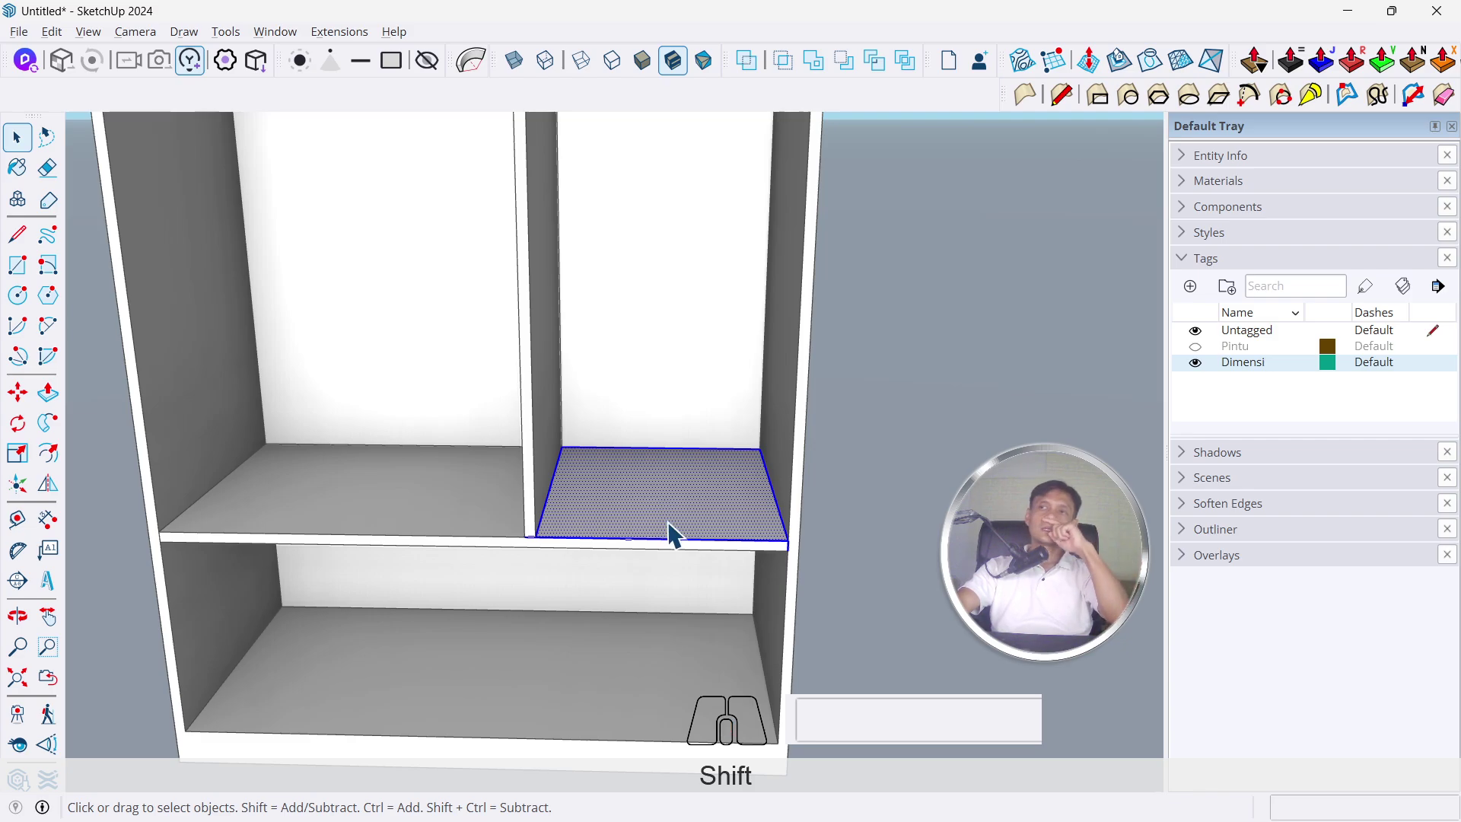
drag(621, 557, 672, 468)
scroll(up, 3)
drag(571, 527, 512, 612)
scroll(down, 3)
drag(478, 457, 779, 624)
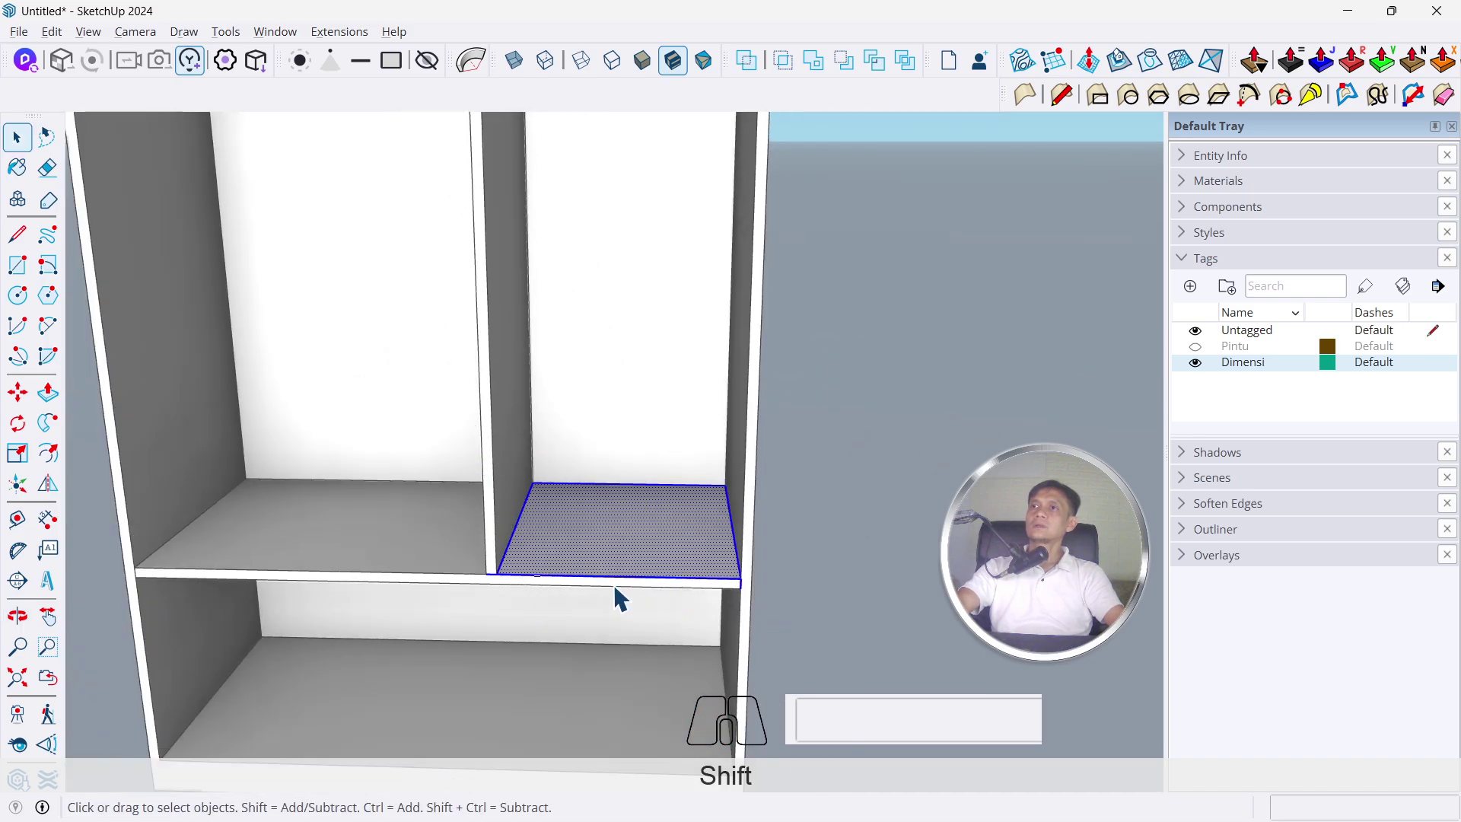
scroll(up, 3)
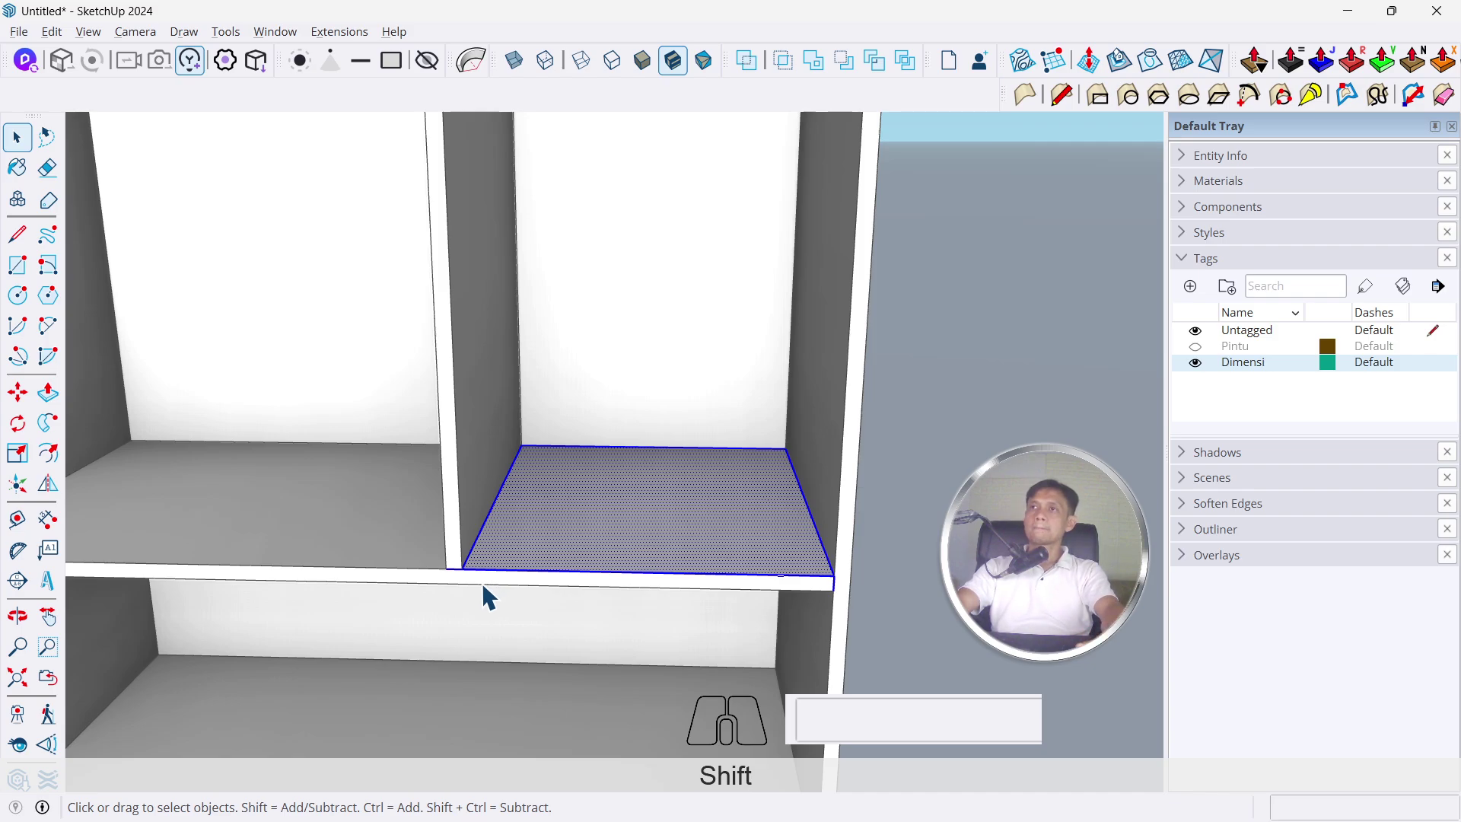
drag(484, 595, 522, 434)
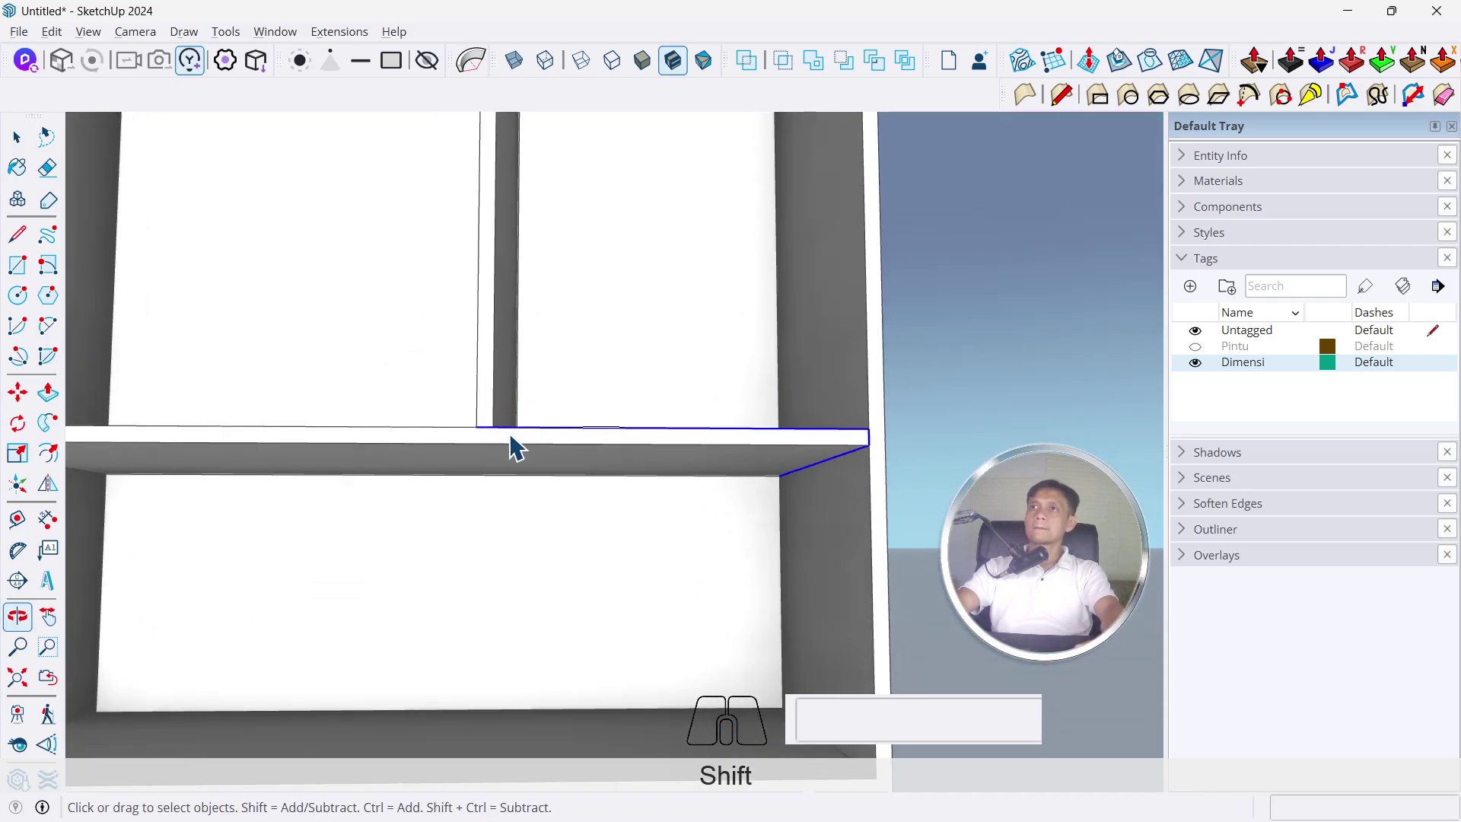
middle_click(502, 470)
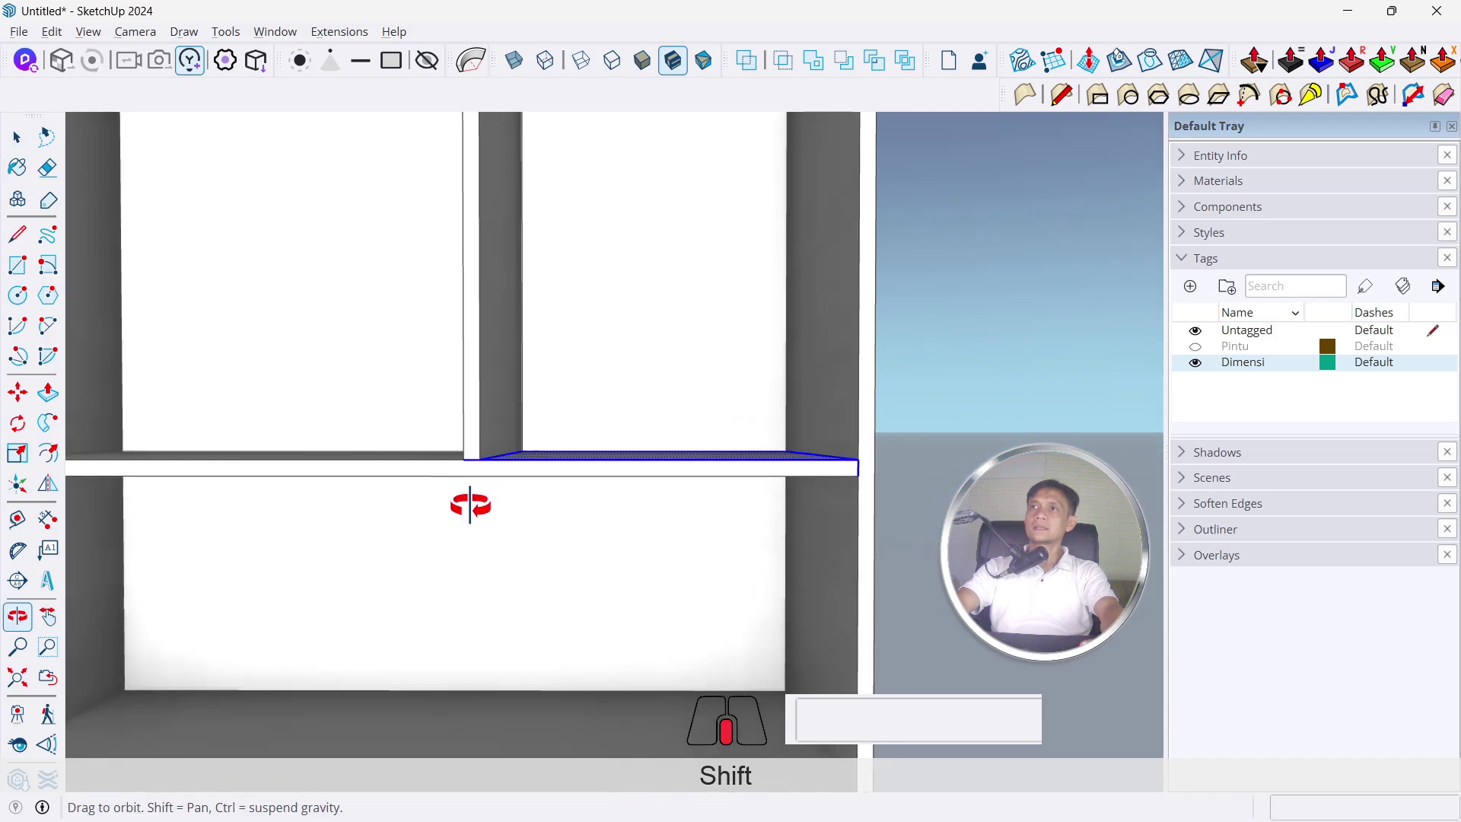
key(l)
scroll(up, 3)
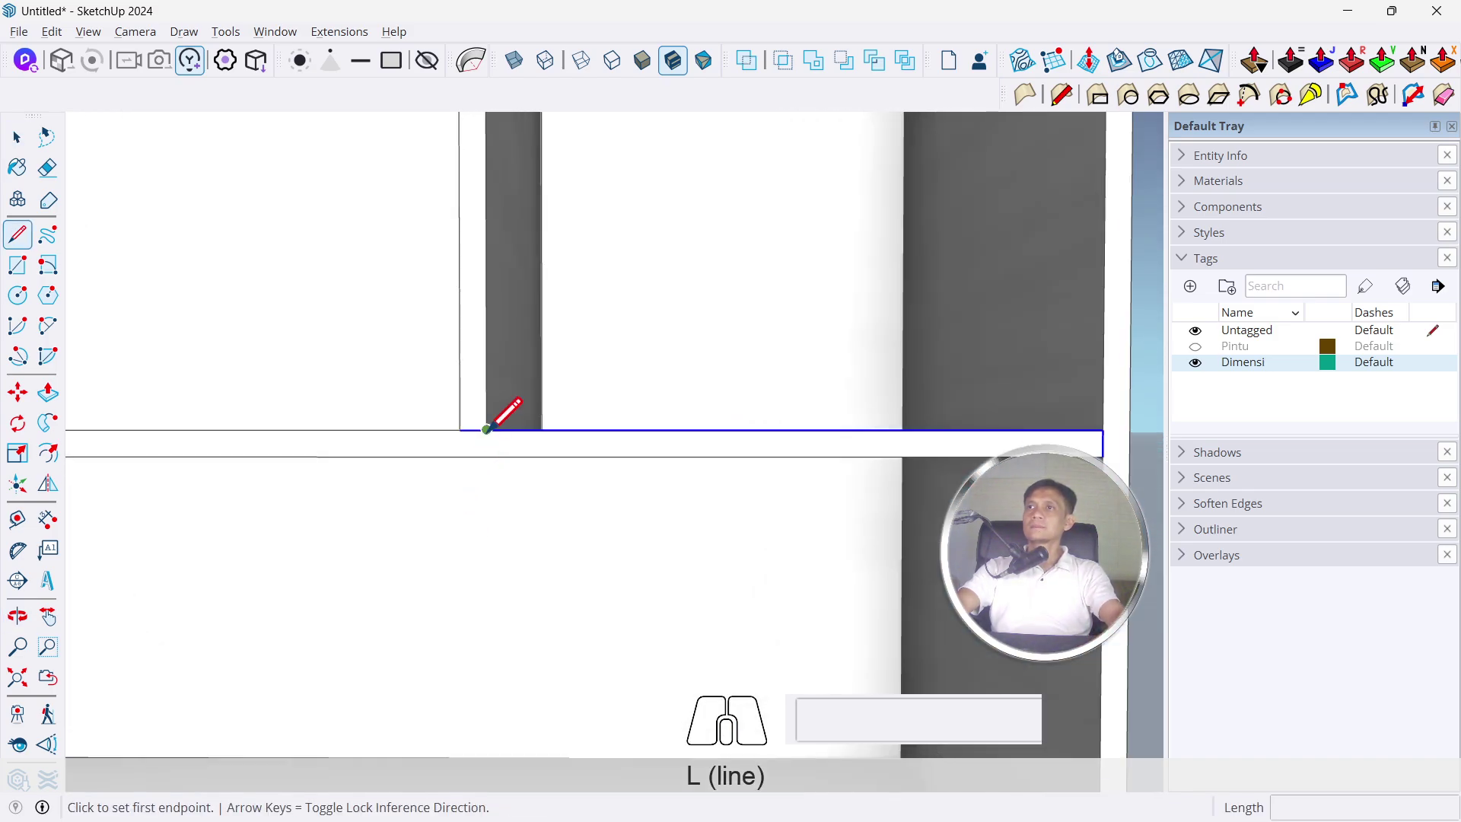
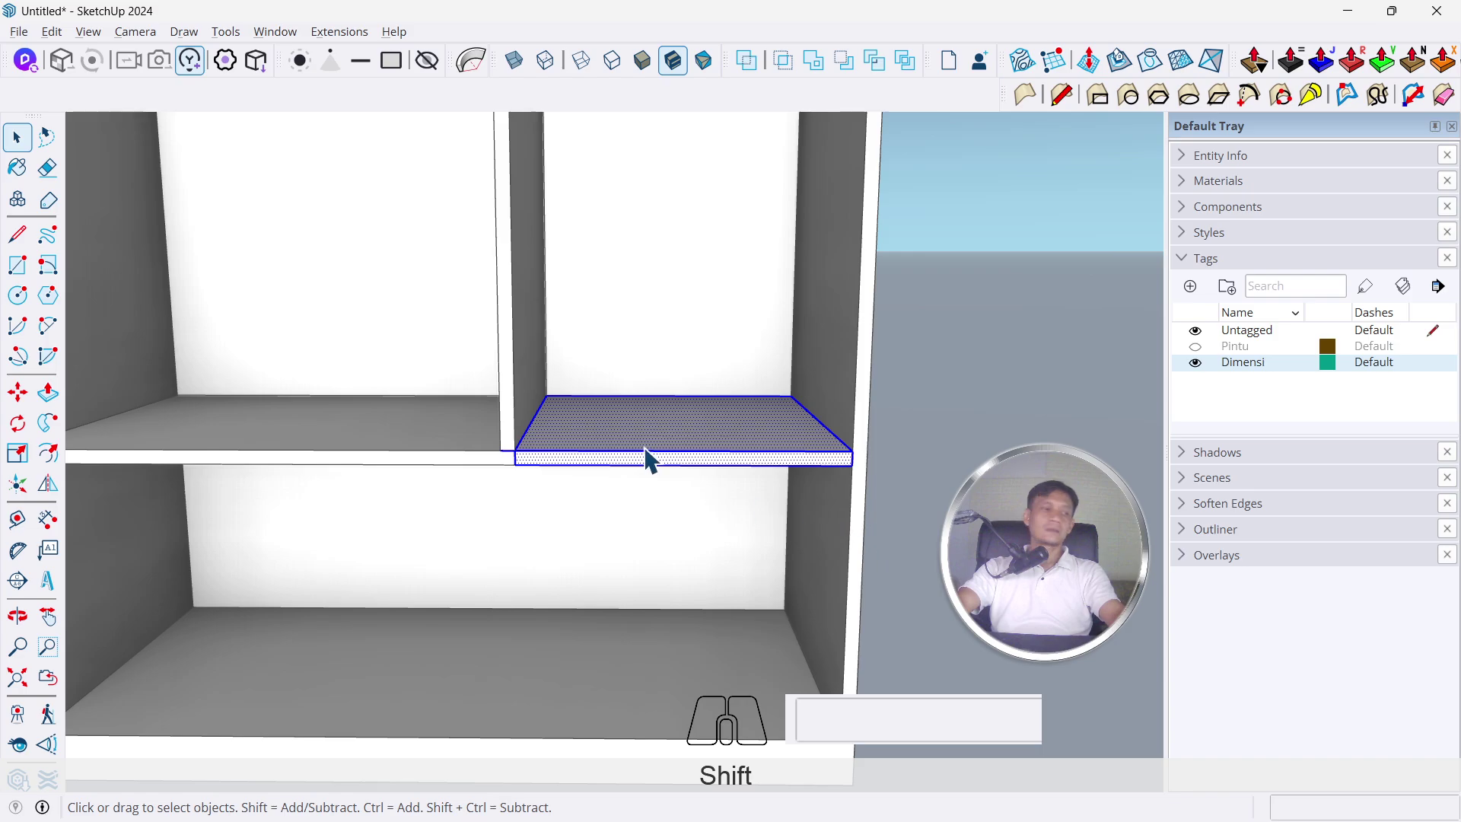
Orbit around and beneath the split-off right shelf section to inspect it
scroll(up, 3)
key(x)
drag(581, 437, 683, 498)
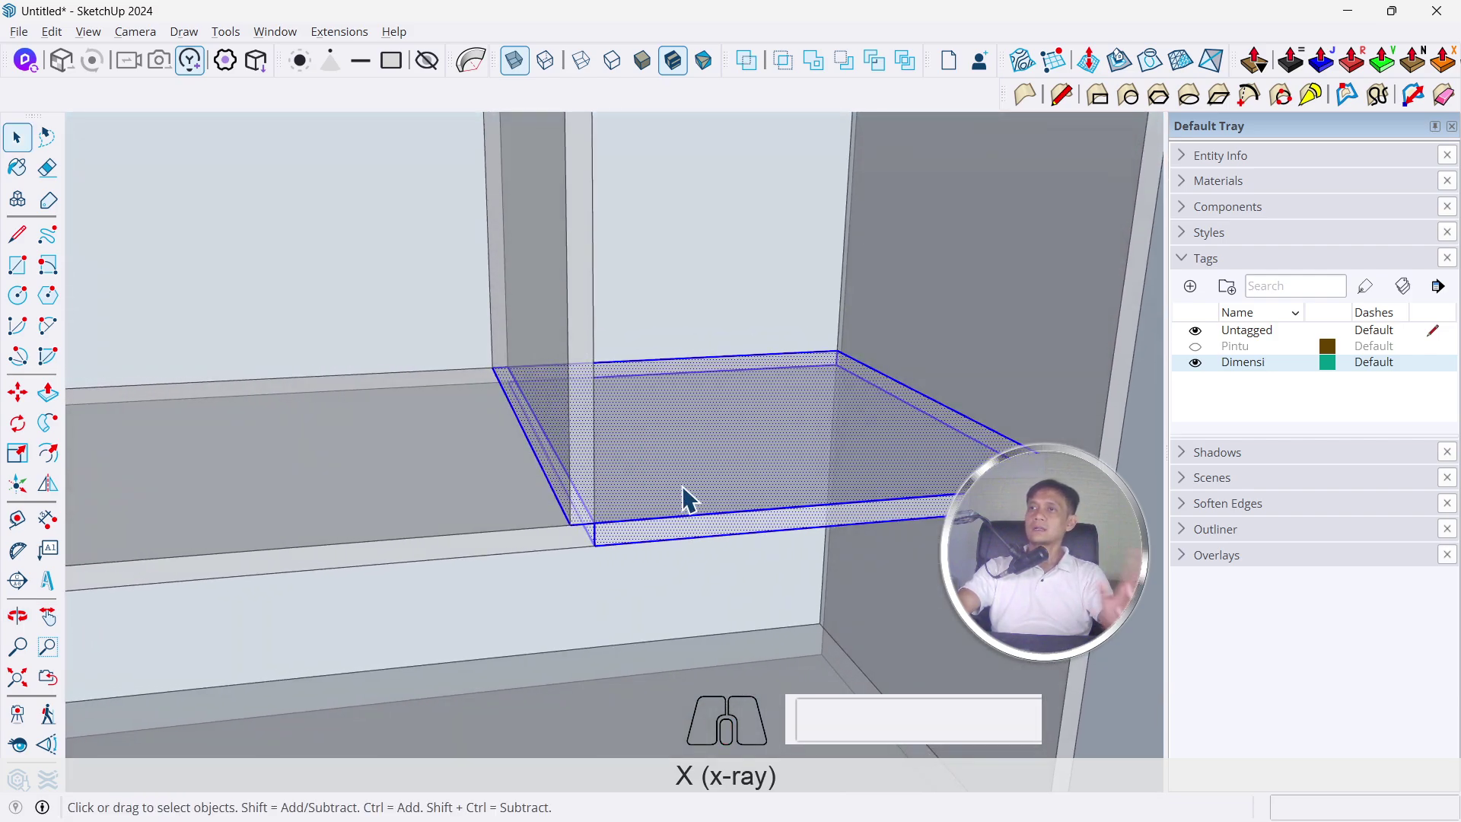
drag(672, 494, 602, 430)
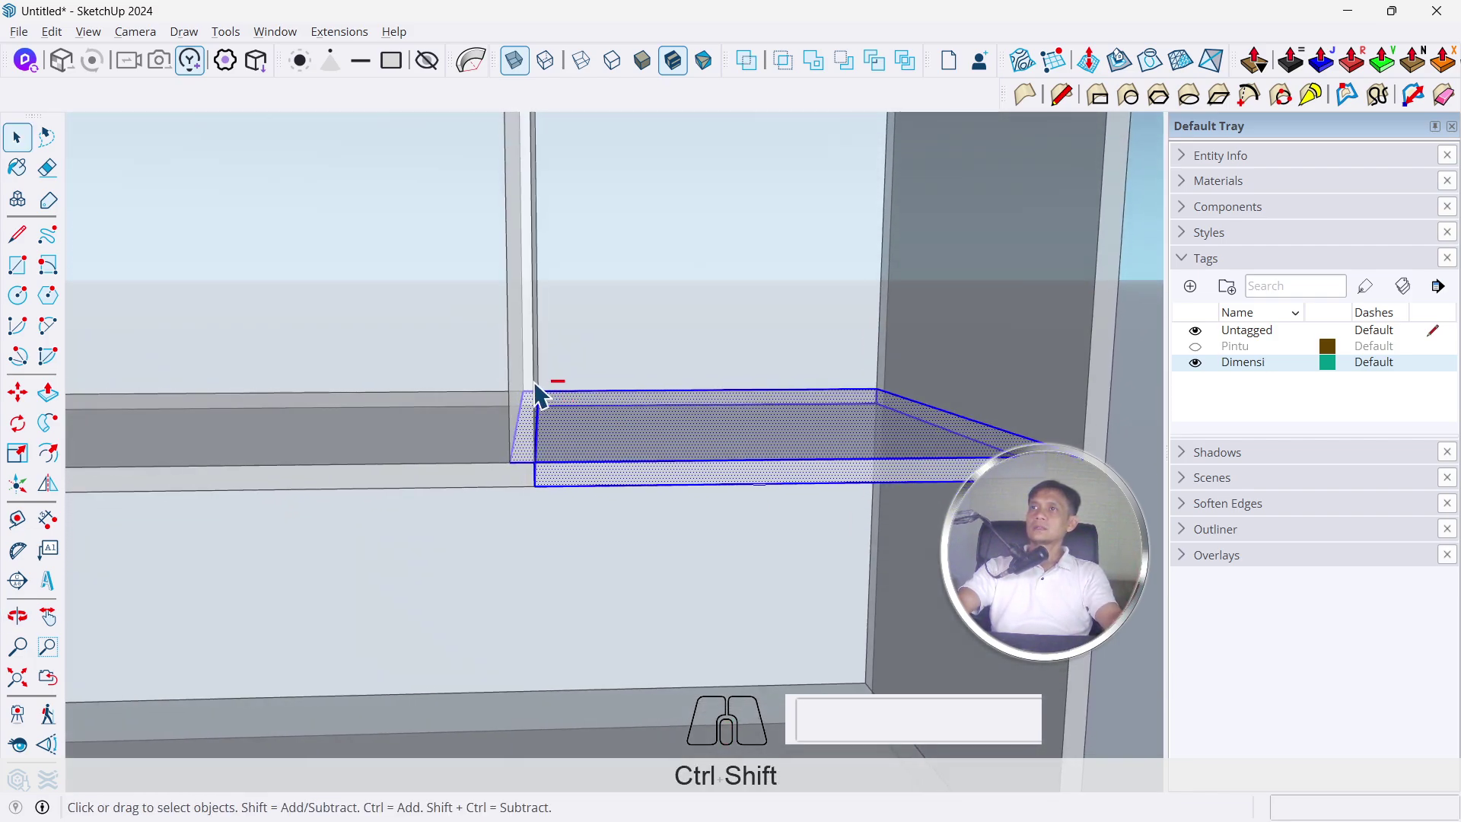
drag(540, 390, 455, 529)
drag(663, 454, 825, 342)
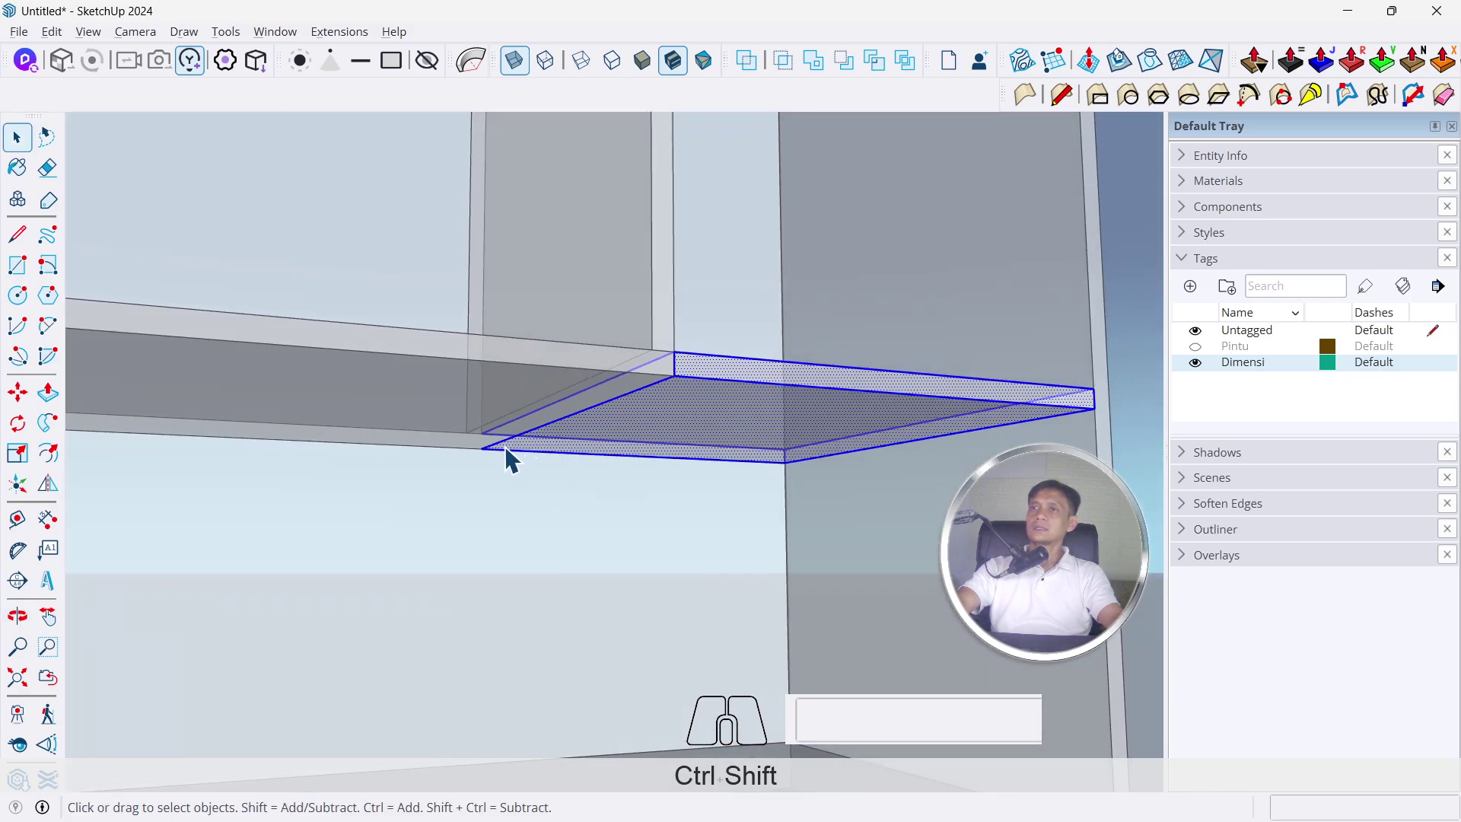
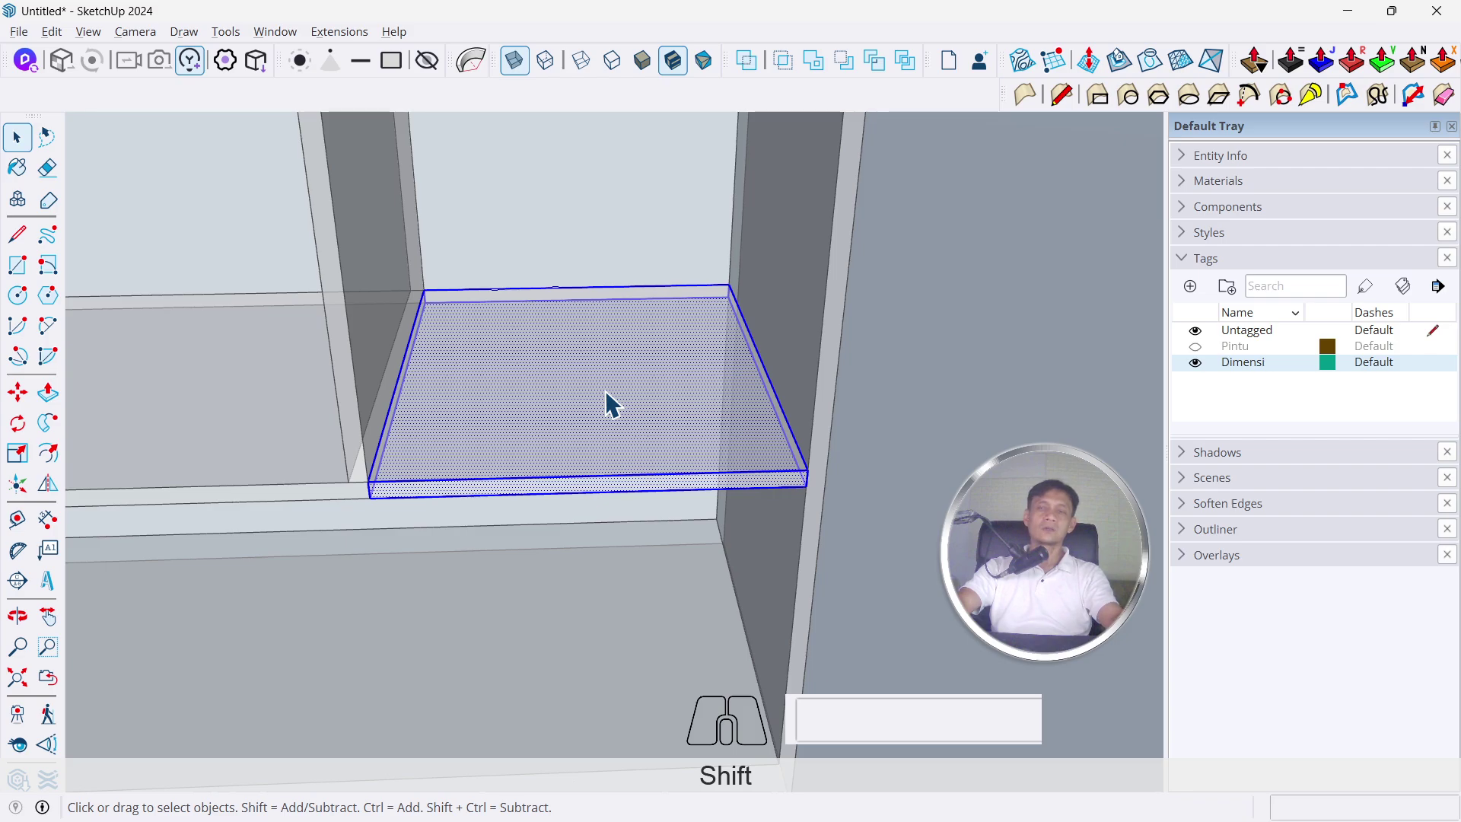
Make the right compartment's shelf section its own group
right_click(612, 402)
click(529, 407)
drag(345, 271, 862, 532)
right_click(716, 454)
click(666, 451)
click(352, 260)
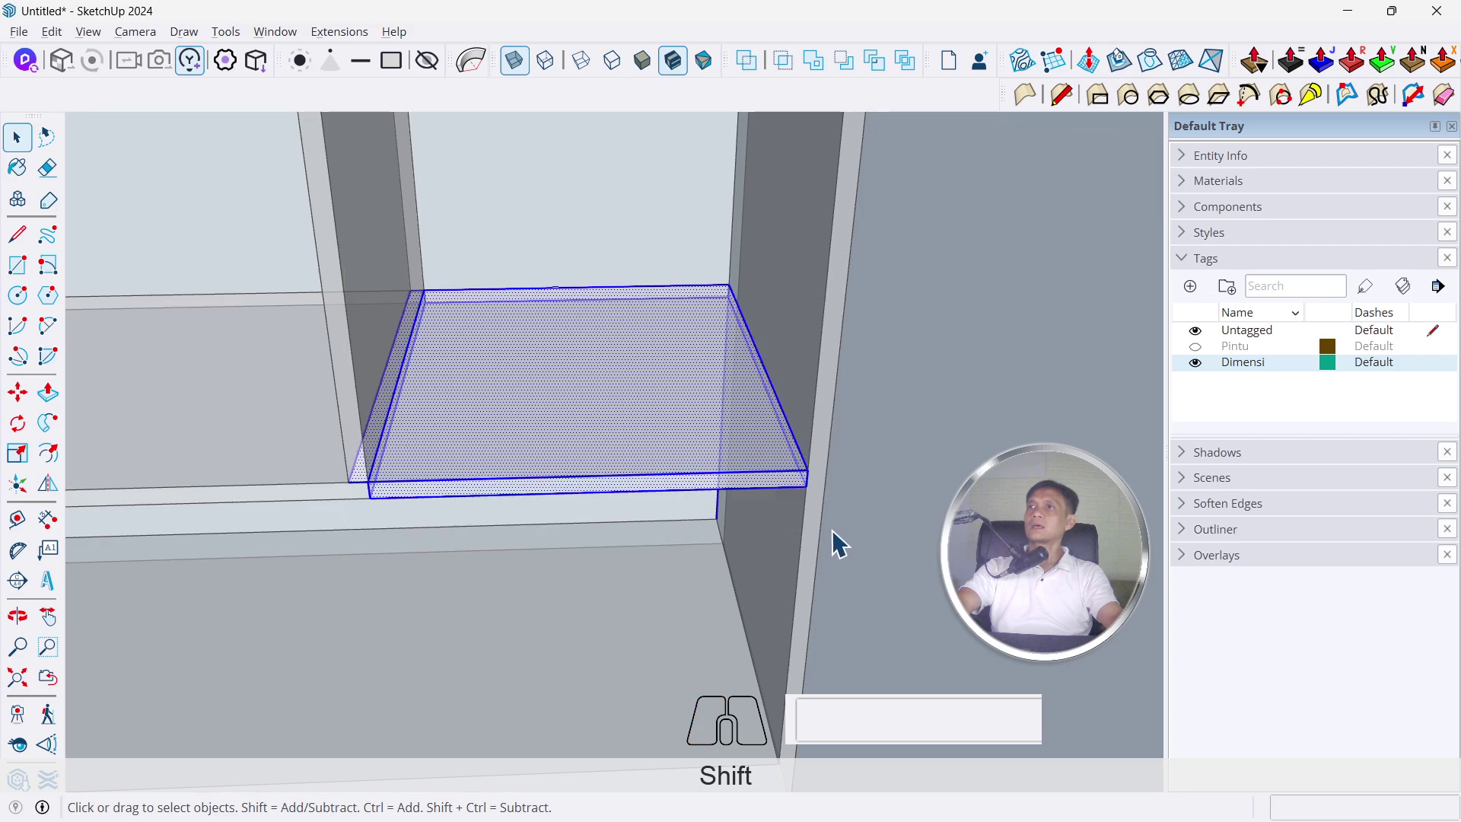
drag(461, 456, 605, 445)
scroll(up, 3)
drag(482, 480, 454, 548)
drag(511, 242, 482, 311)
key(ctrl+g)
scroll(down, 3)
drag(741, 407, 649, 246)
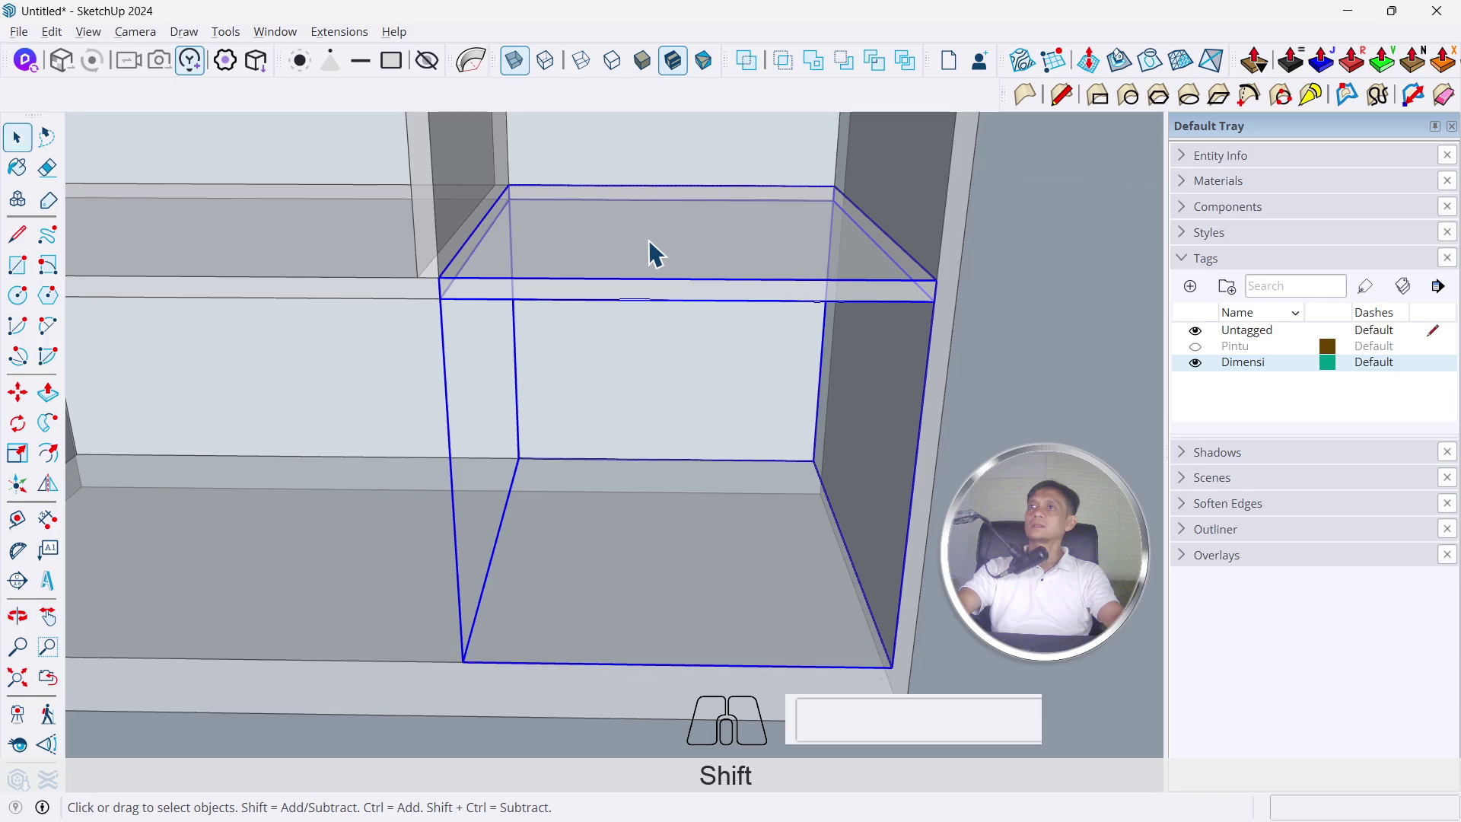
Enter the shelf group to check its geometry, then leave editing
double_click(671, 265)
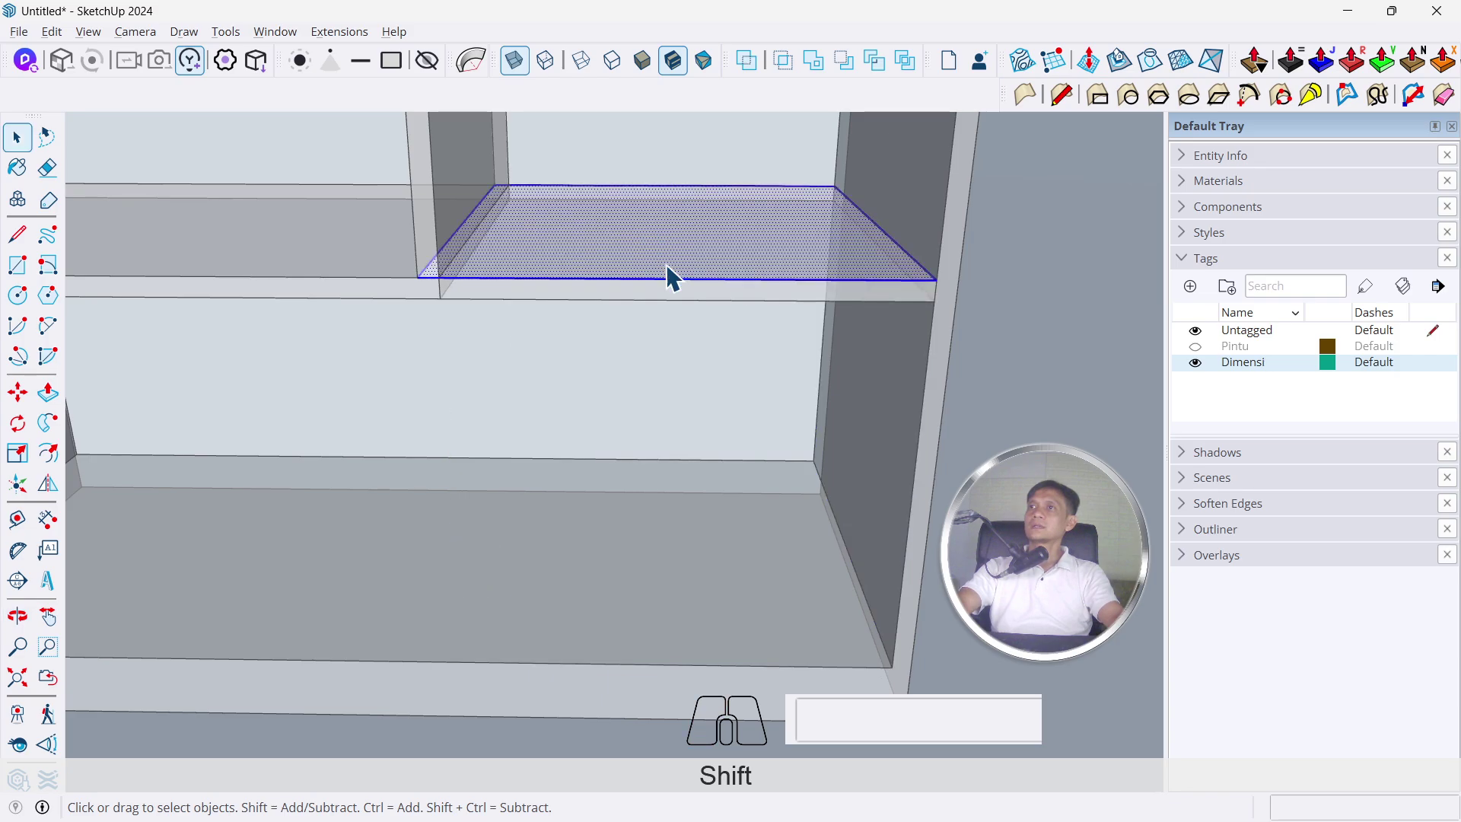
scroll(down, 3)
drag(641, 460, 655, 348)
click(467, 394)
click(660, 433)
key(ctrl+x)
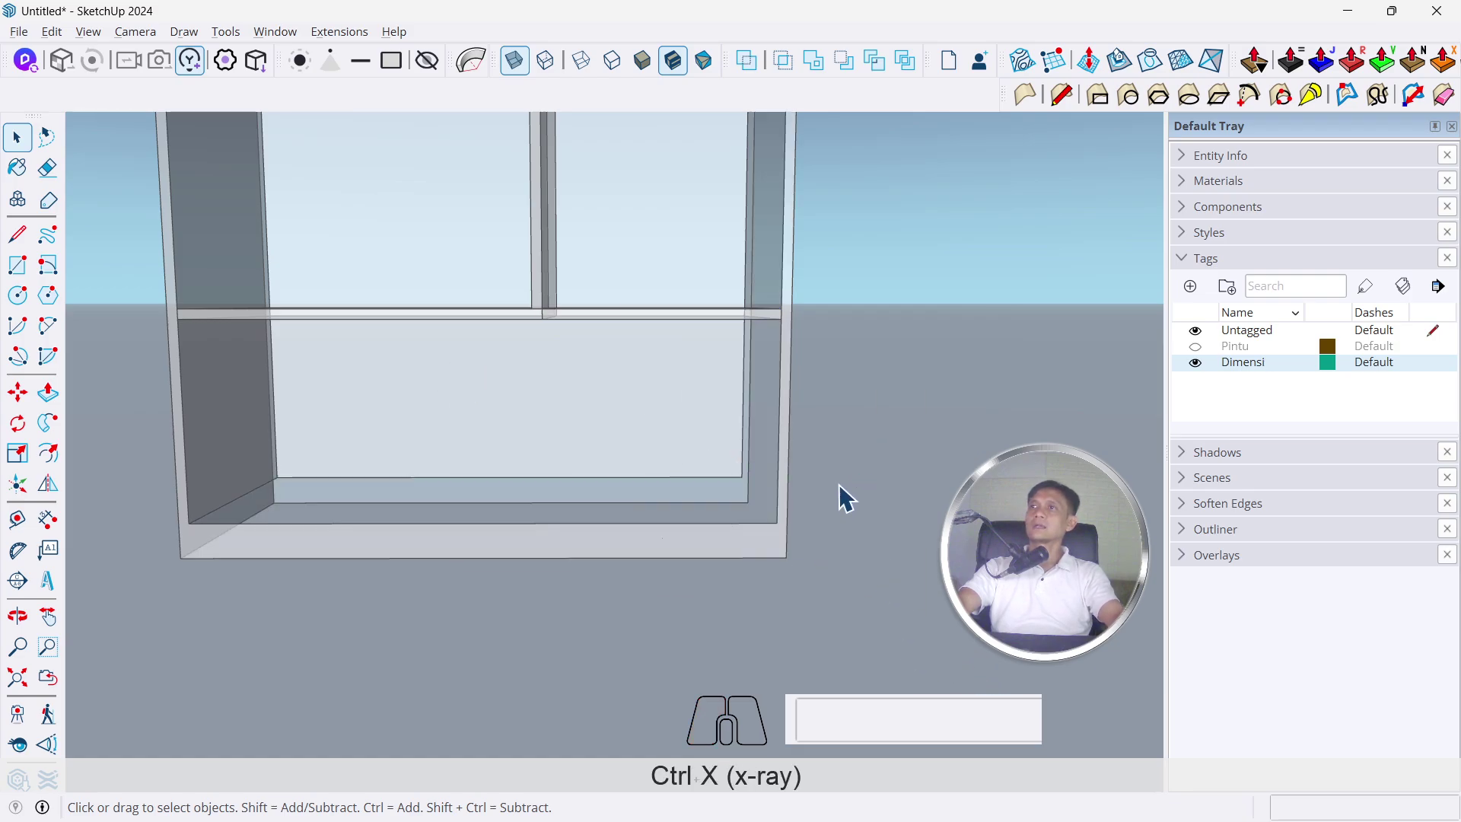
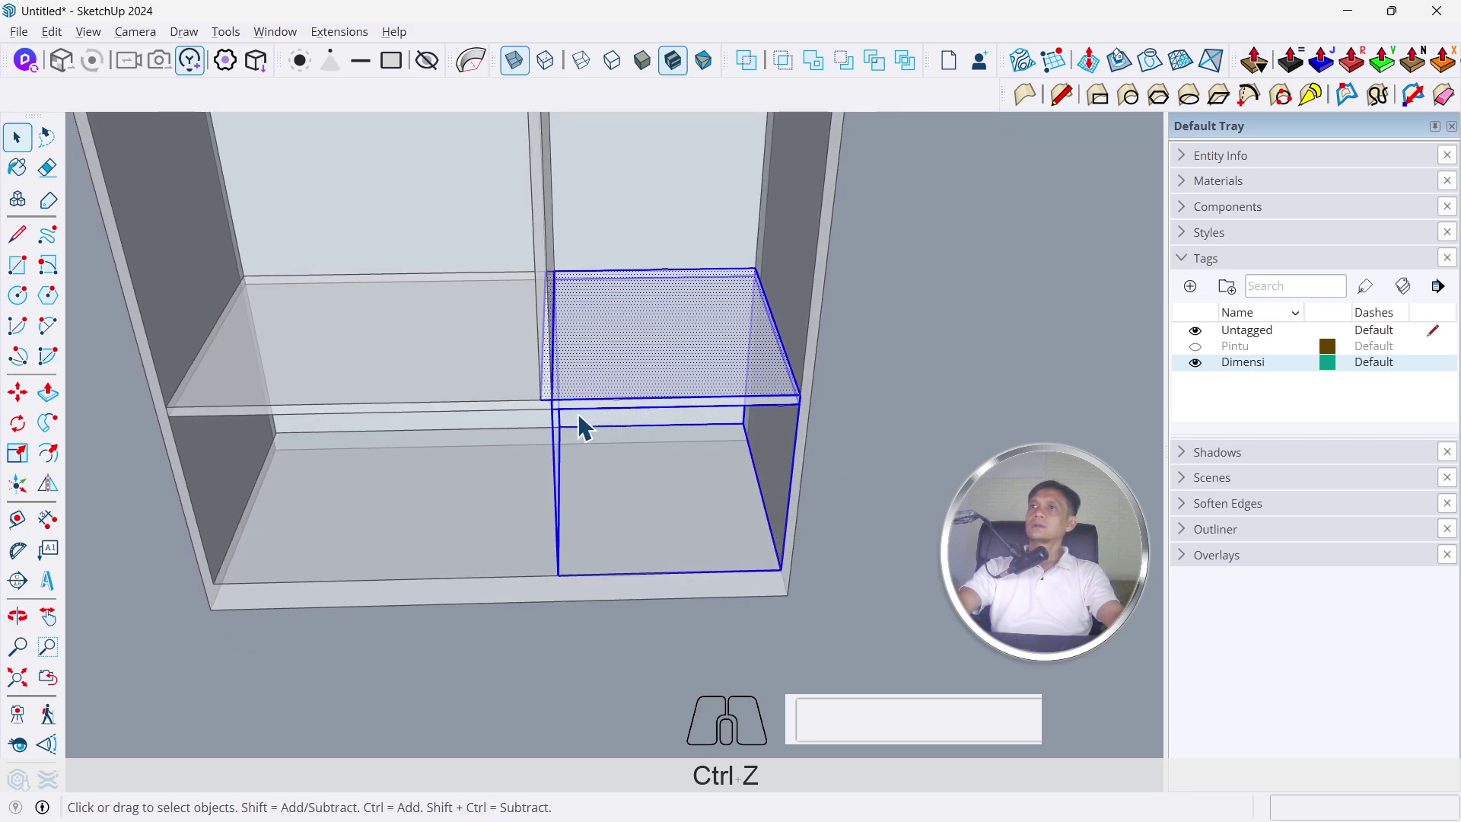
Select the right compartment's shelf group, undoing a stray change
click(558, 437)
click(576, 440)
click(644, 404)
click(646, 418)
drag(645, 418, 777, 550)
click(781, 554)
key(ctrl+z)
Turn off X-Ray and reframe the view on the shelf piece
drag(716, 412, 668, 406)
click(672, 362)
drag(583, 300, 610, 256)
key(x)
drag(544, 259, 826, 436)
scroll(up, 3)
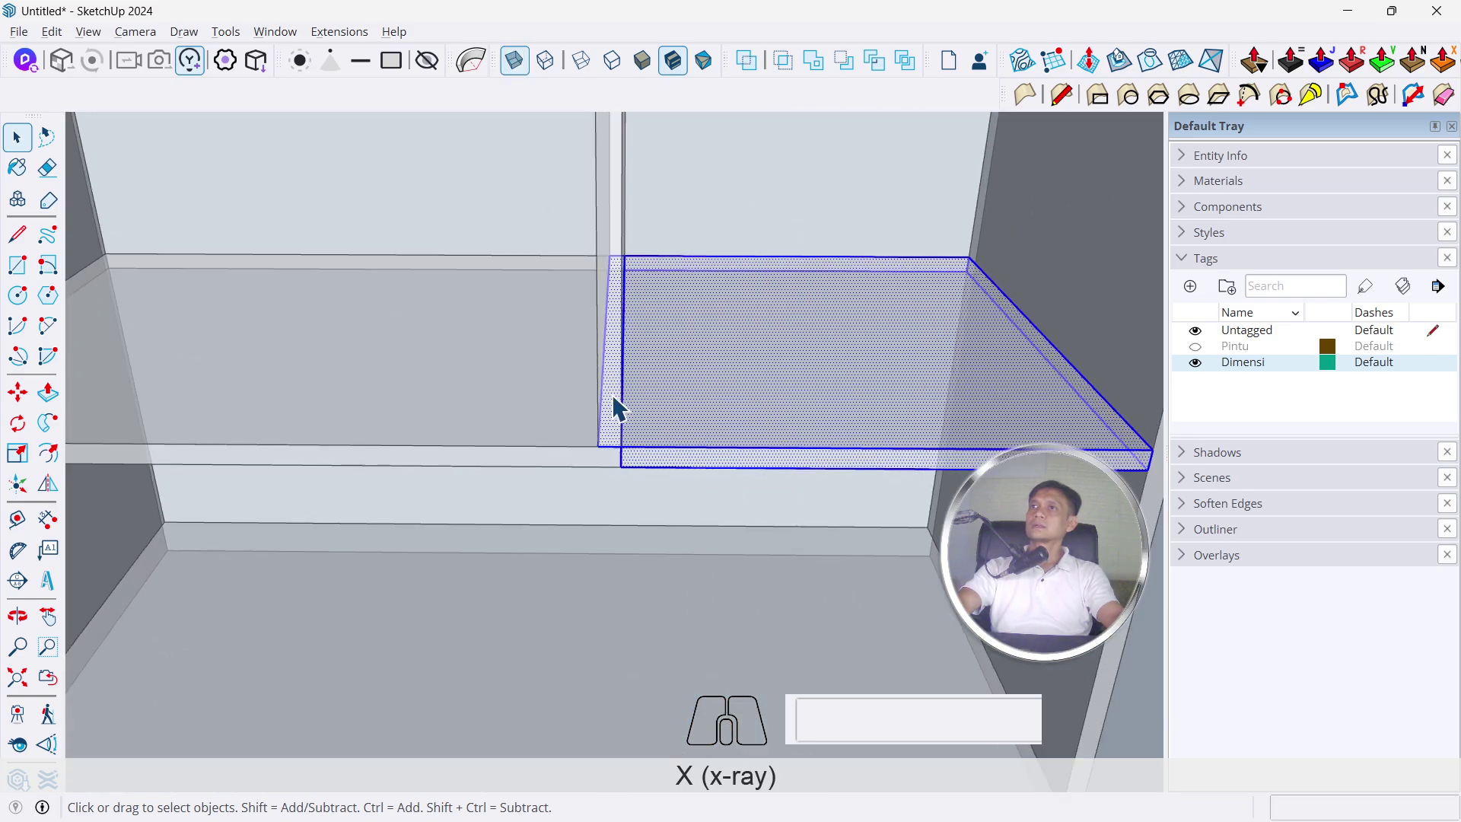
drag(622, 438, 586, 478)
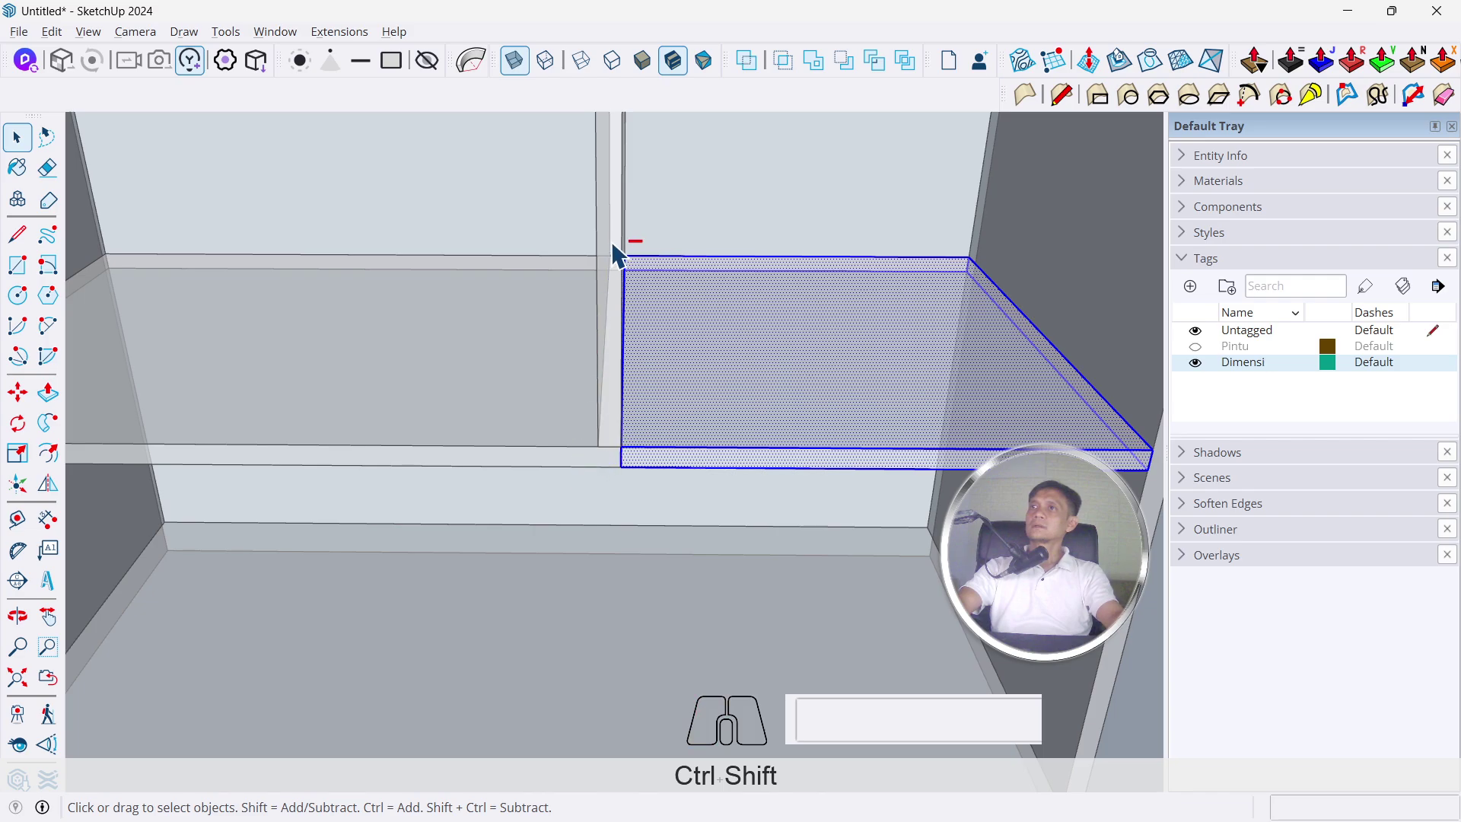
drag(624, 256, 598, 302)
middle_click(753, 395)
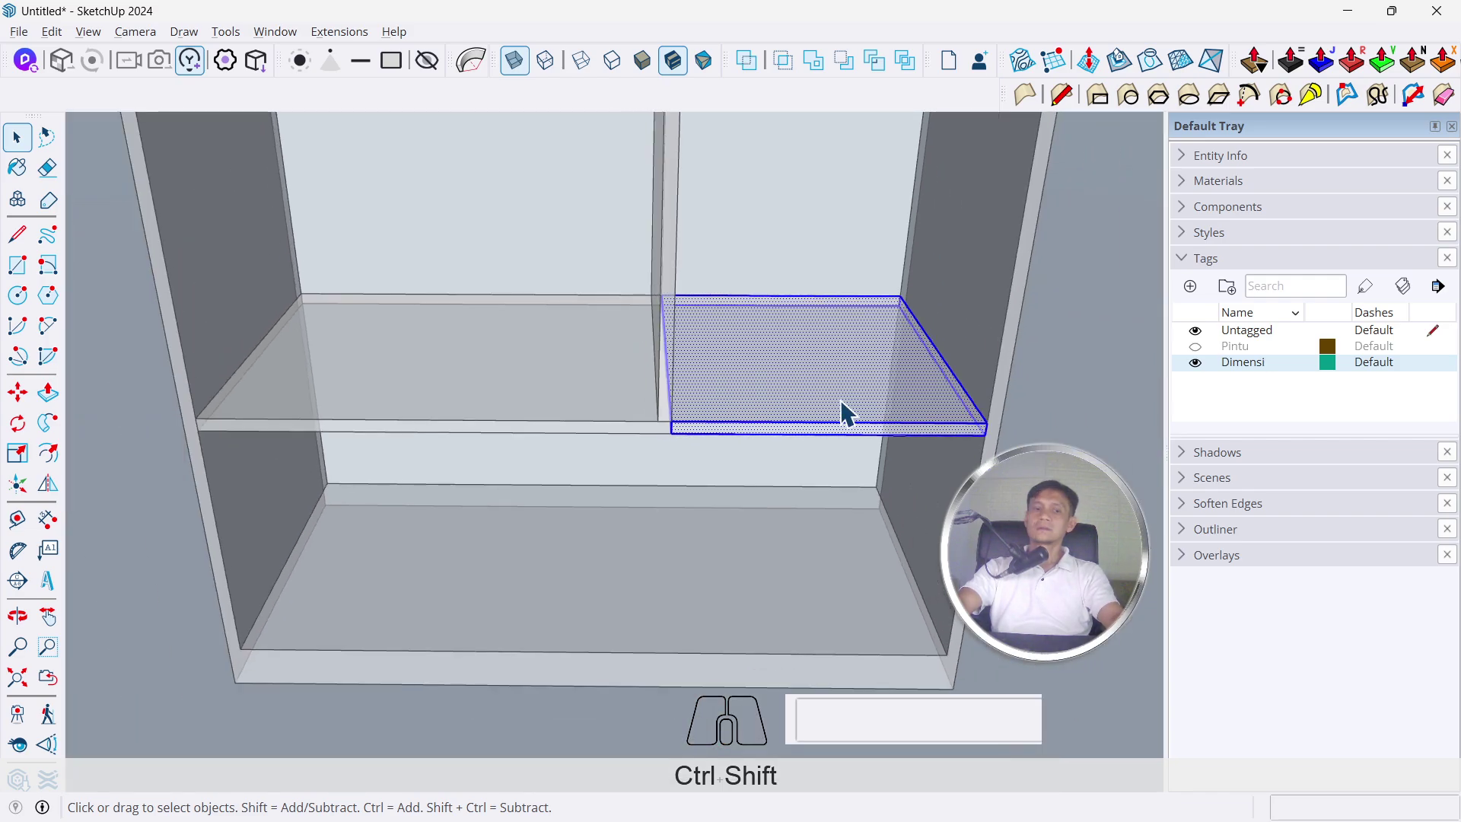
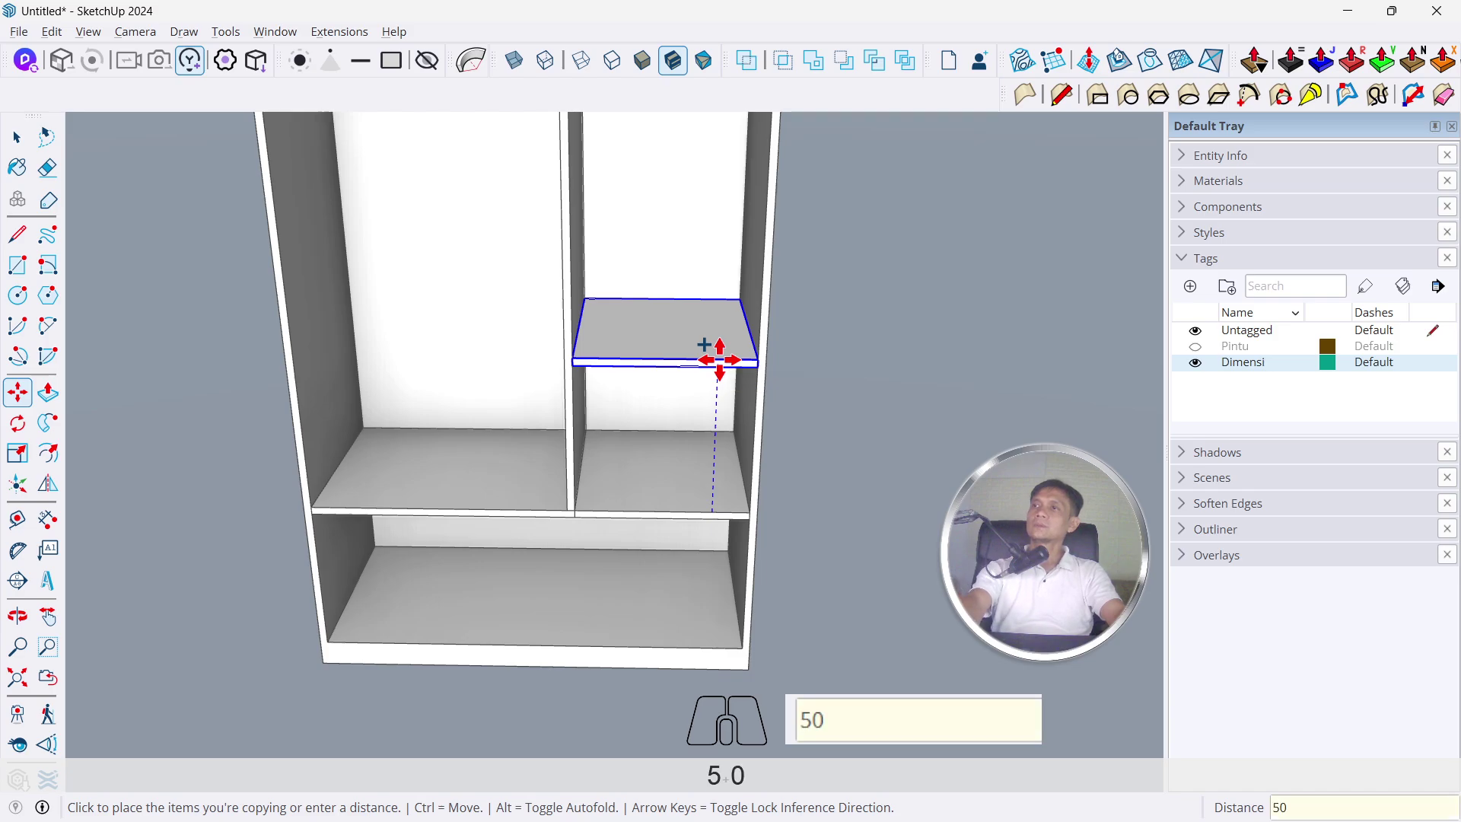
Copy the shelf panel 50 cm up in the right compartment
key(Return)
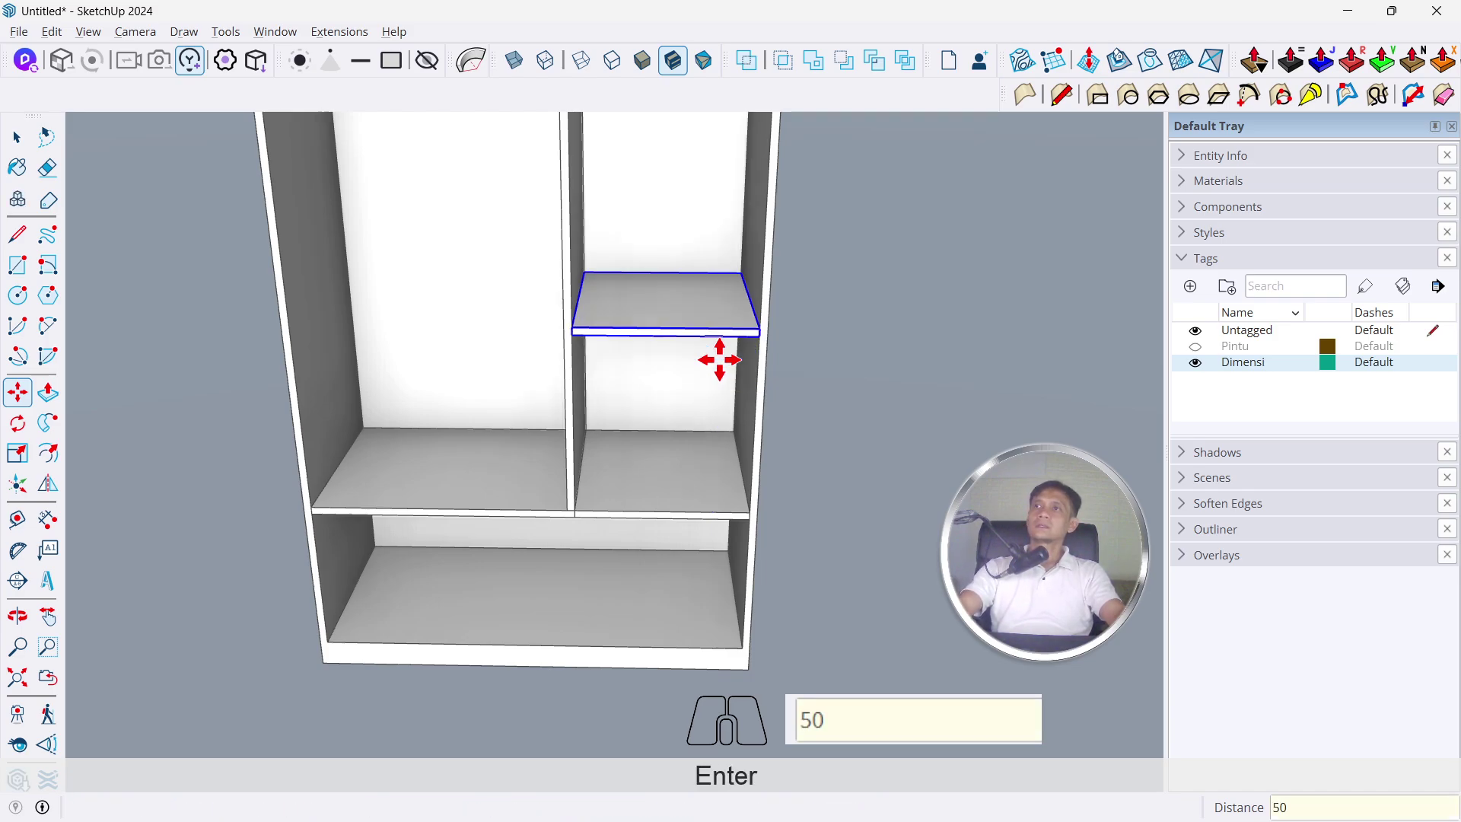
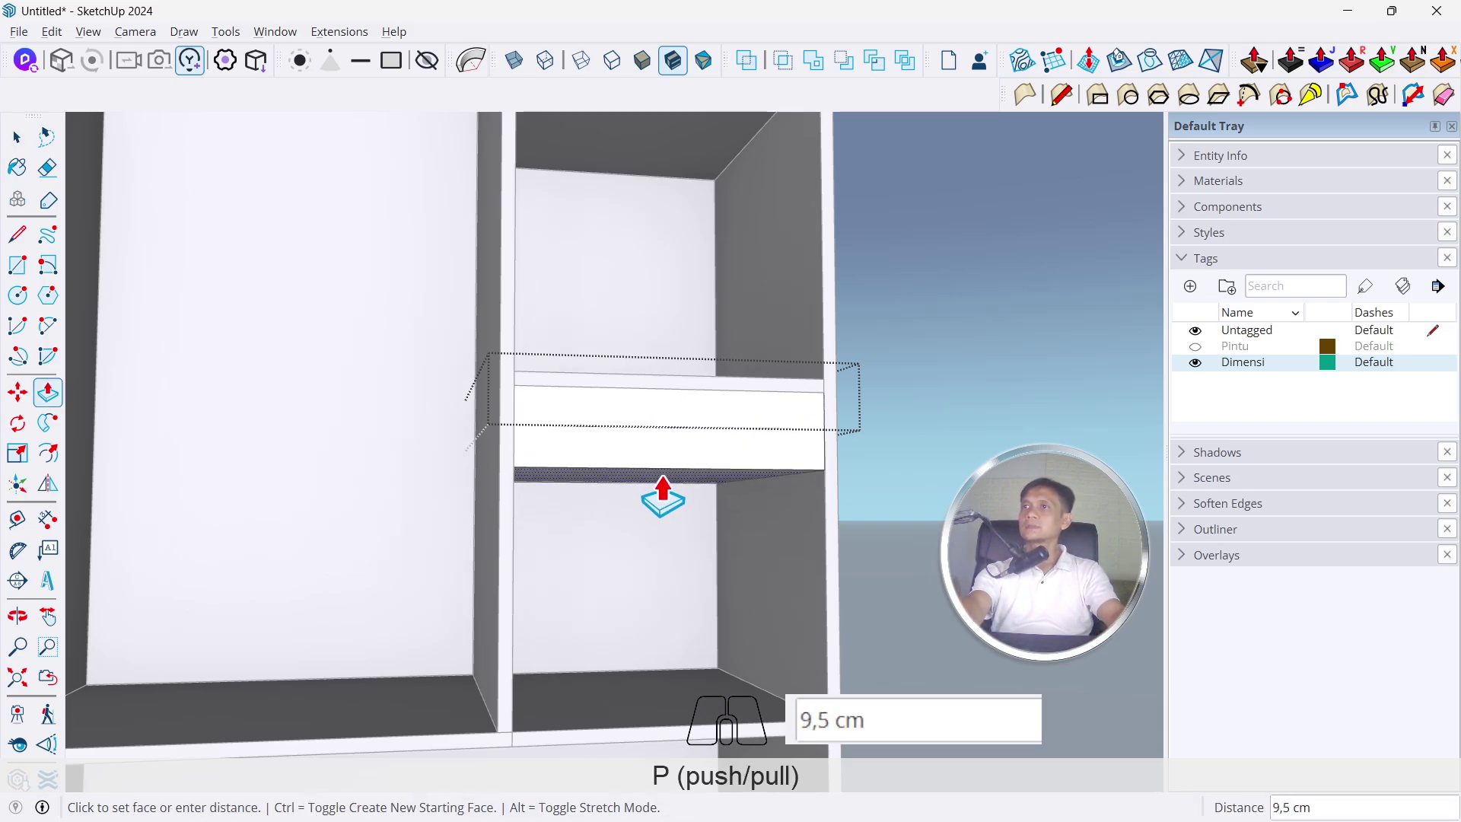
Thicken the drawer front by 8 and inset its face outline 1 cm with Offset (F)
key(8)
key(Return)
key(space)
click(681, 441)
middle_click(692, 443)
key(f)
click(895, 418)
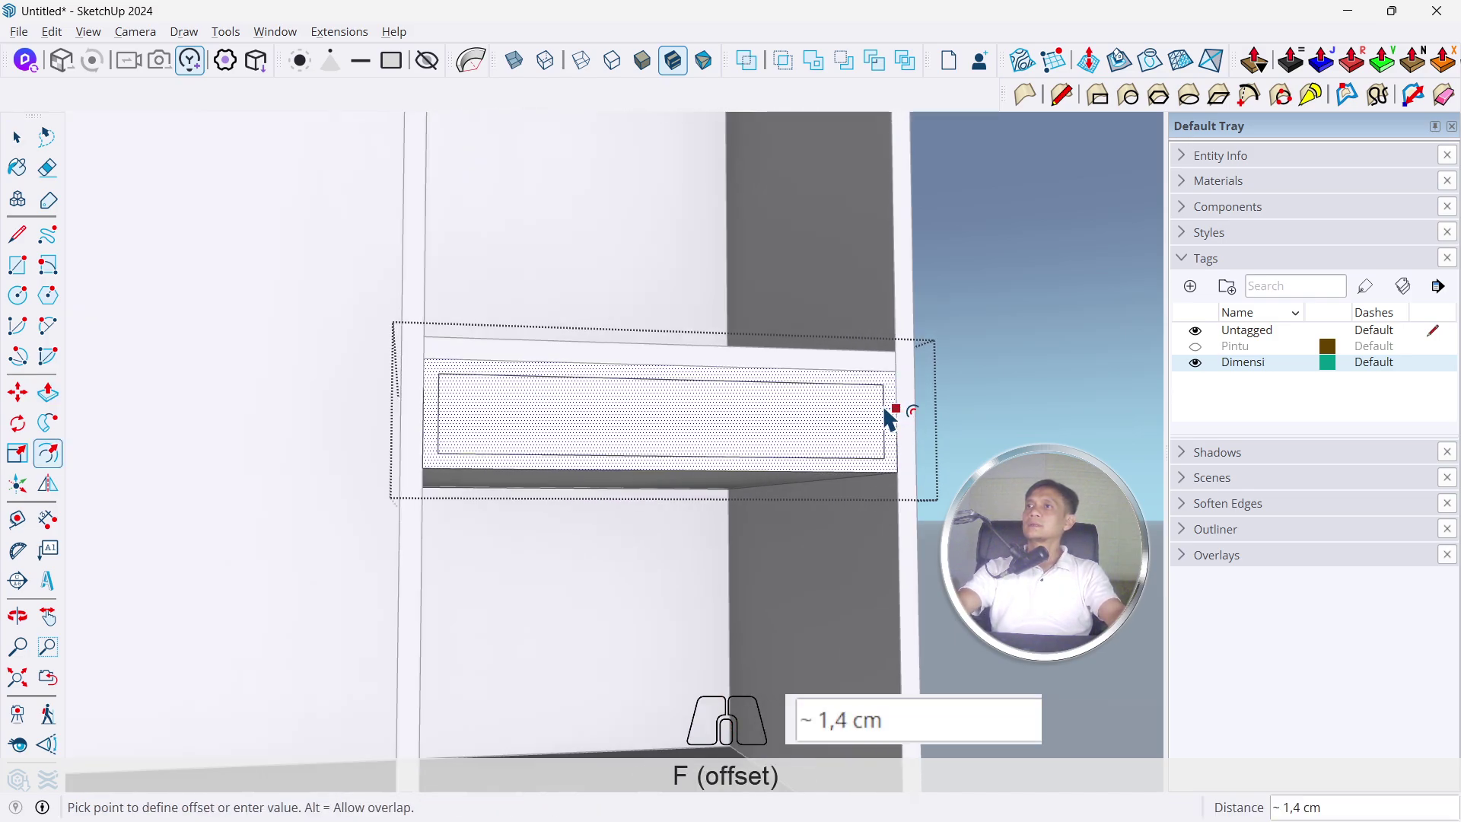
key(2)
key(Return)
key(1)
key(Return)
key(space)
Orbit above the drawer front and ready a circle for the centre knob
click(830, 410)
scroll(up, 3)
drag(663, 447, 760, 555)
middle_click(749, 544)
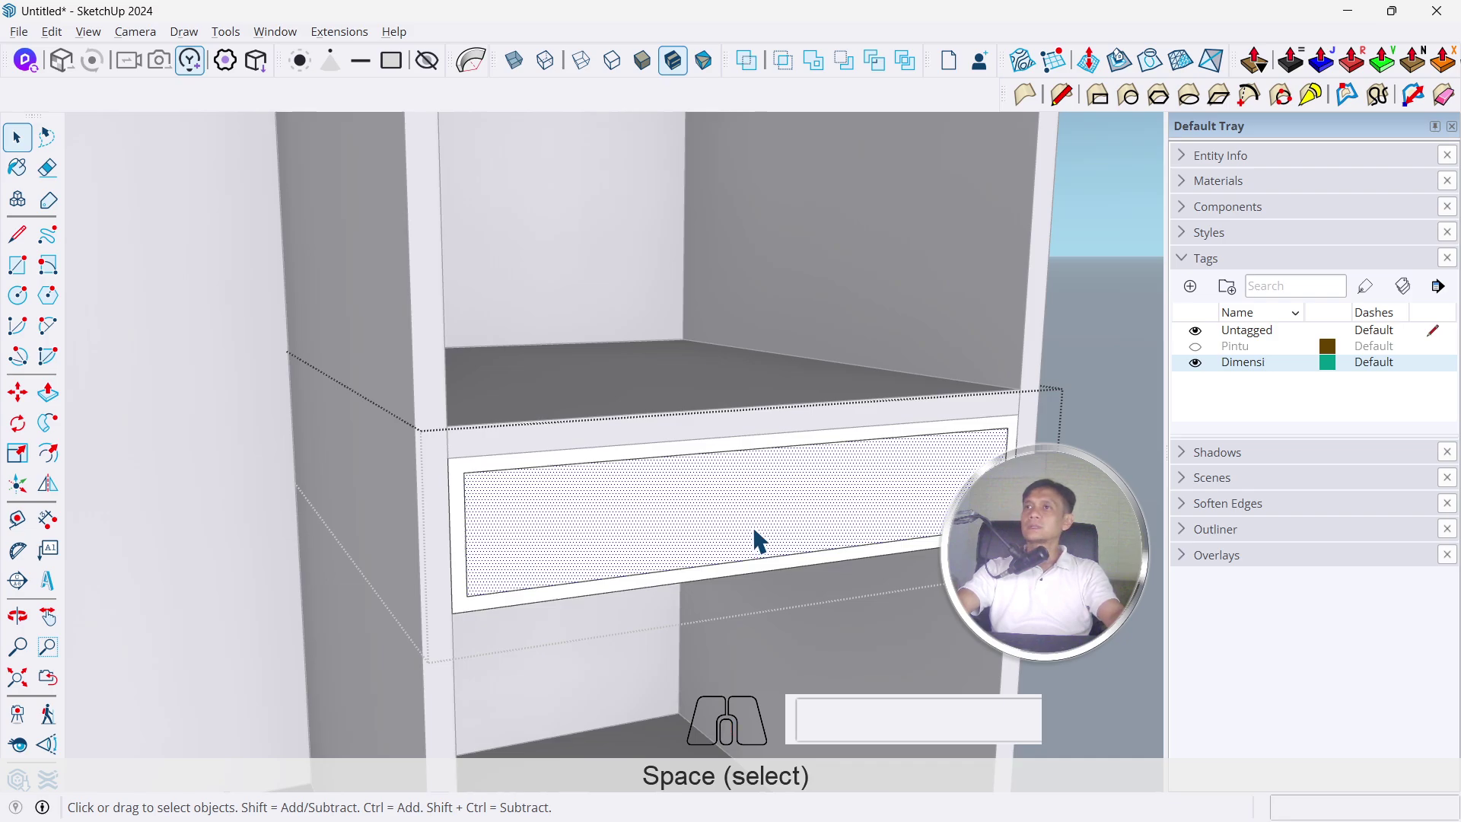
key(c)
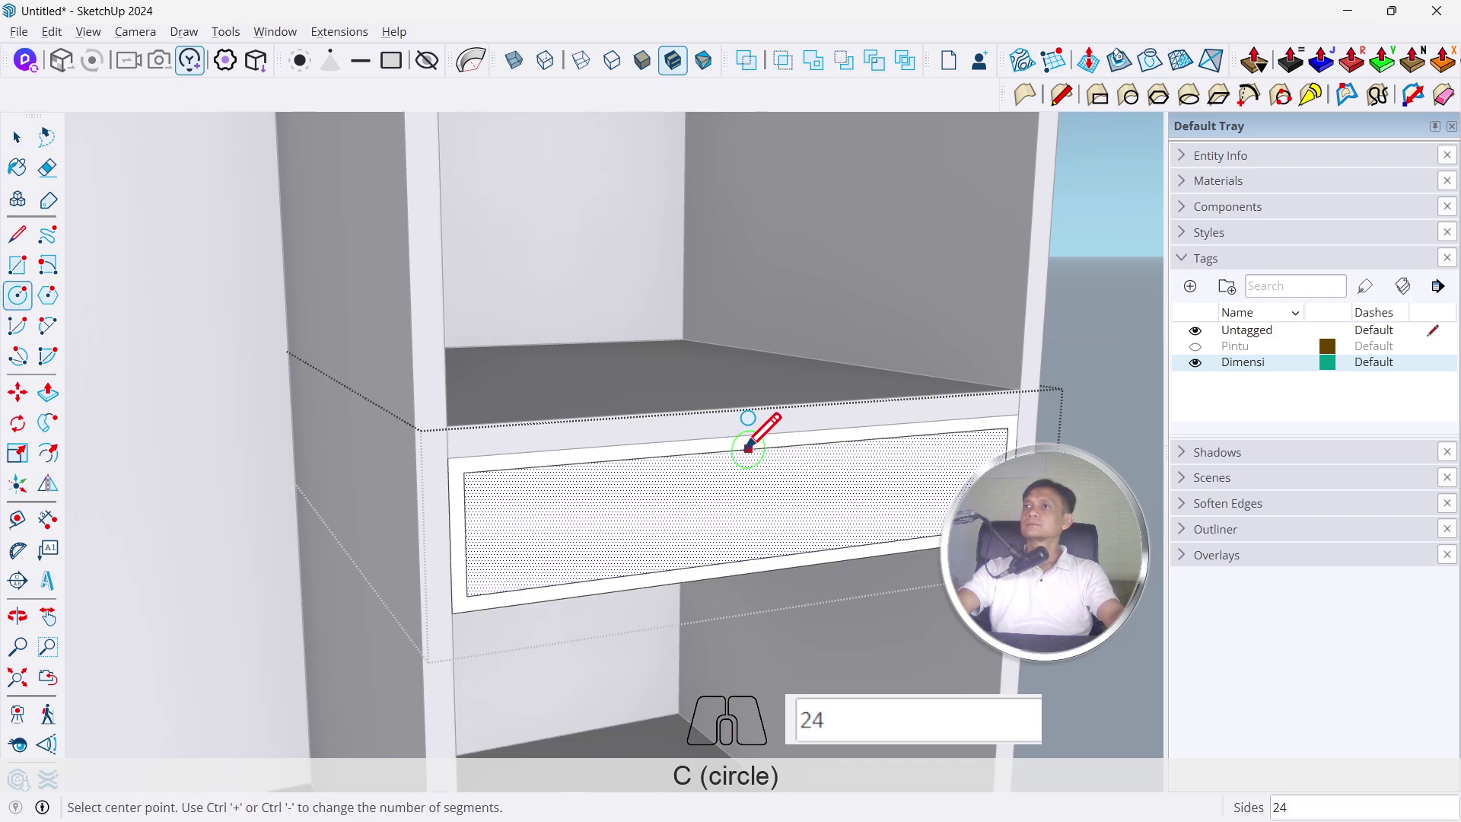
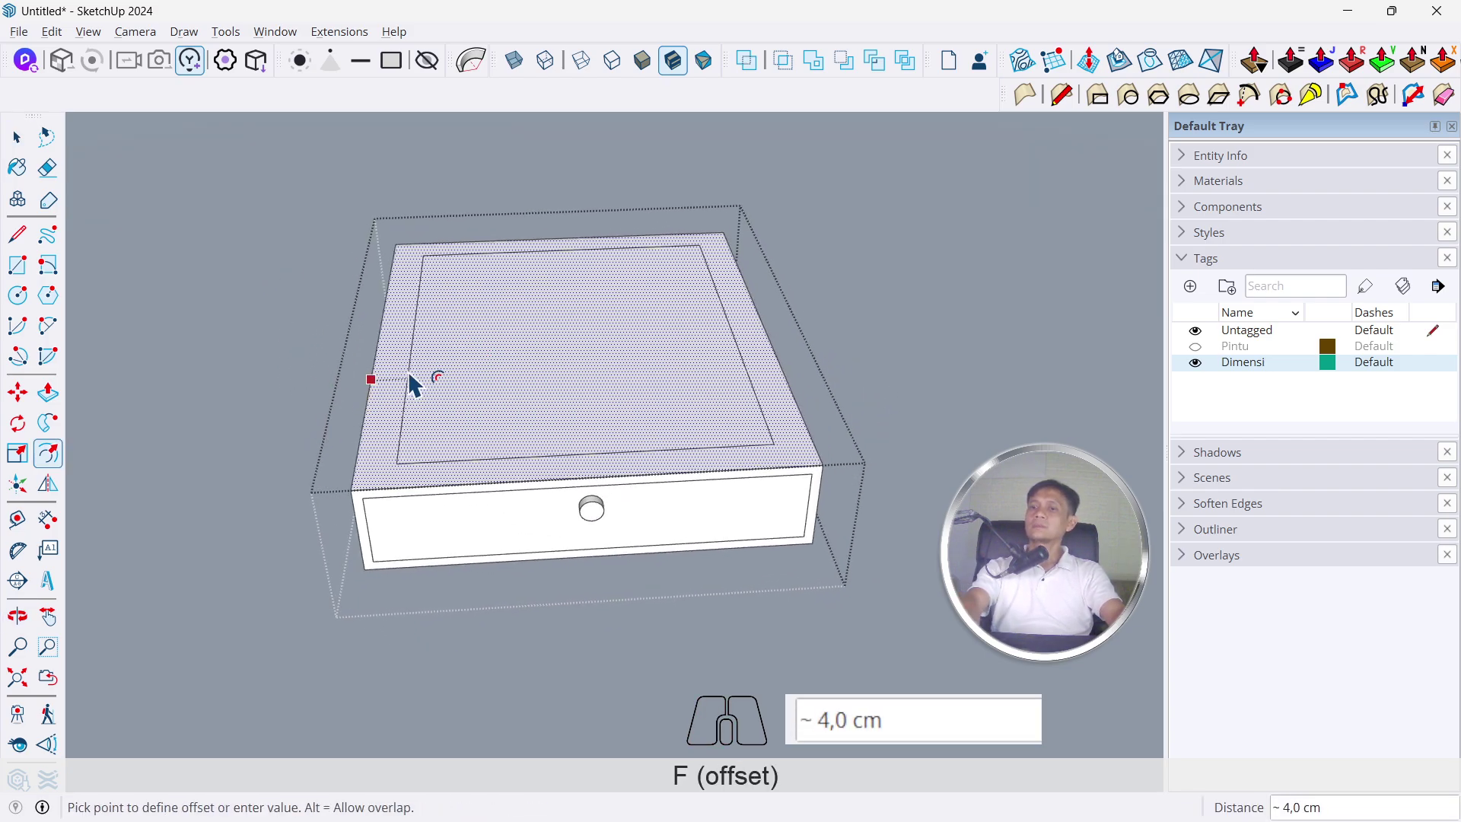
Inset the drawer top by 1 cm and move the drawer side in by 2 cm
key(1)
key(Return)
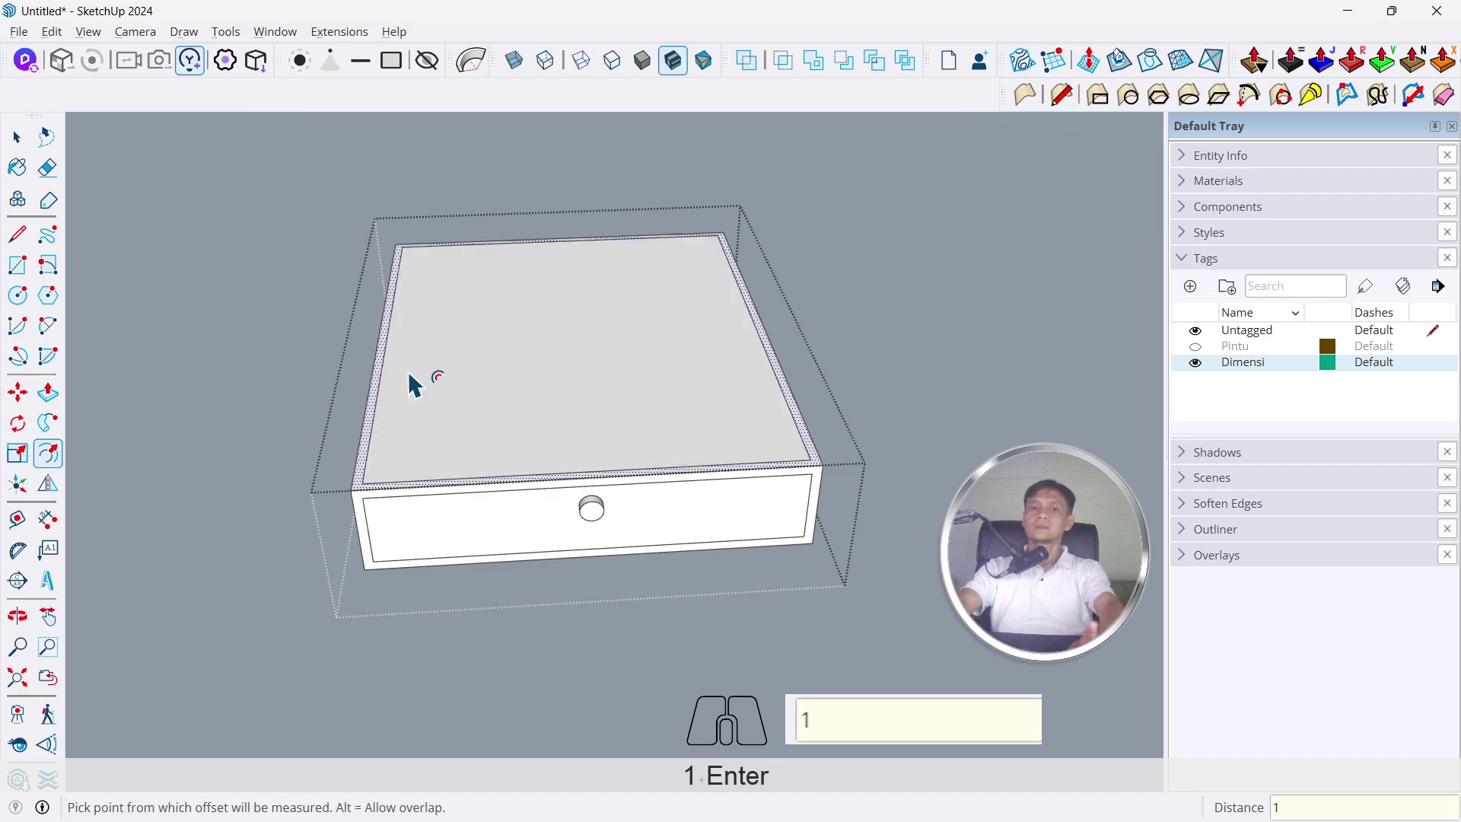
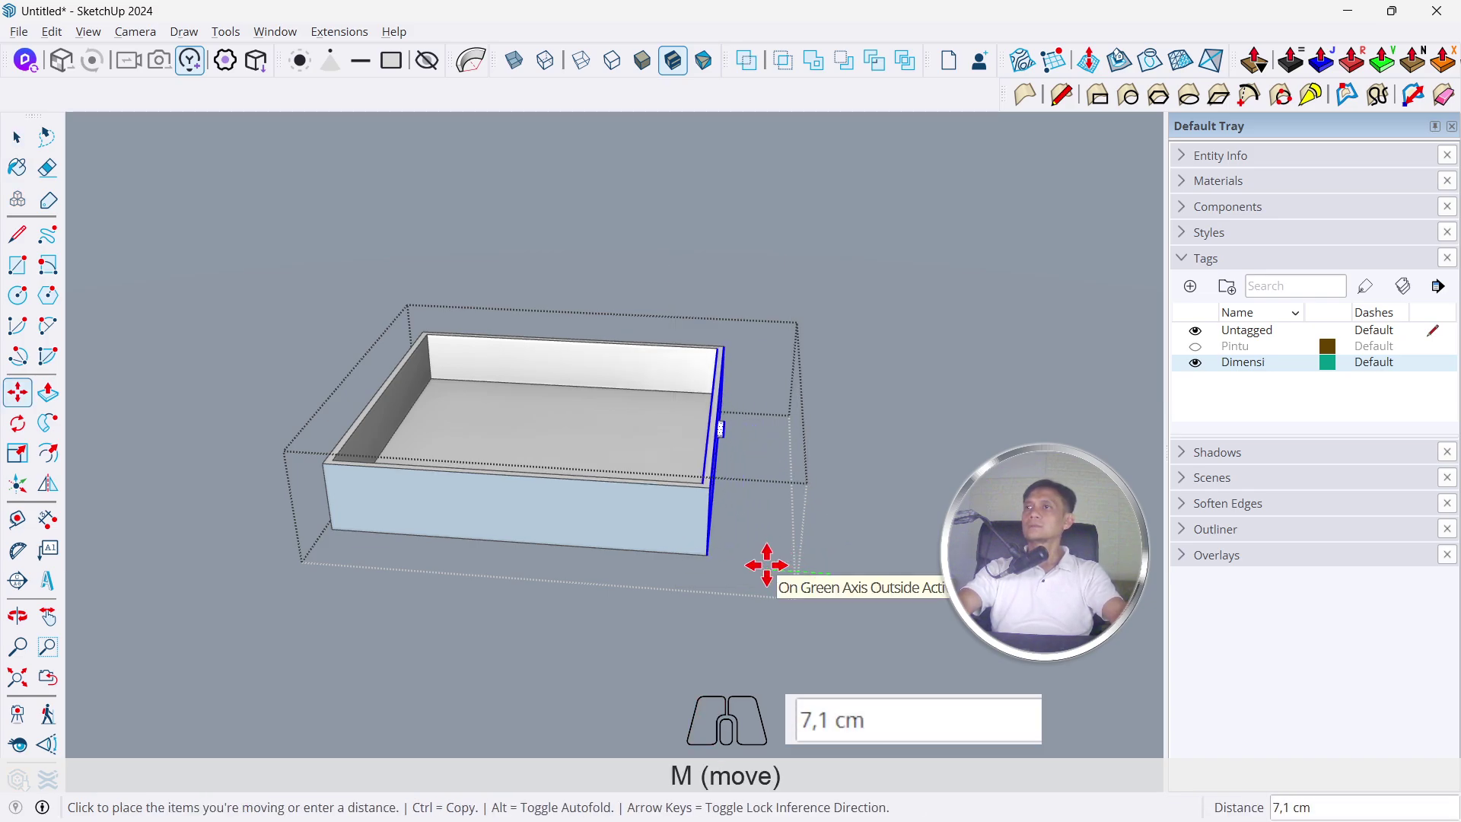
key(2)
key(Return)
key(space)
key(Escape)
Orbit under the drawer and open its bottom board for editing
drag(864, 510, 192, 438)
scroll(up, 3)
drag(572, 371, 741, 360)
middle_click(742, 362)
double_click(743, 358)
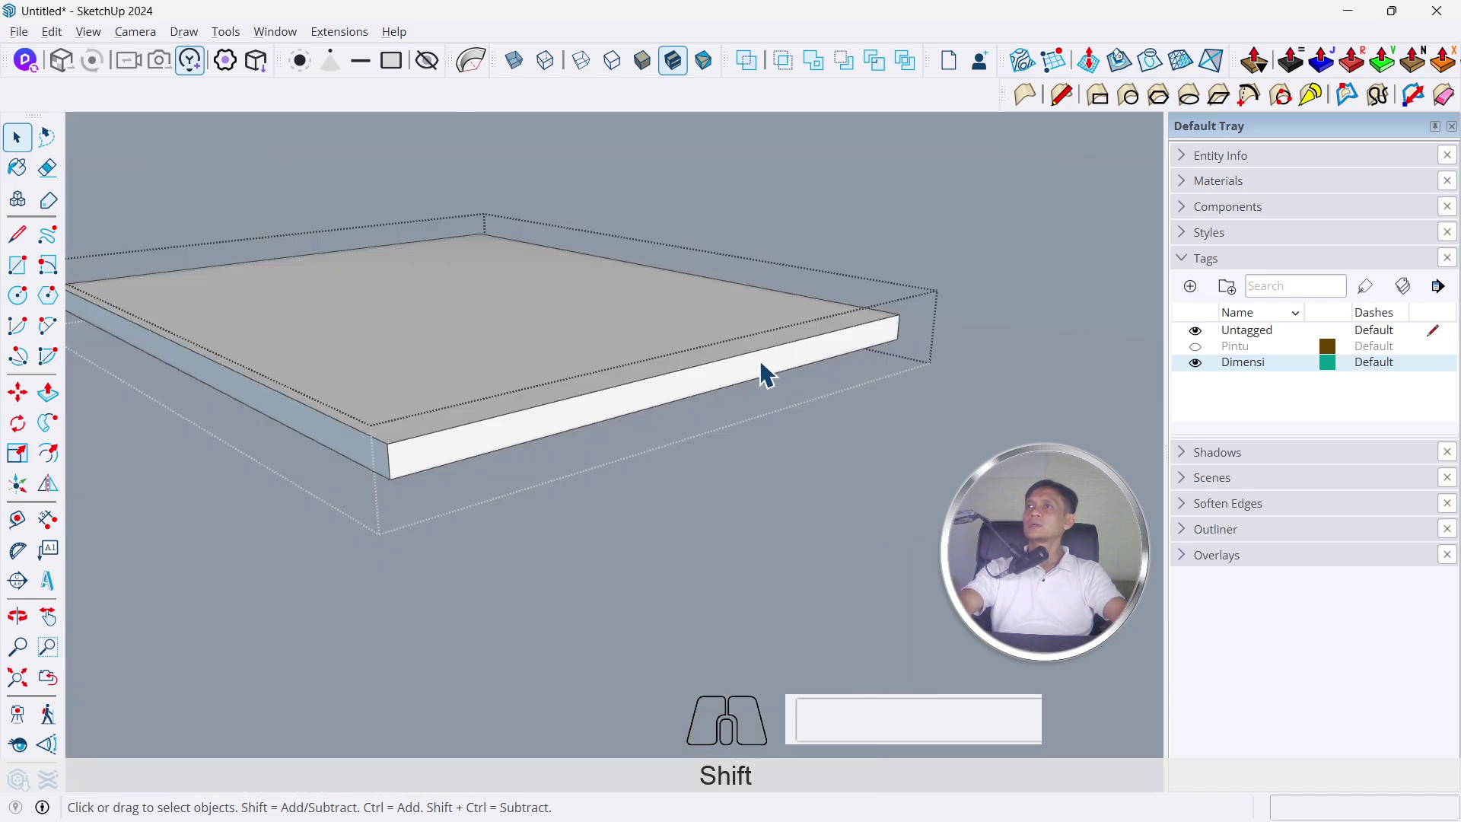
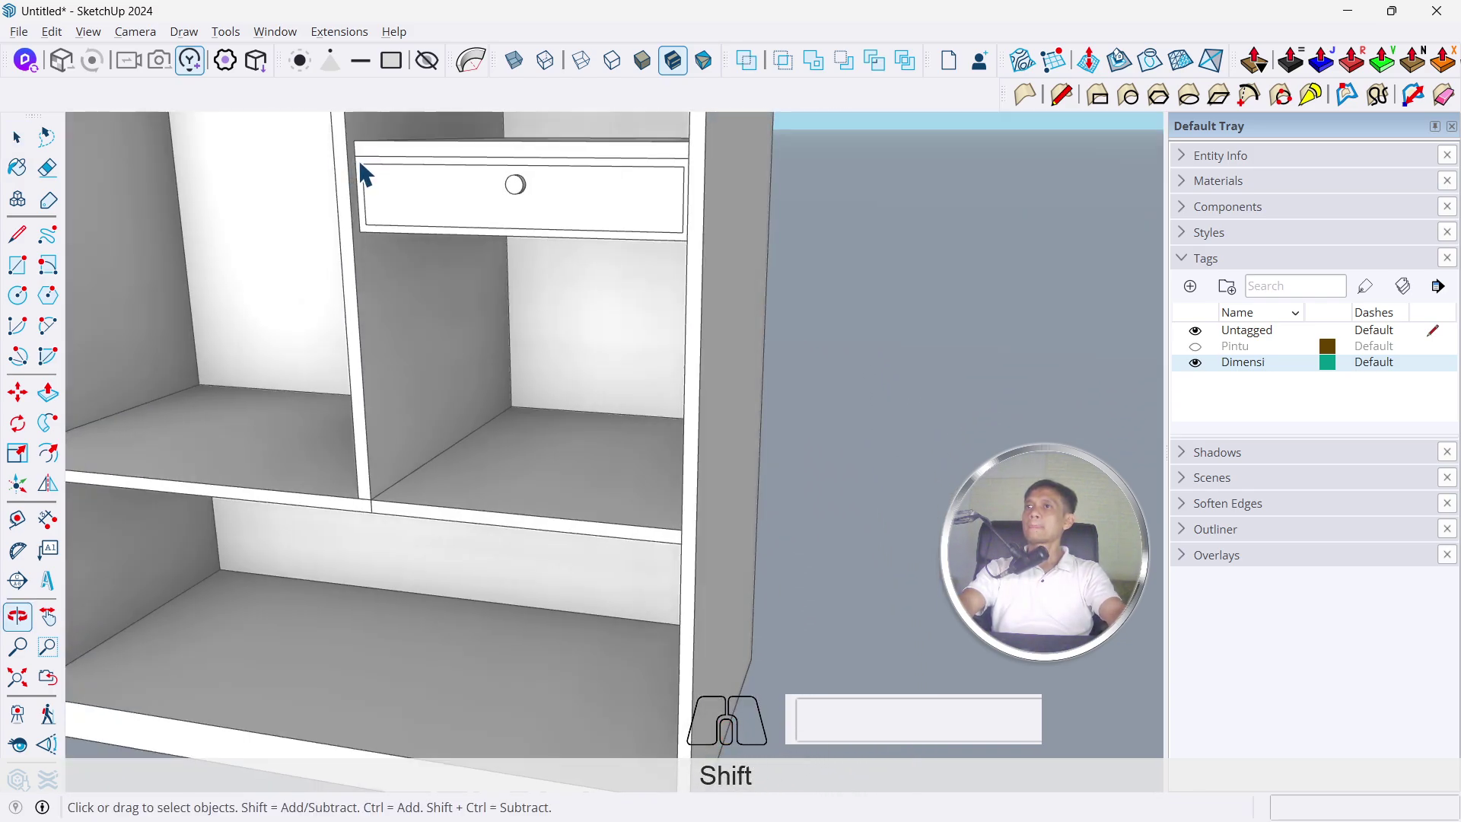
Open the flat bottom slab group for editing on its own
drag(481, 507, 491, 549)
double_click(494, 536)
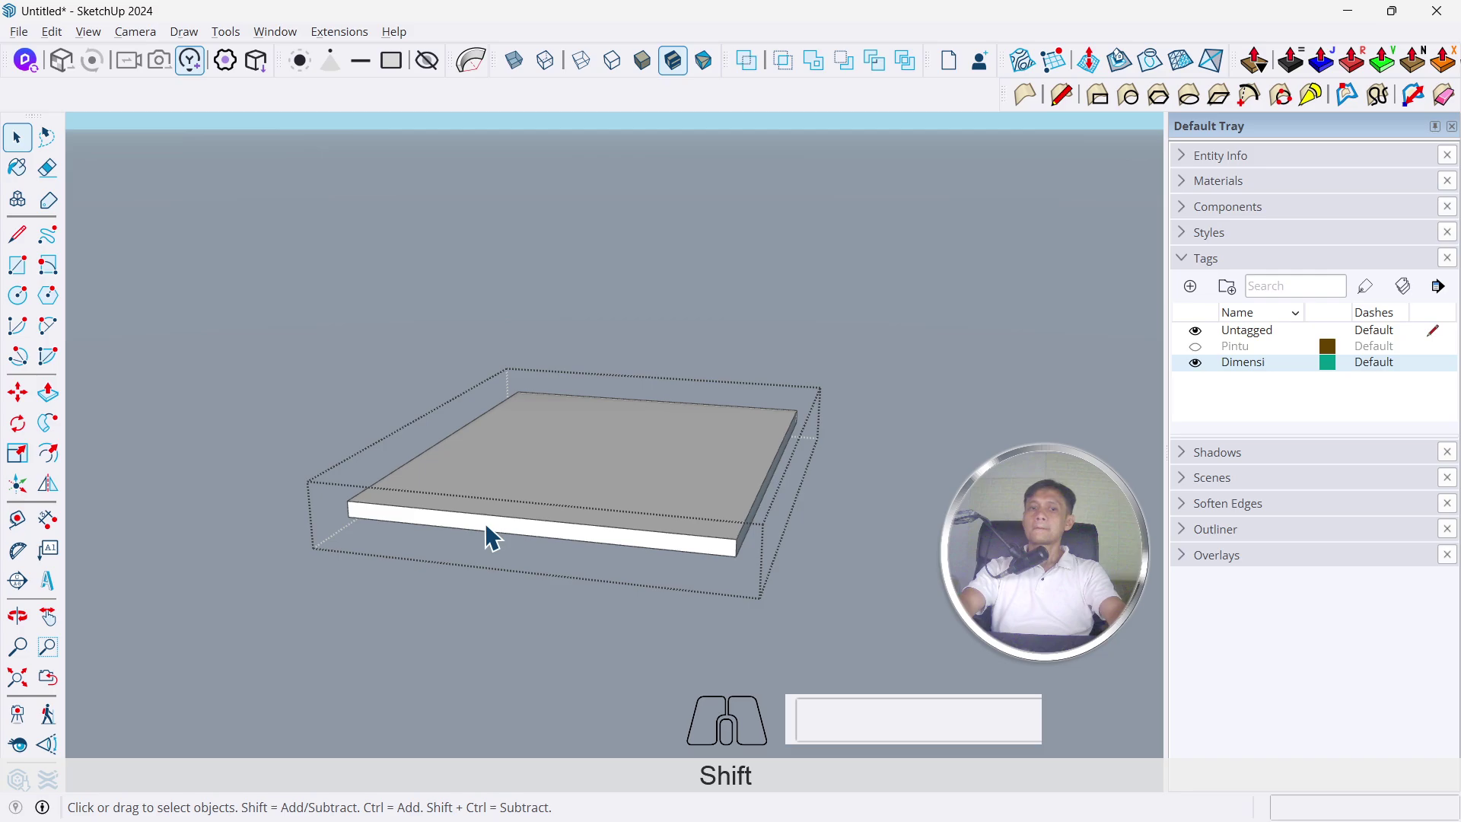
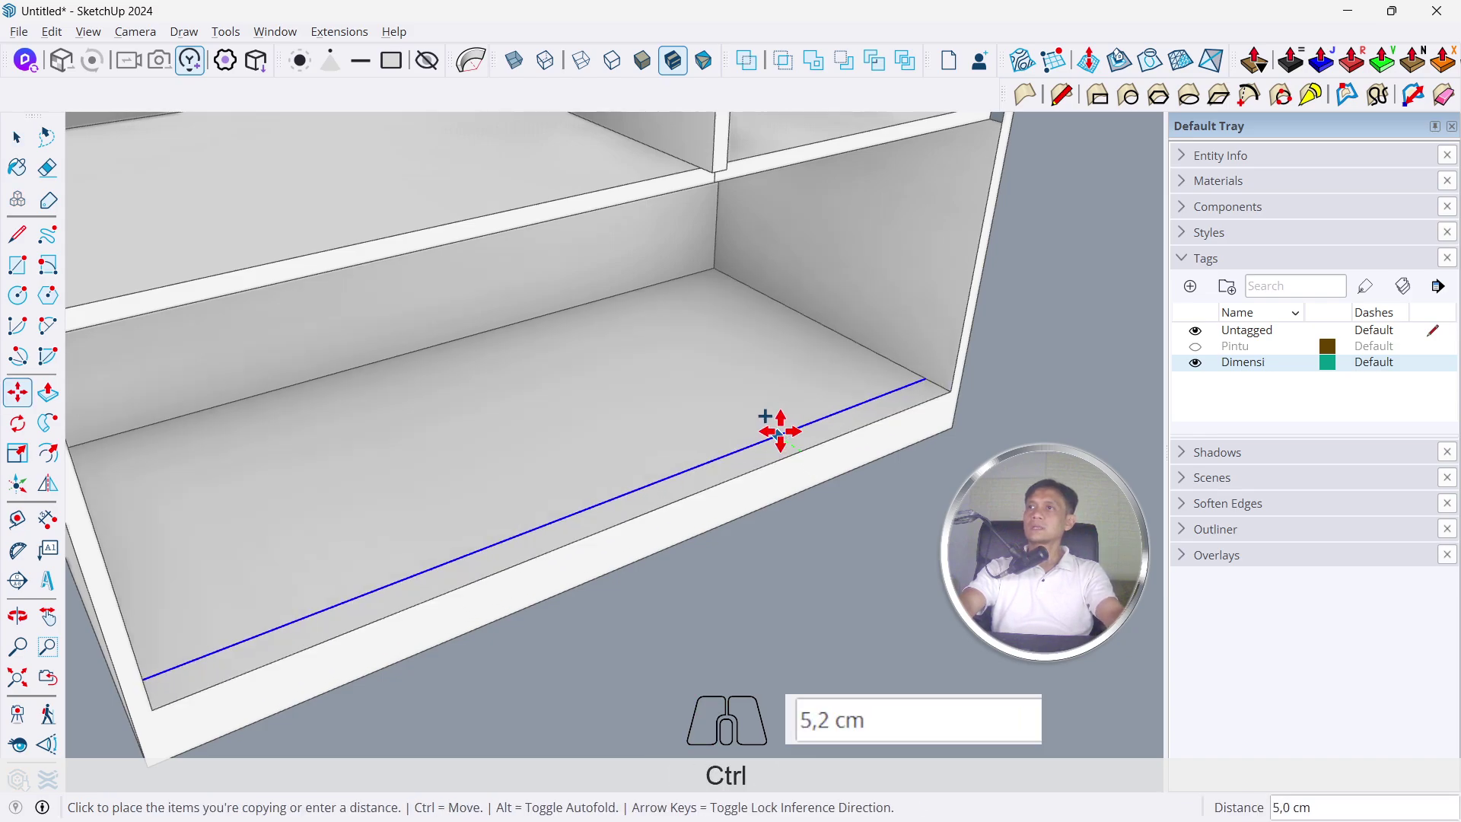
Place the copied front edge 2 cm back and close the strip with a line
key(2)
key(Return)
key(l)
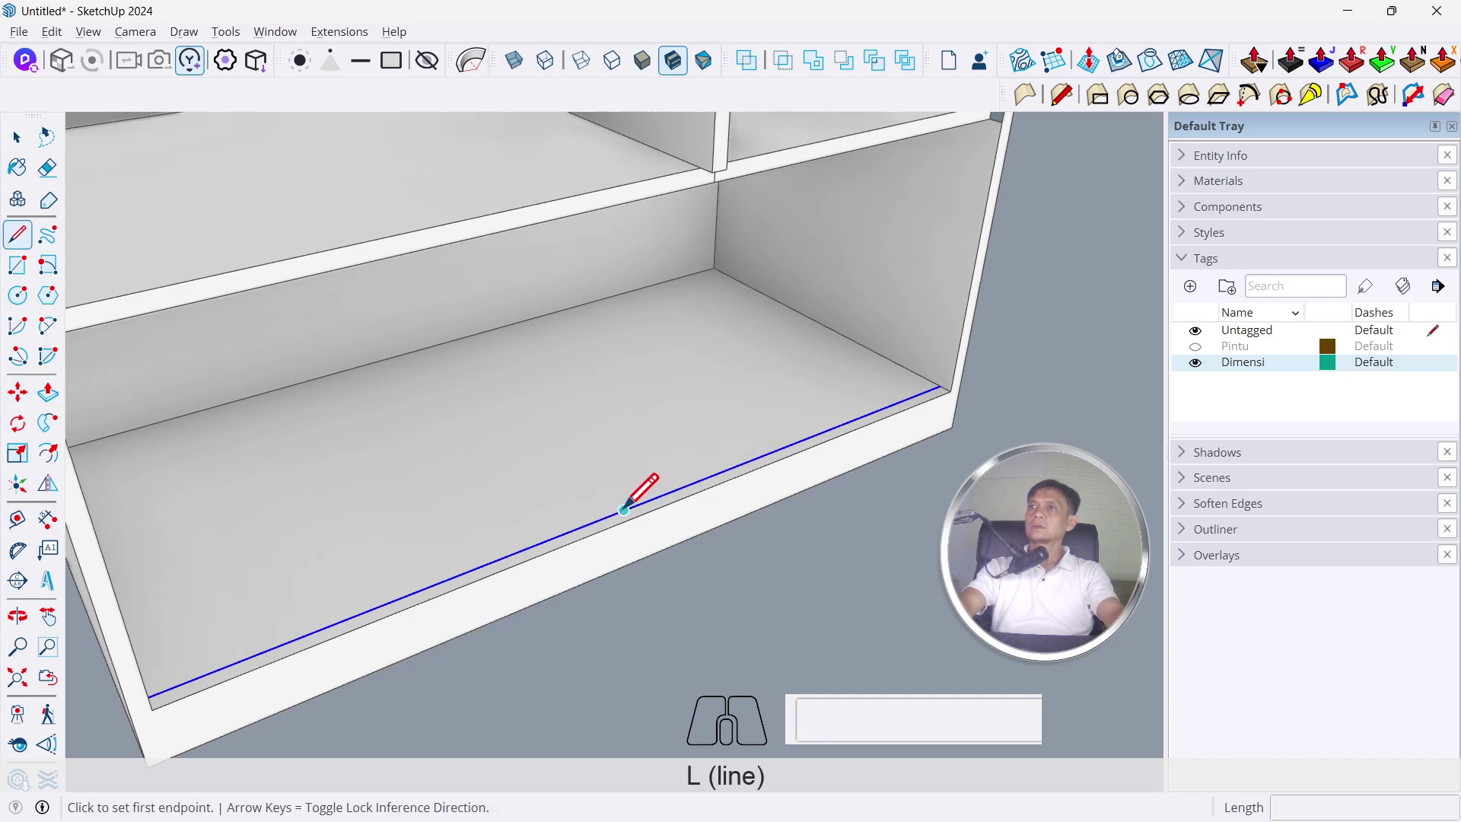
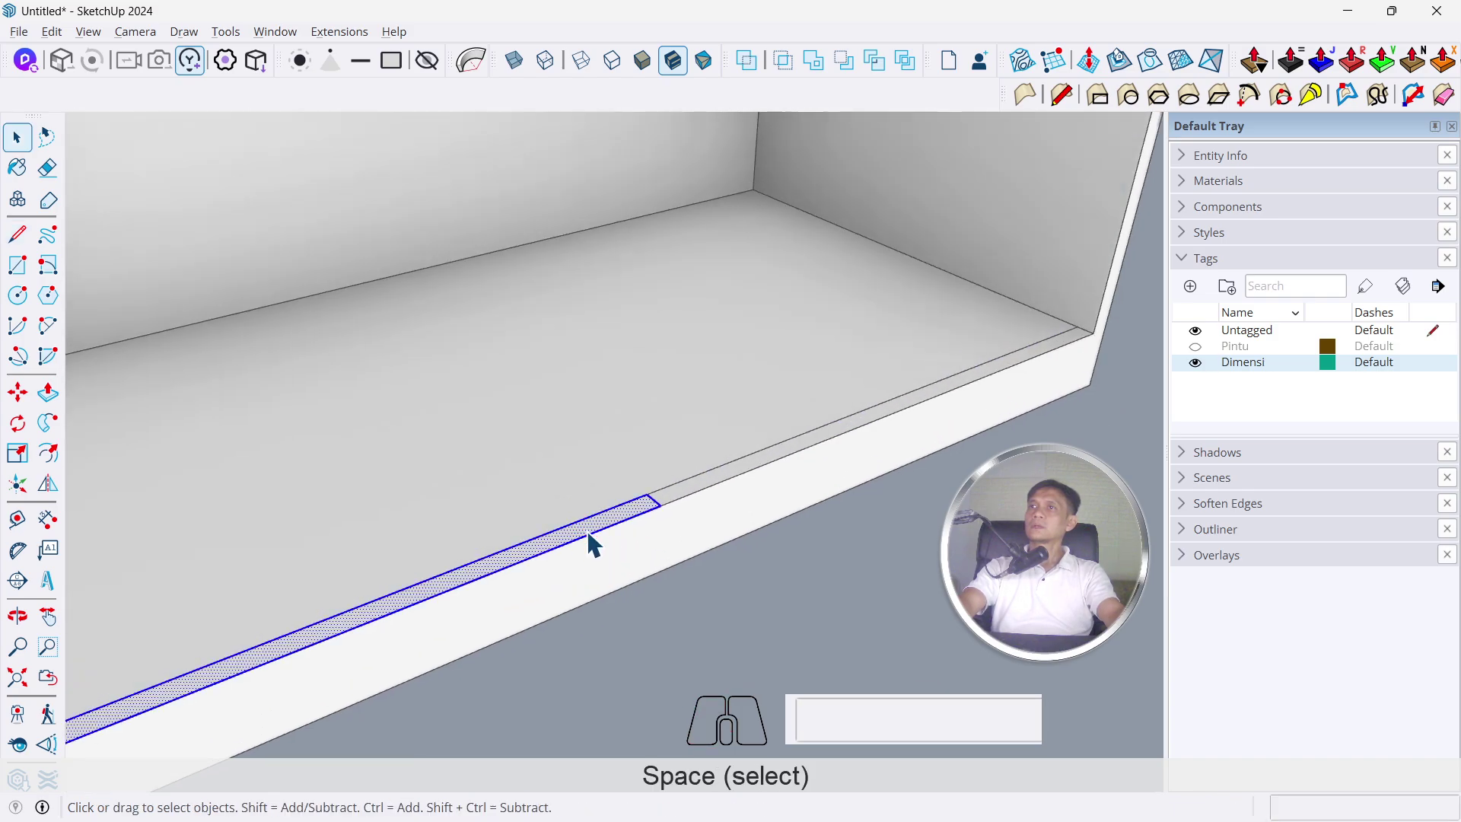
Select the narrow front-edge strip and group it
key(ctrl+g)
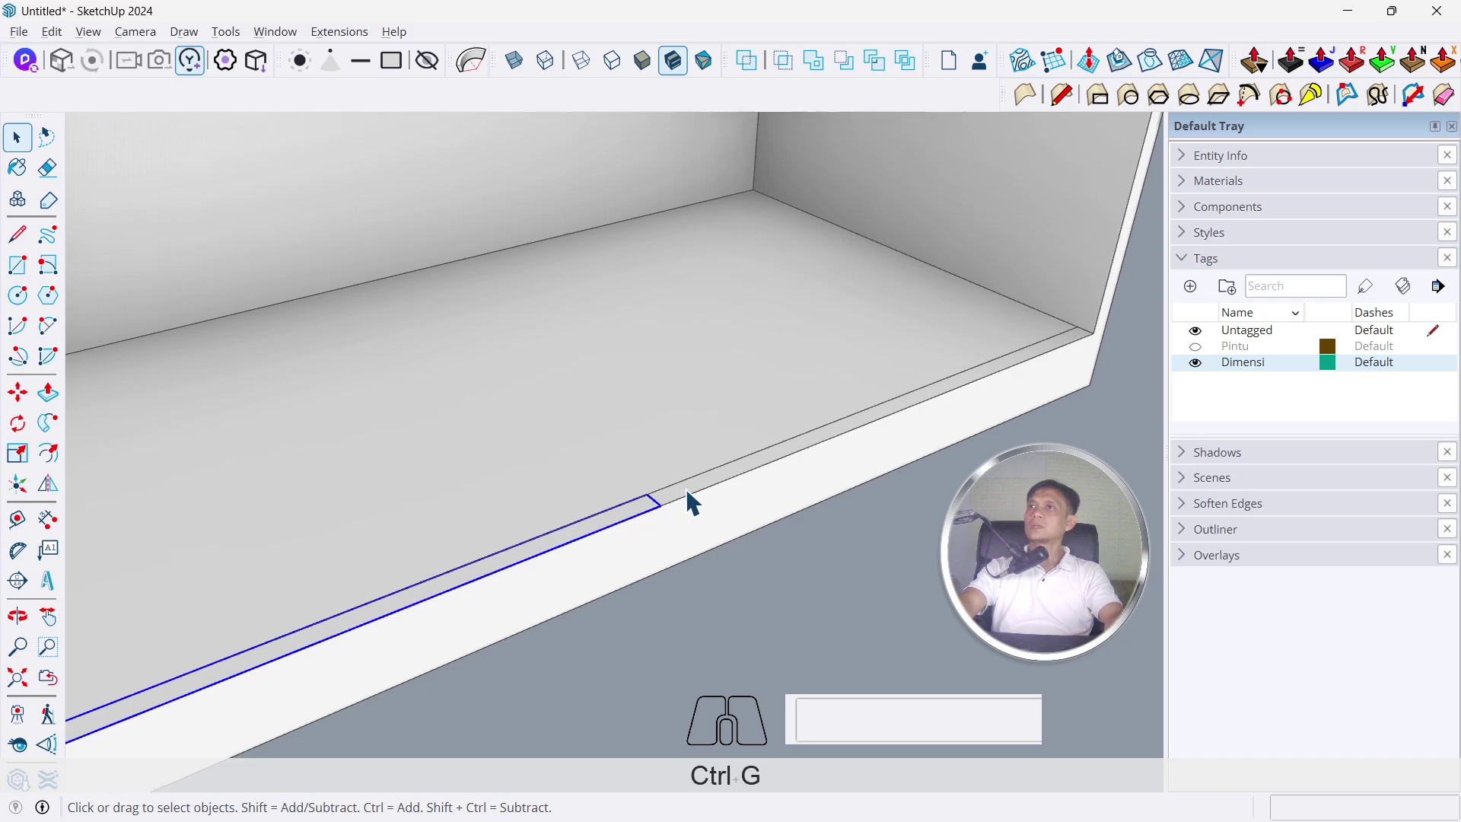
double_click(692, 500)
key(ctrl+g)
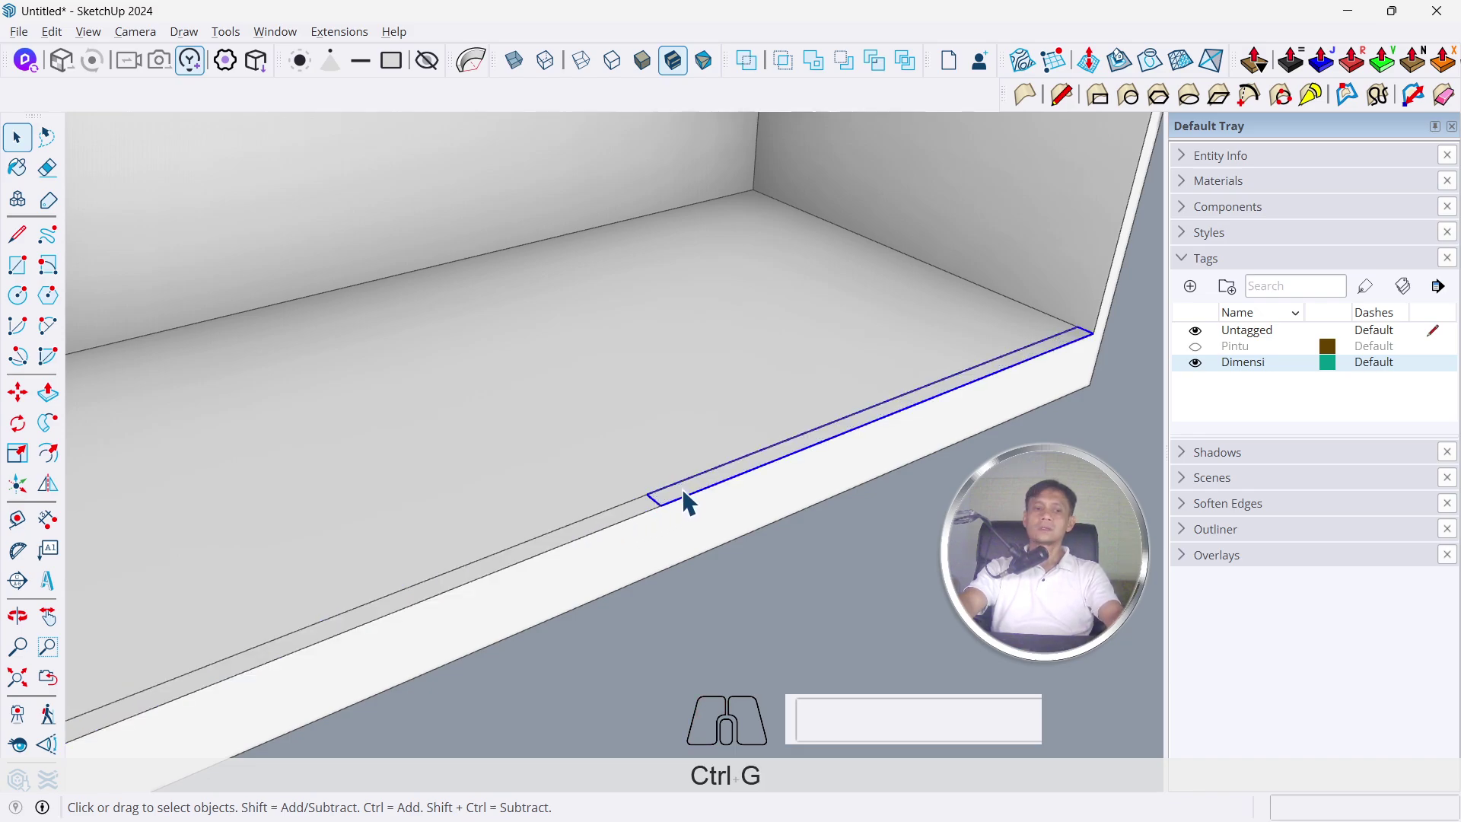
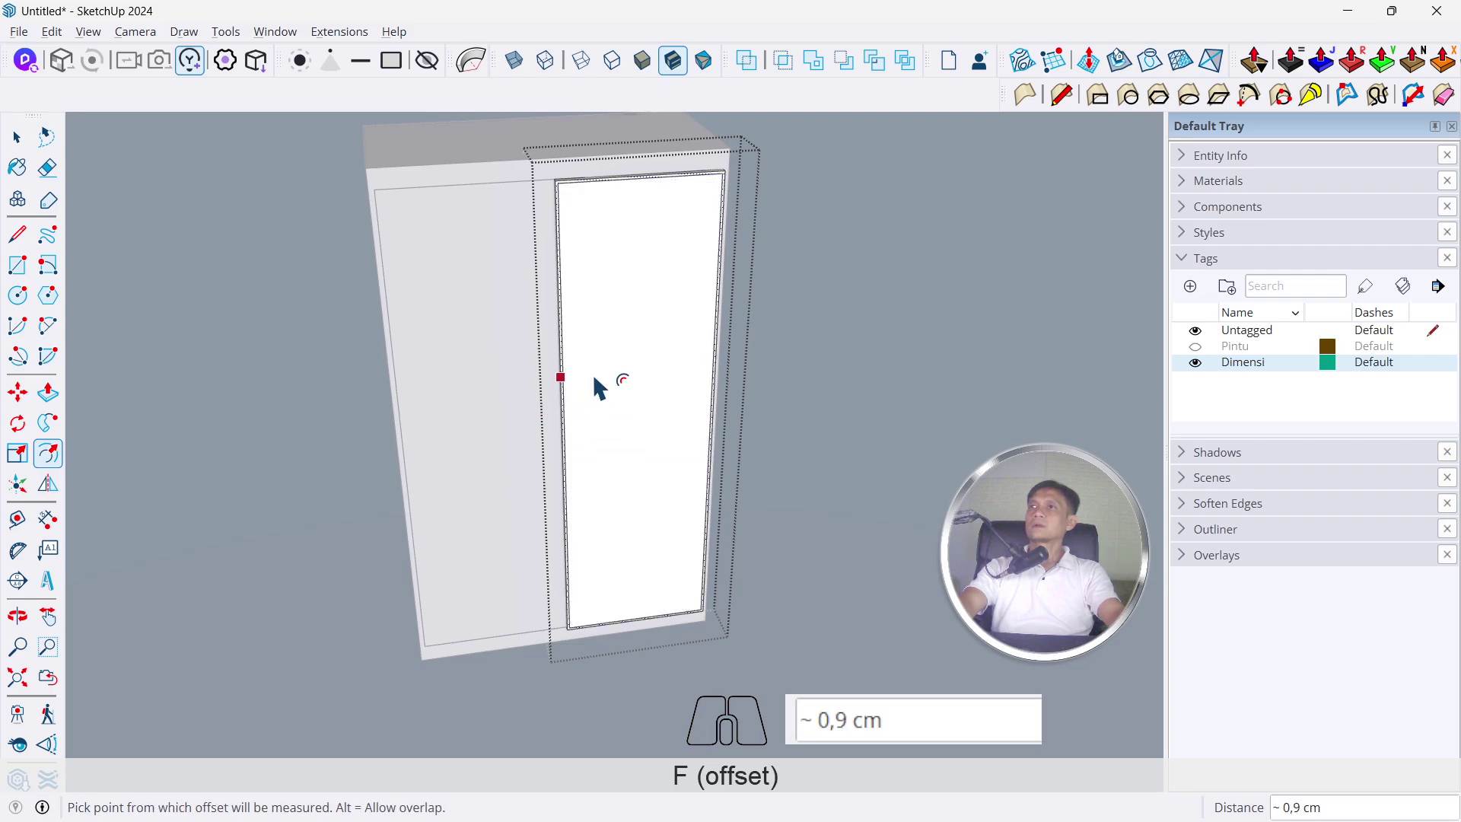
Offset the door's front face 3 cm inward to form an inset frame
scroll(up, 3)
key(ctrl+z)
drag(573, 324, 578, 523)
scroll(up, 3)
click(565, 376)
key(2)
key(Return)
key(3)
key(Return)
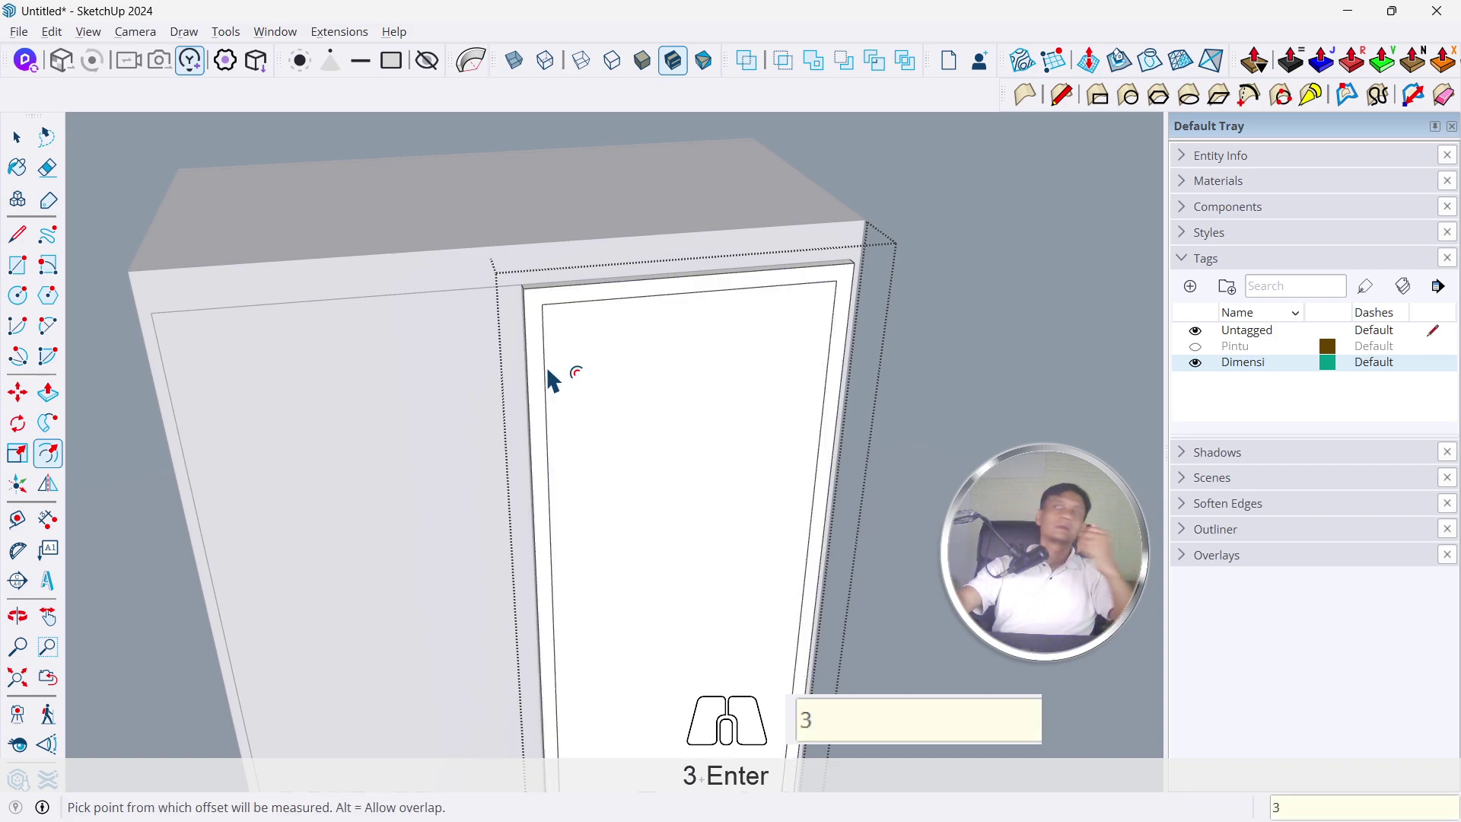
key(space)
Apply the Mirror 02 material from Glass and Mirrors to the inner door panel
click(679, 440)
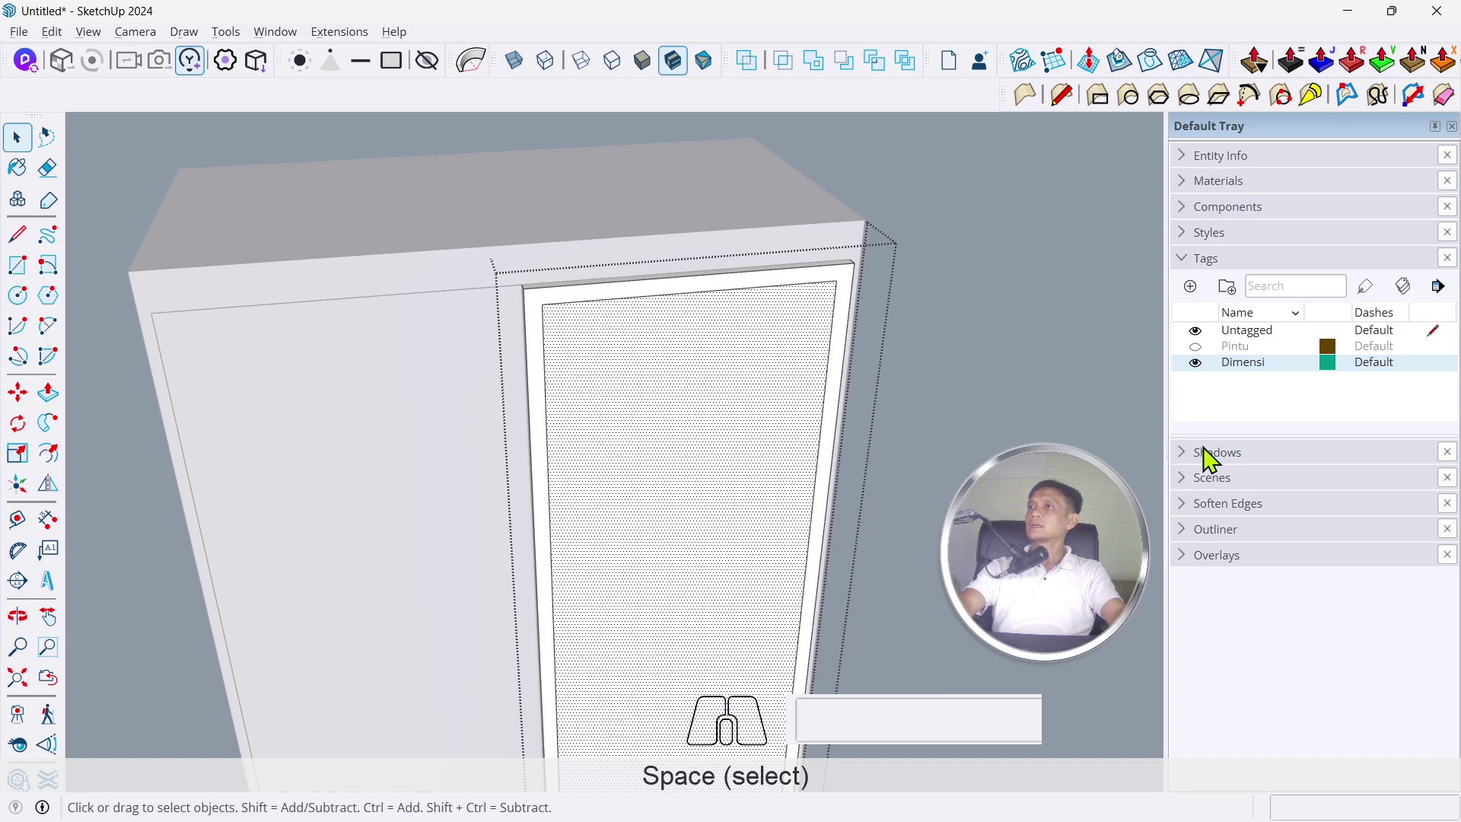
click(1268, 272)
click(1283, 189)
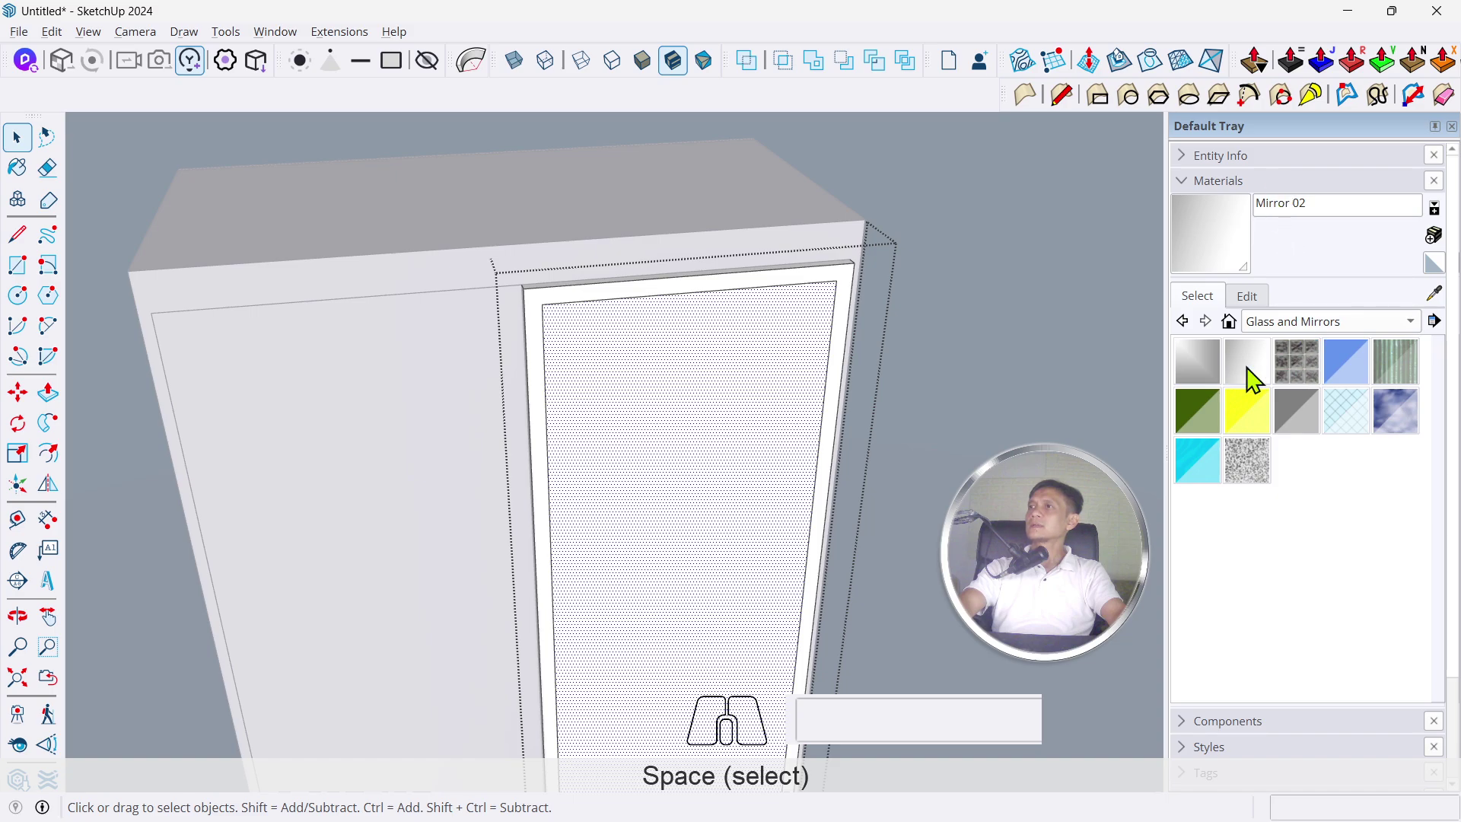
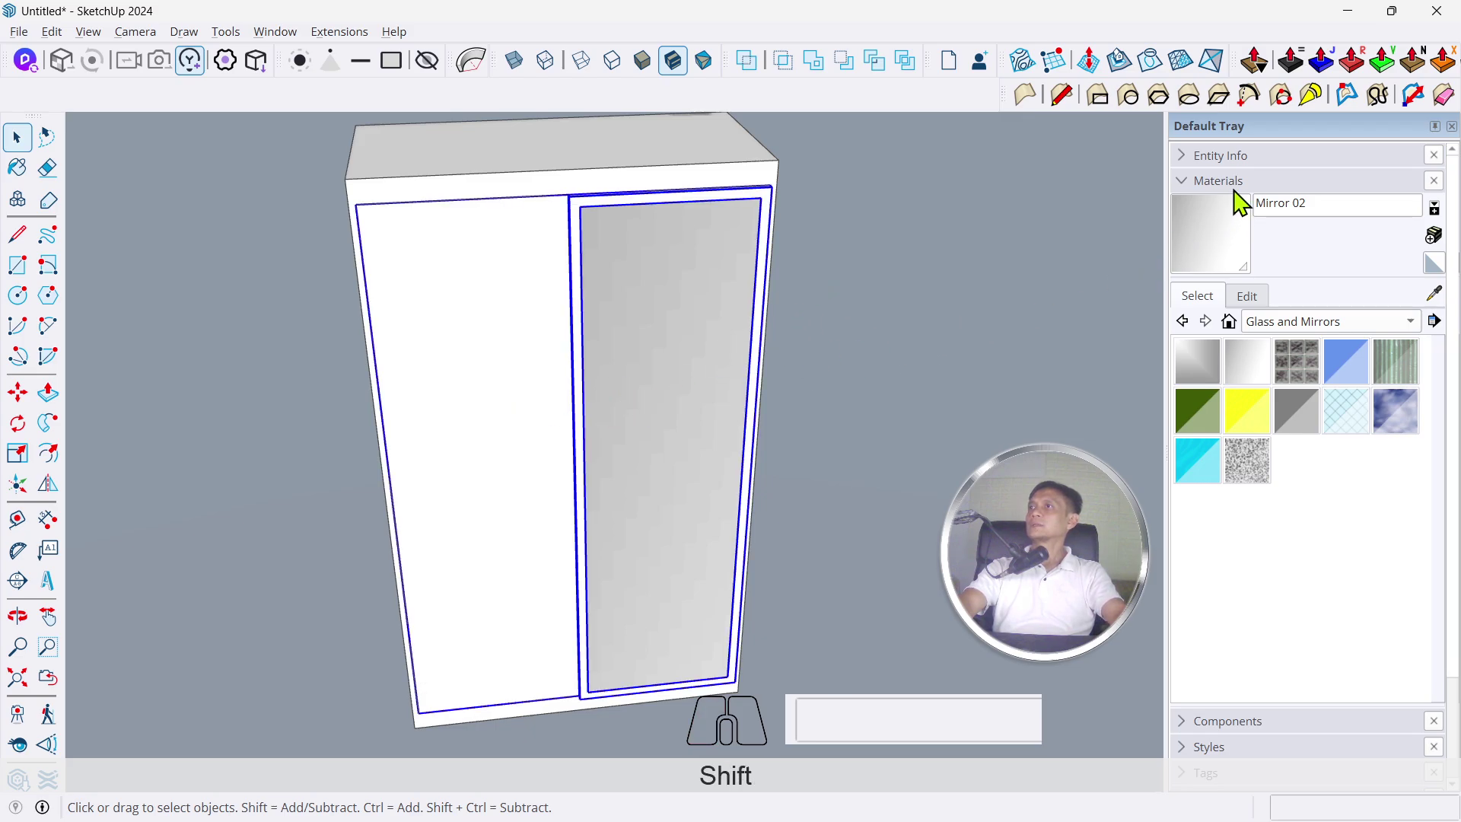
Show the Tags panel and make the Pintu door tag visible
click(1249, 195)
click(1263, 272)
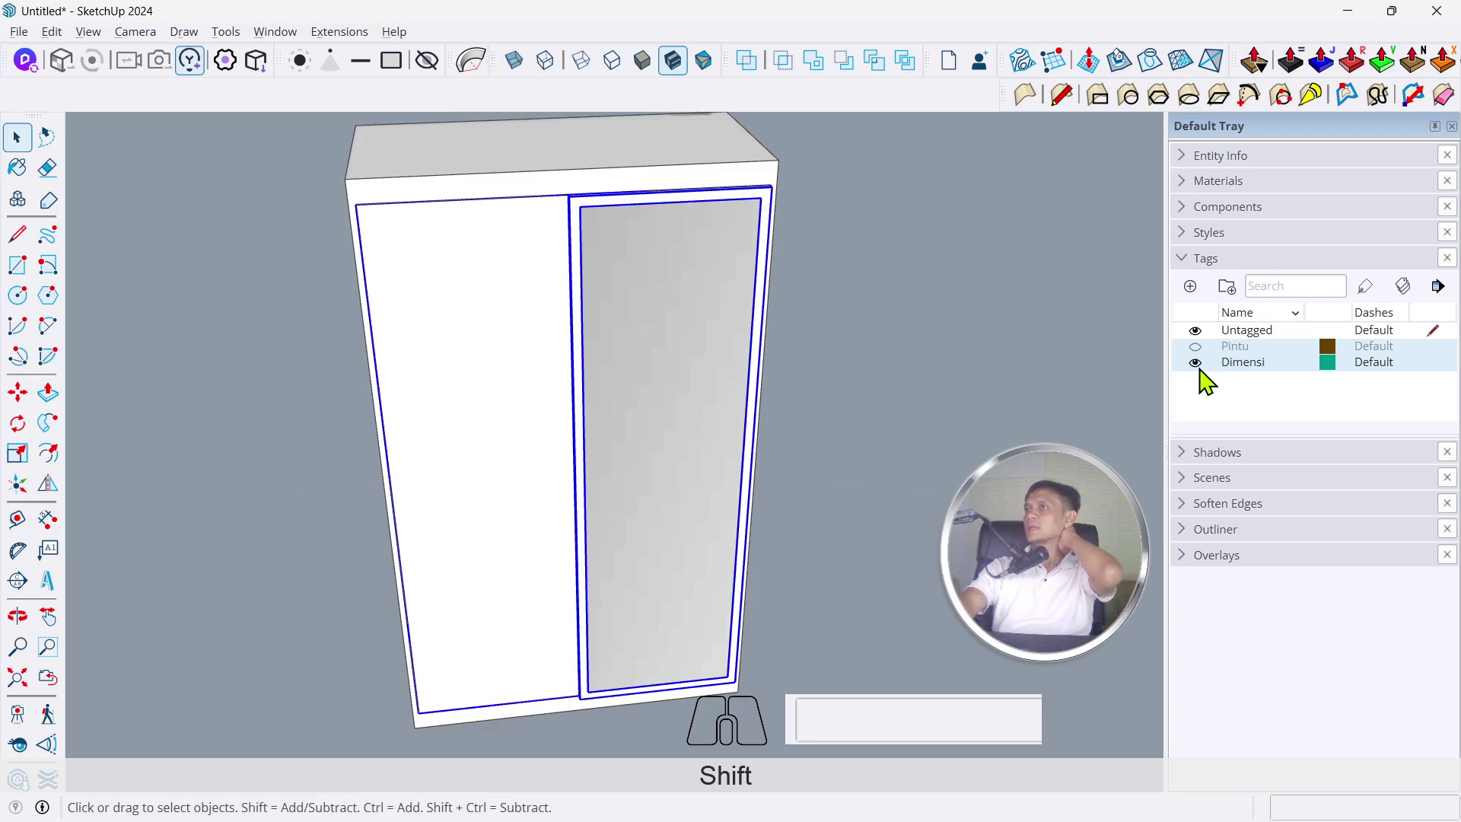
click(1240, 401)
click(1269, 380)
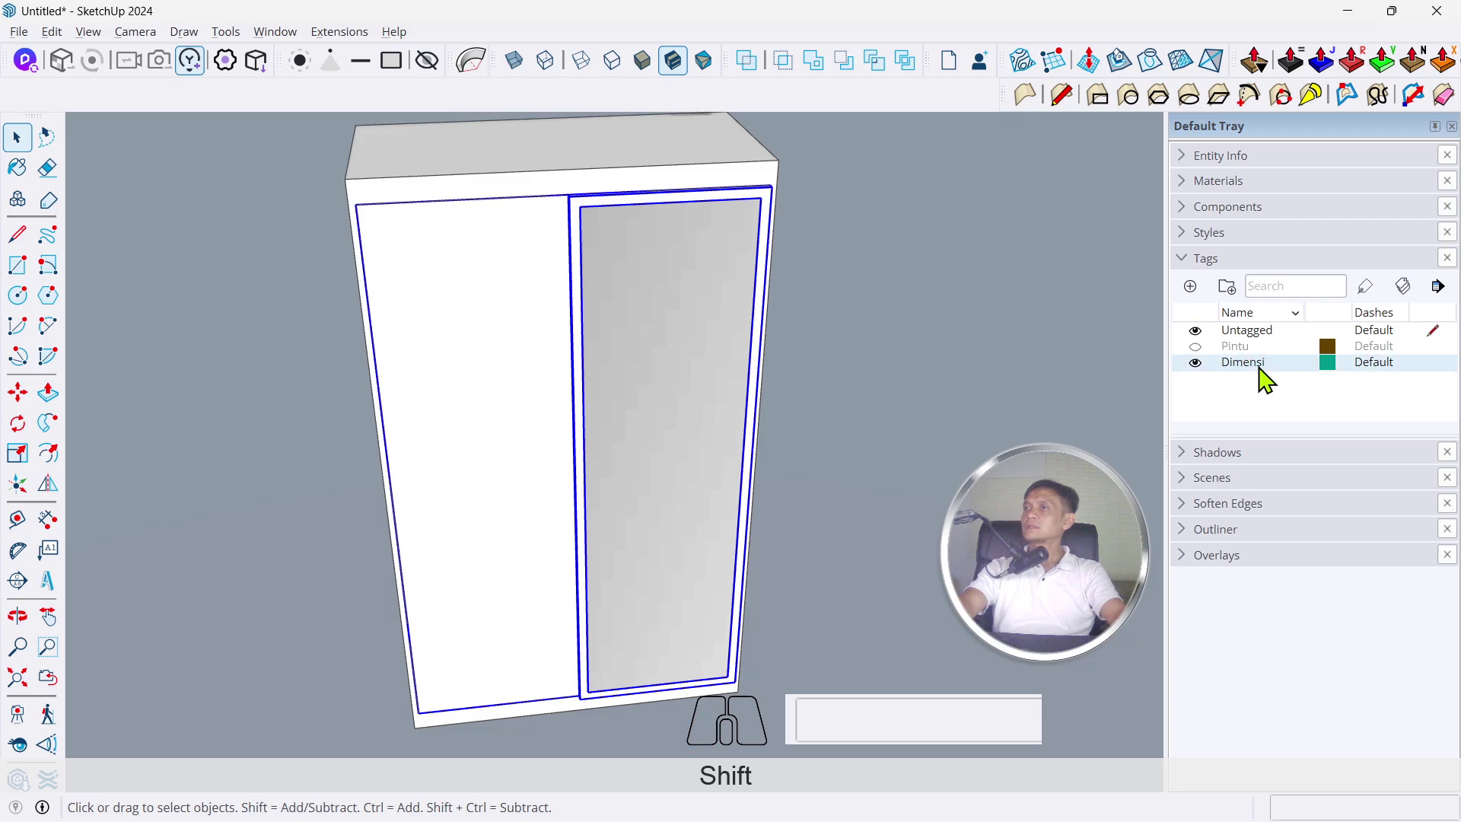
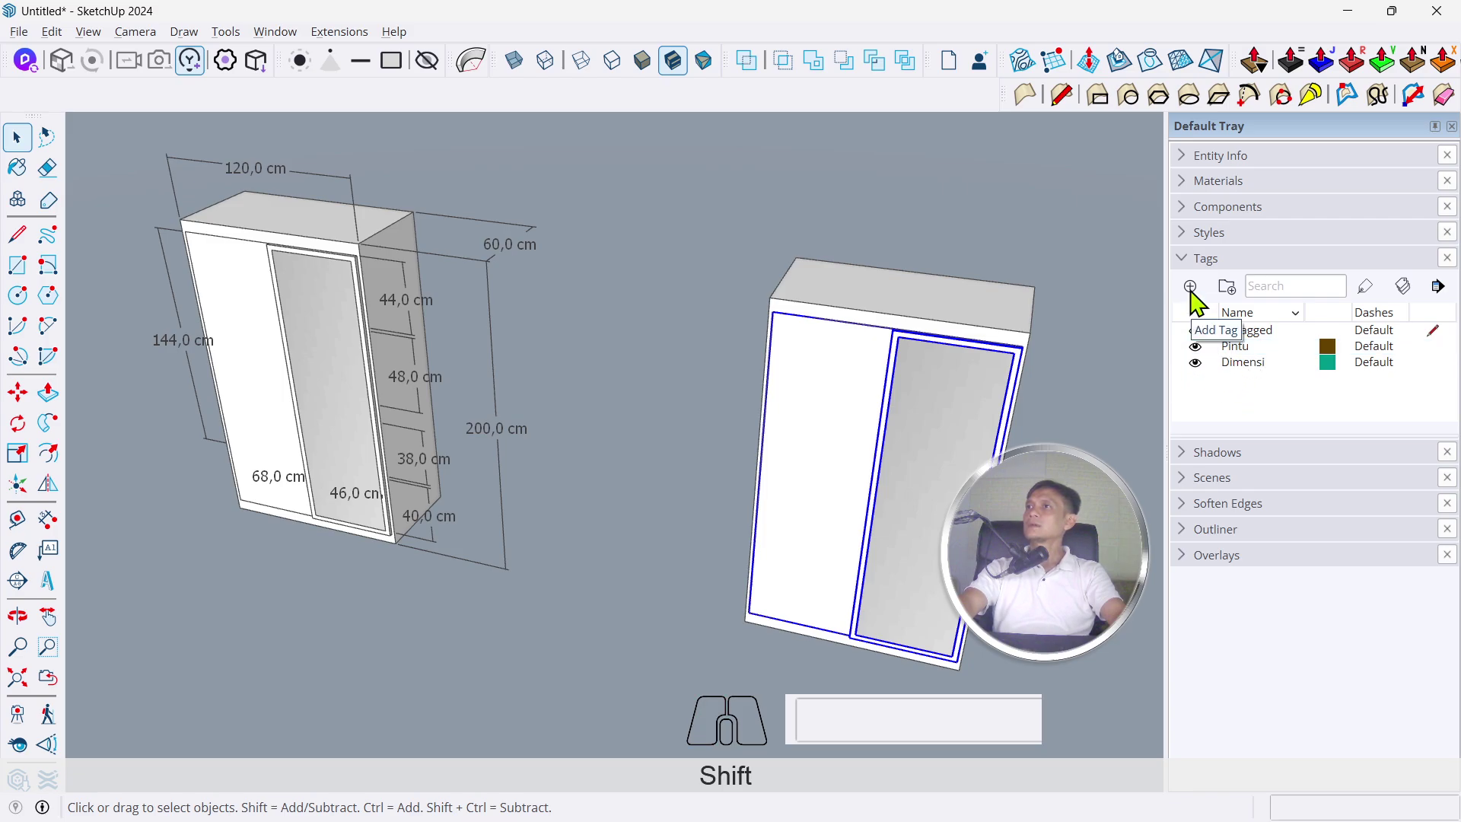
Add a new tag named 'Pintu 2'
click(1200, 303)
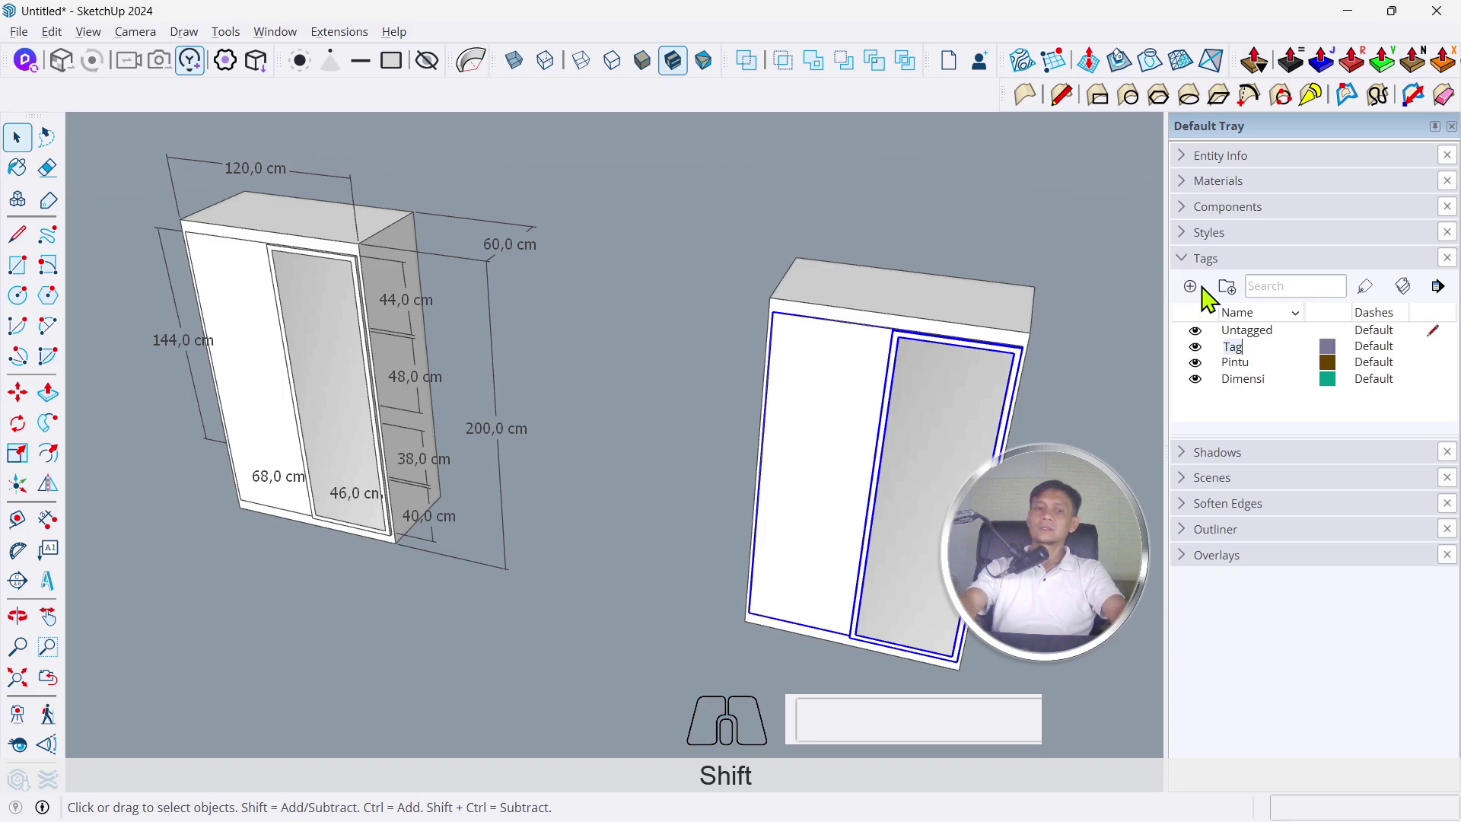
key(shift+p)
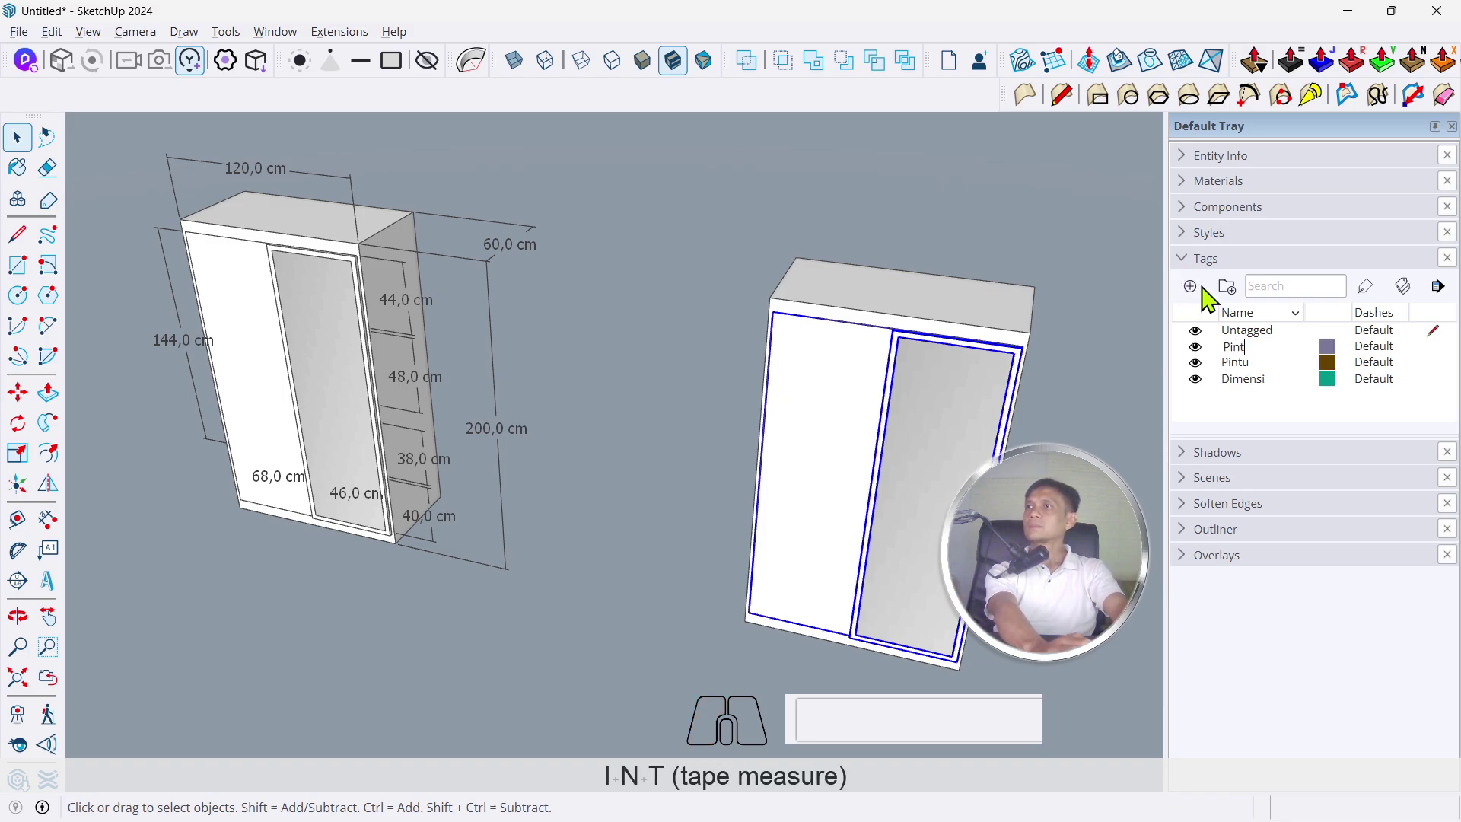
key(space)
key(2)
key(Return)
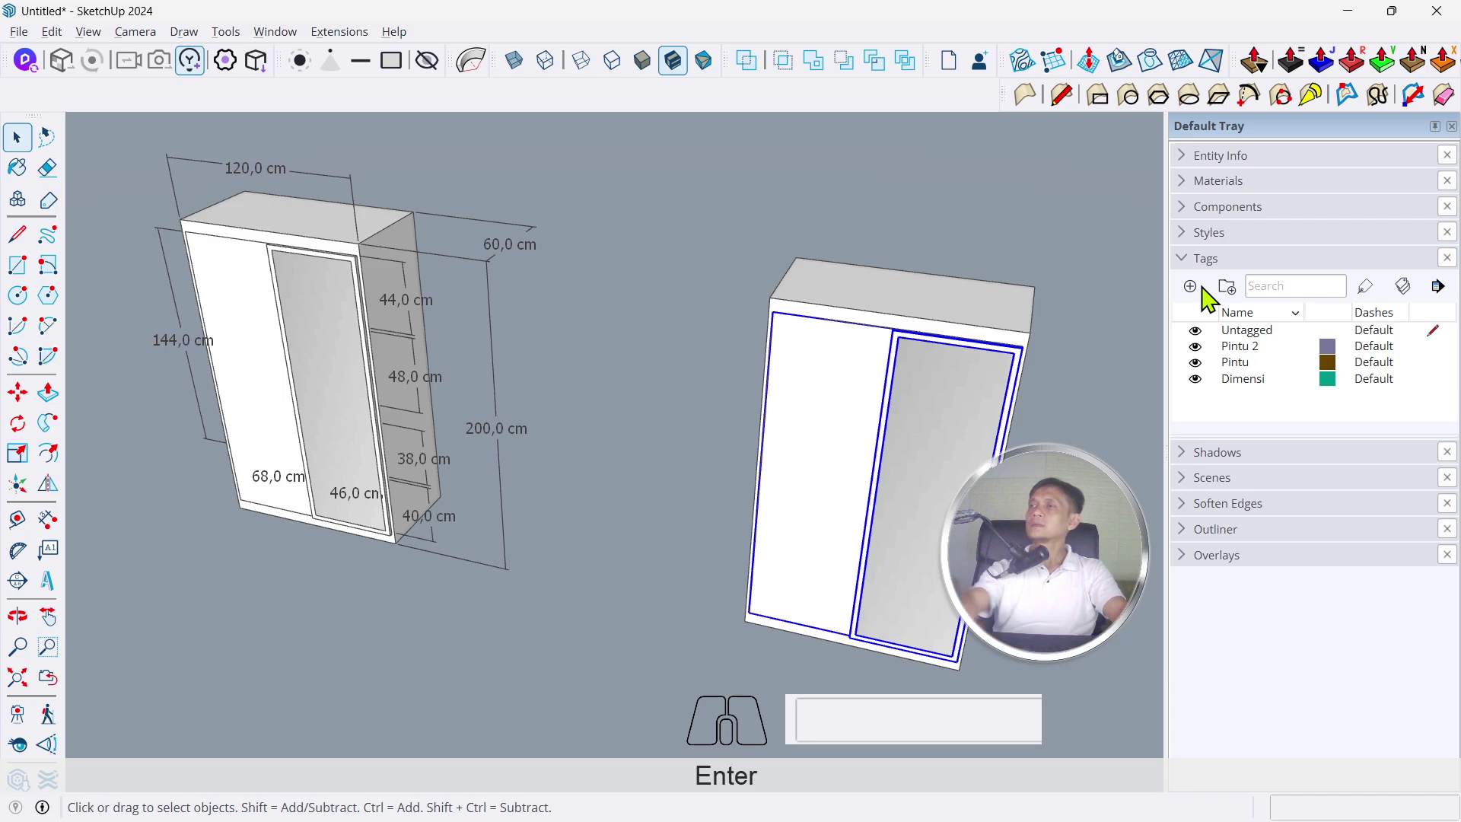
Assign the second wardrobe's doors to Pintu 2 and hide that tag
click(1278, 360)
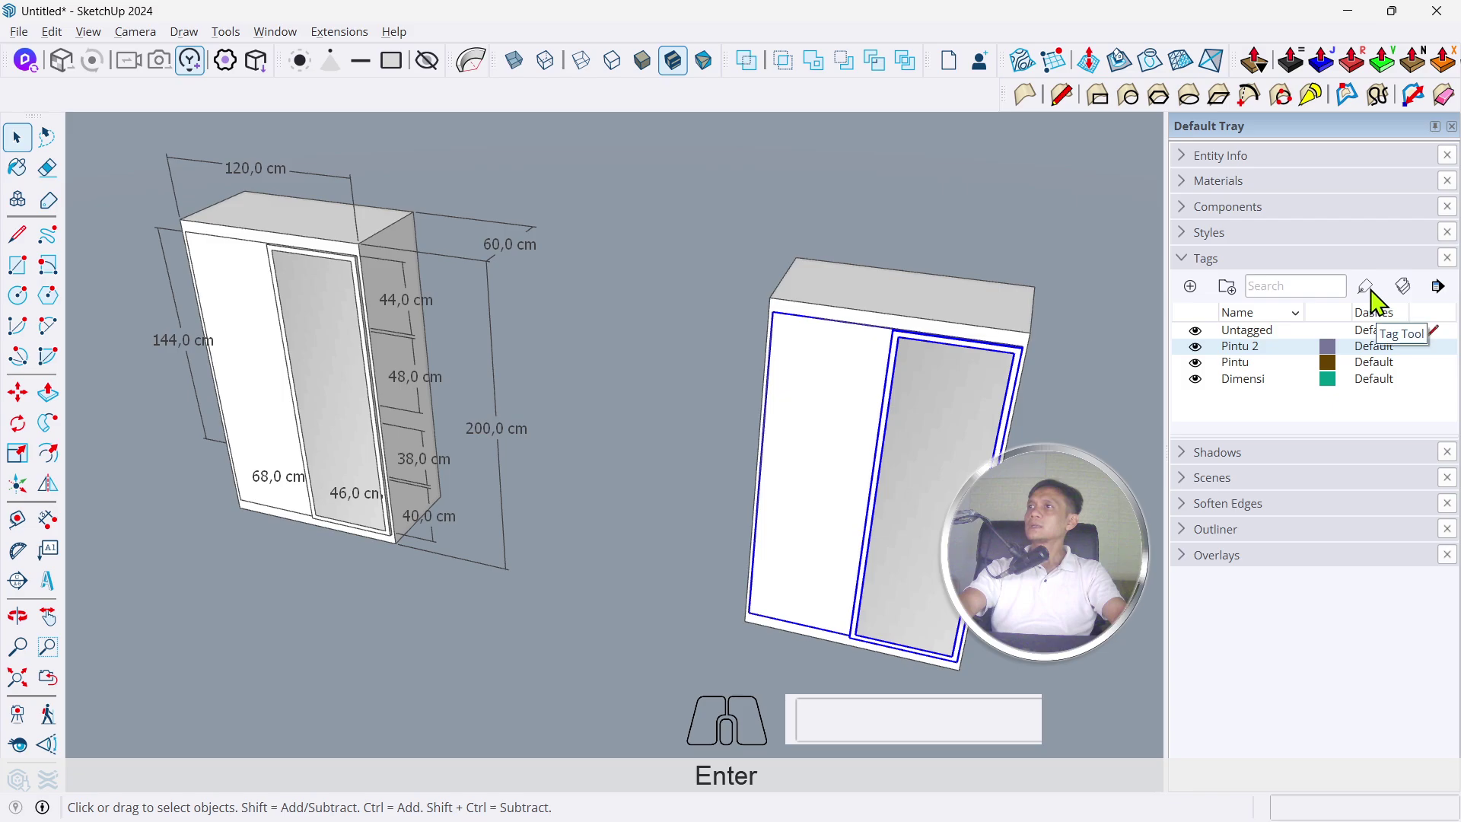
click(1381, 302)
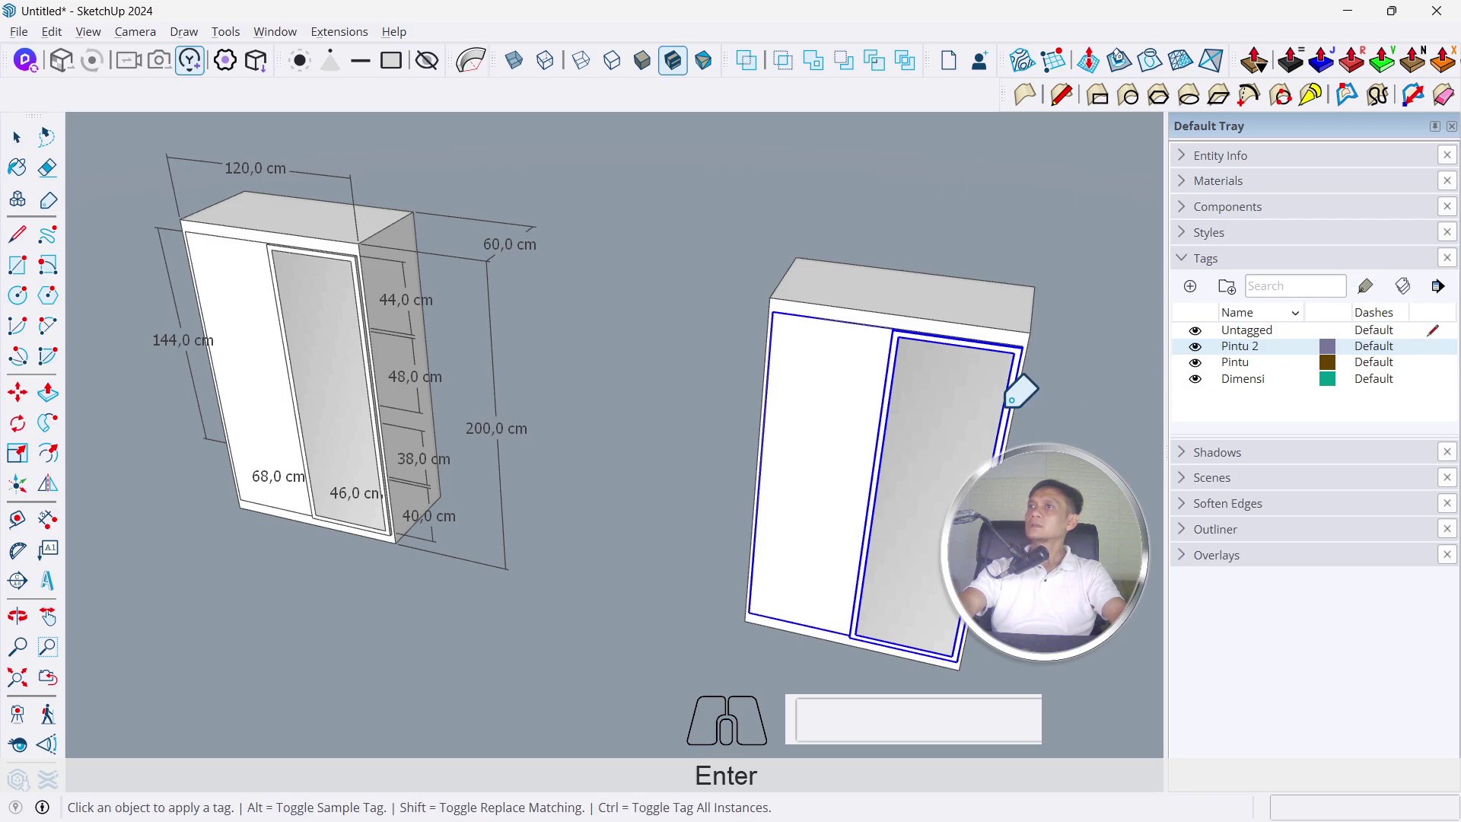
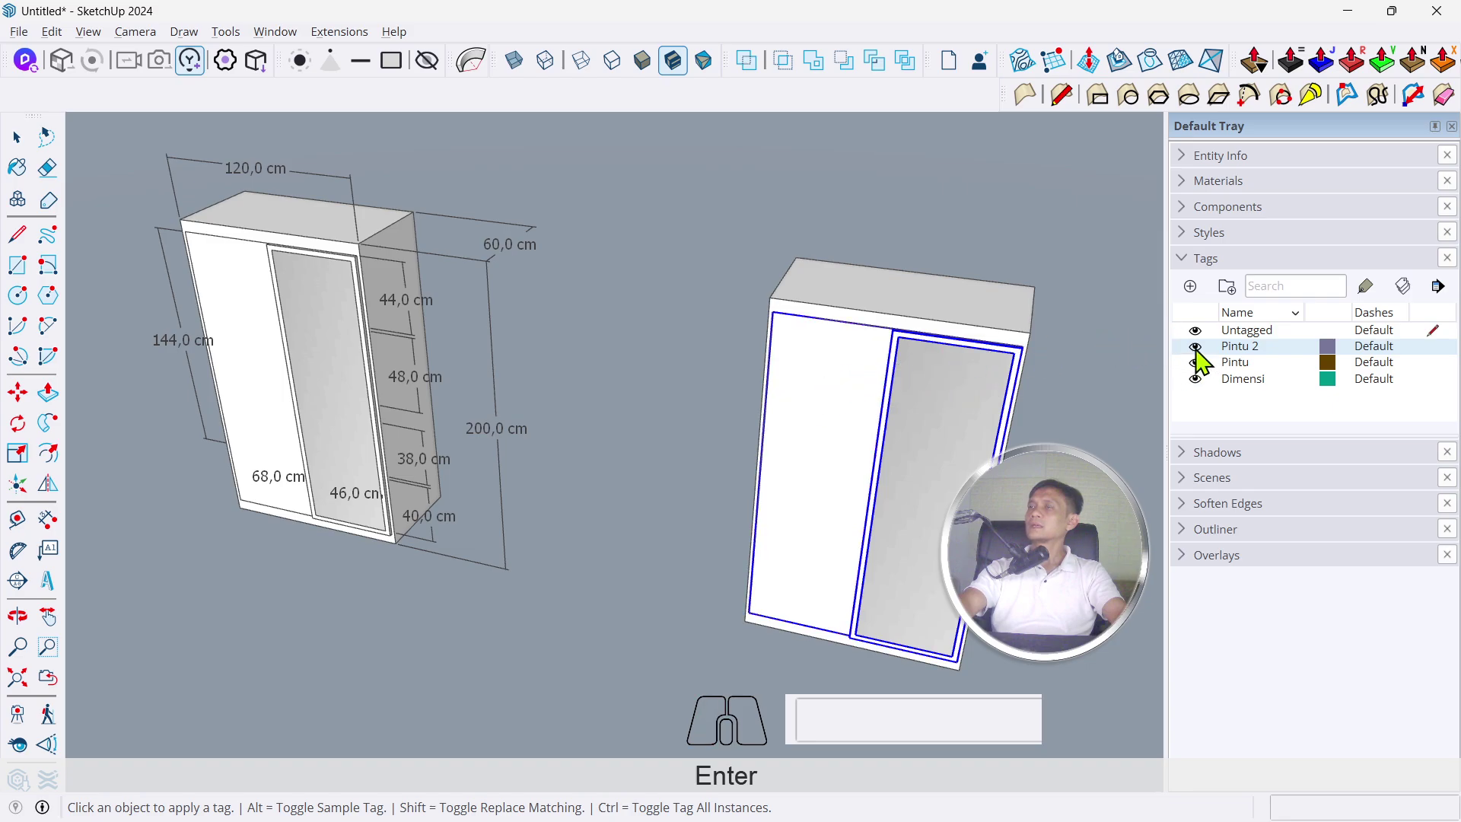
click(1205, 362)
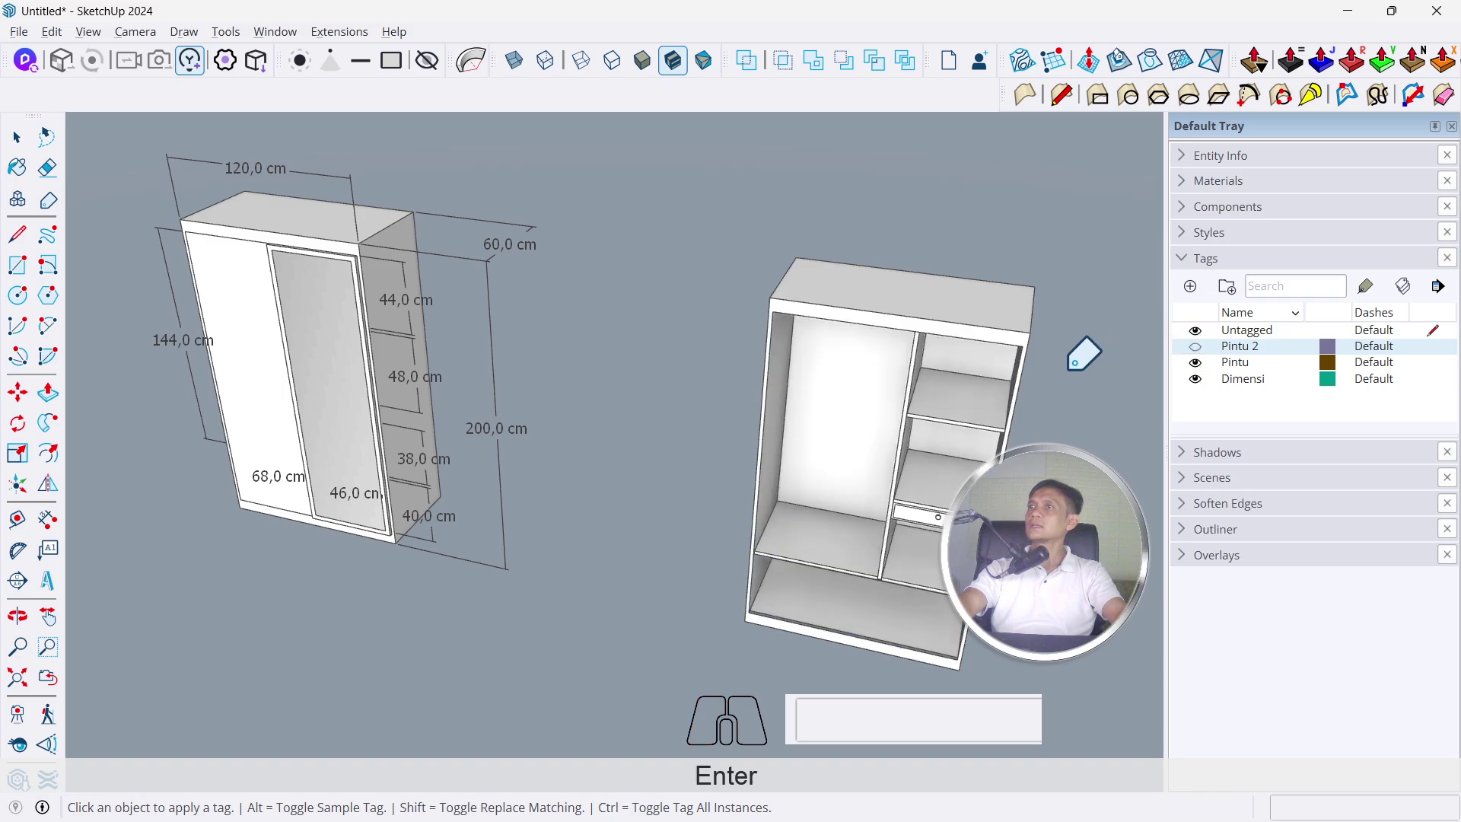
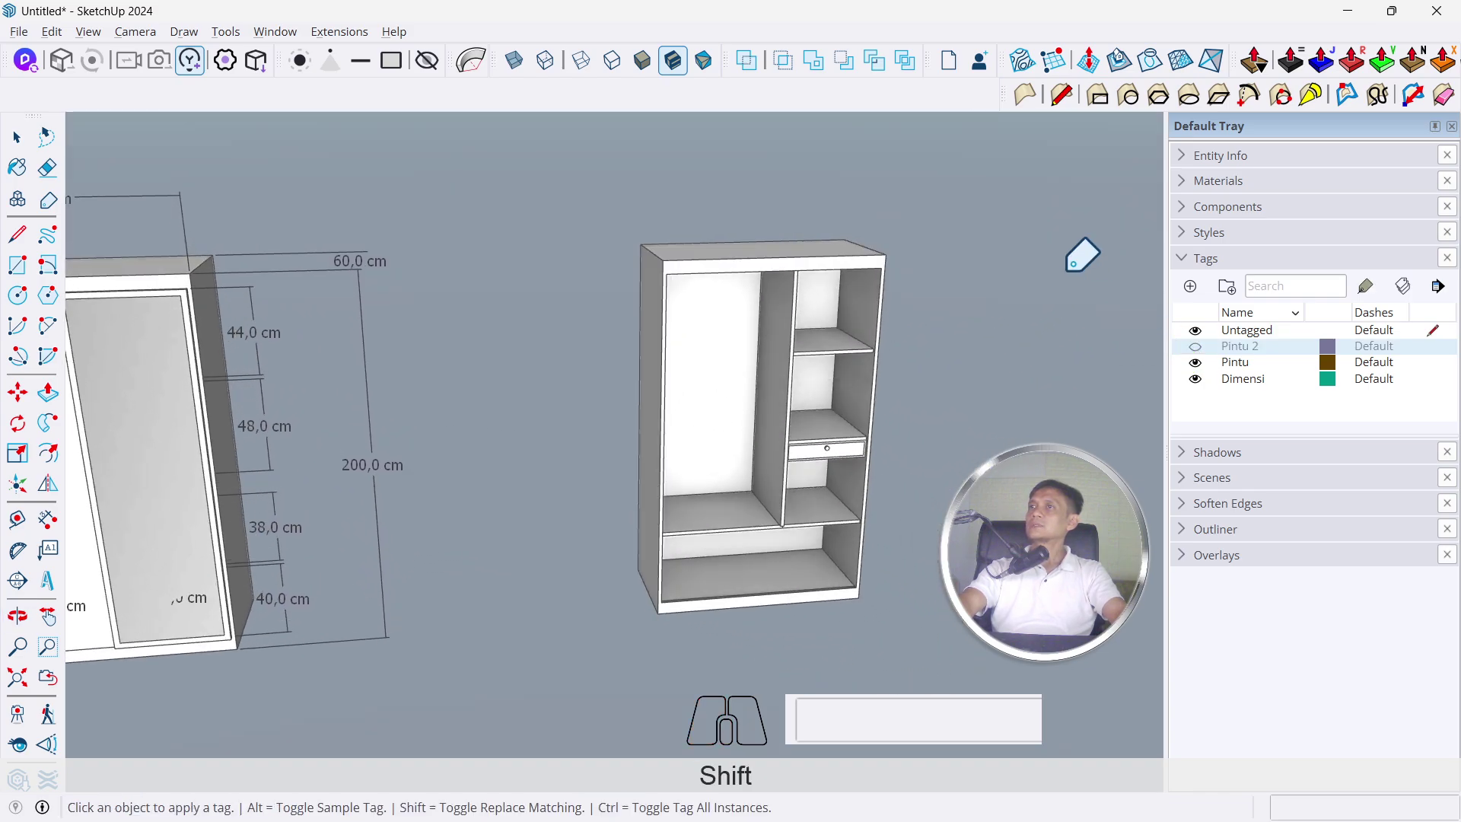
scroll(up, 3)
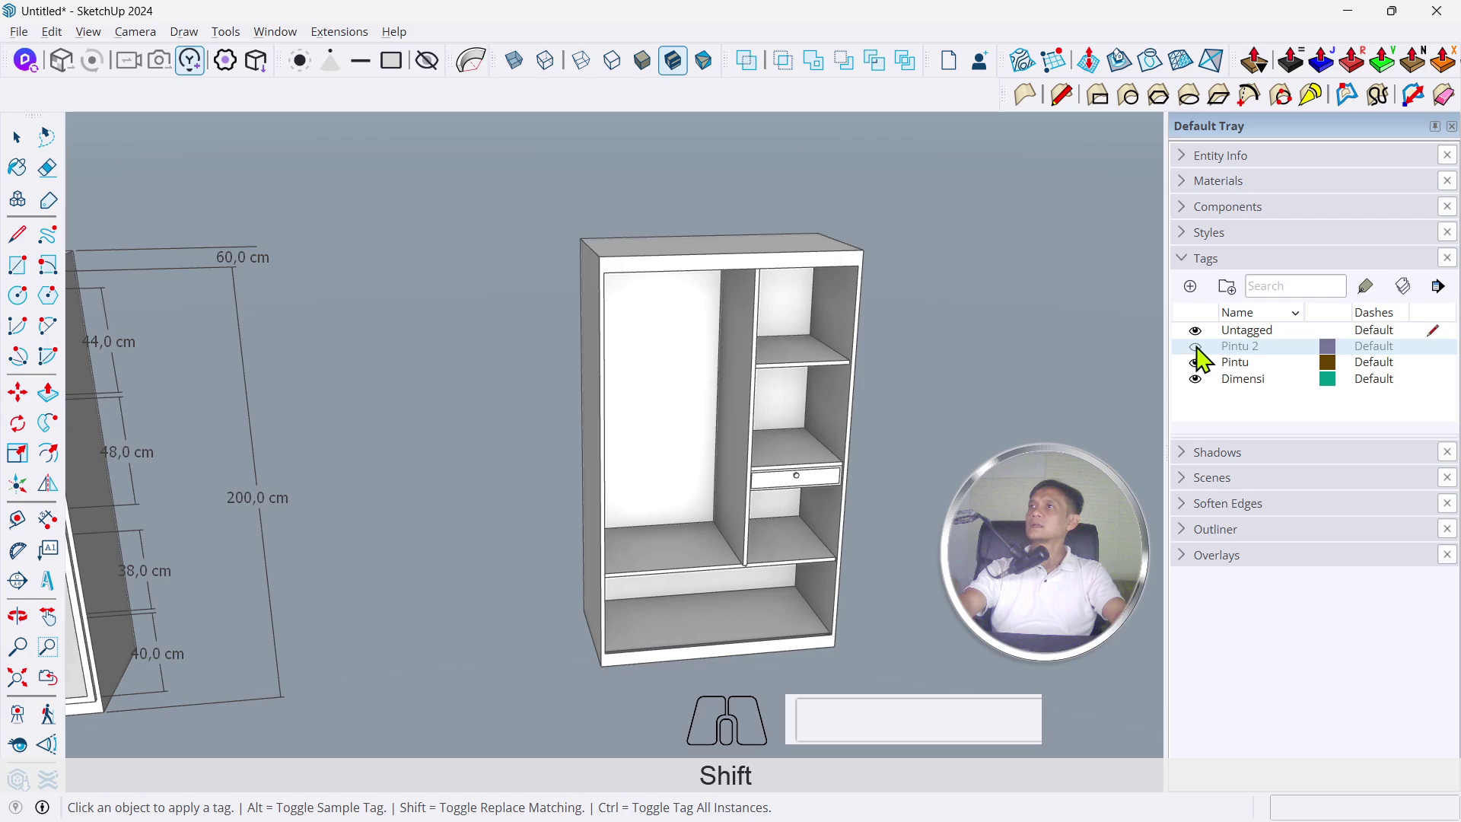
click(1209, 357)
click(1205, 360)
key(space)
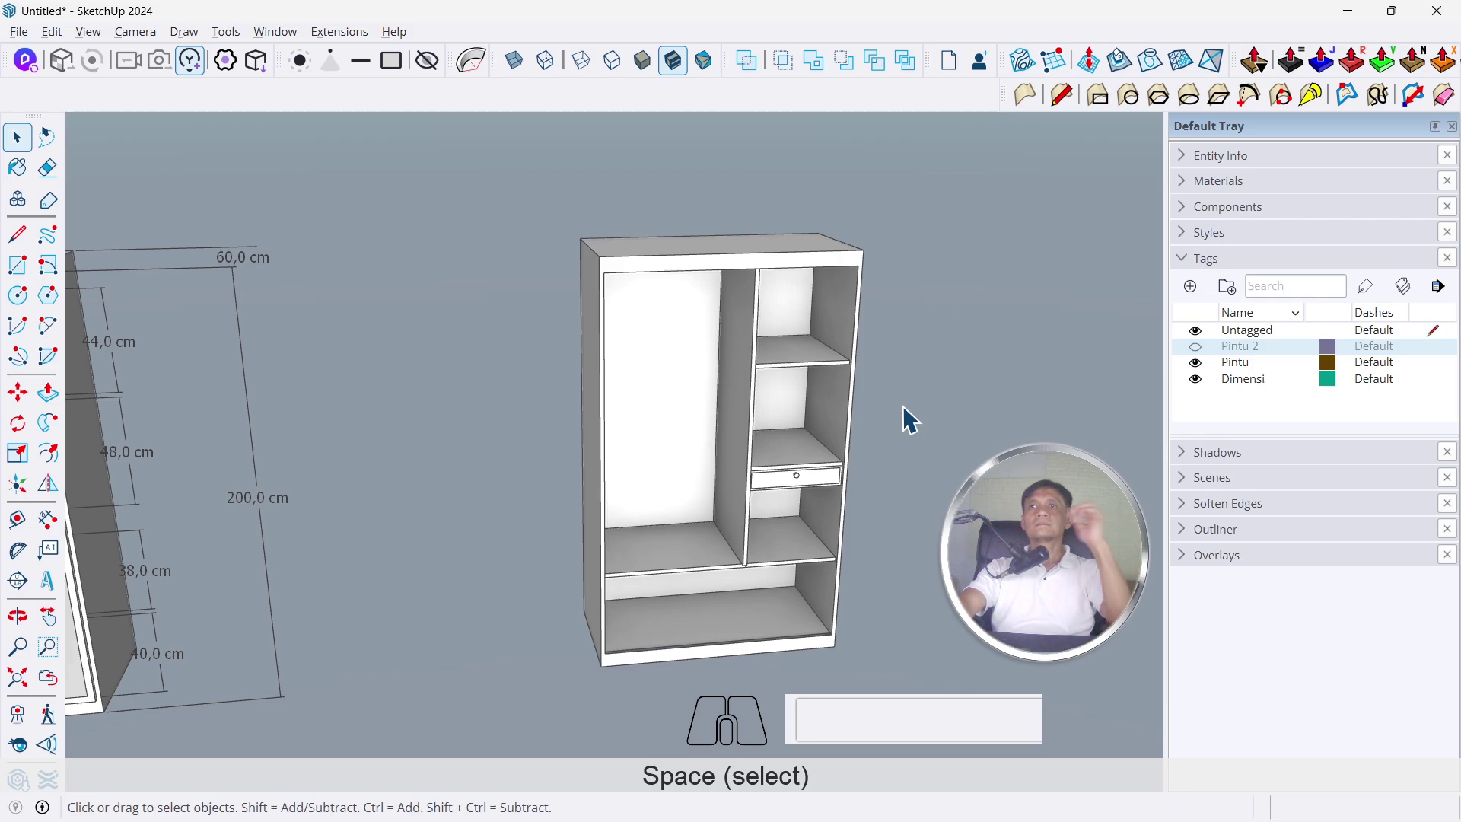
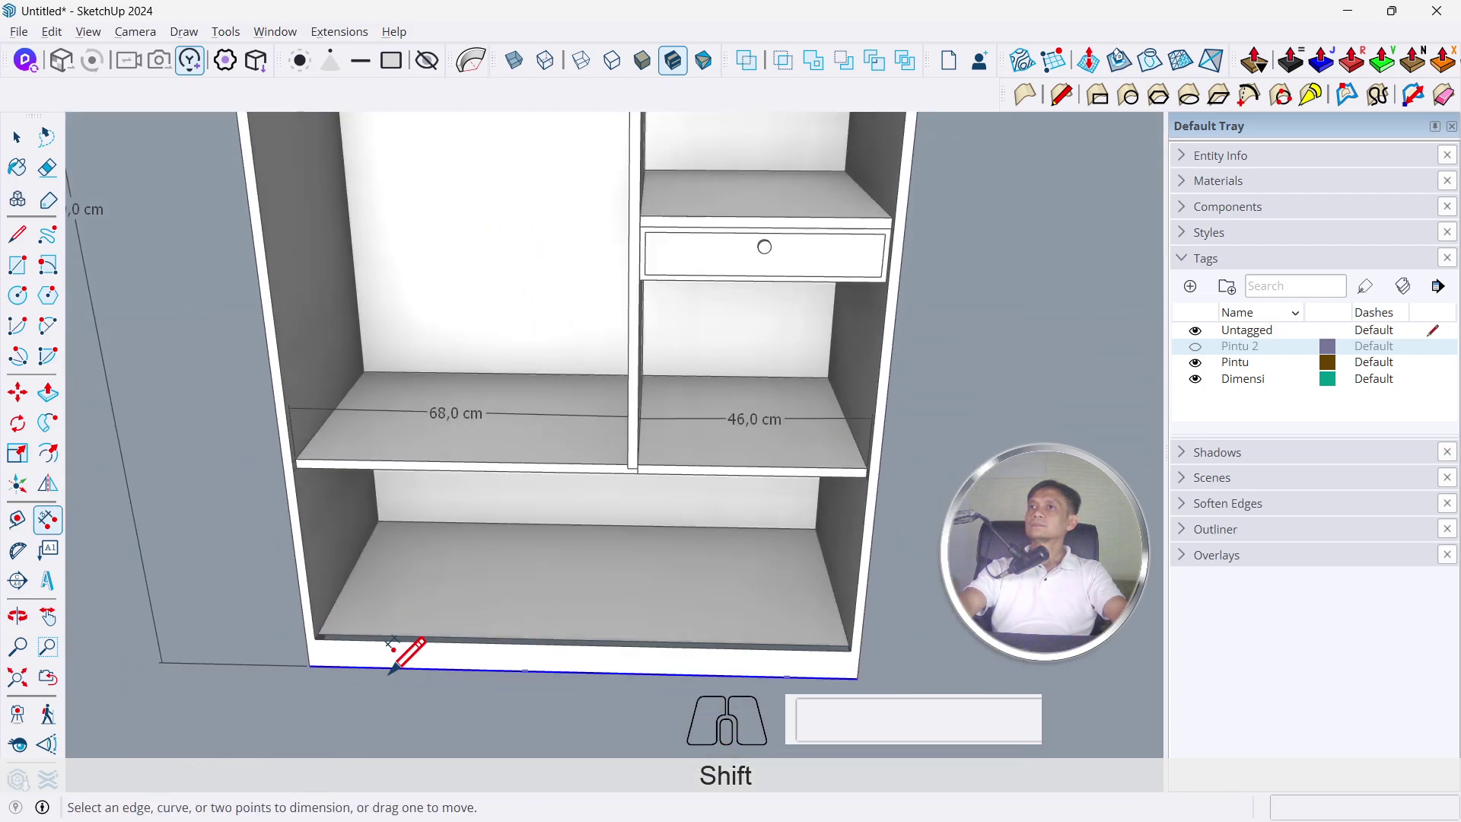
Zoom down to the bottom compartment floor and start drawing lines there
scroll(up, 3)
scroll(up, 3)
key(space)
click(360, 636)
scroll(up, 3)
key(l)
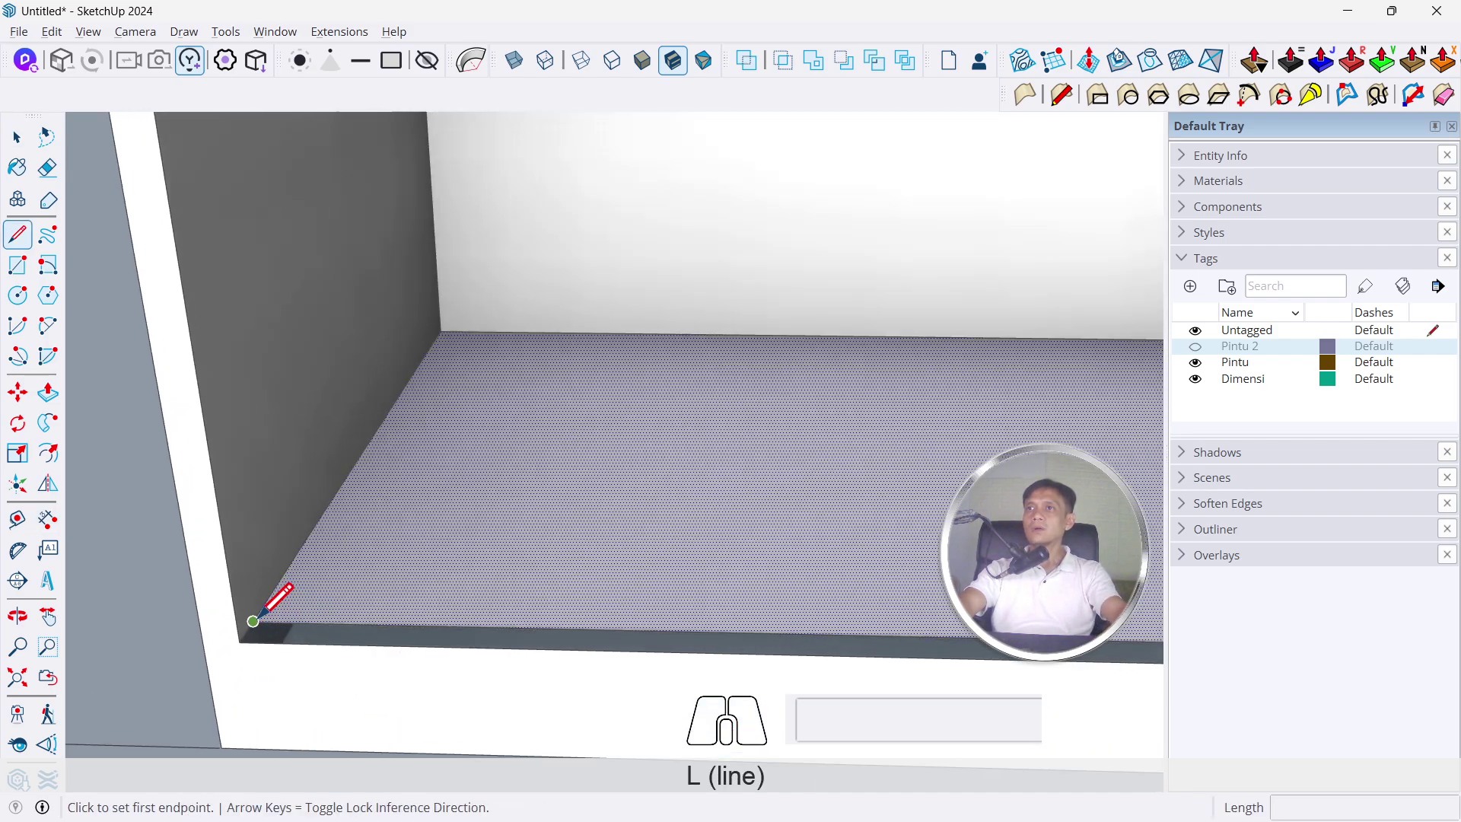
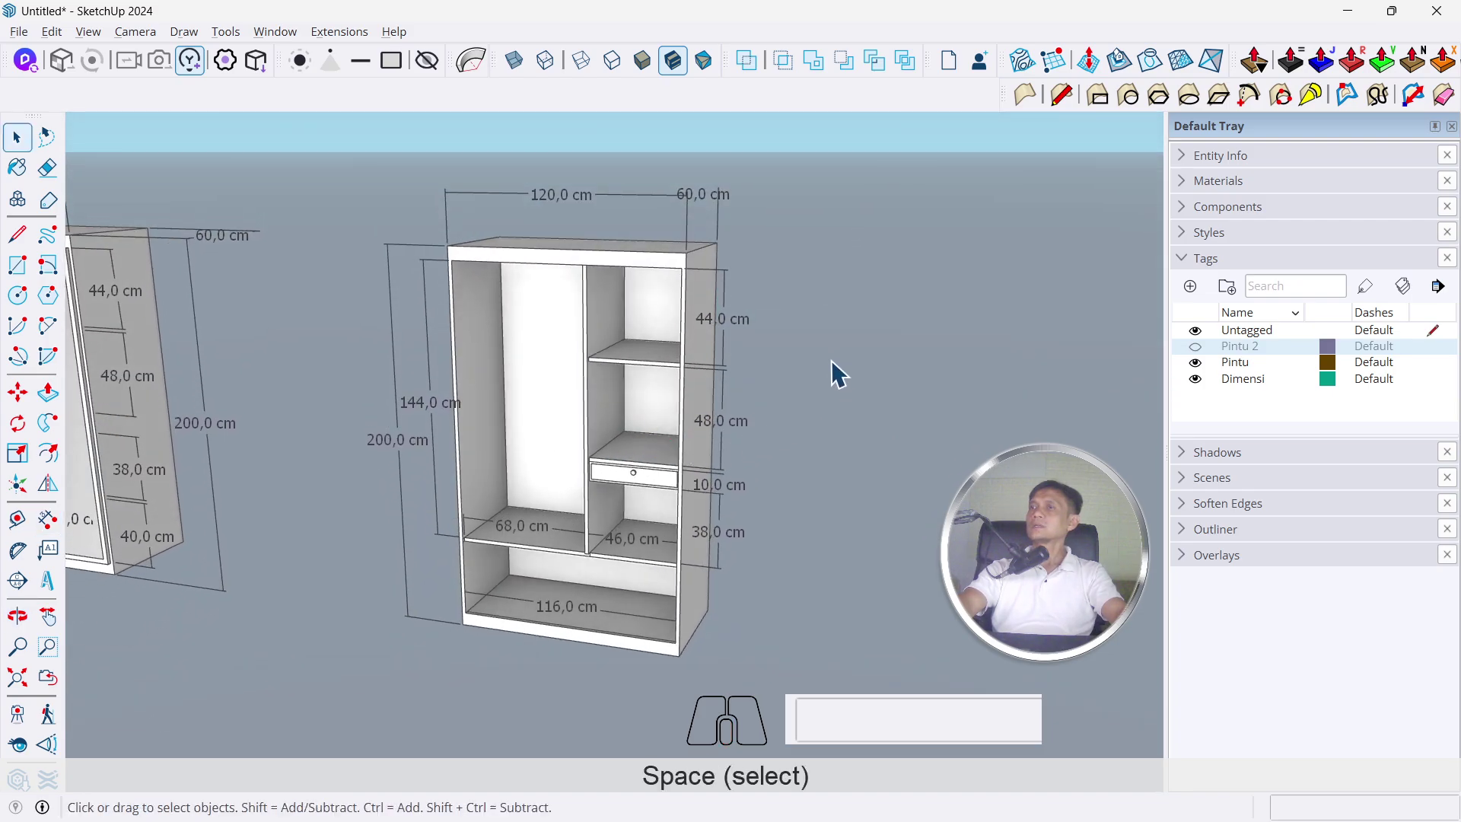
Select all parts of the open wardrobe and make them a group
click(647, 353)
middle_click(581, 396)
click(594, 393)
click(593, 393)
double_click(594, 393)
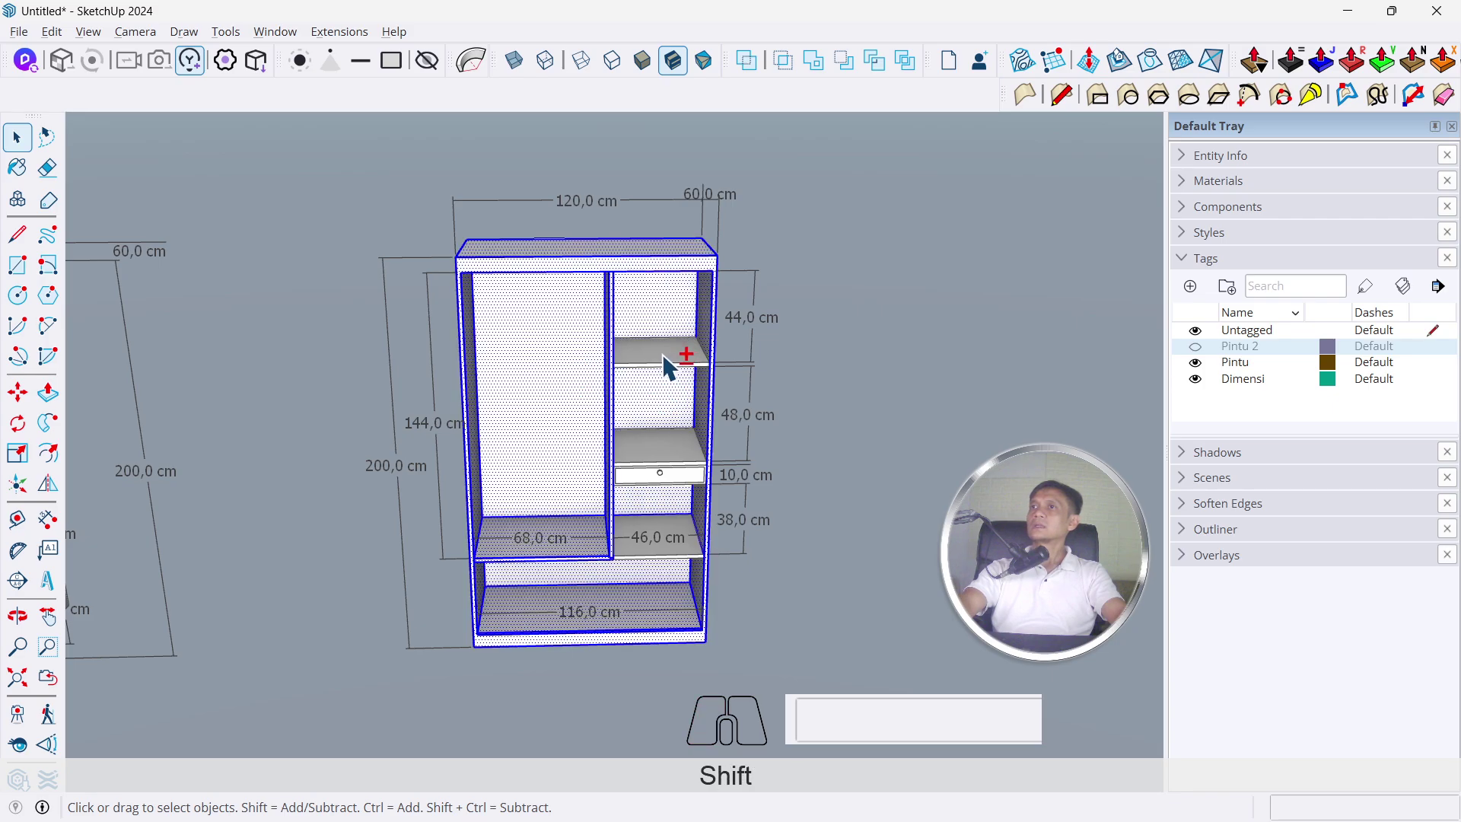
drag(588, 328, 729, 509)
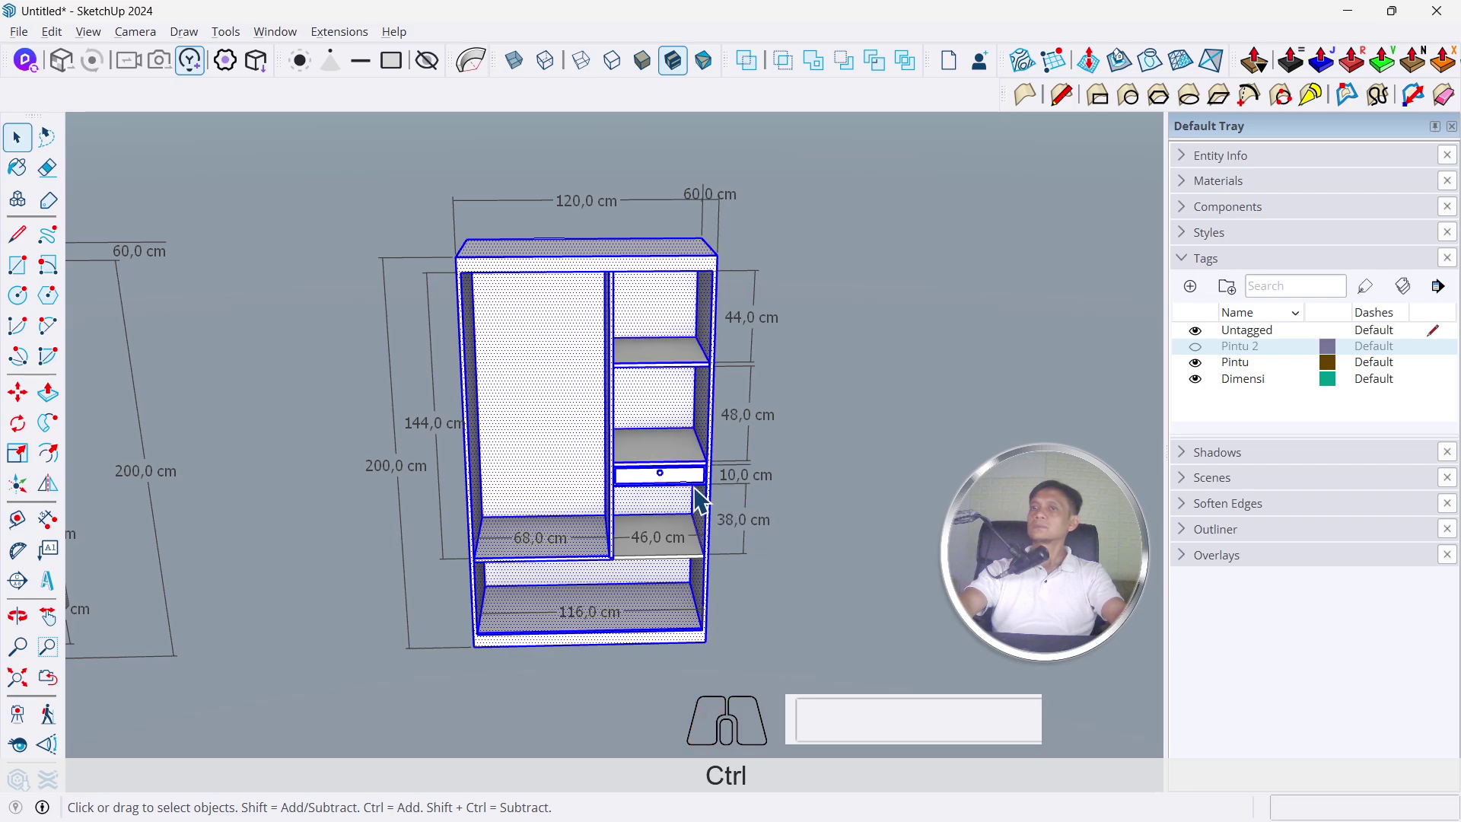
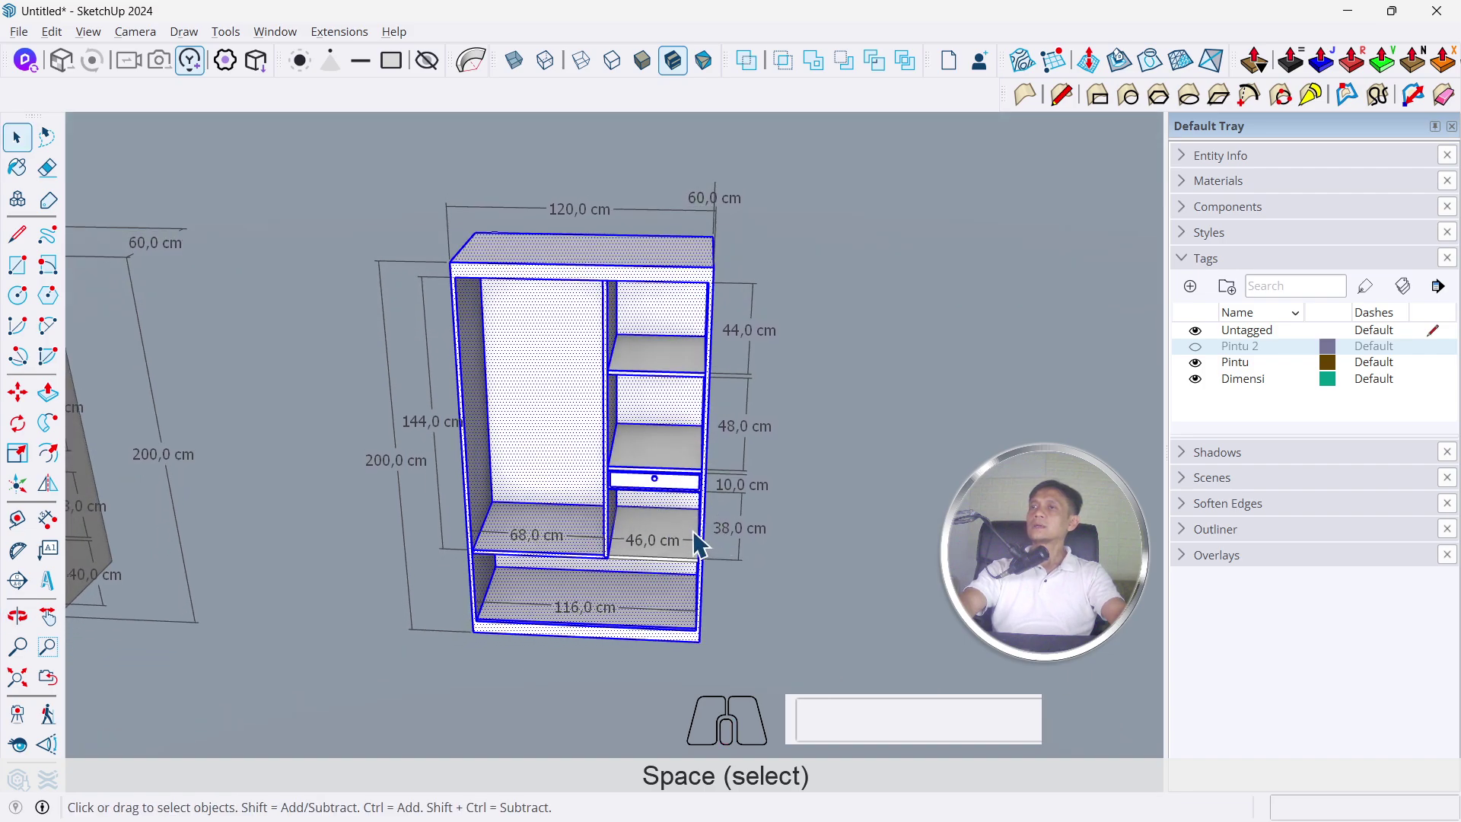
right_click(636, 391)
click(779, 219)
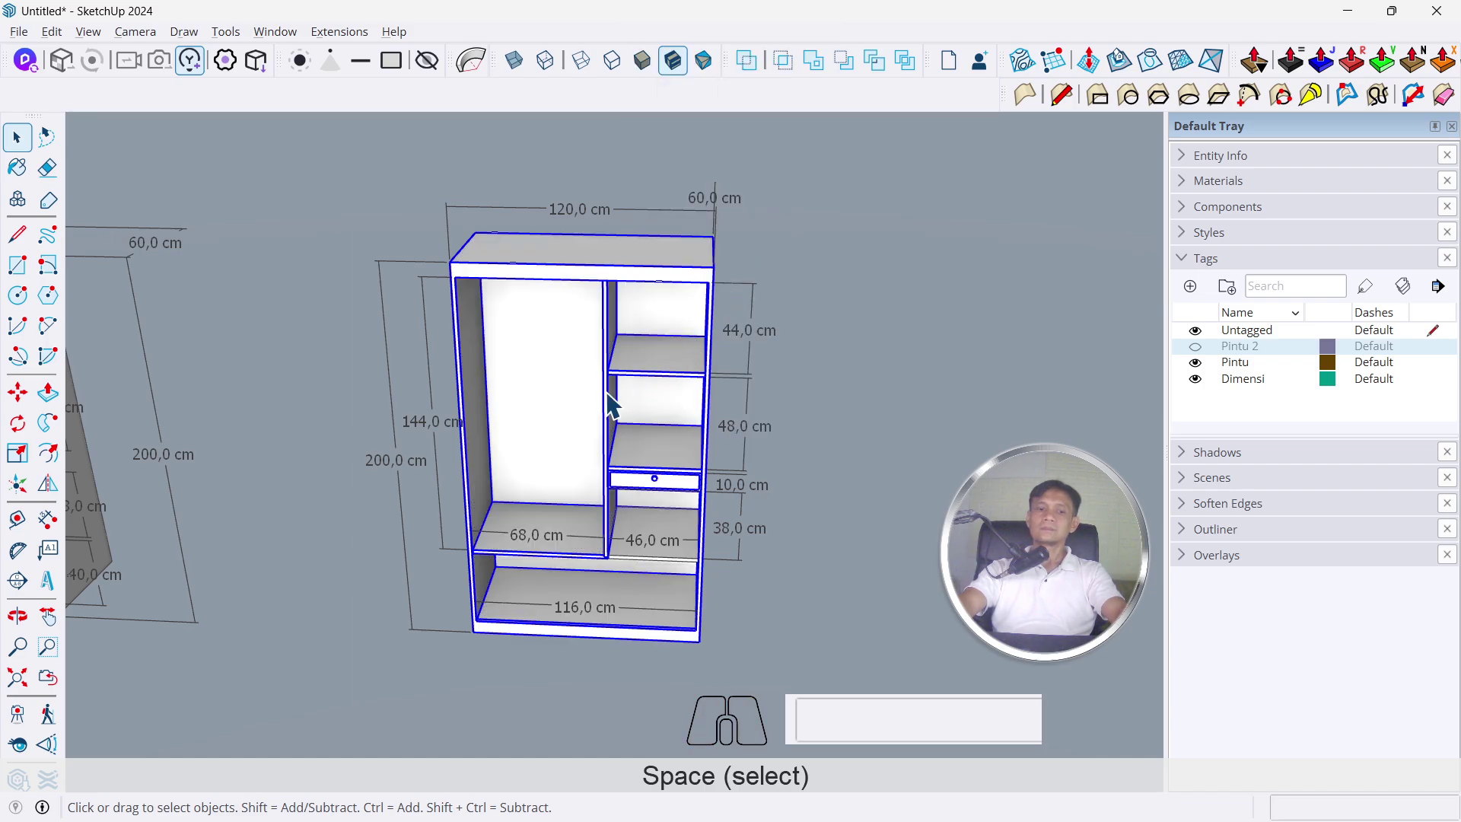
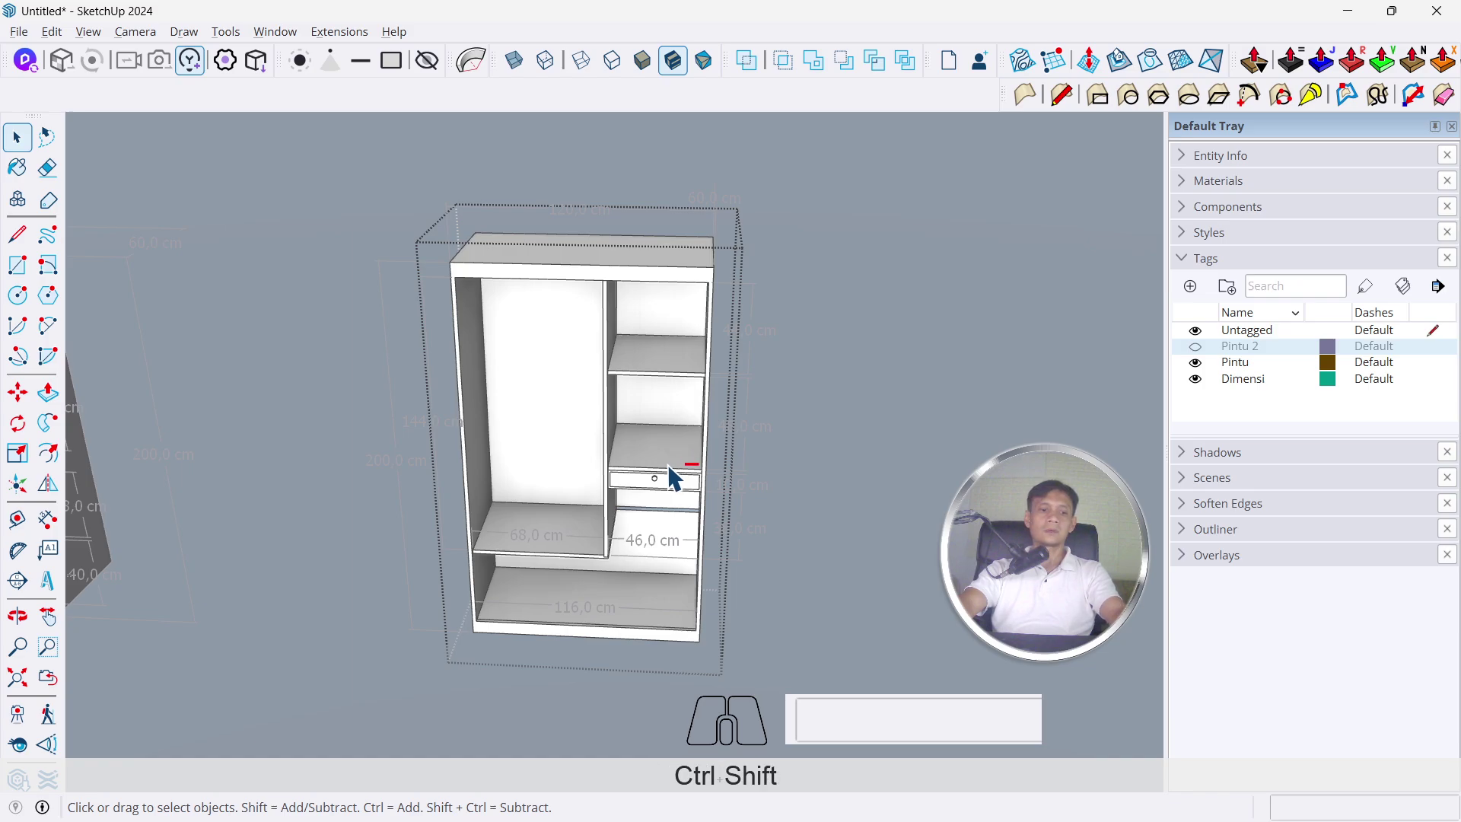
Select the dimensions and put them on the Dimensi tag
key(ctrl+shift+v)
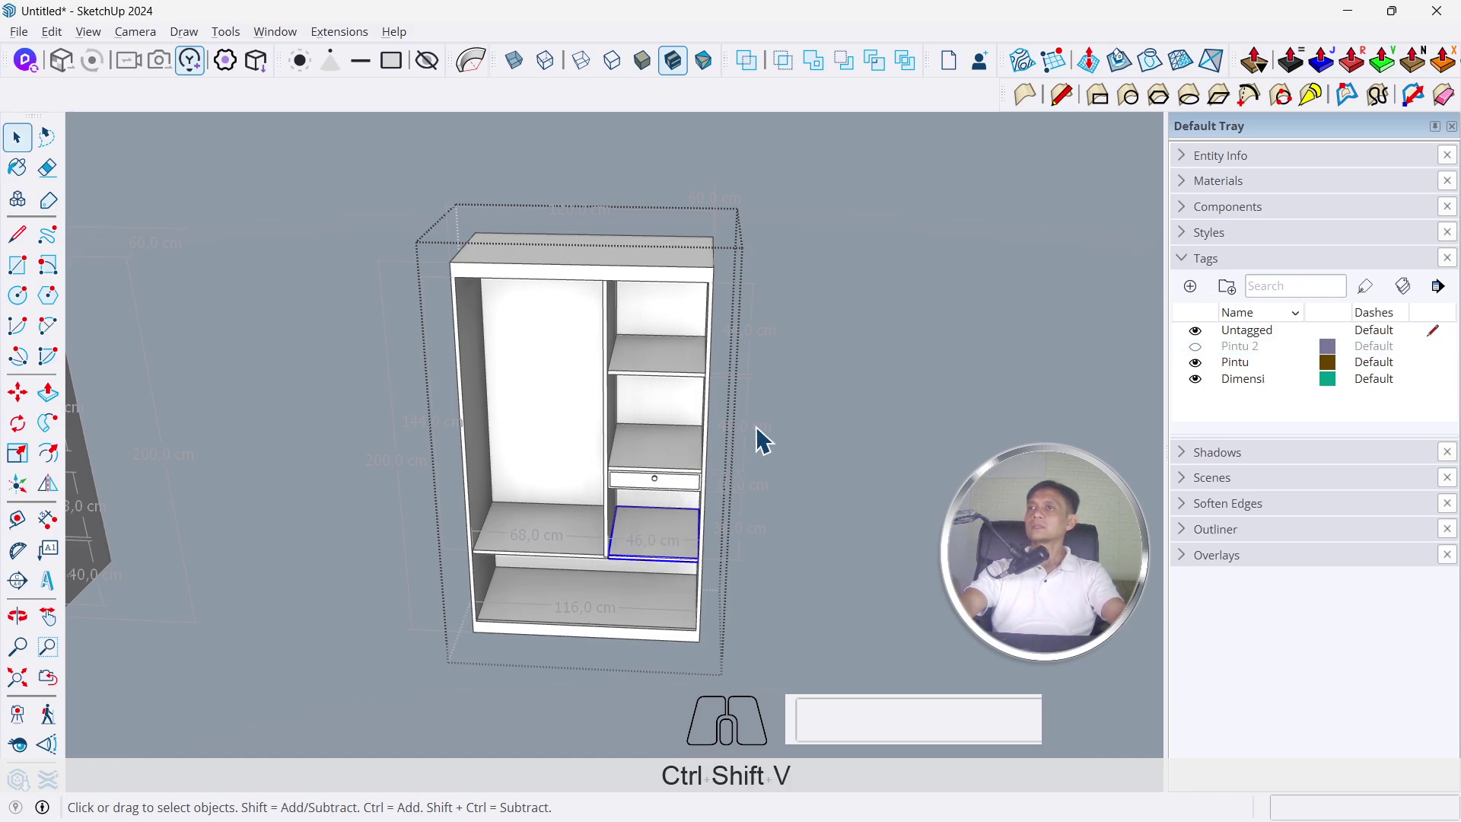
click(776, 425)
click(688, 468)
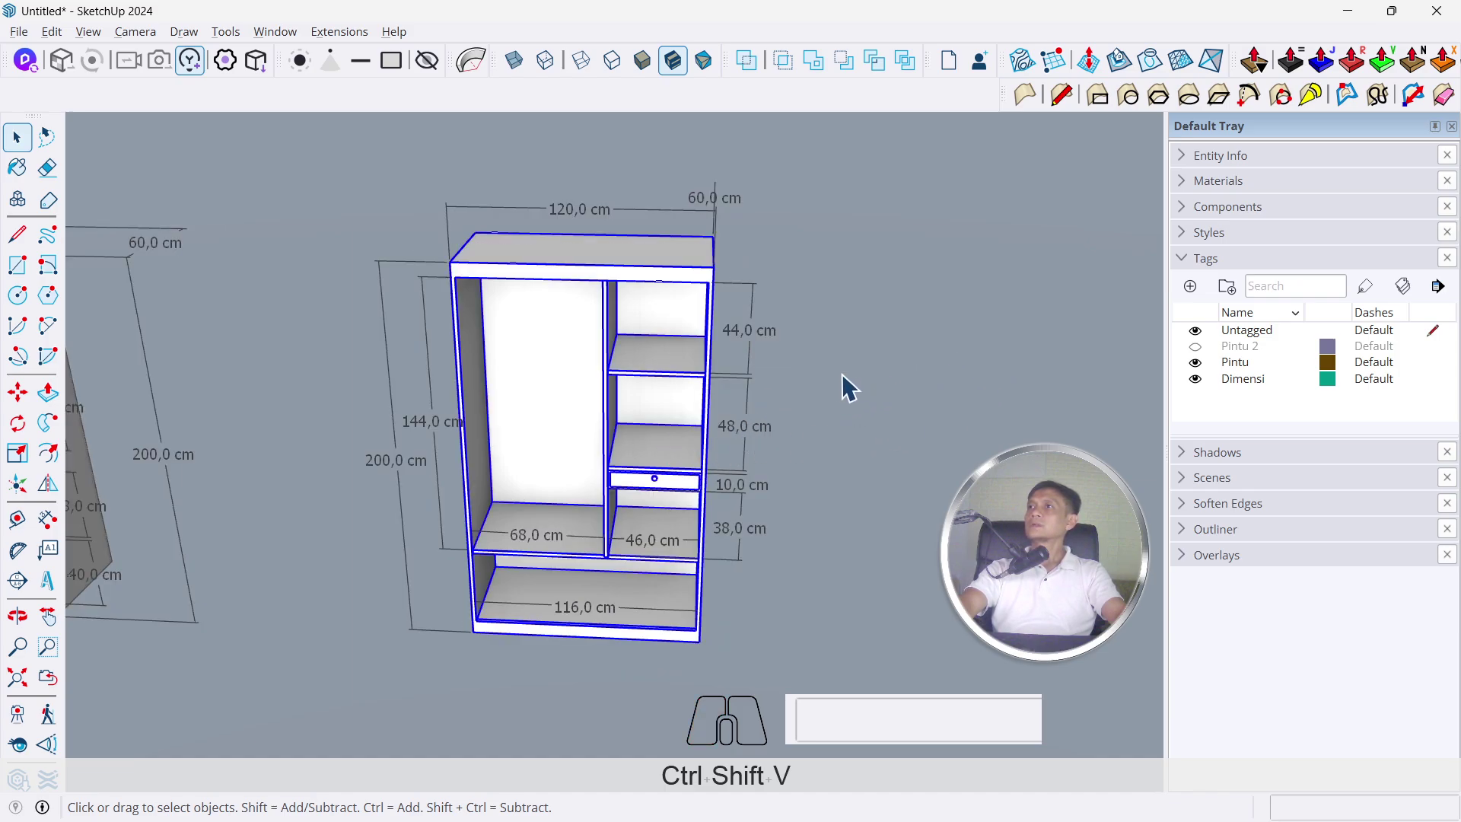
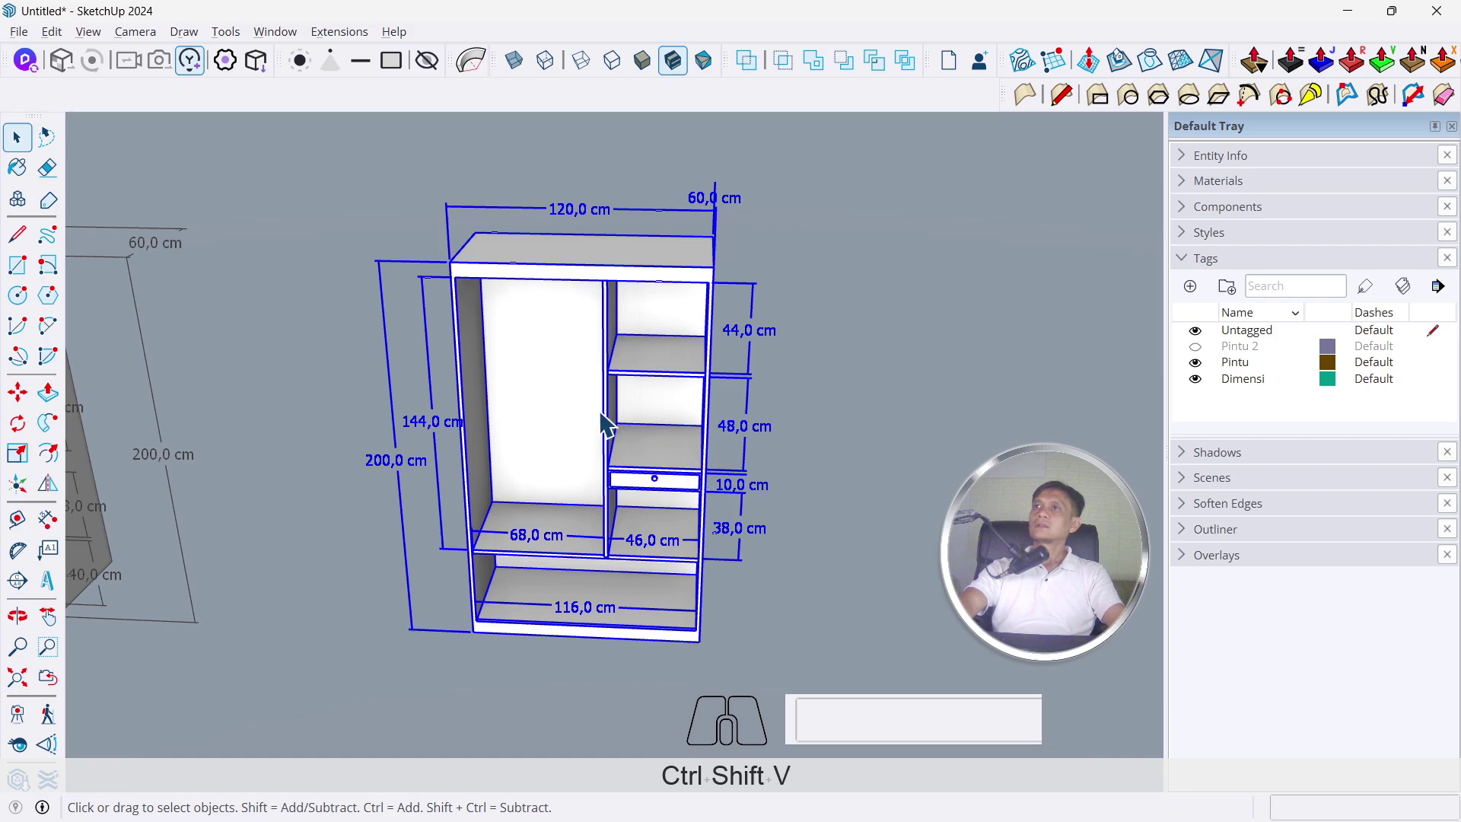
click(554, 401)
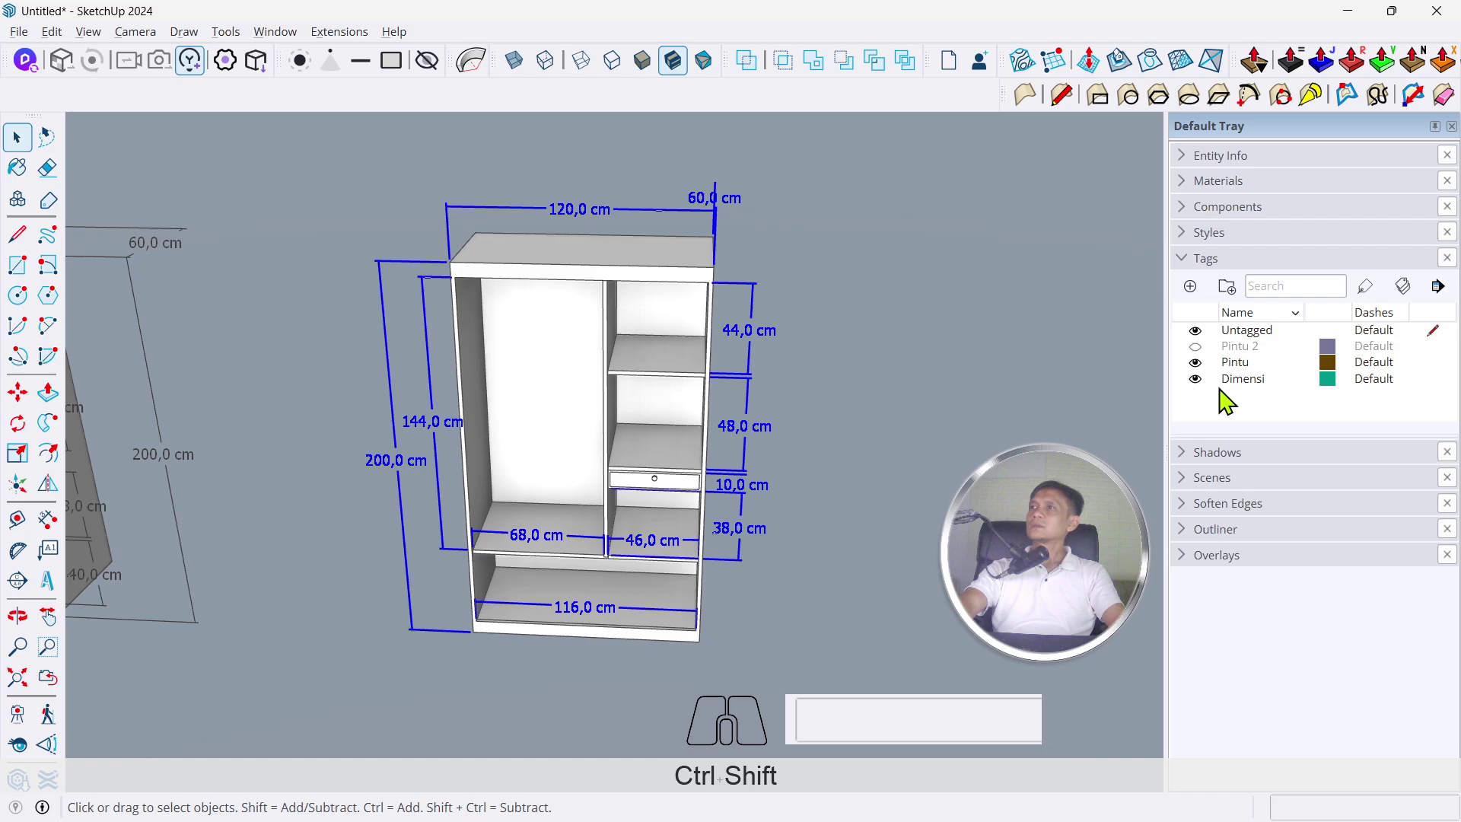
click(1253, 396)
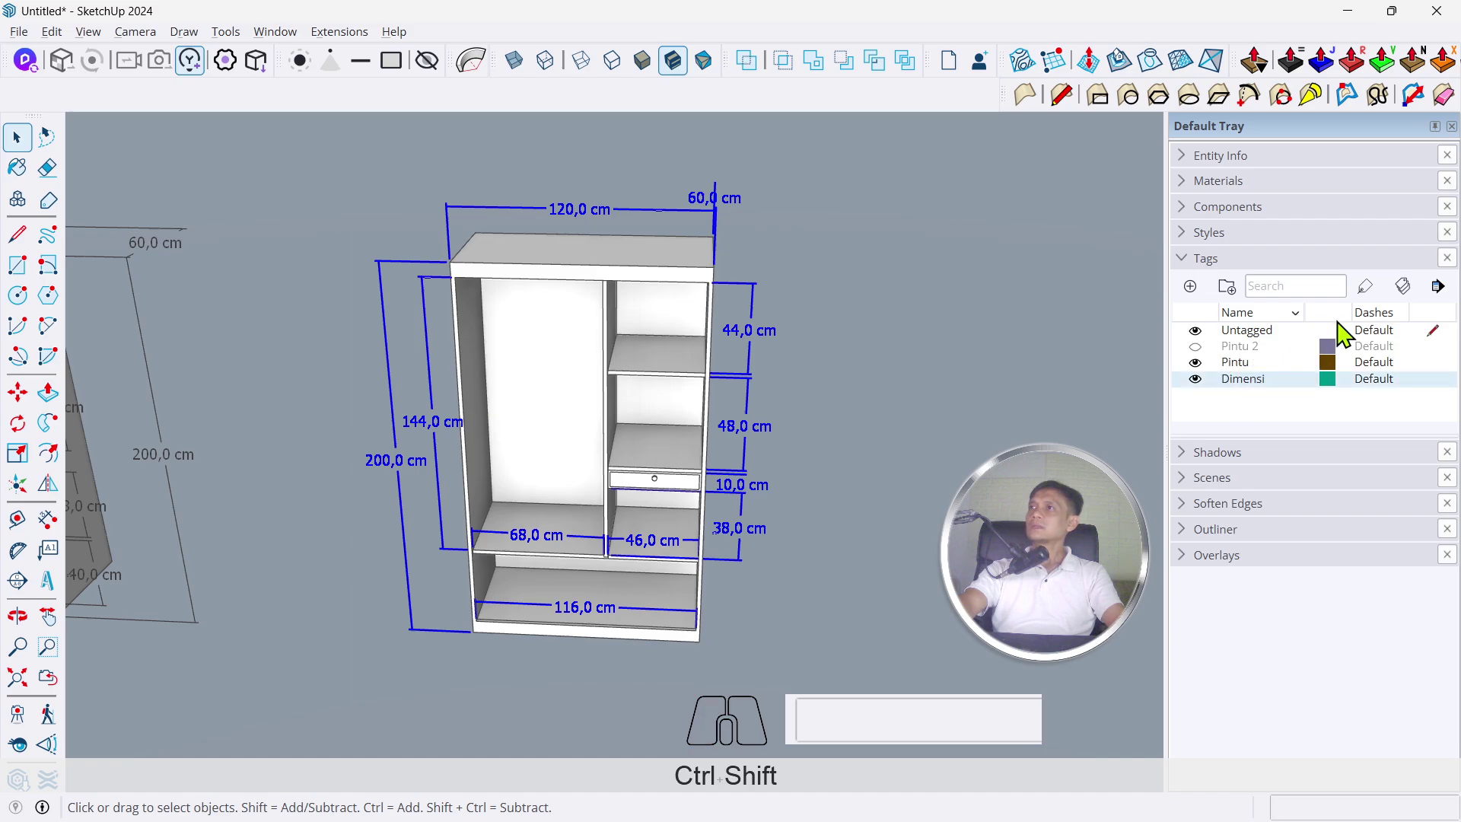
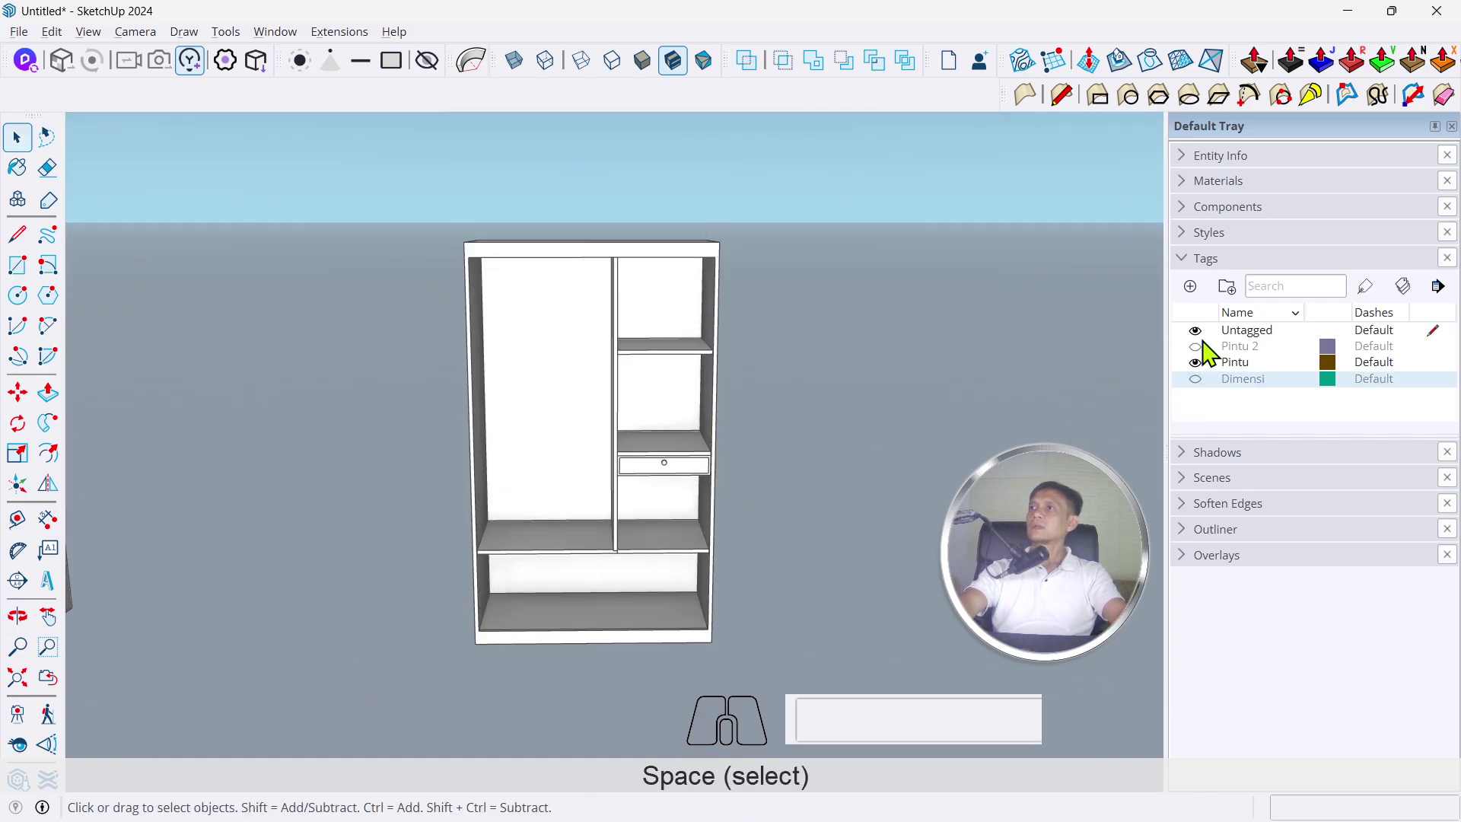
Show the Pintu 2 doors again and orbit around the wardrobe
click(1209, 363)
drag(929, 387, 764, 386)
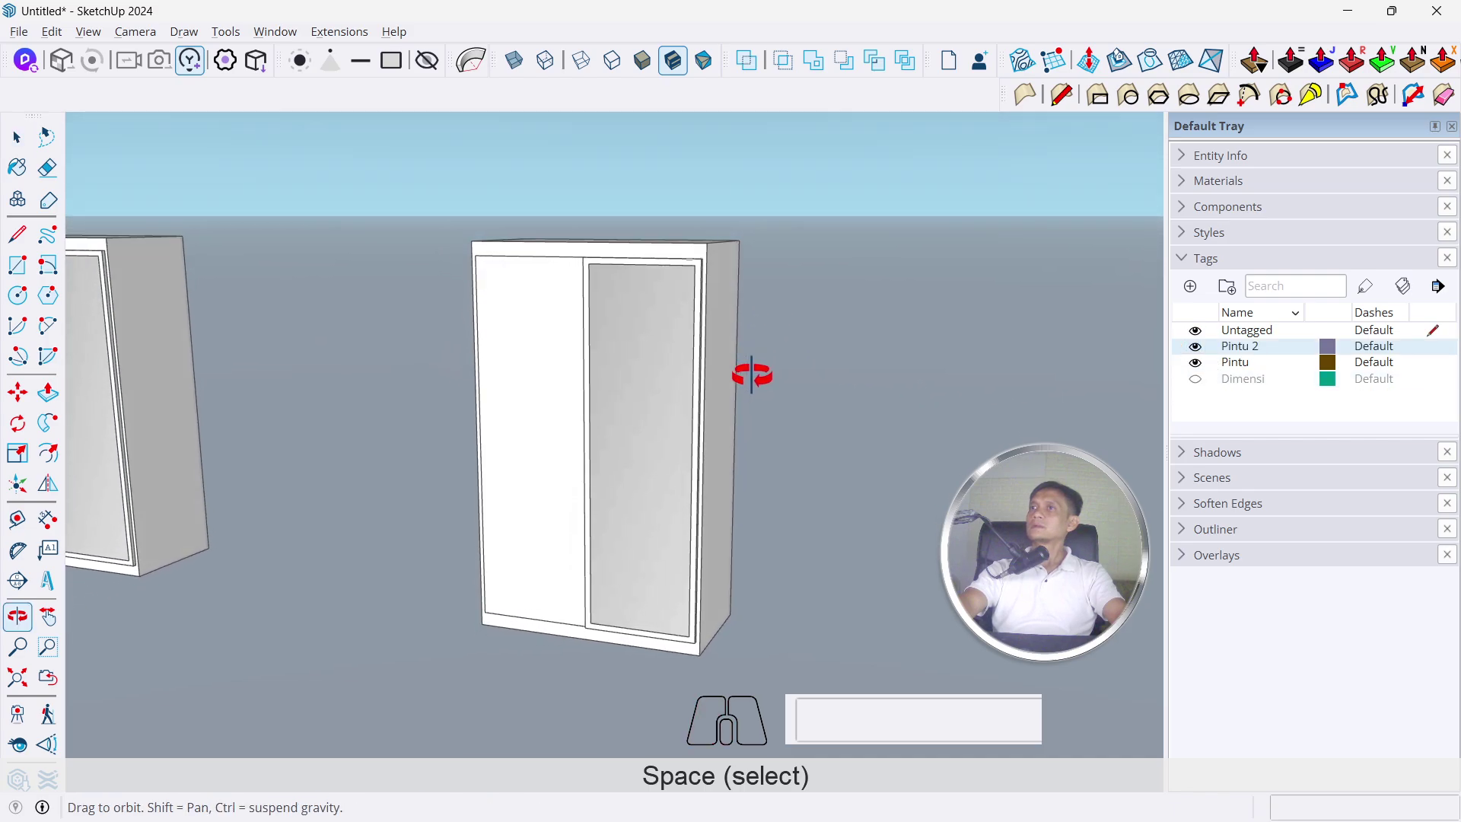
scroll(up, 3)
drag(675, 415, 634, 399)
scroll(down, 3)
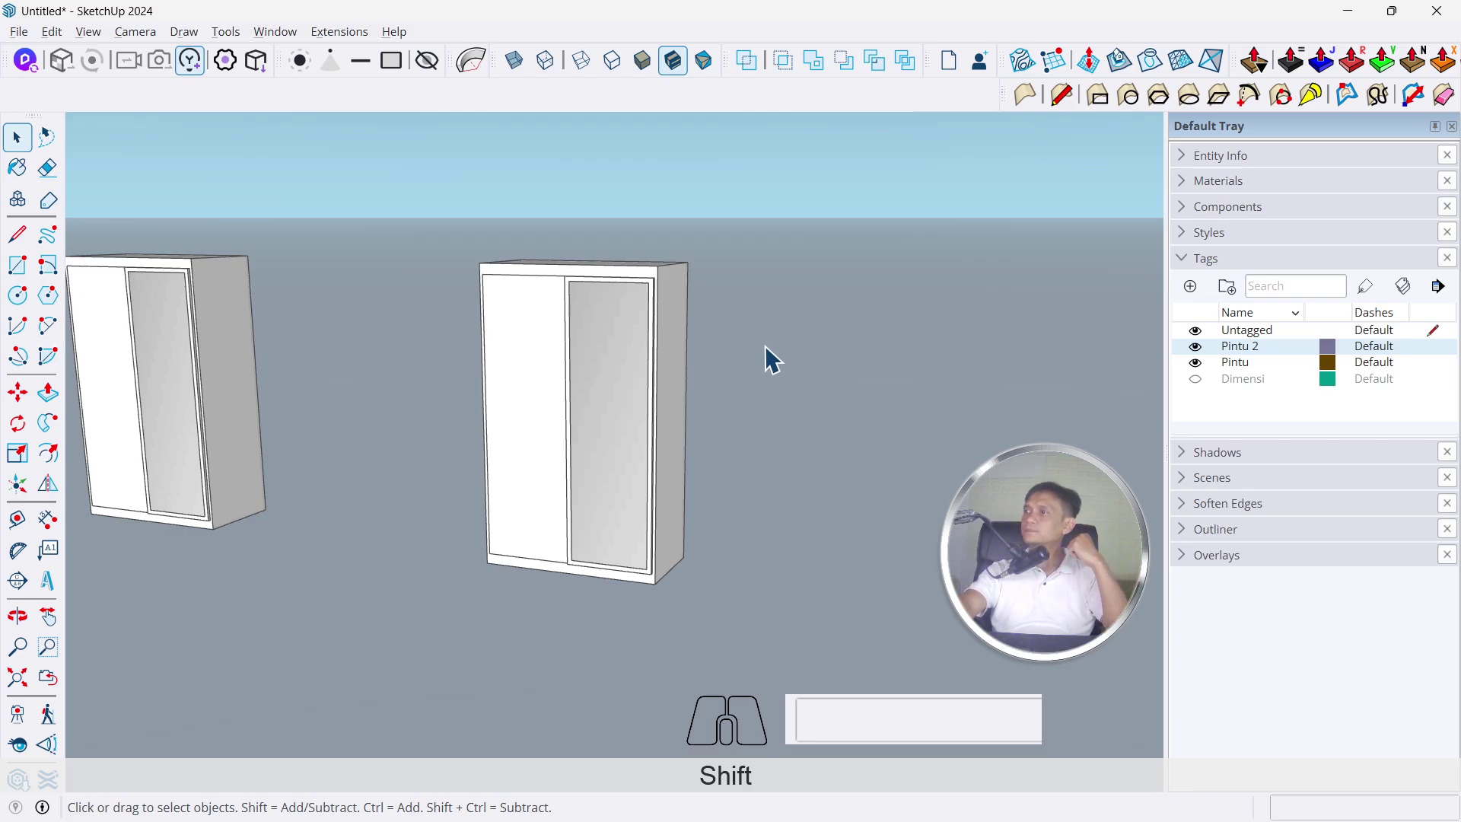
Frame both wardrobes, turn the Dimensi dimensions back on and select the left wardrobe
drag(733, 342, 834, 315)
middle_click(561, 350)
scroll(up, 3)
scroll(down, 3)
drag(565, 452, 702, 462)
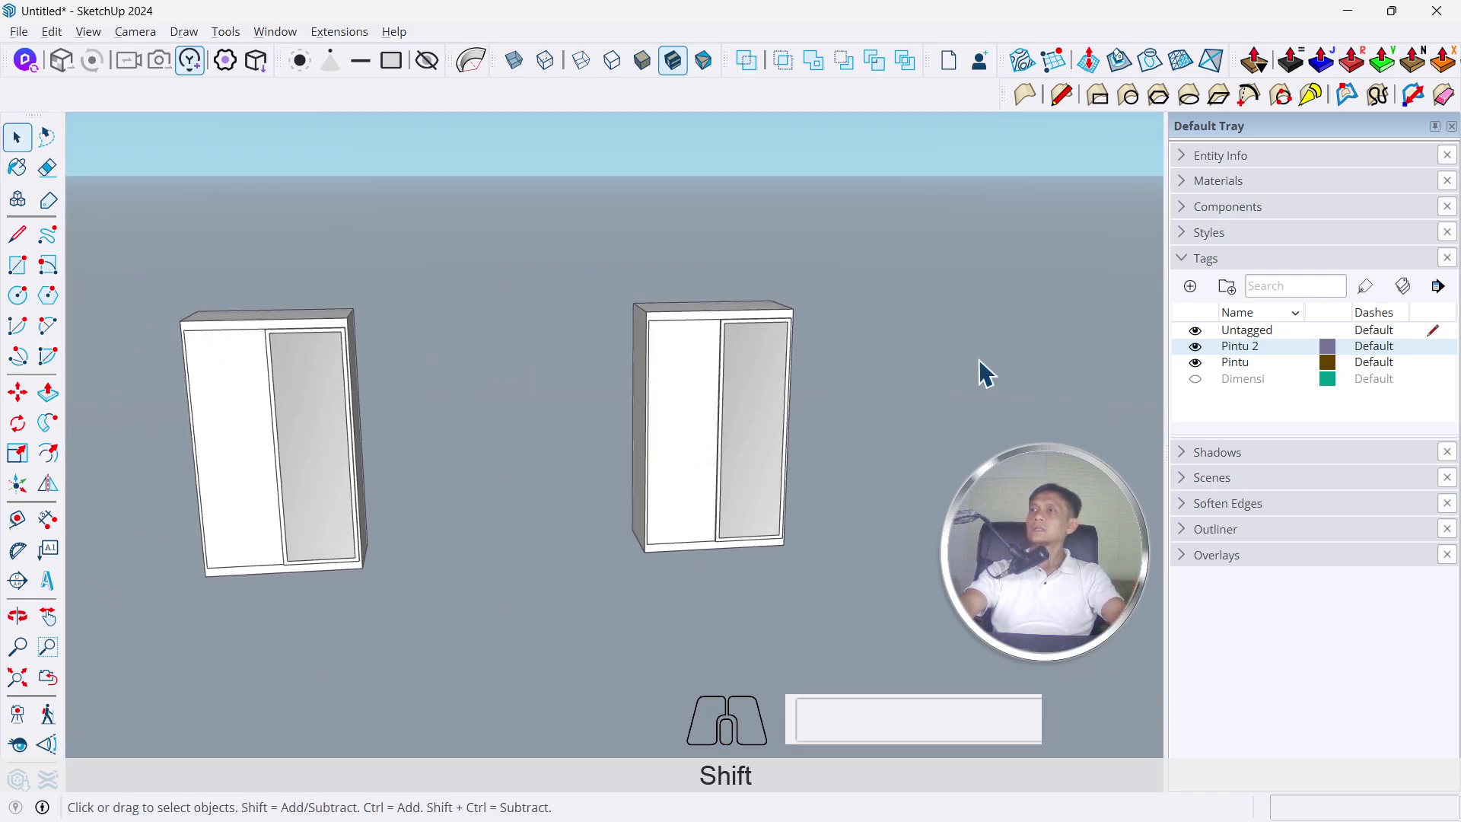
click(1210, 390)
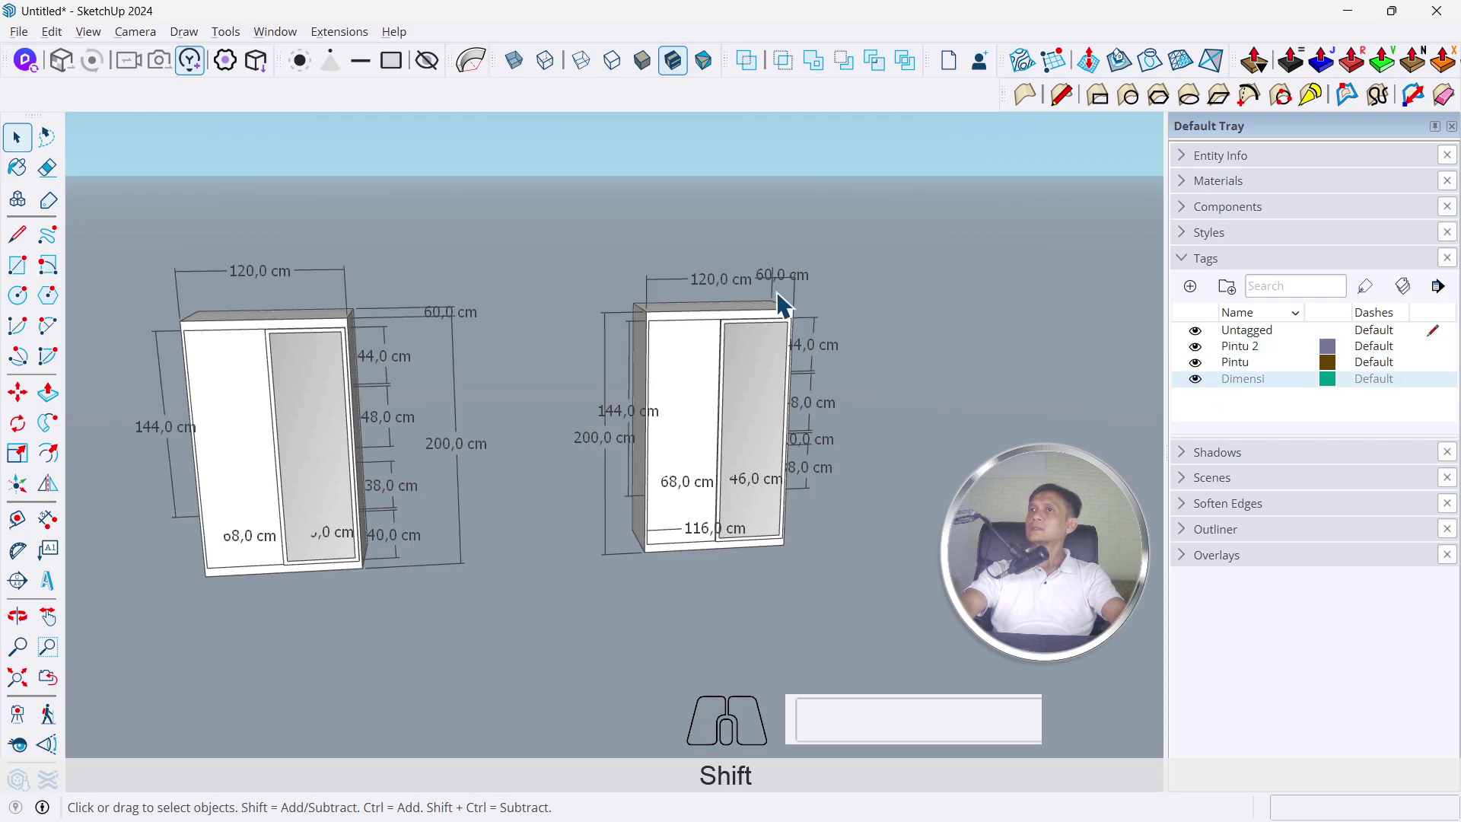
drag(507, 251, 143, 650)
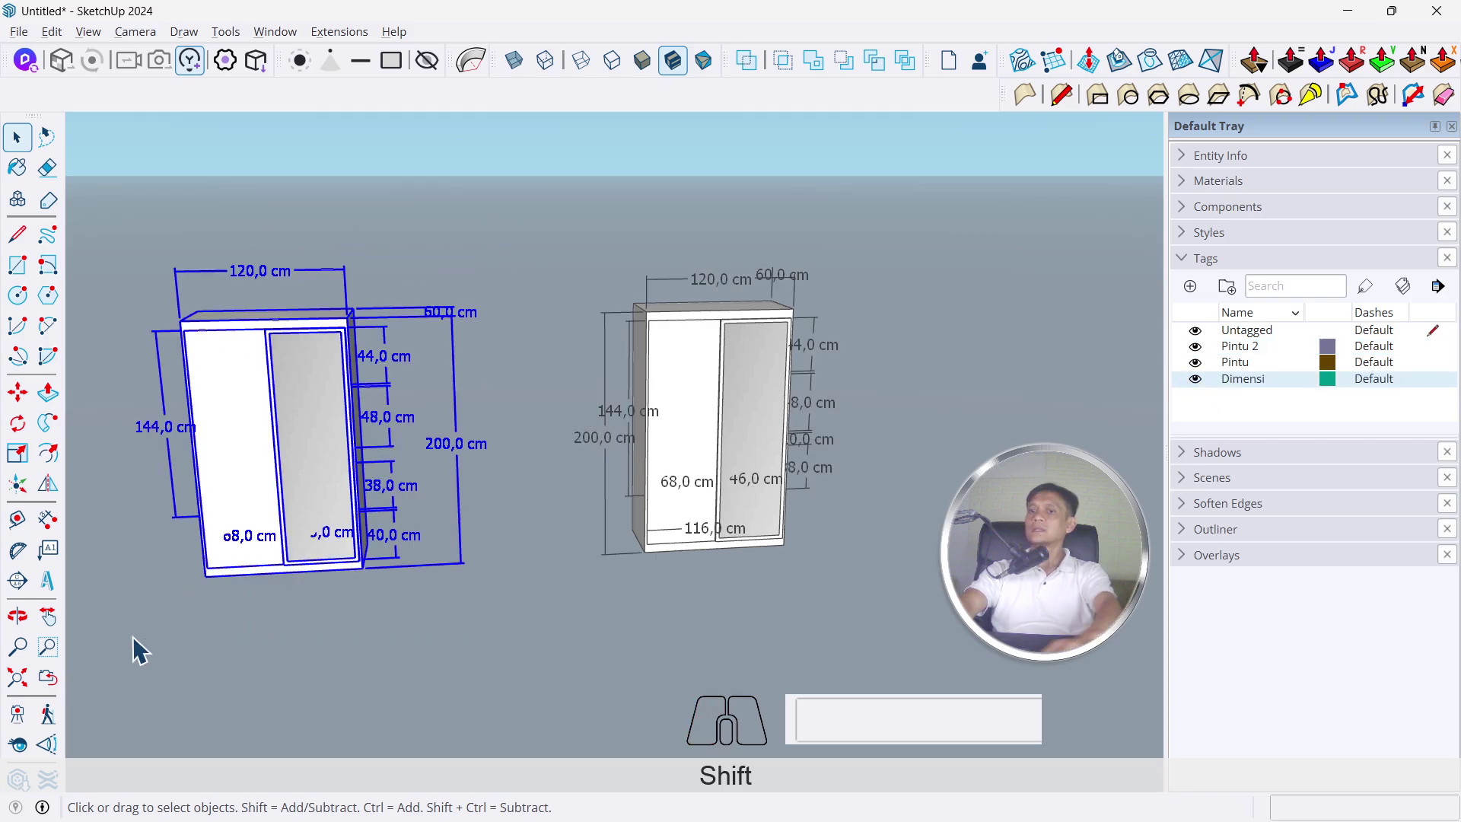
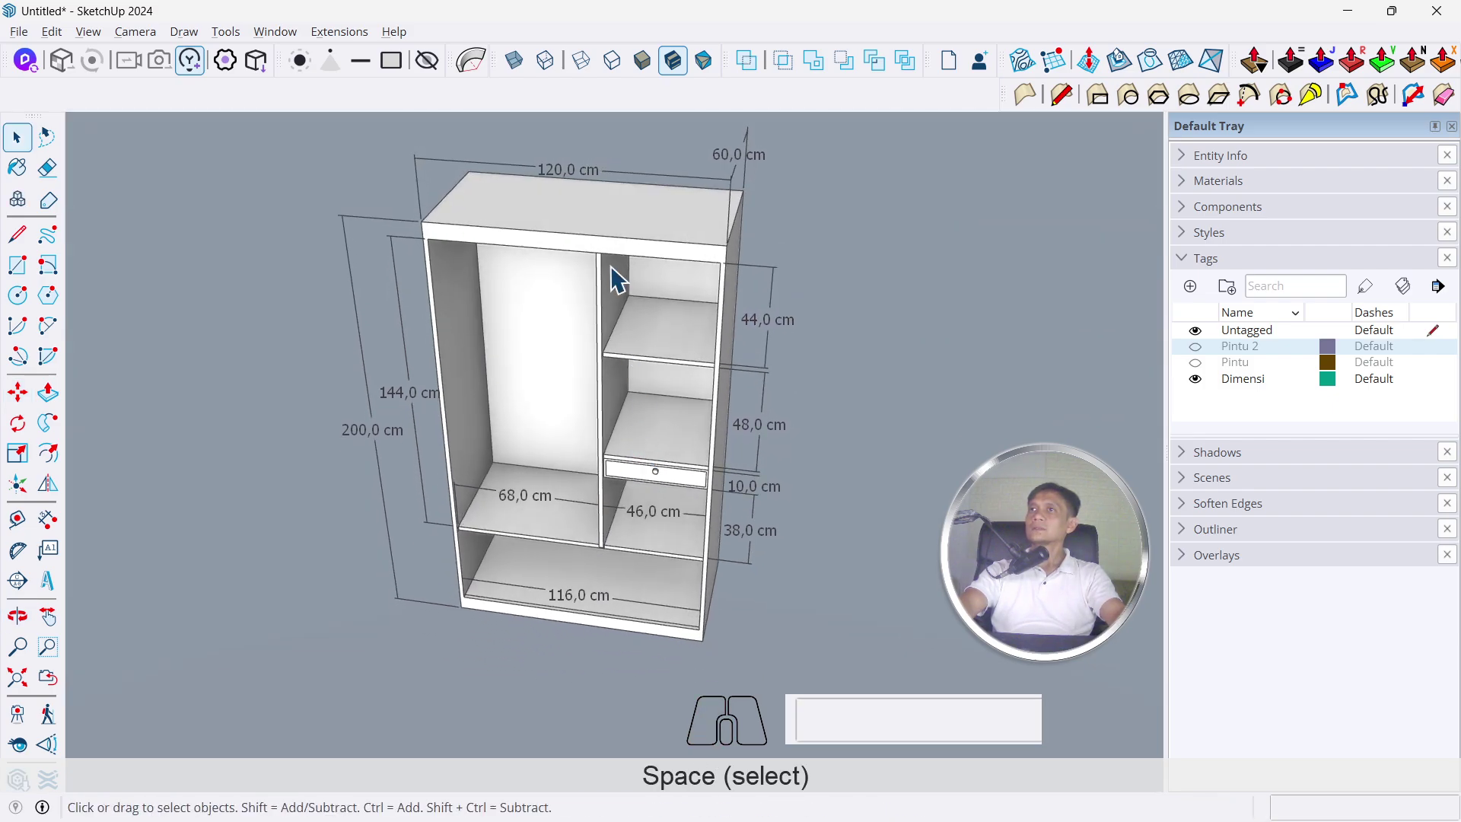
Select the wardrobe top and enter the wardrobe group to edit it
click(605, 222)
click(604, 222)
click(546, 215)
middle_click(547, 215)
key(f)
key(space)
double_click(532, 209)
Offset the top panel's outline by 2 cm
drag(582, 171, 527, 207)
key(f)
click(450, 226)
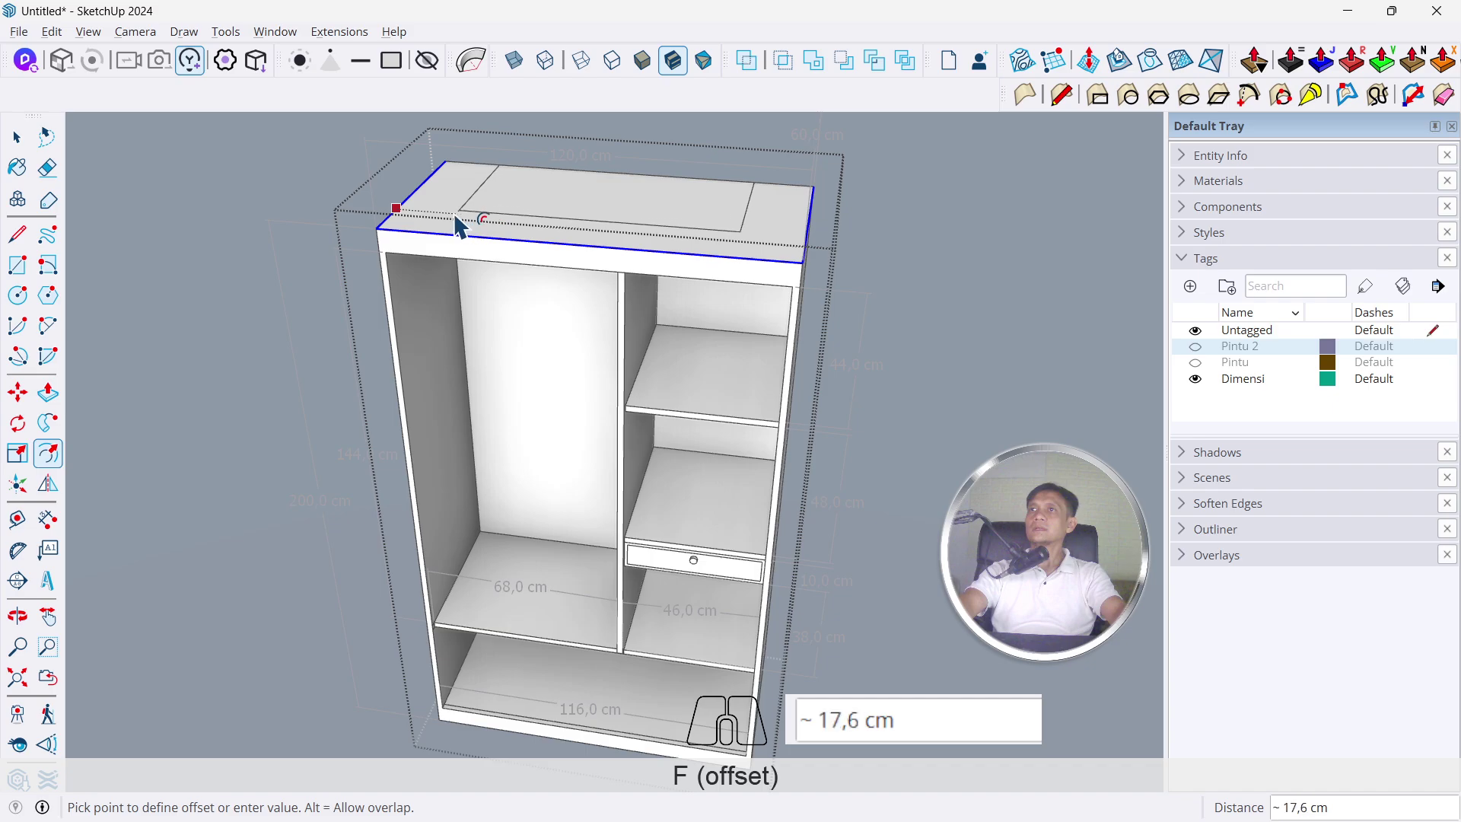
key(2)
key(Return)
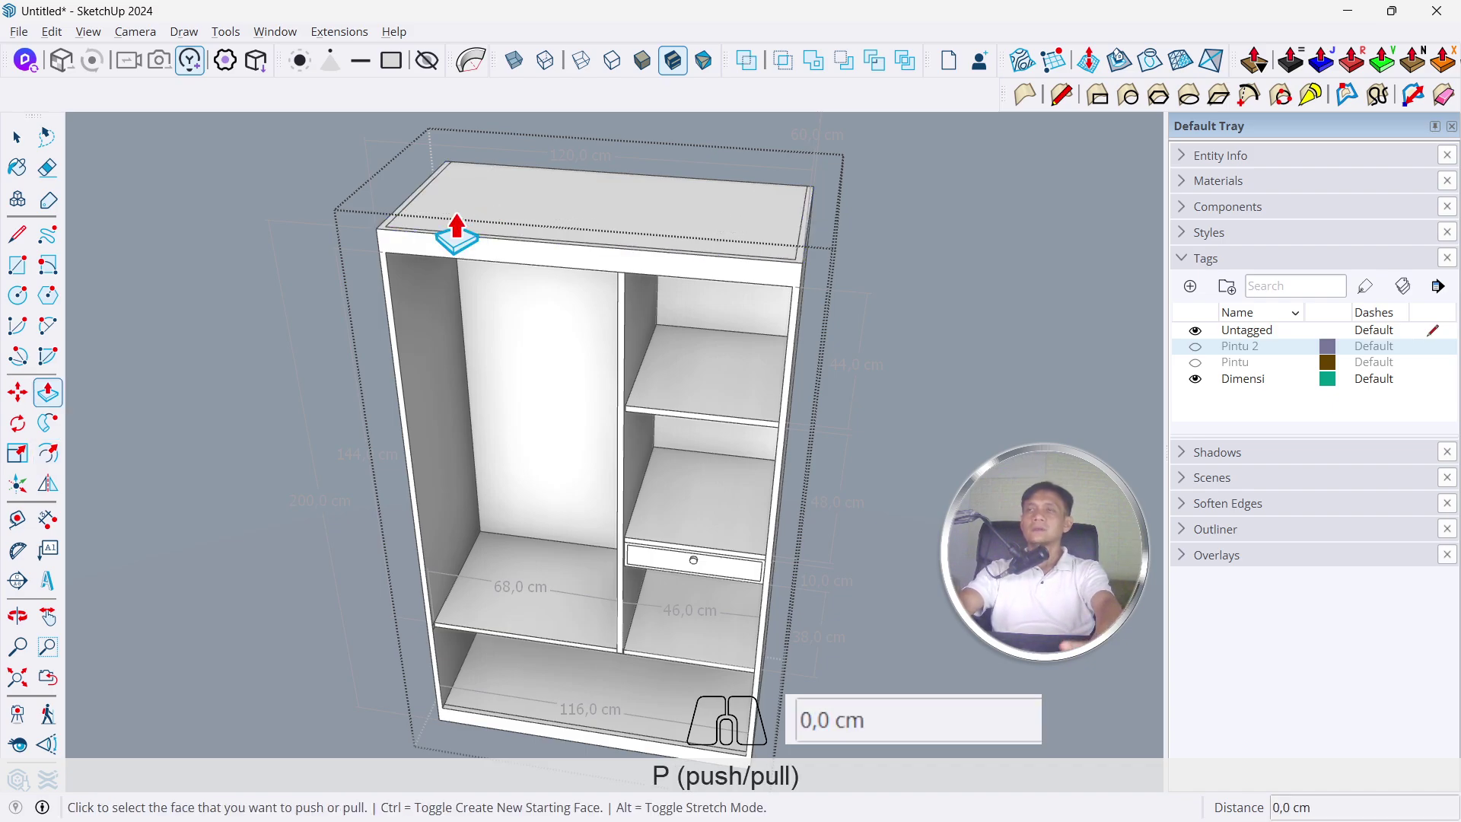
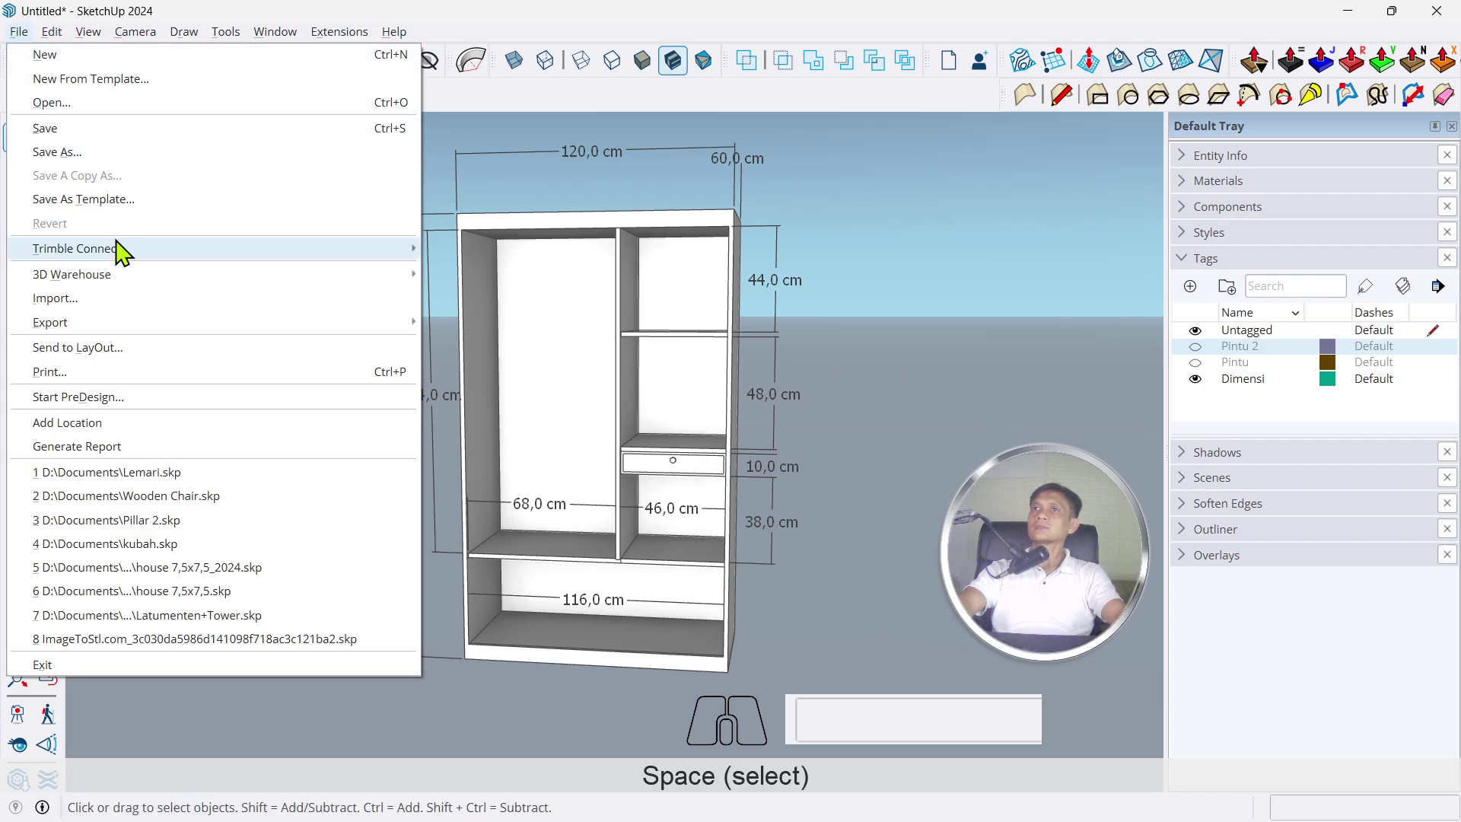
Name the PDF export file 'lemari 1' in the Export 2D Graphic dialog
click(157, 338)
click(486, 363)
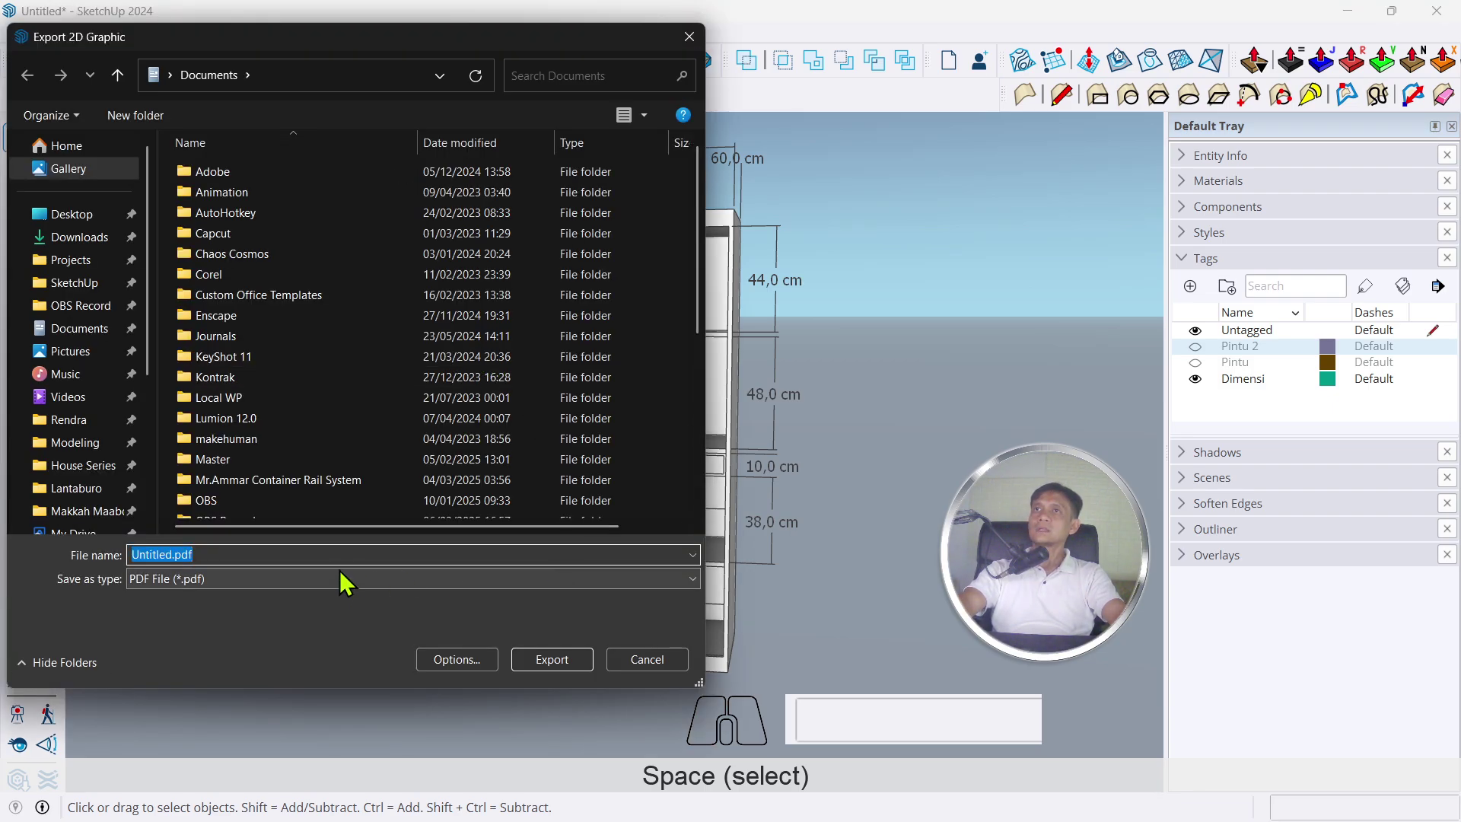
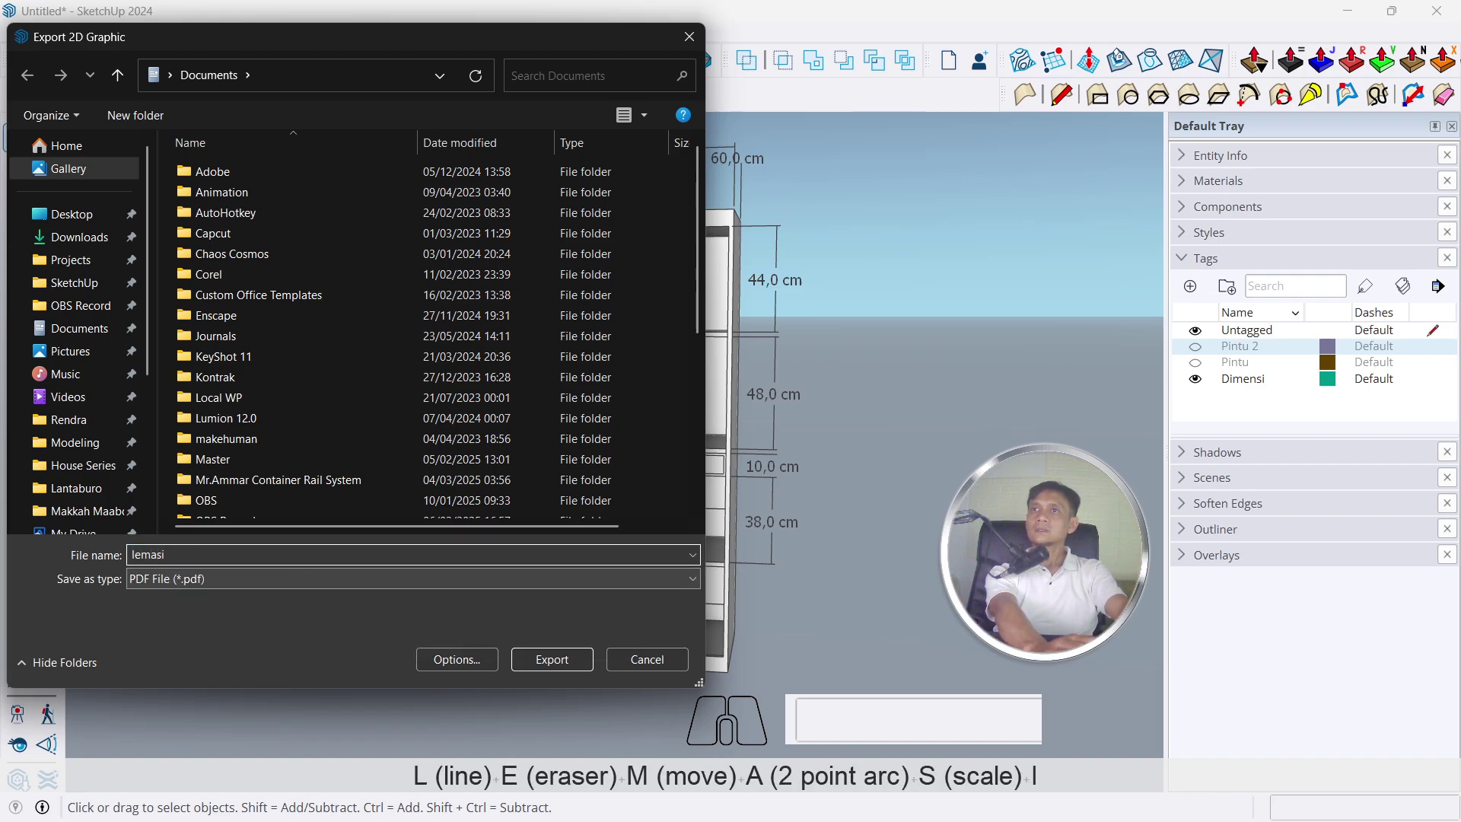
key(BackSpace)
key(BackSpace)
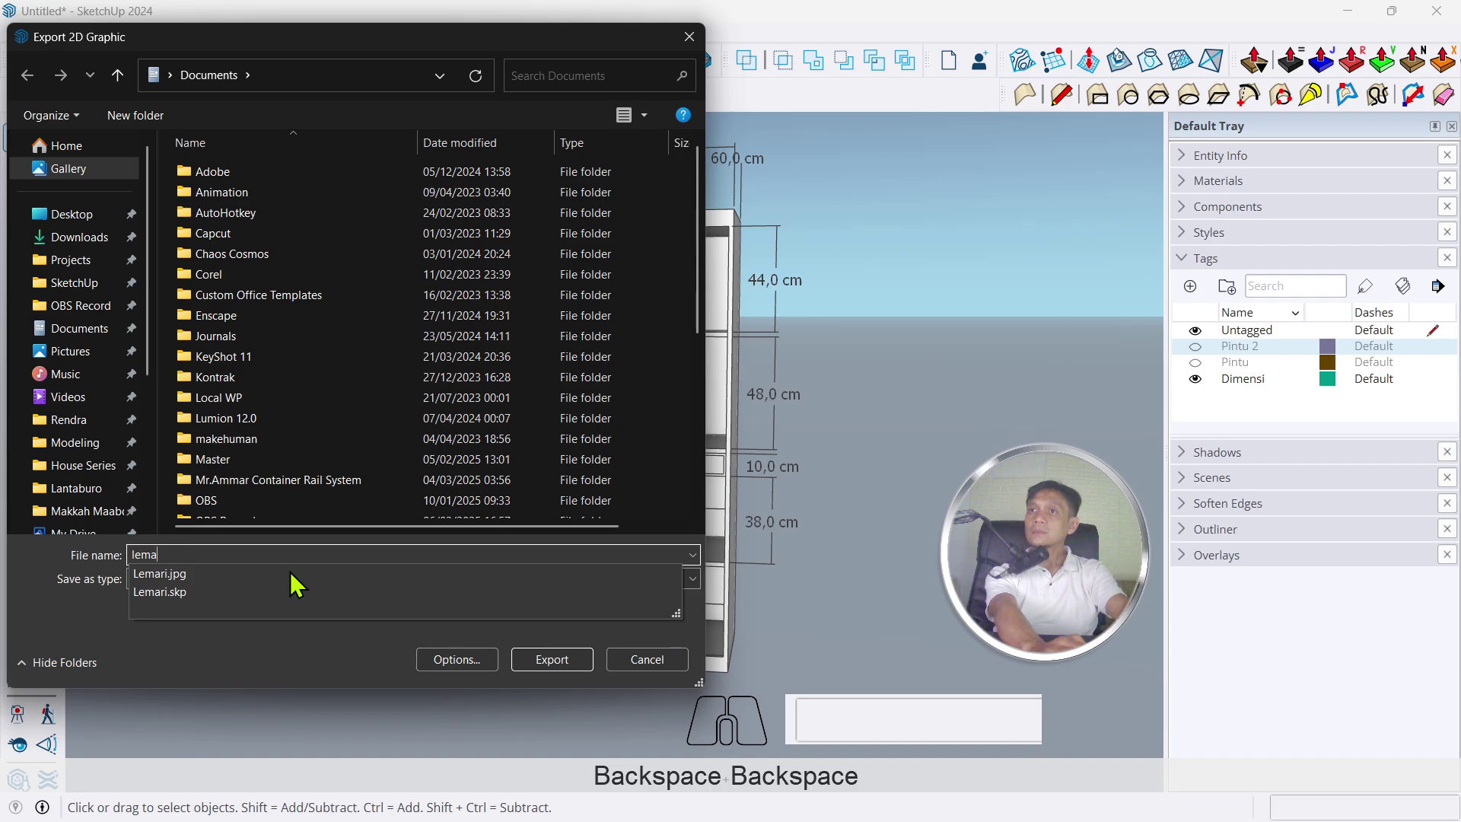
key(space)
key(1)
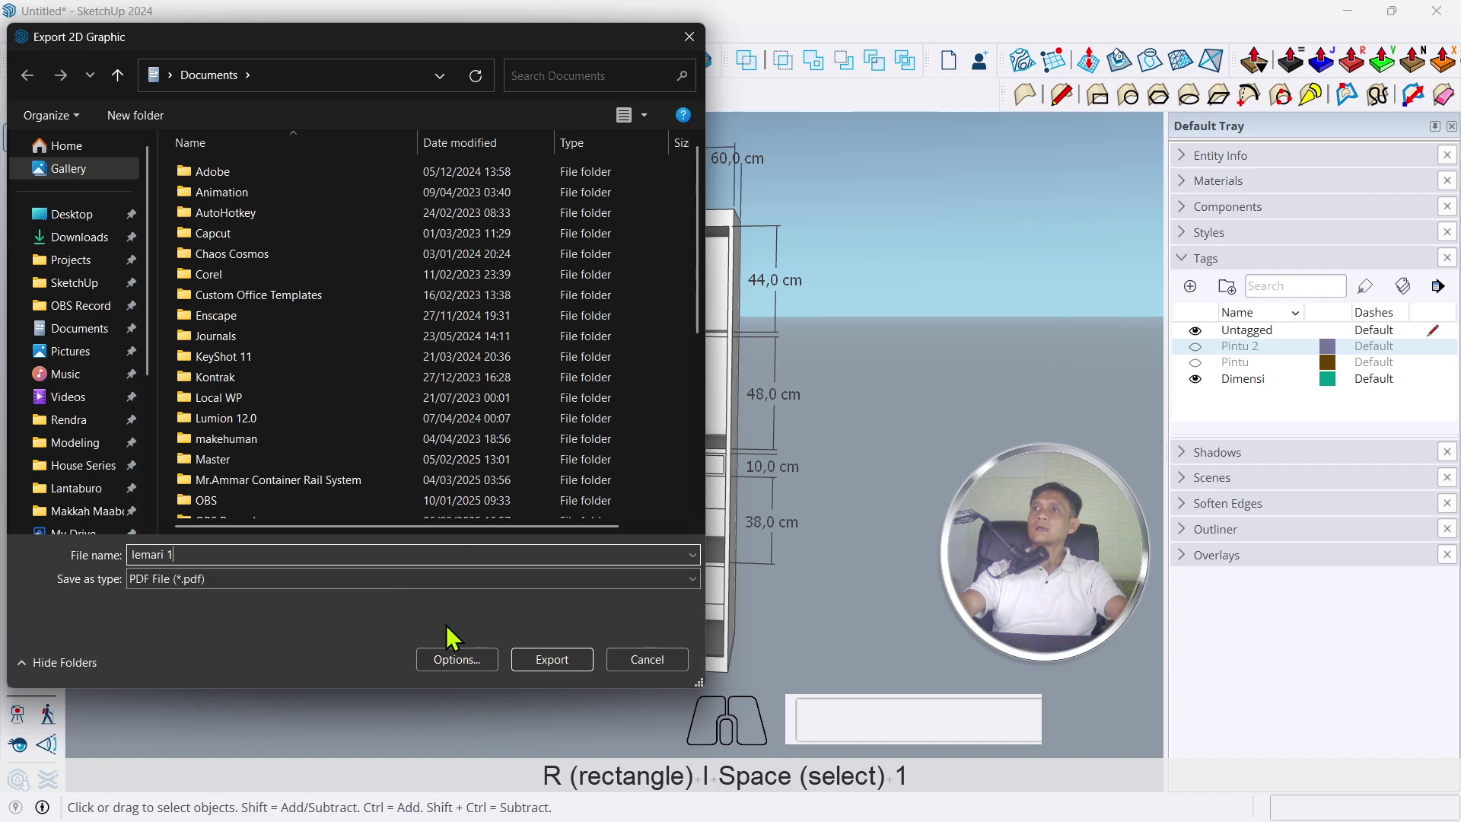
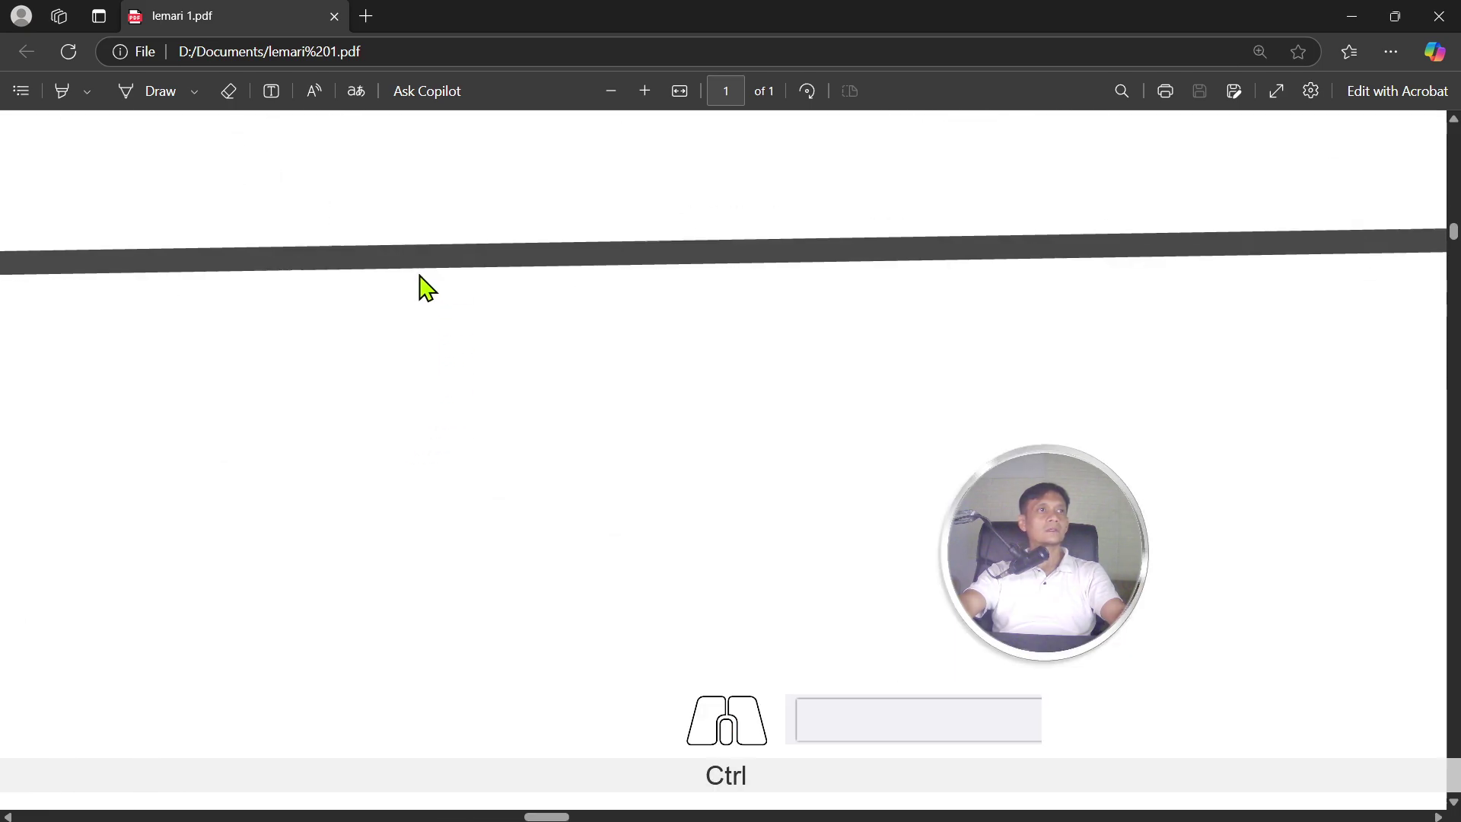
Scroll and fit the lemari 1.pdf page in Edge, then close it and return to SketchUp
scroll(down, 3)
scroll(down, 3)
middle_click(431, 287)
middle_click(527, 291)
middle_click(526, 292)
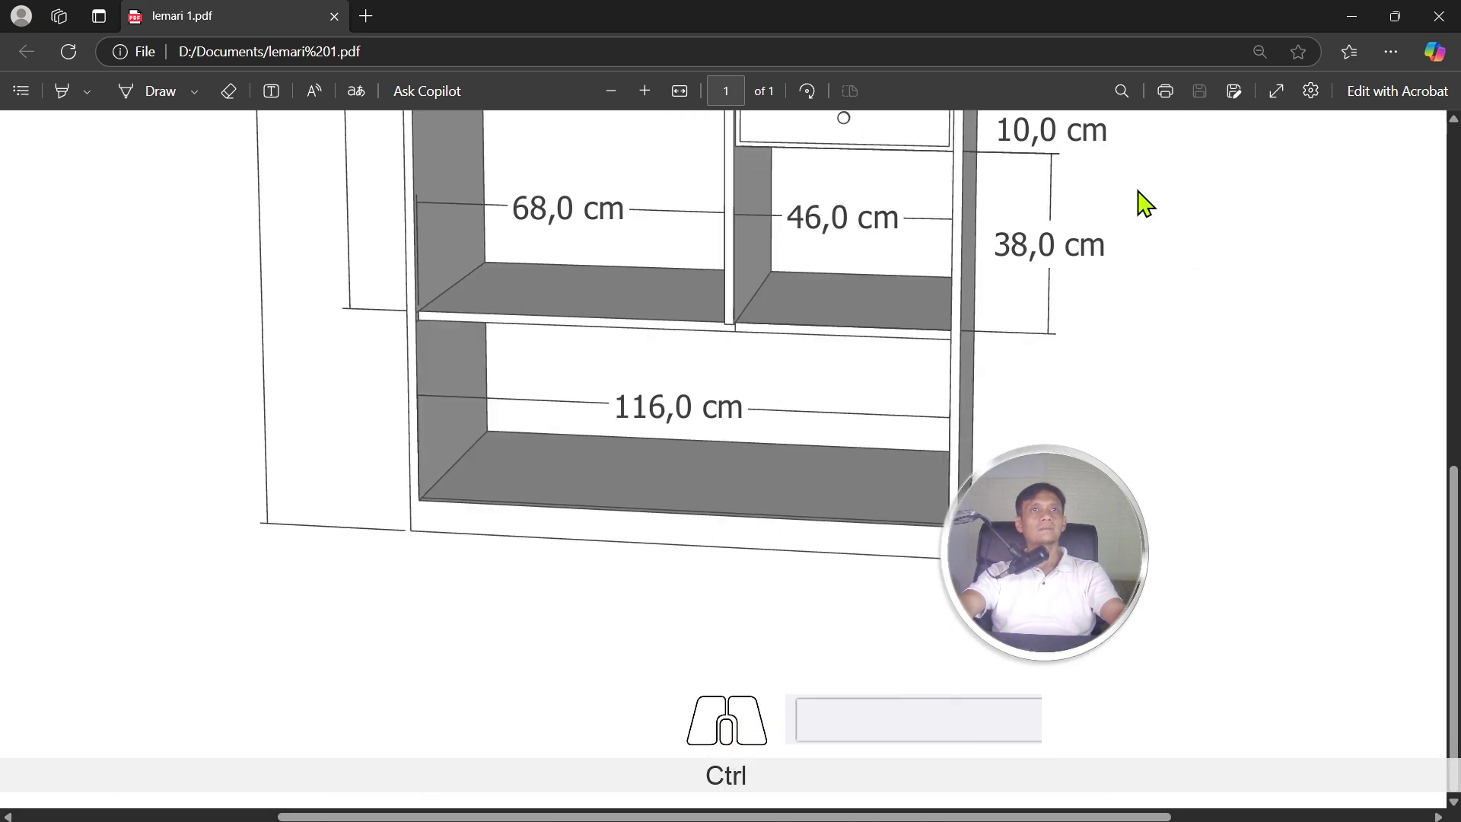
click(1293, 106)
click(1070, 149)
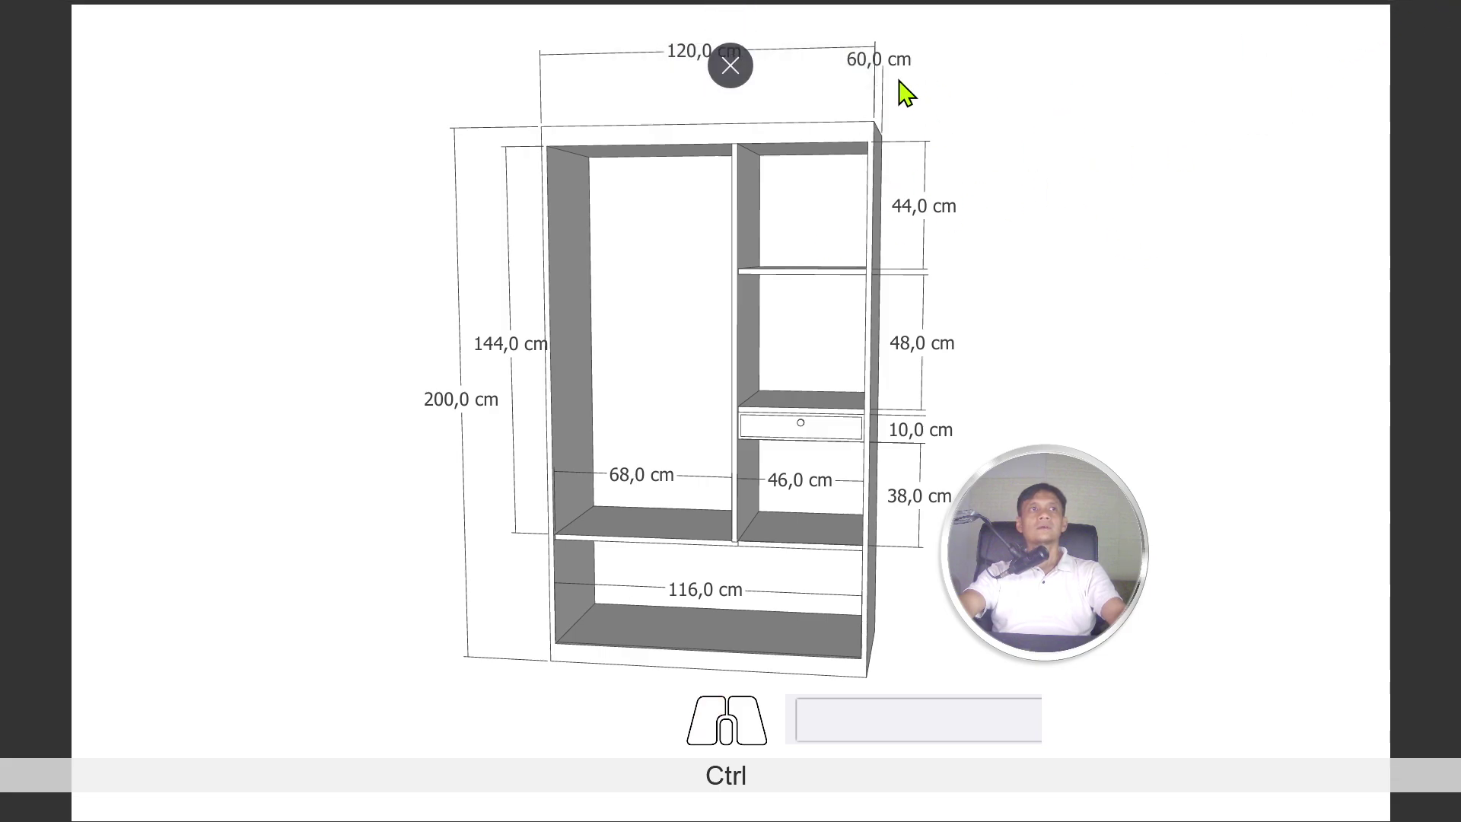
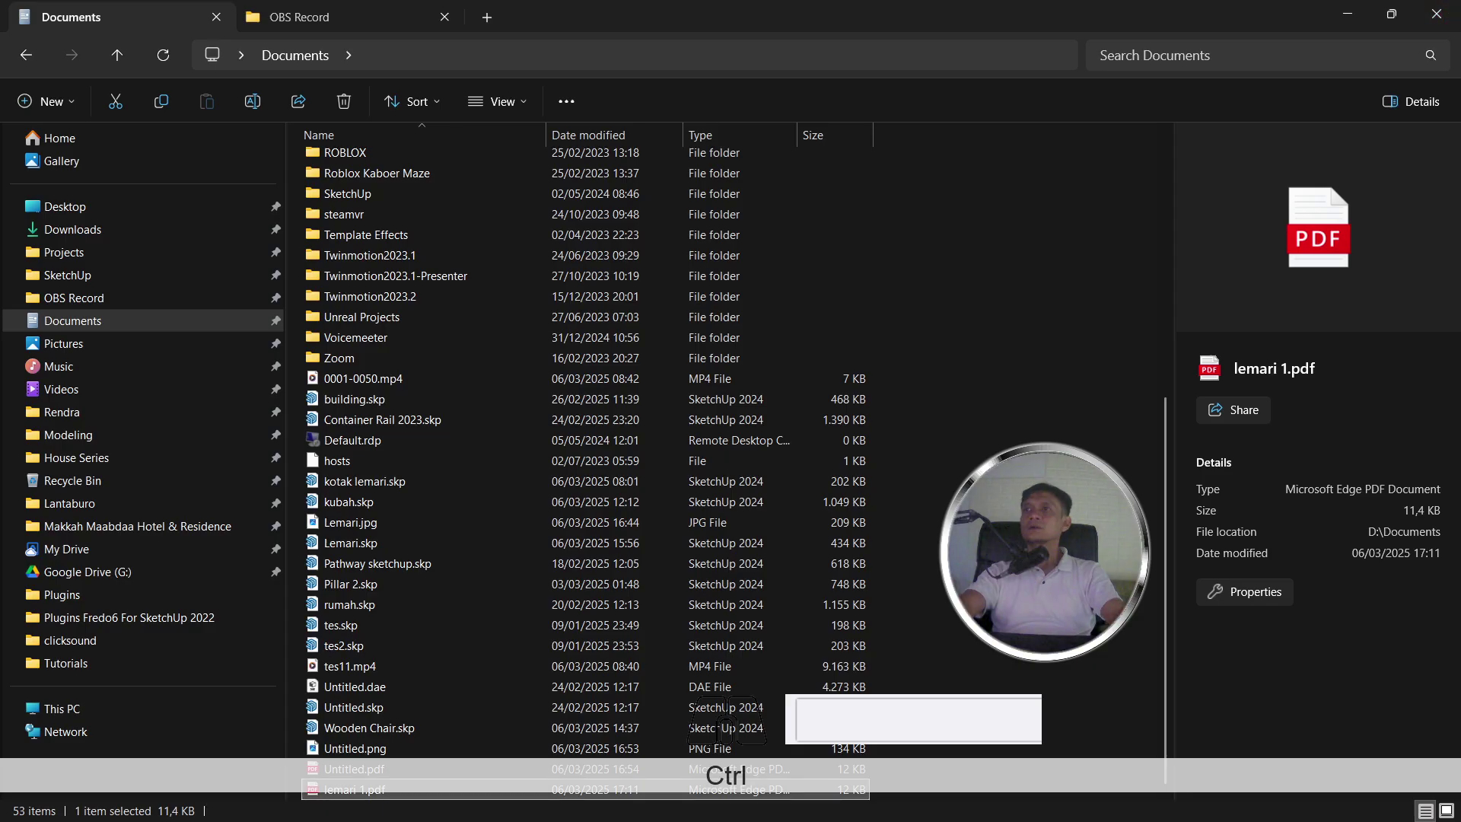
key(alt+Tab)
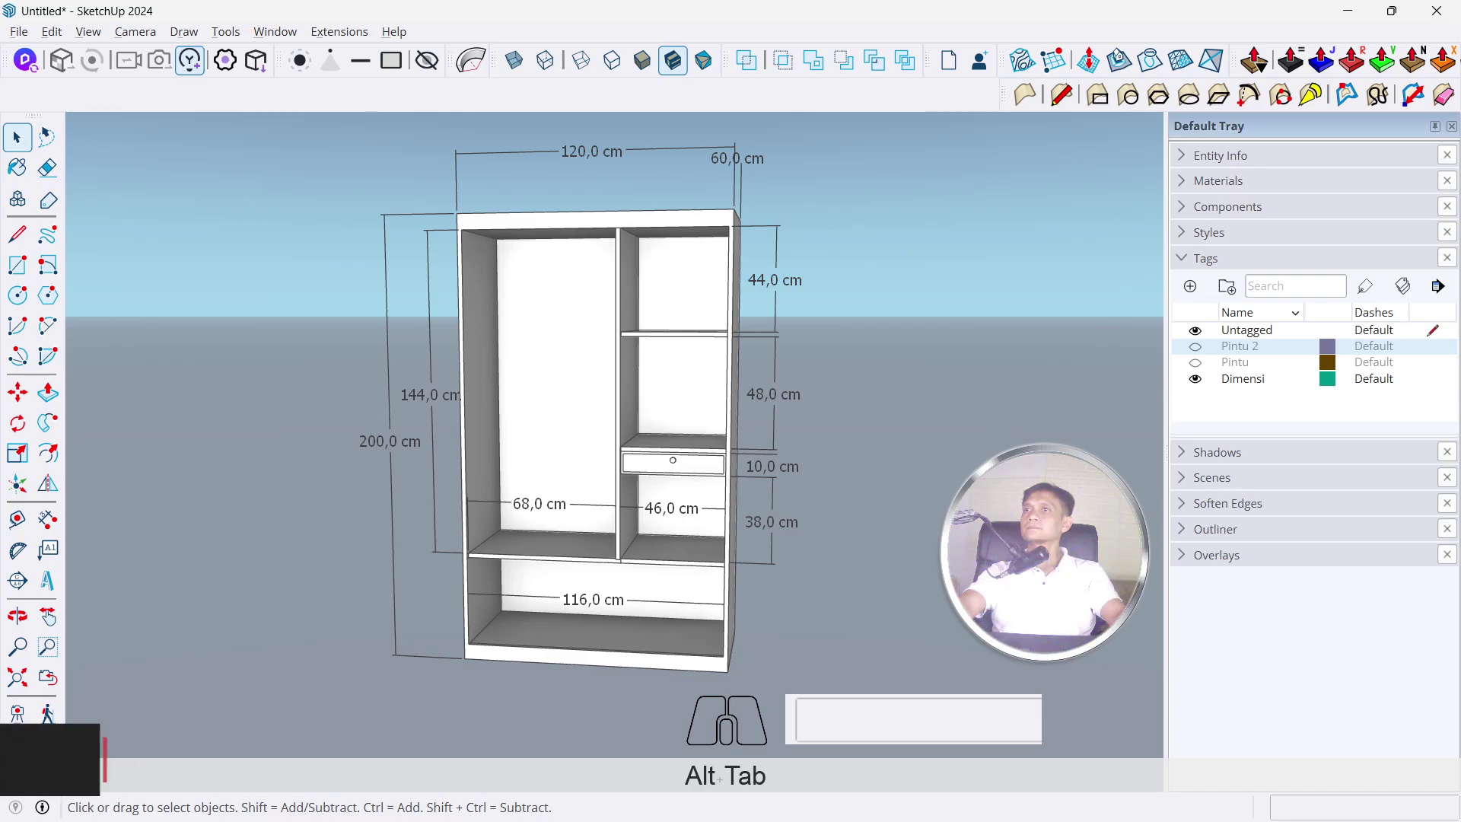
Start a 2D Graphic export as JPEG 'lemari 1', sizing the image to the current view
click(33, 43)
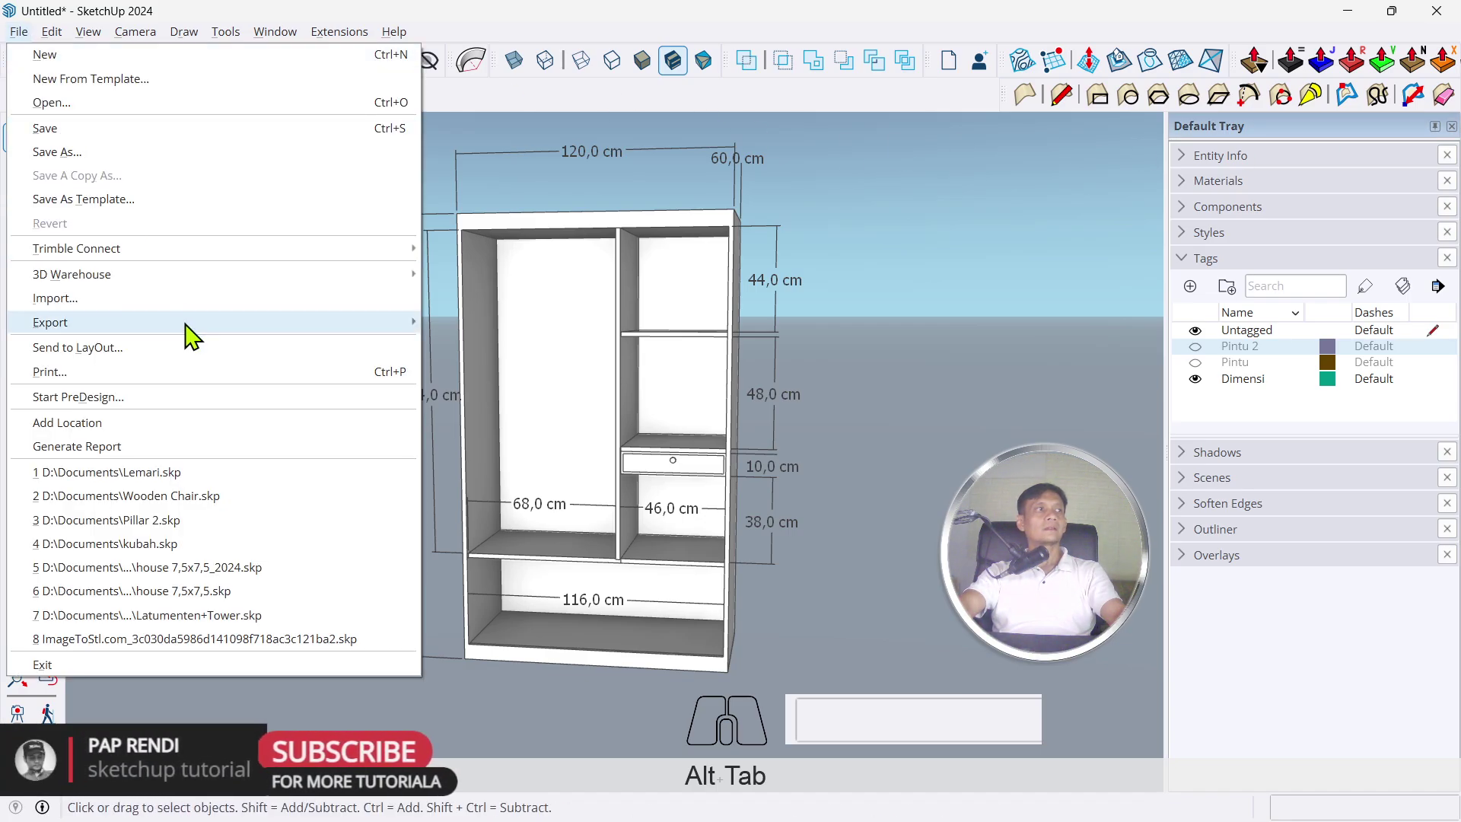
click(527, 366)
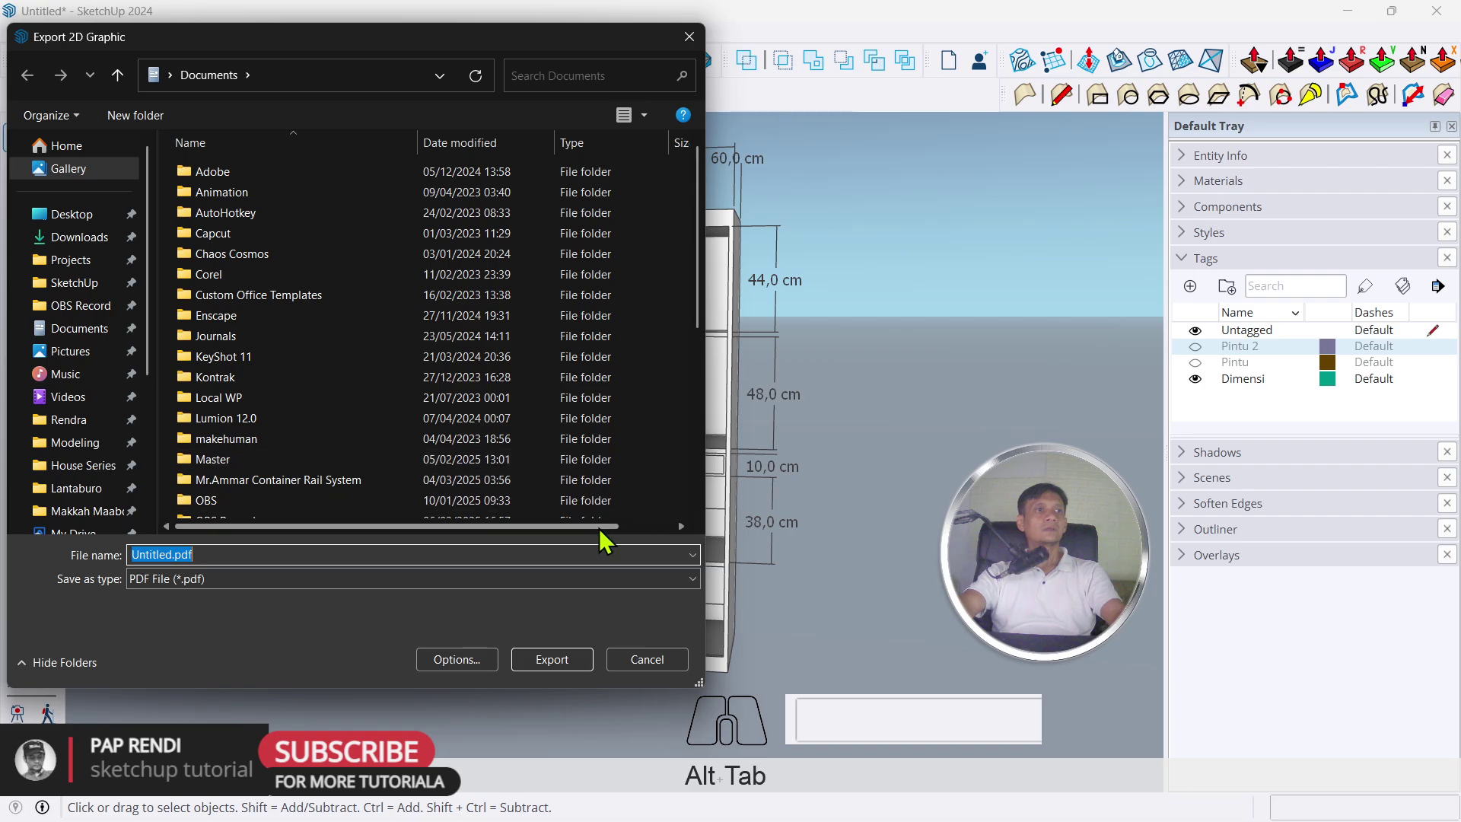
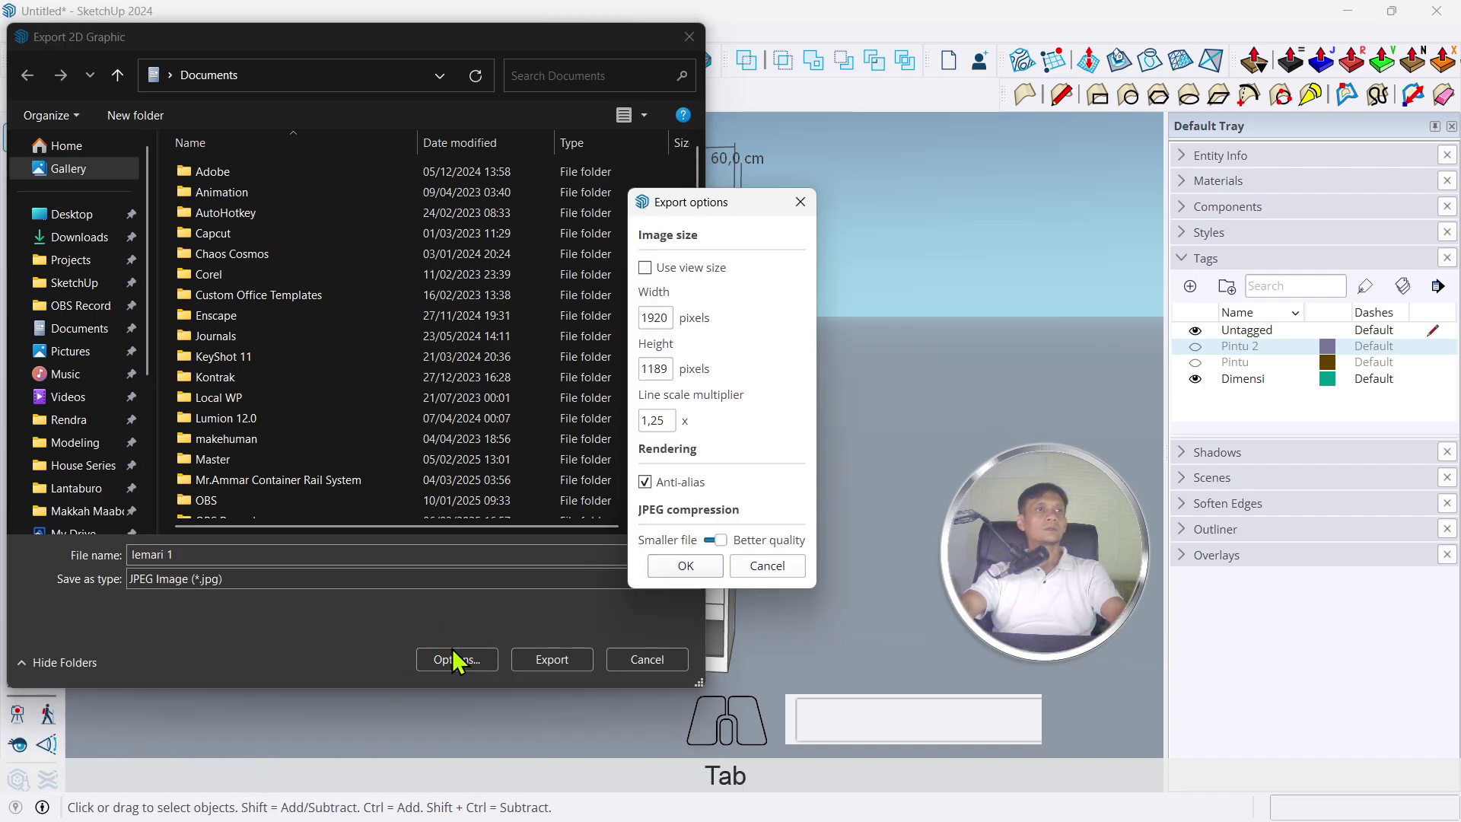
click(689, 287)
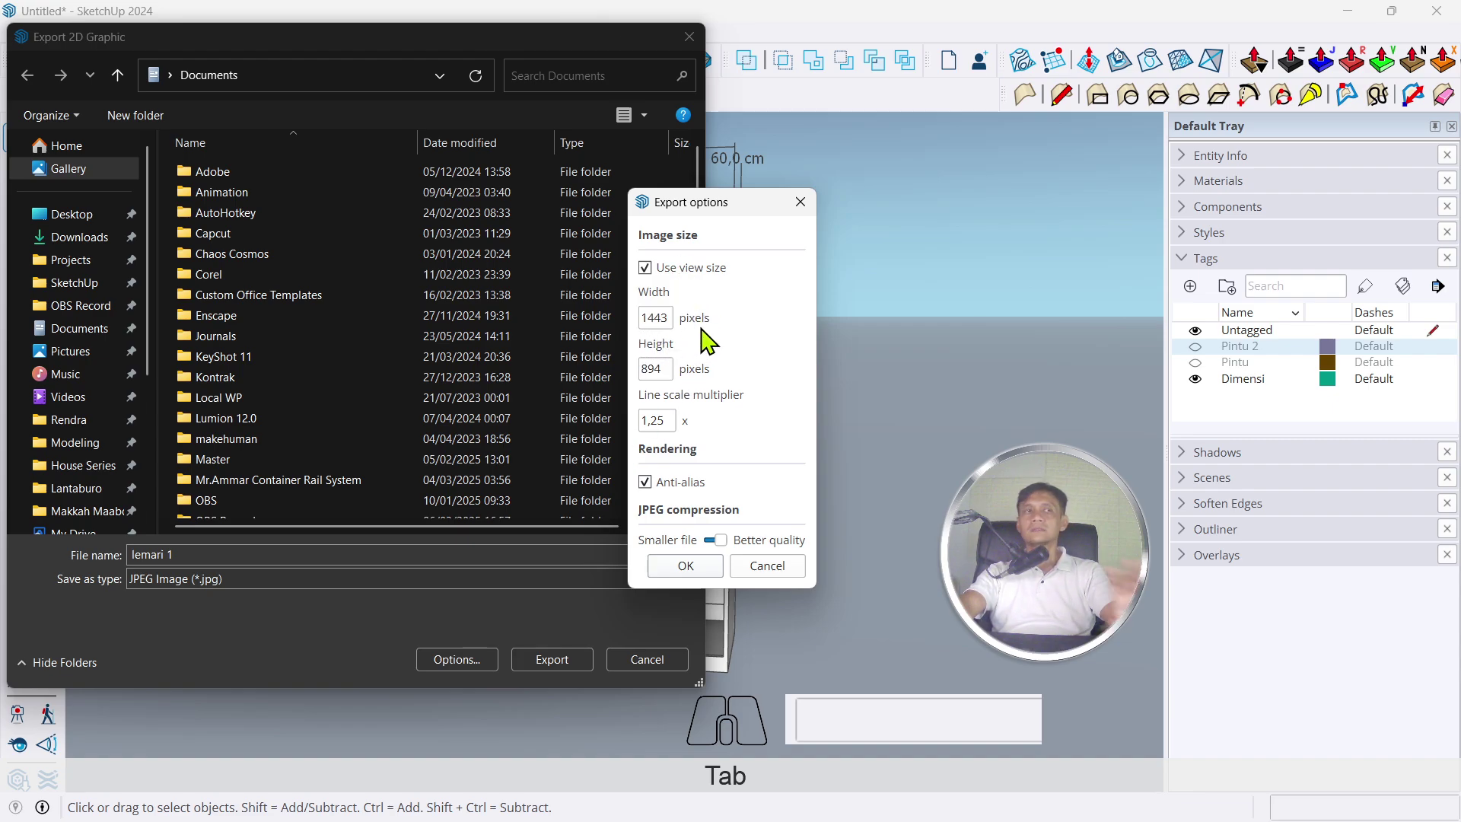
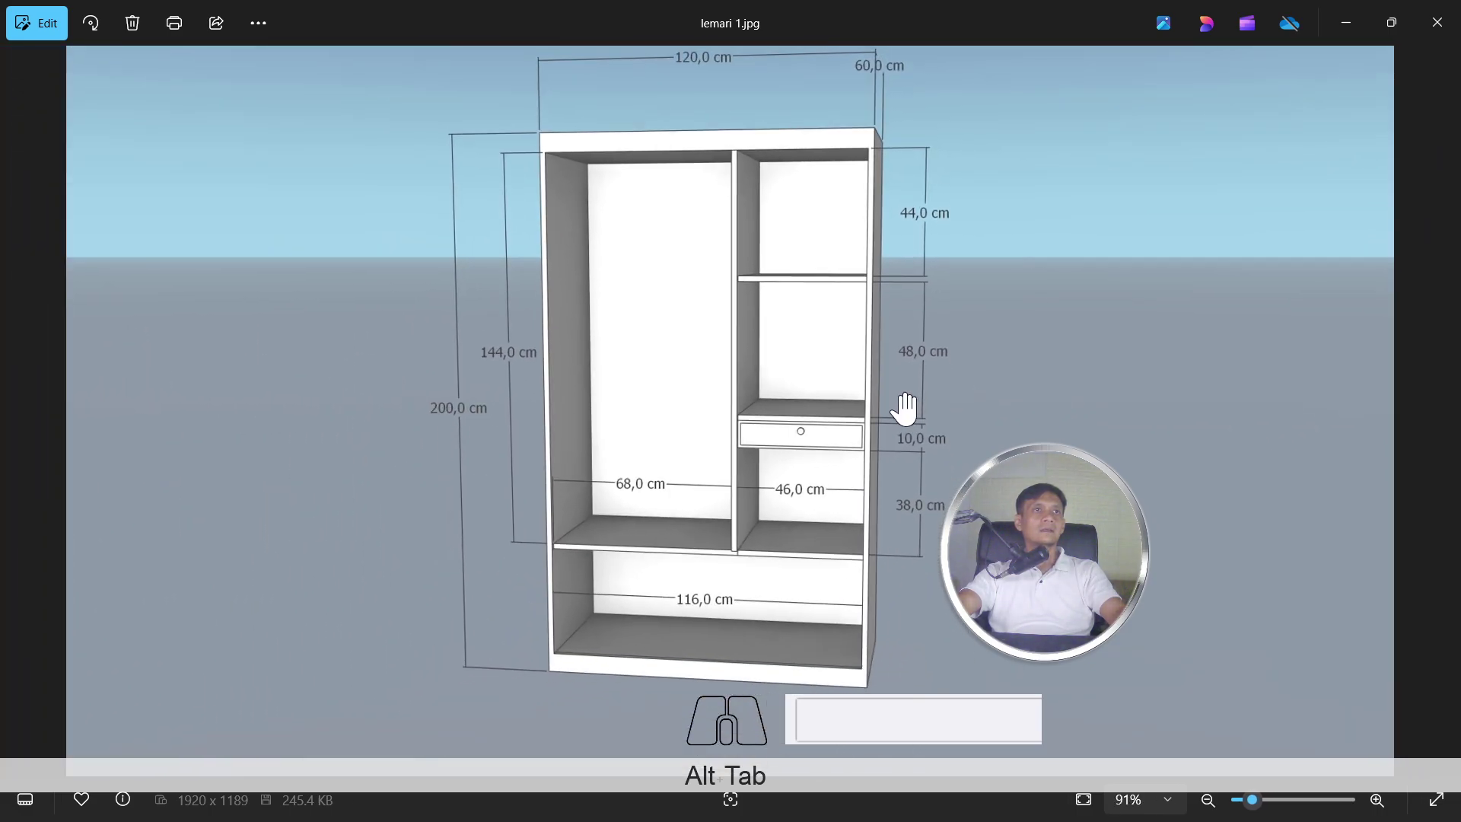
Look over the exported lemari 1.jpg in Photos
middle_click(907, 407)
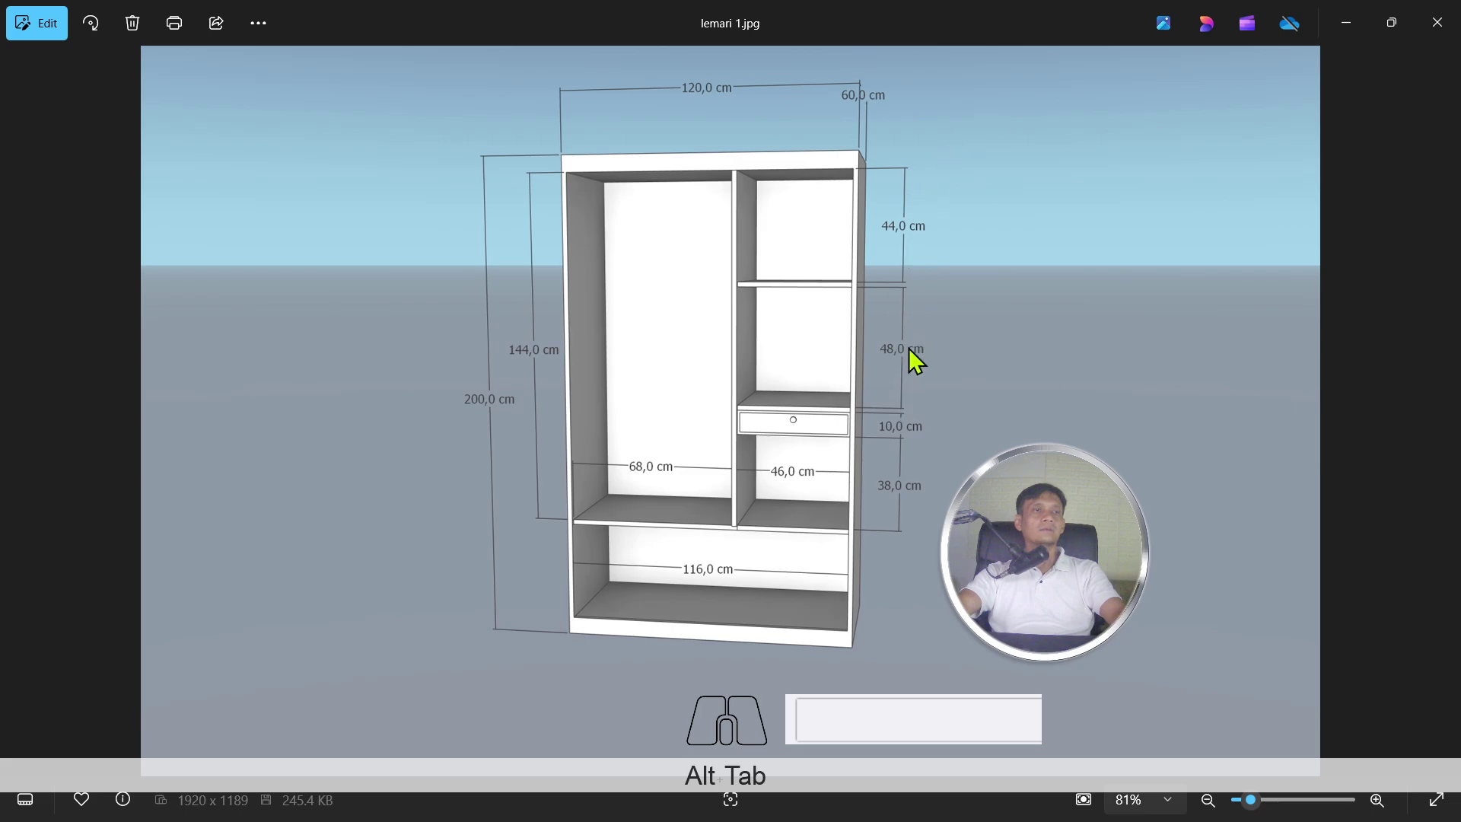
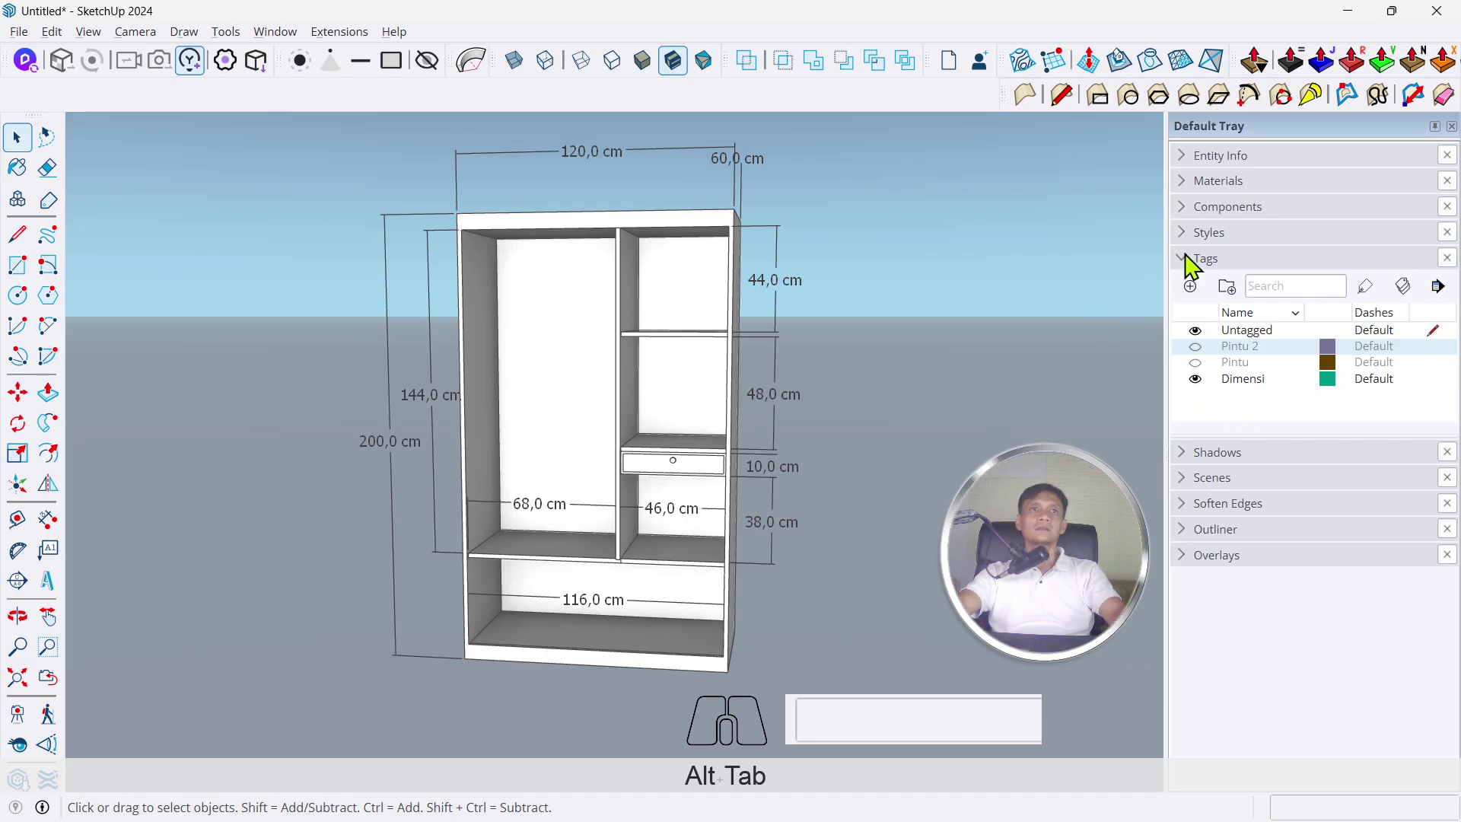
Turn off Sky and Ground in the Styles background settings for a plain grey backdrop
click(1201, 275)
click(1212, 246)
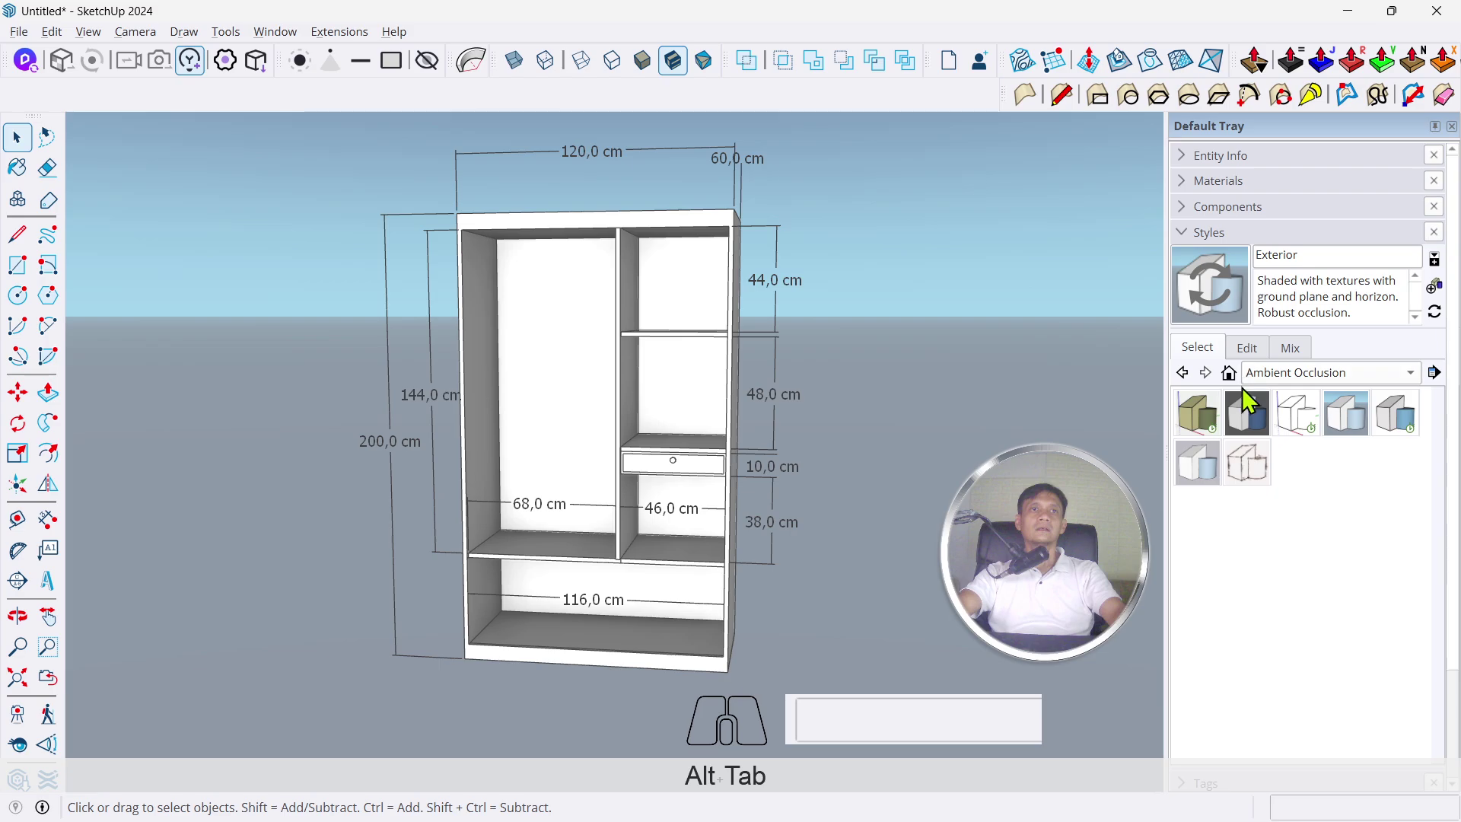
click(1263, 363)
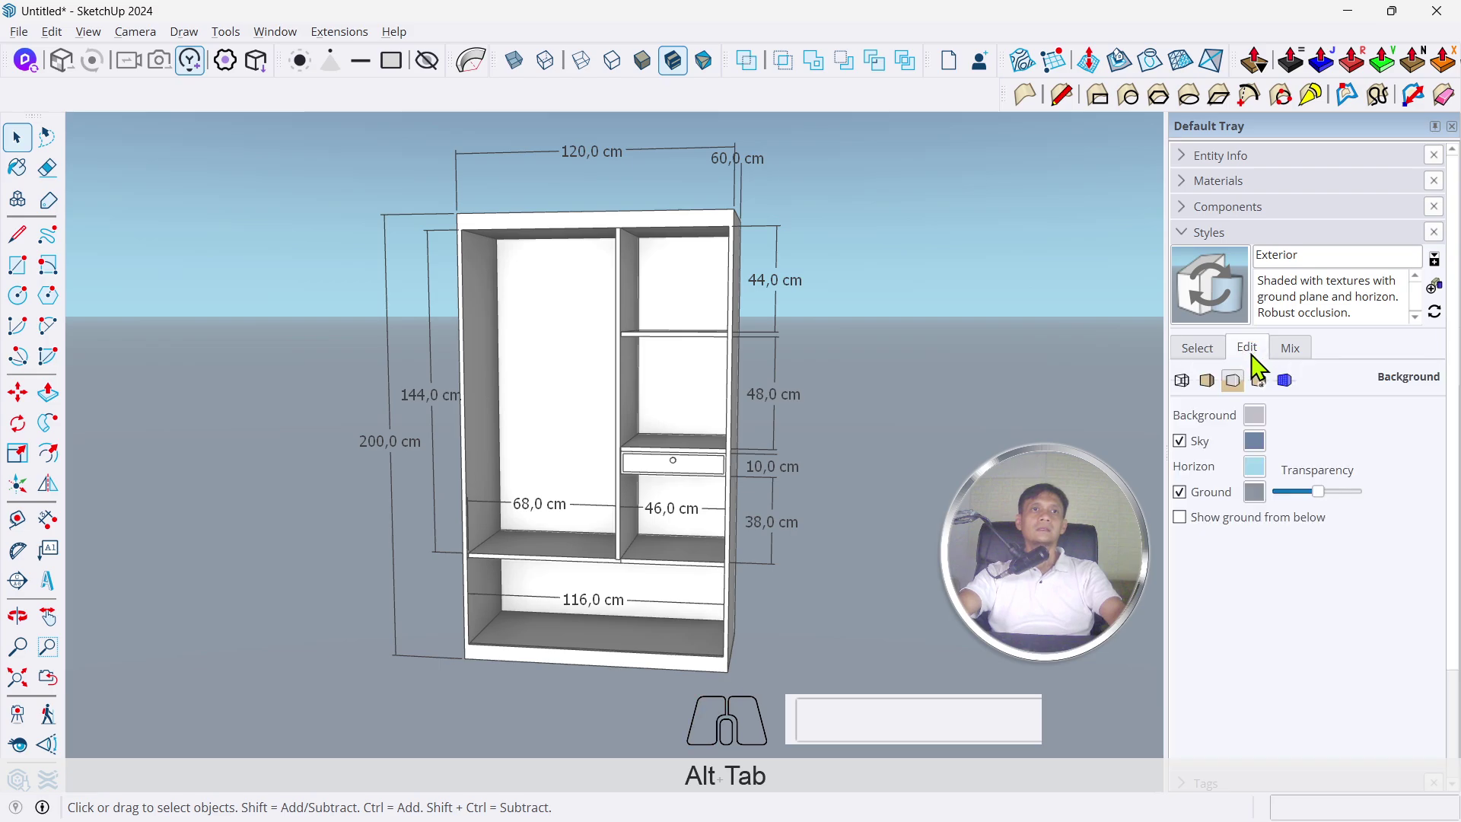
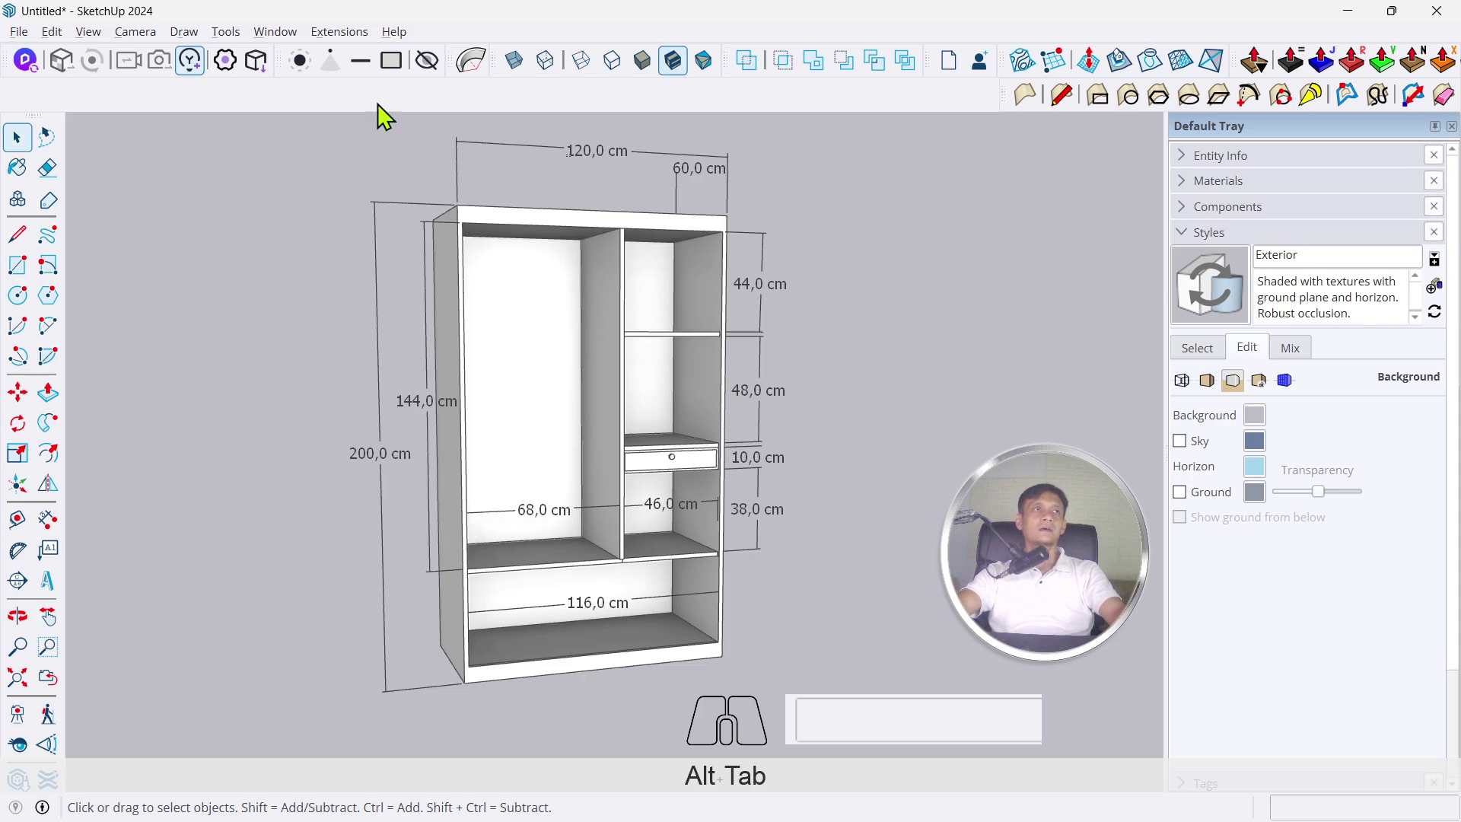
click(21, 46)
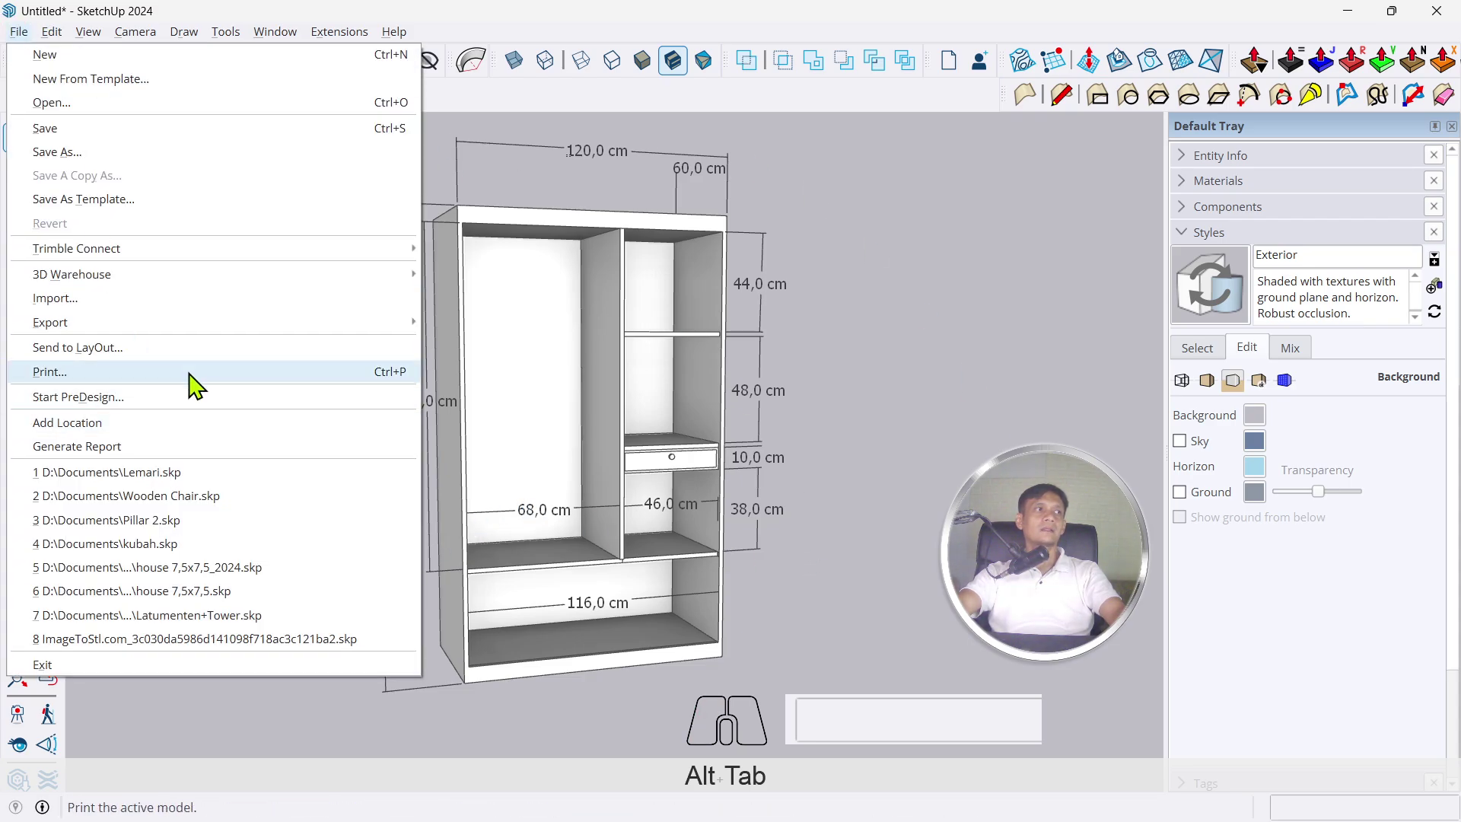
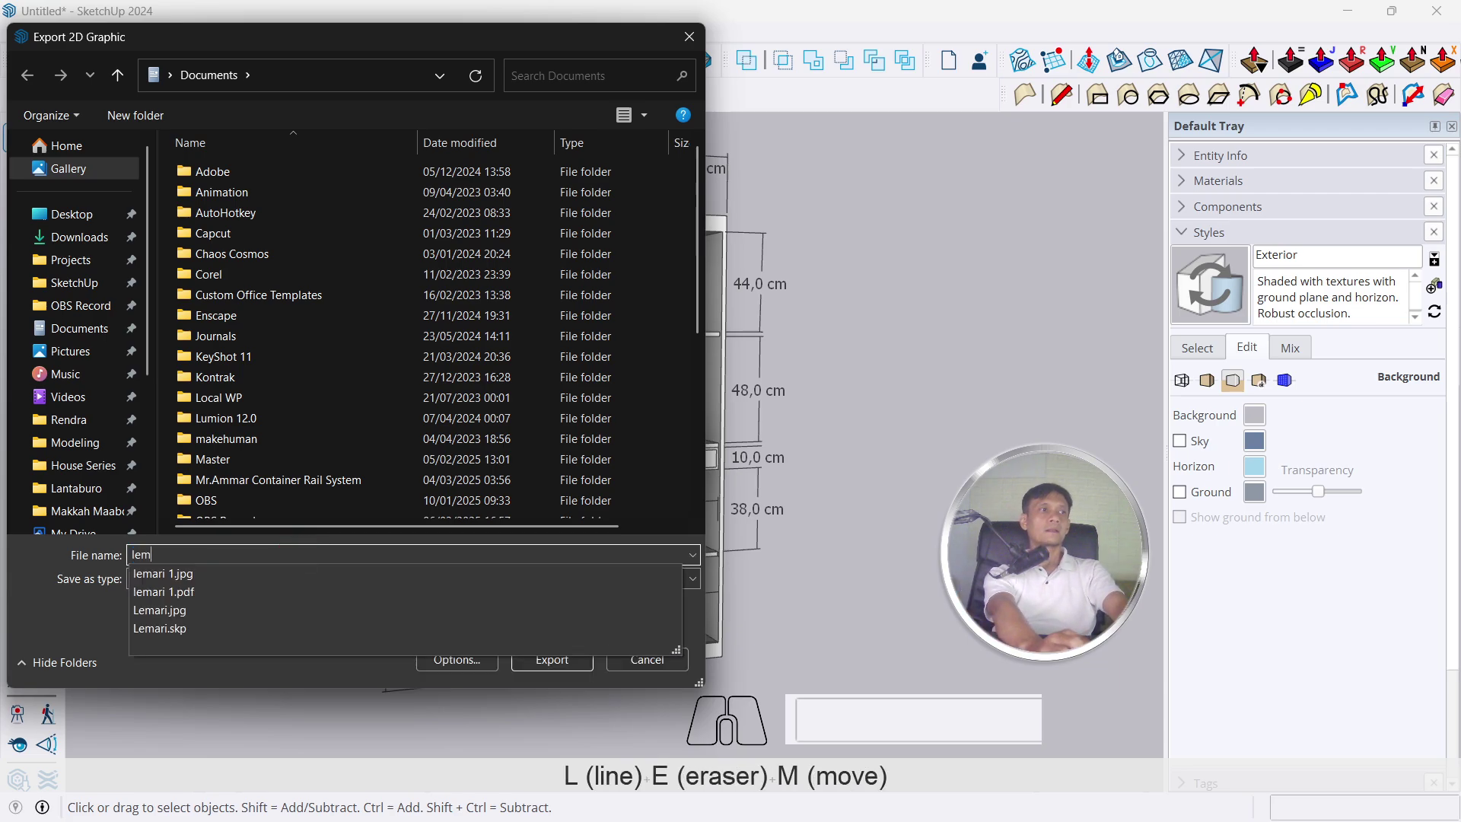
Export a PNG named 'lemari 1' with Transparent background enabled
key(space)
key(Tab)
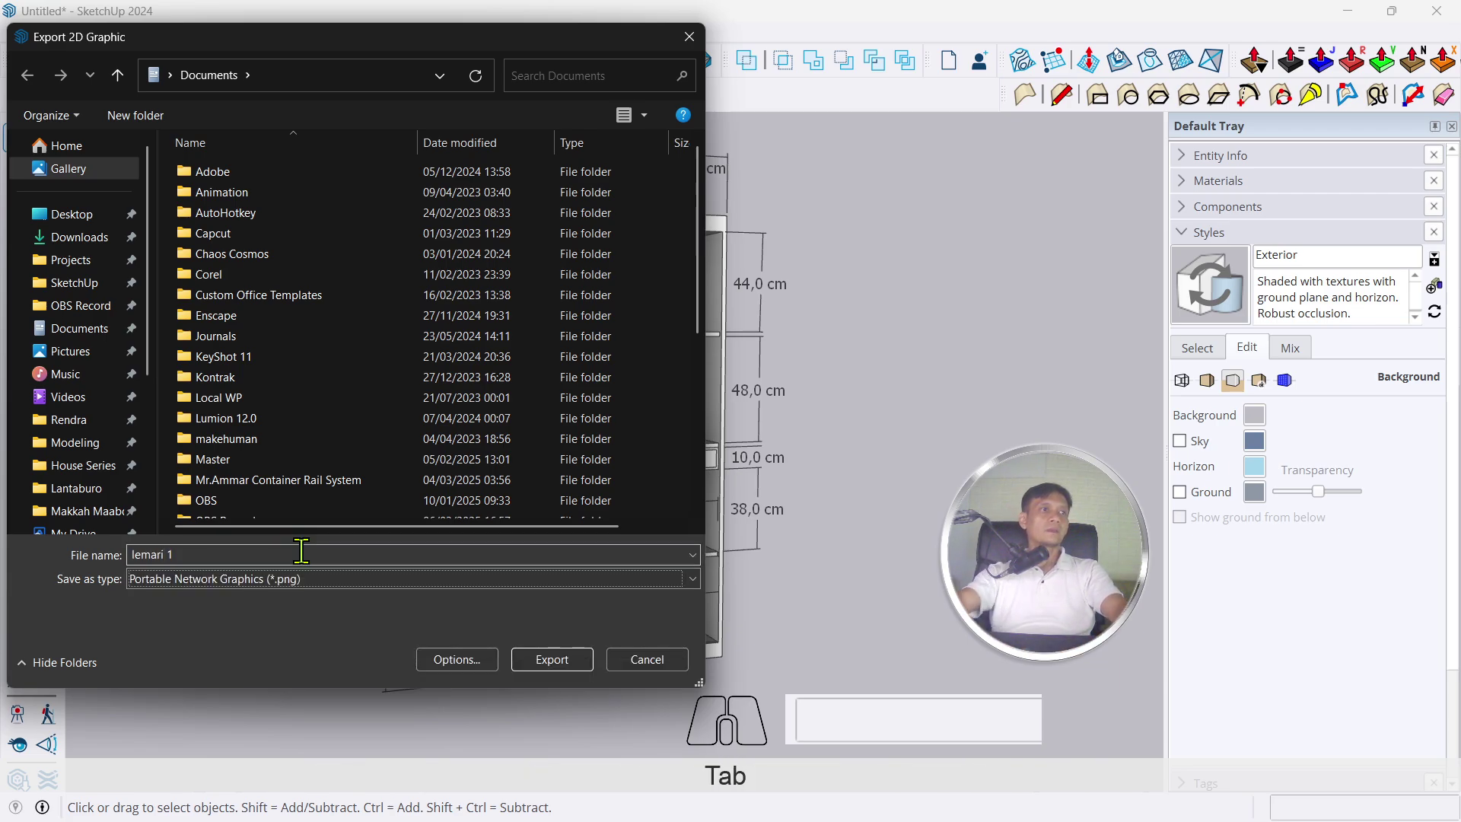
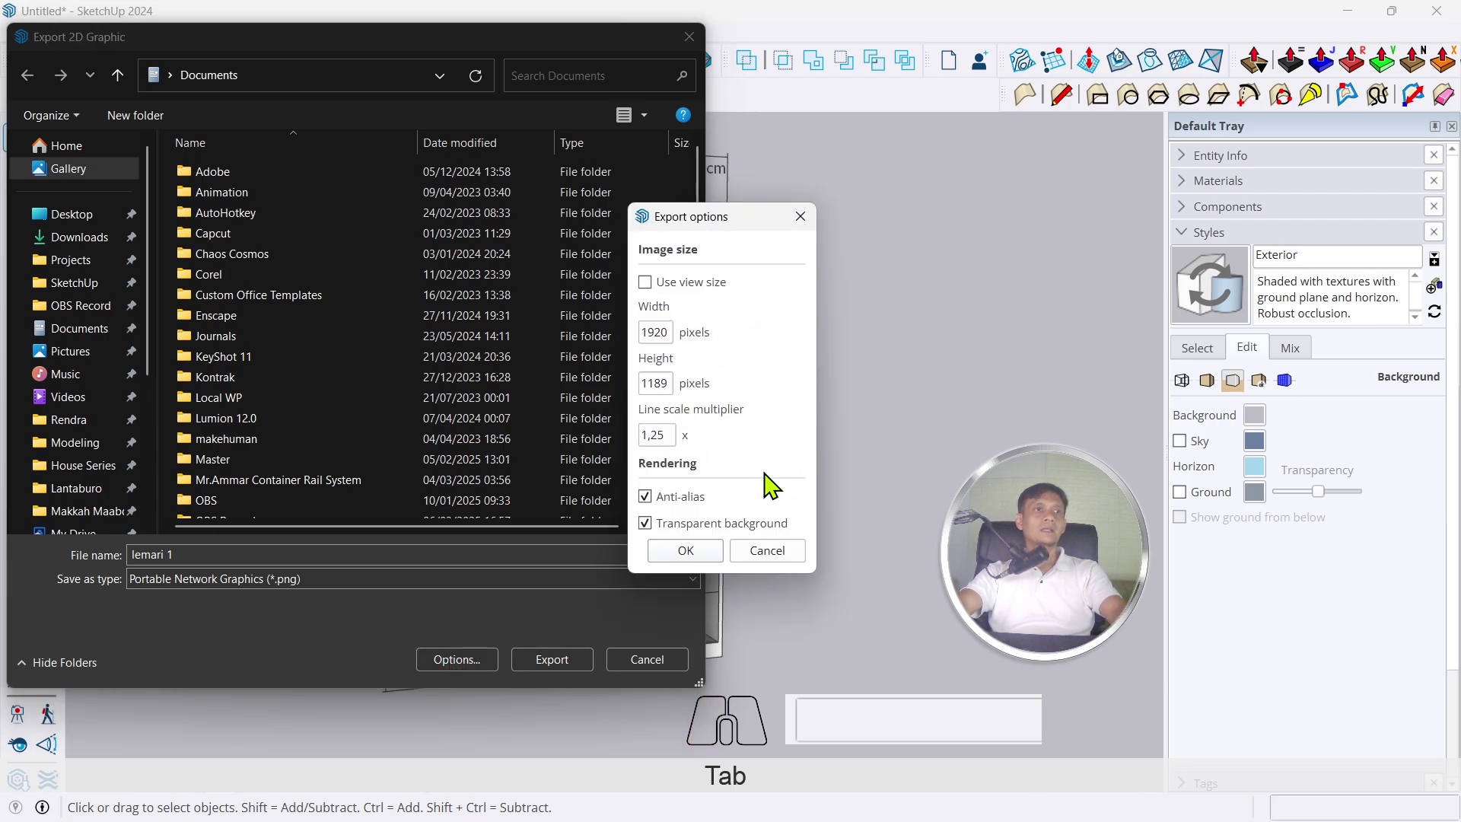
click(709, 543)
click(732, 537)
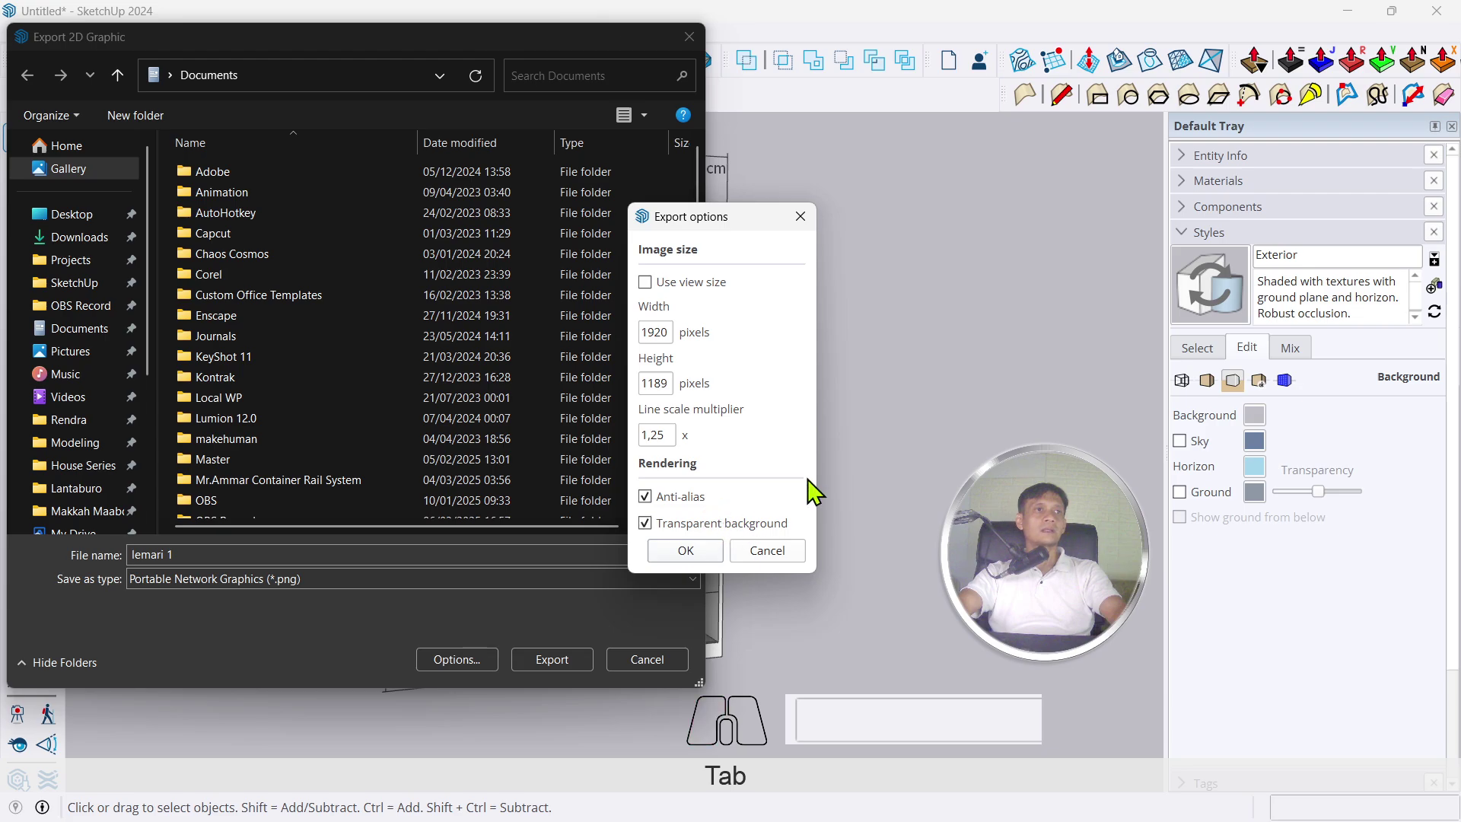
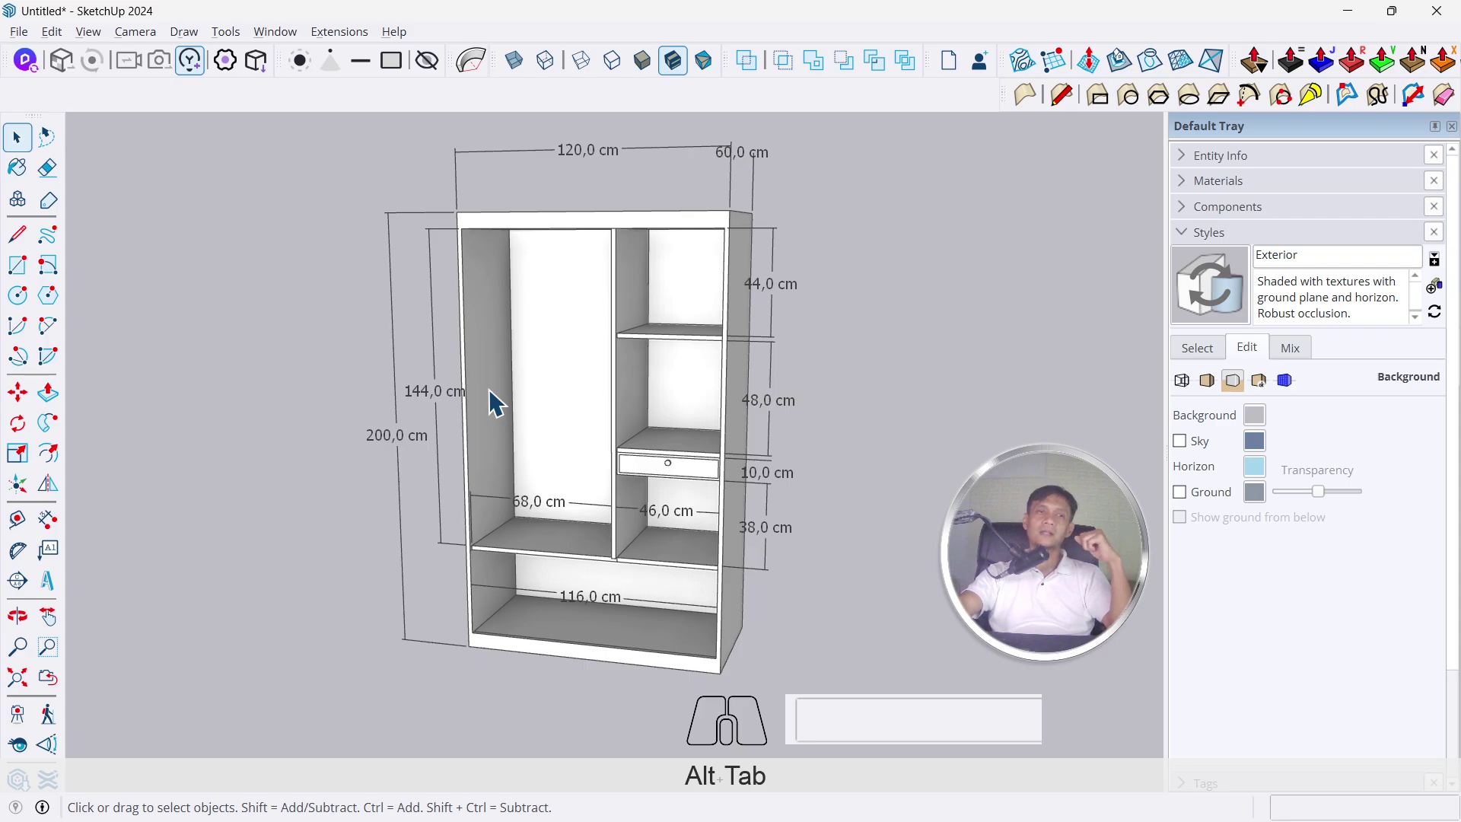
drag(466, 397, 530, 387)
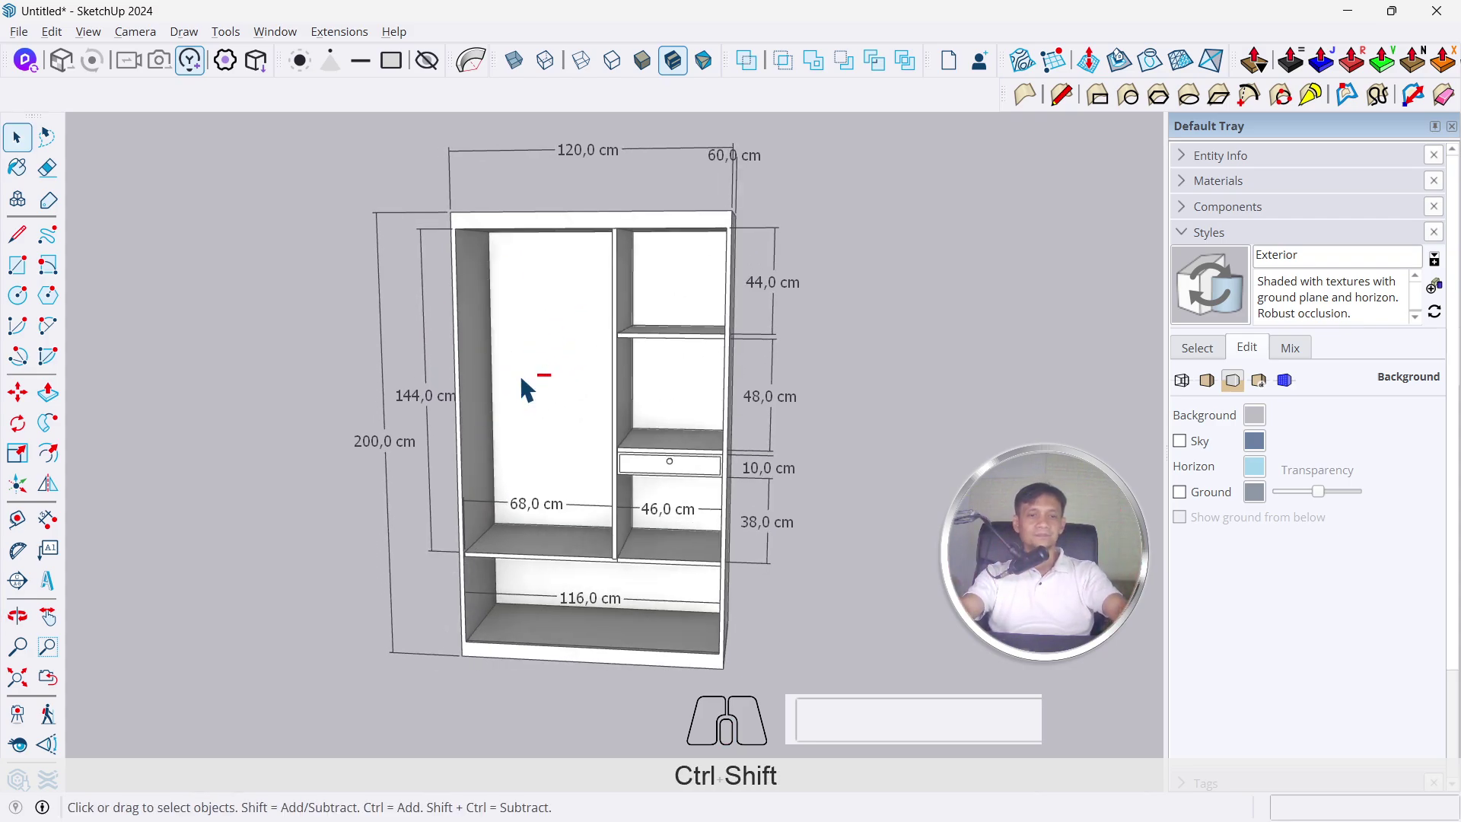